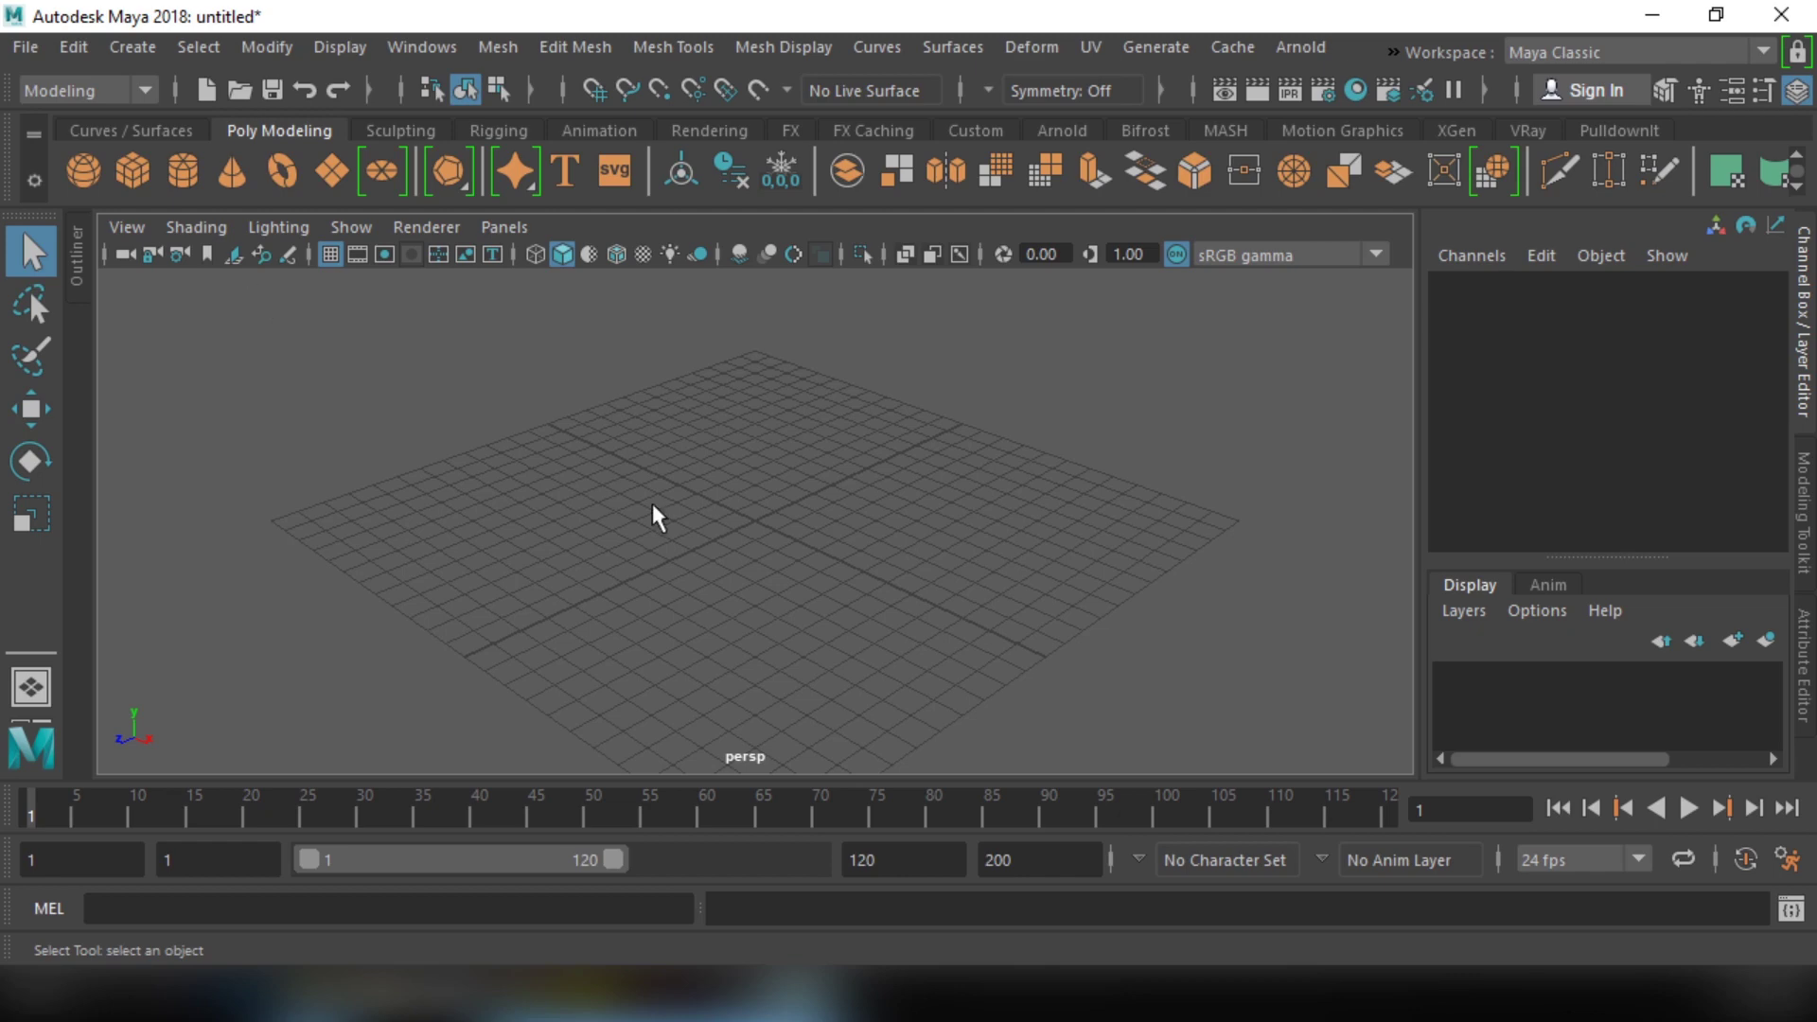
Step: Drag out a polygon sphere and set its Subdivisions Axis and Height both to 10
click(104, 190)
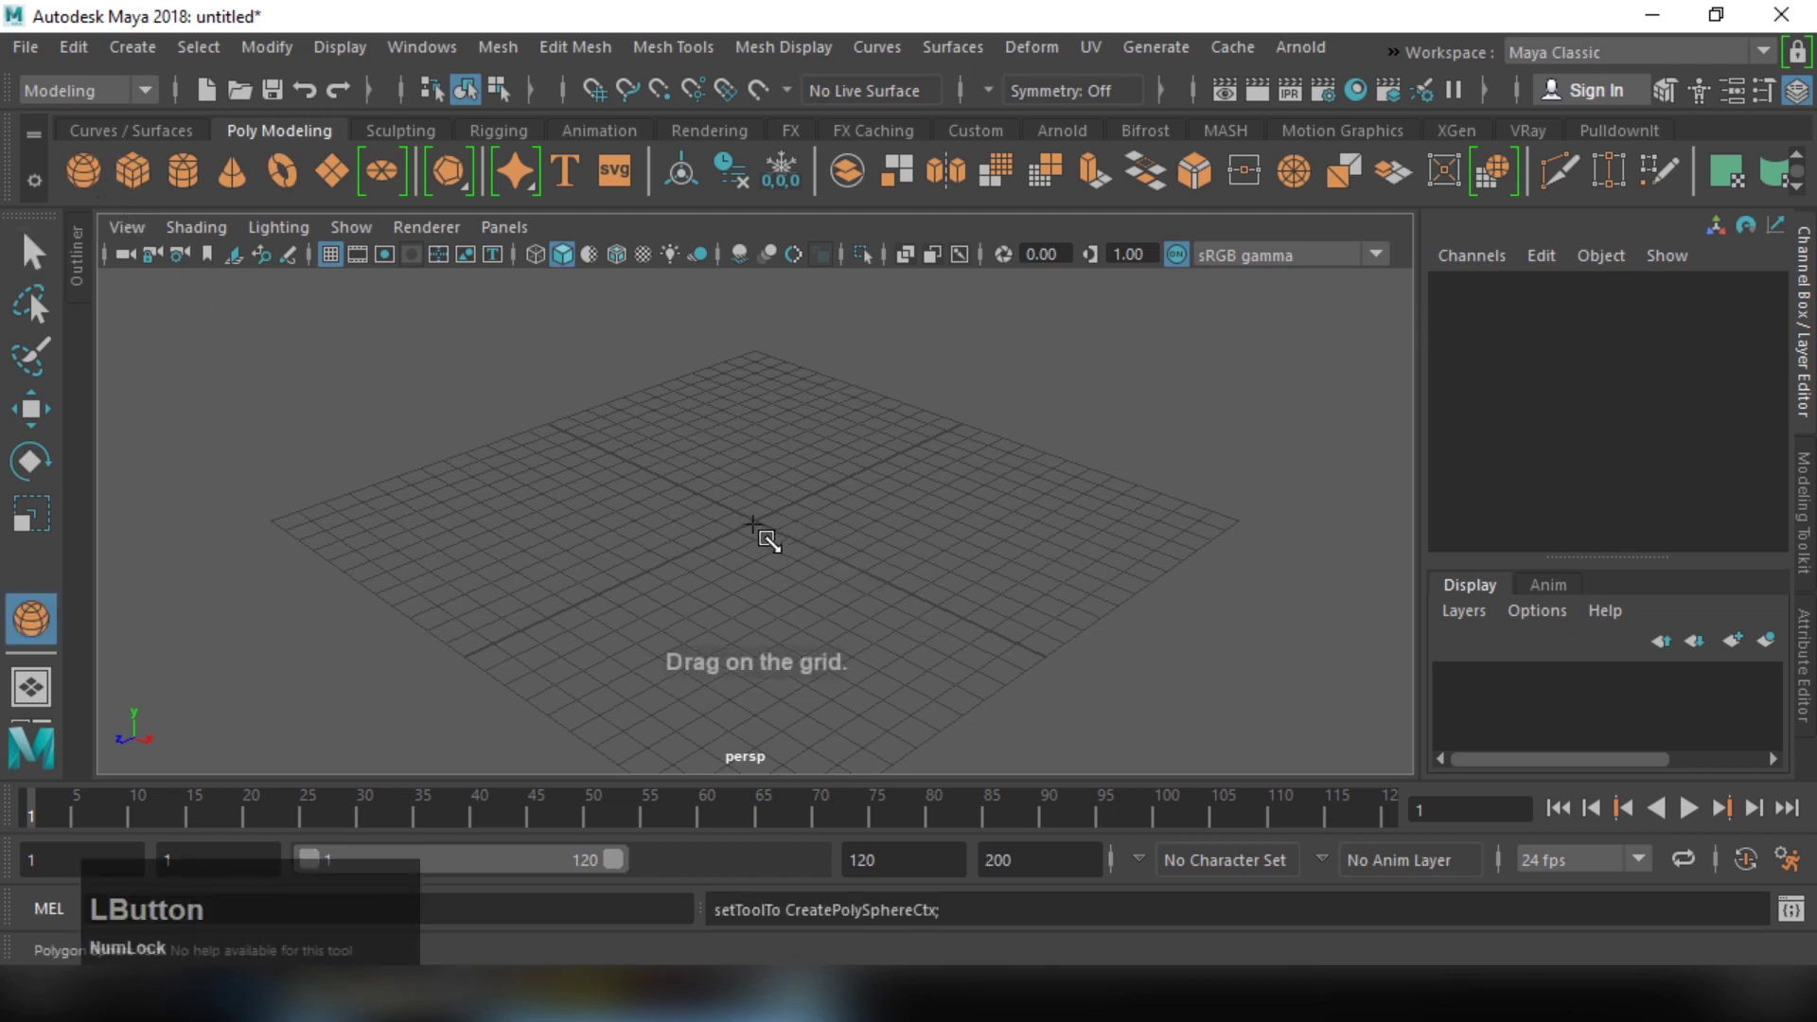
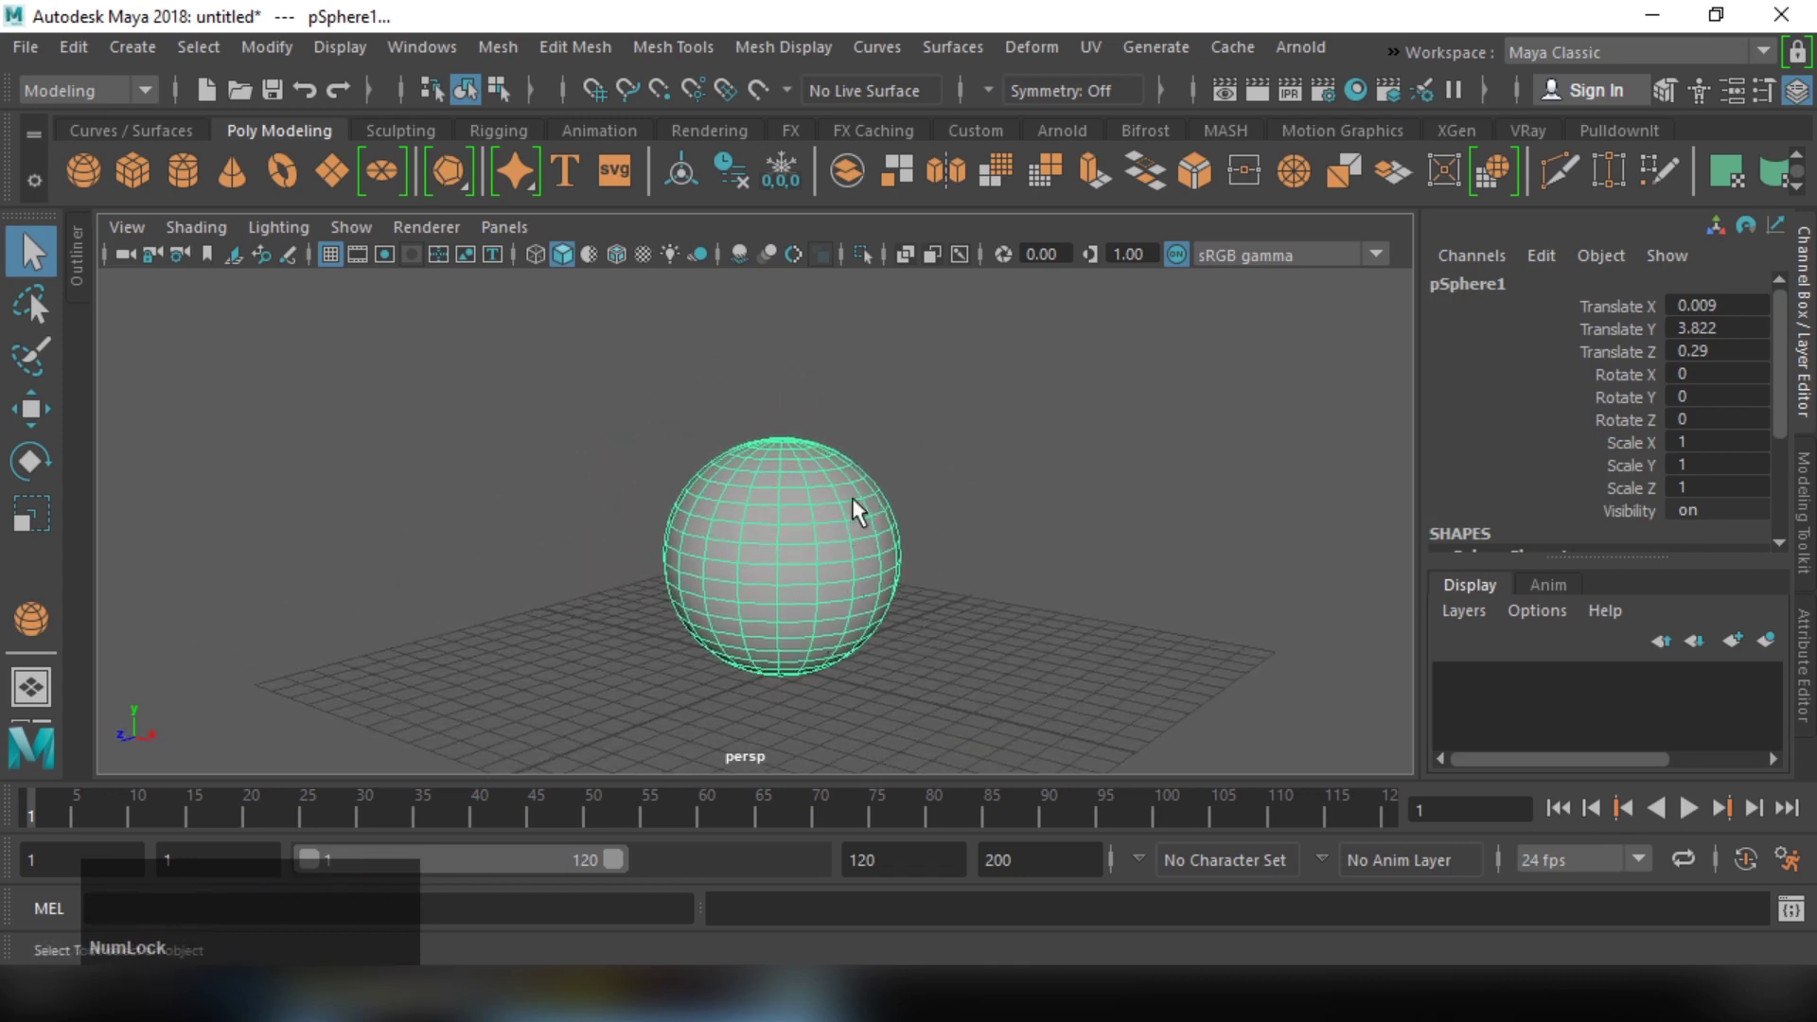
key(ctrl+a)
click(1478, 286)
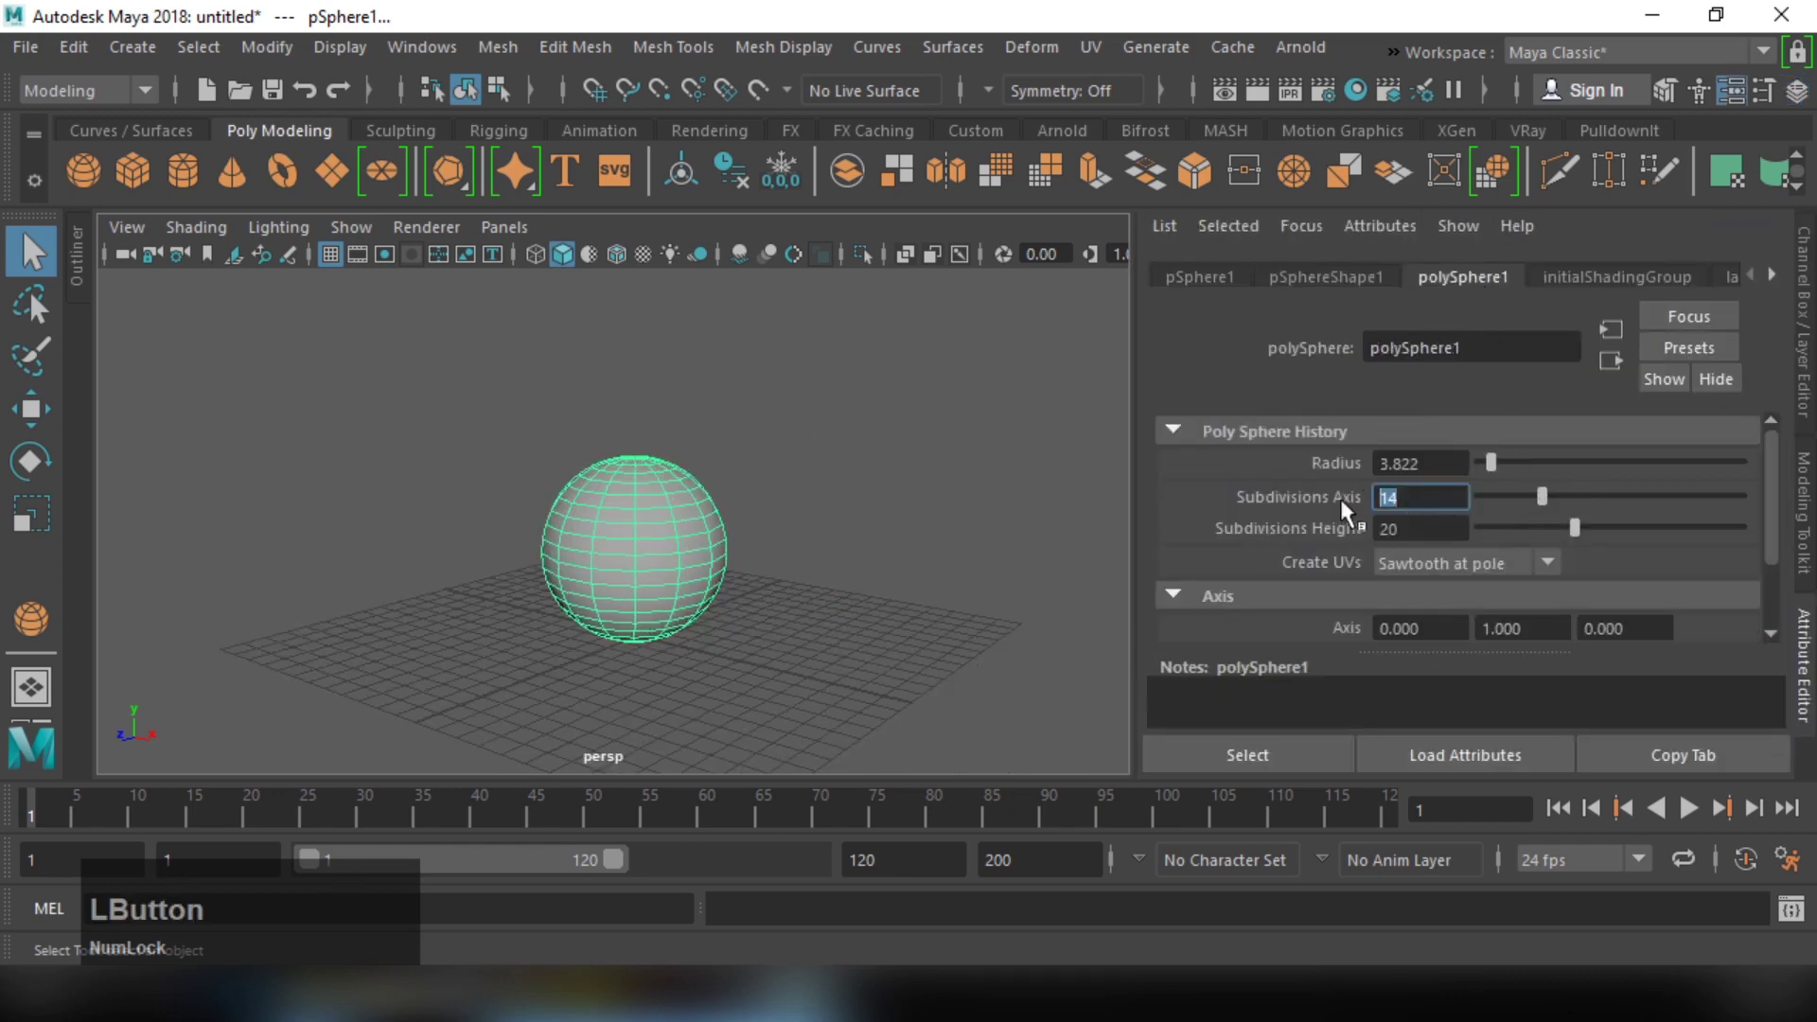
key(KP_1)
key(KP_0)
key(Tab)
key(KP_1)
key(KP_0)
key(Return)
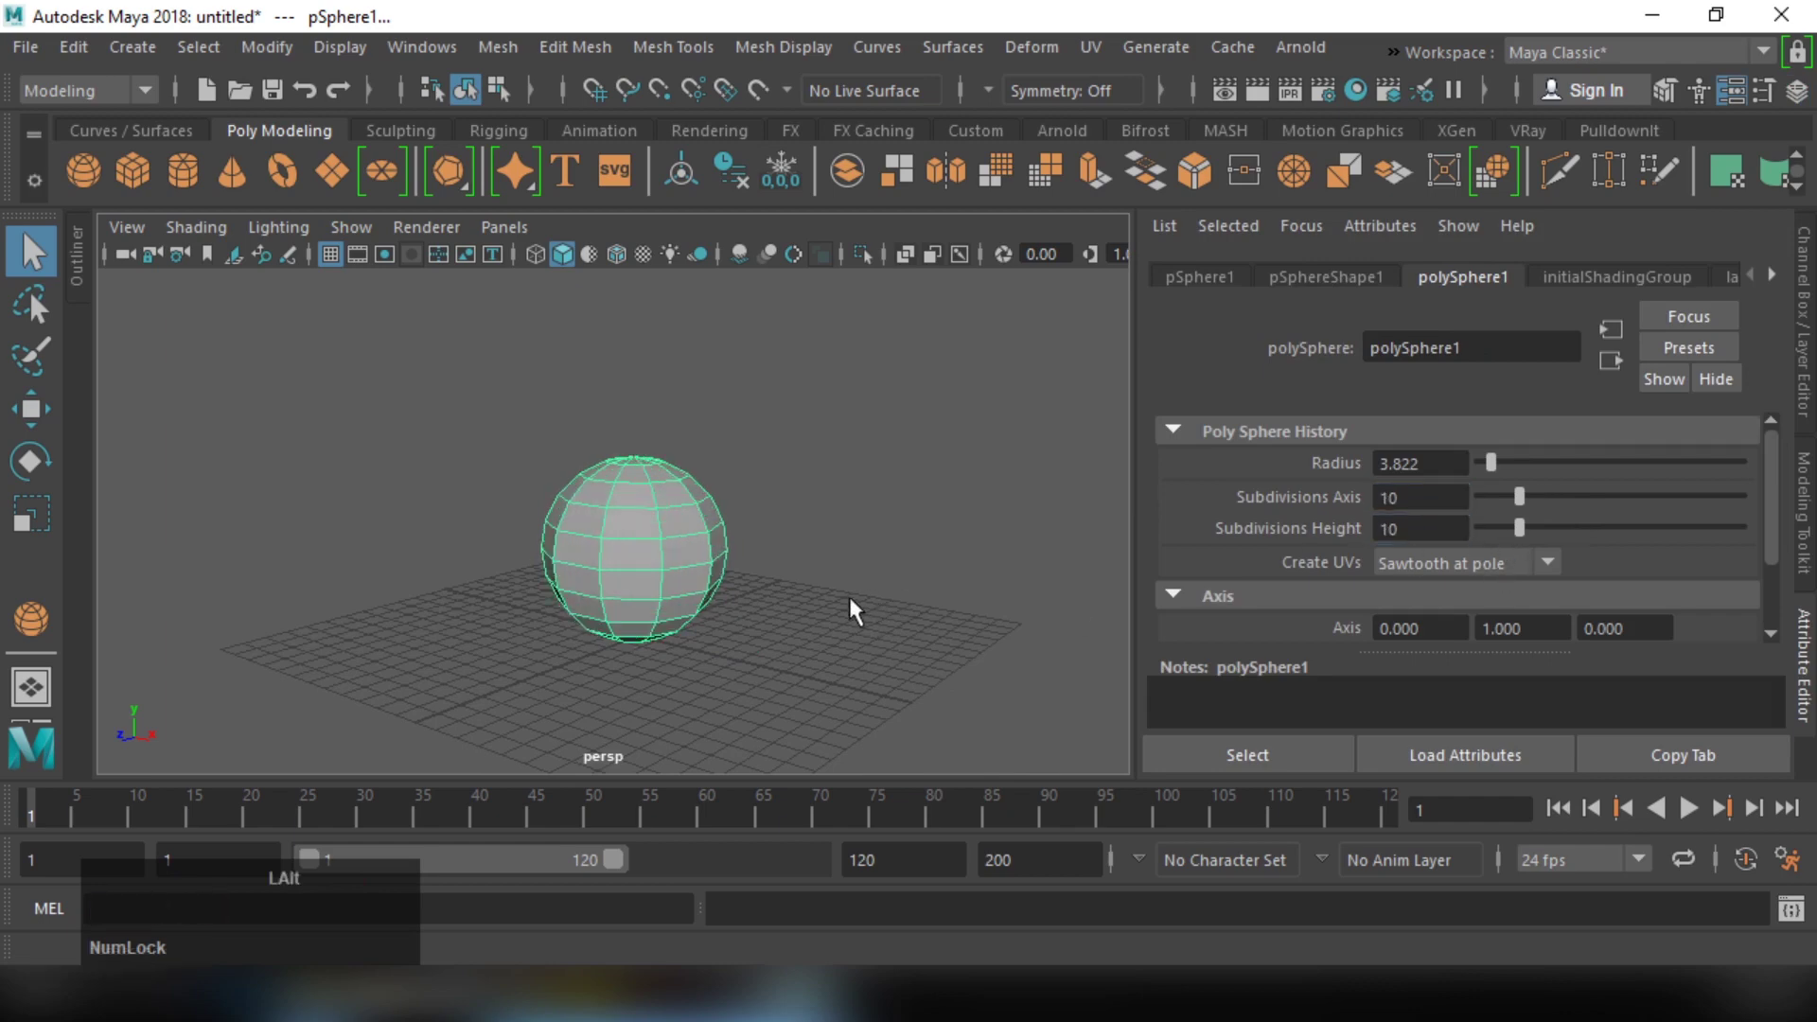
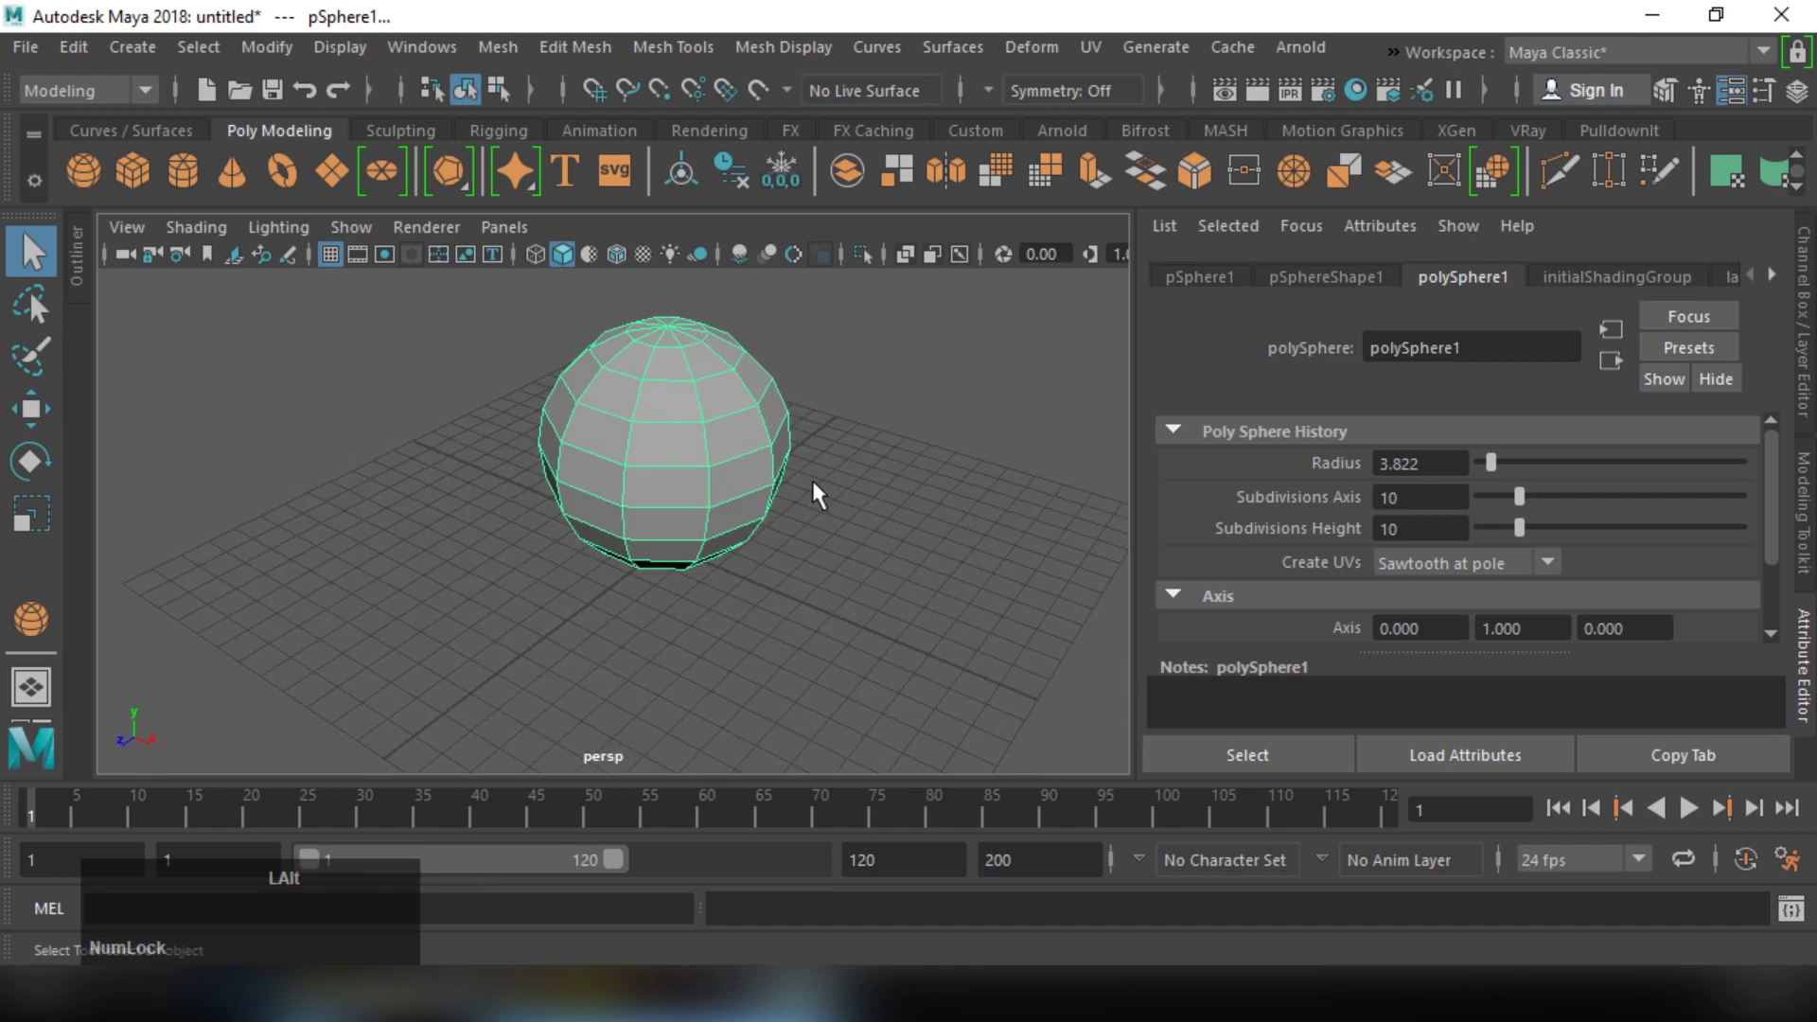
Step: Orbit, pan and zoom around the sphere to inspect it from several angles
click(823, 605)
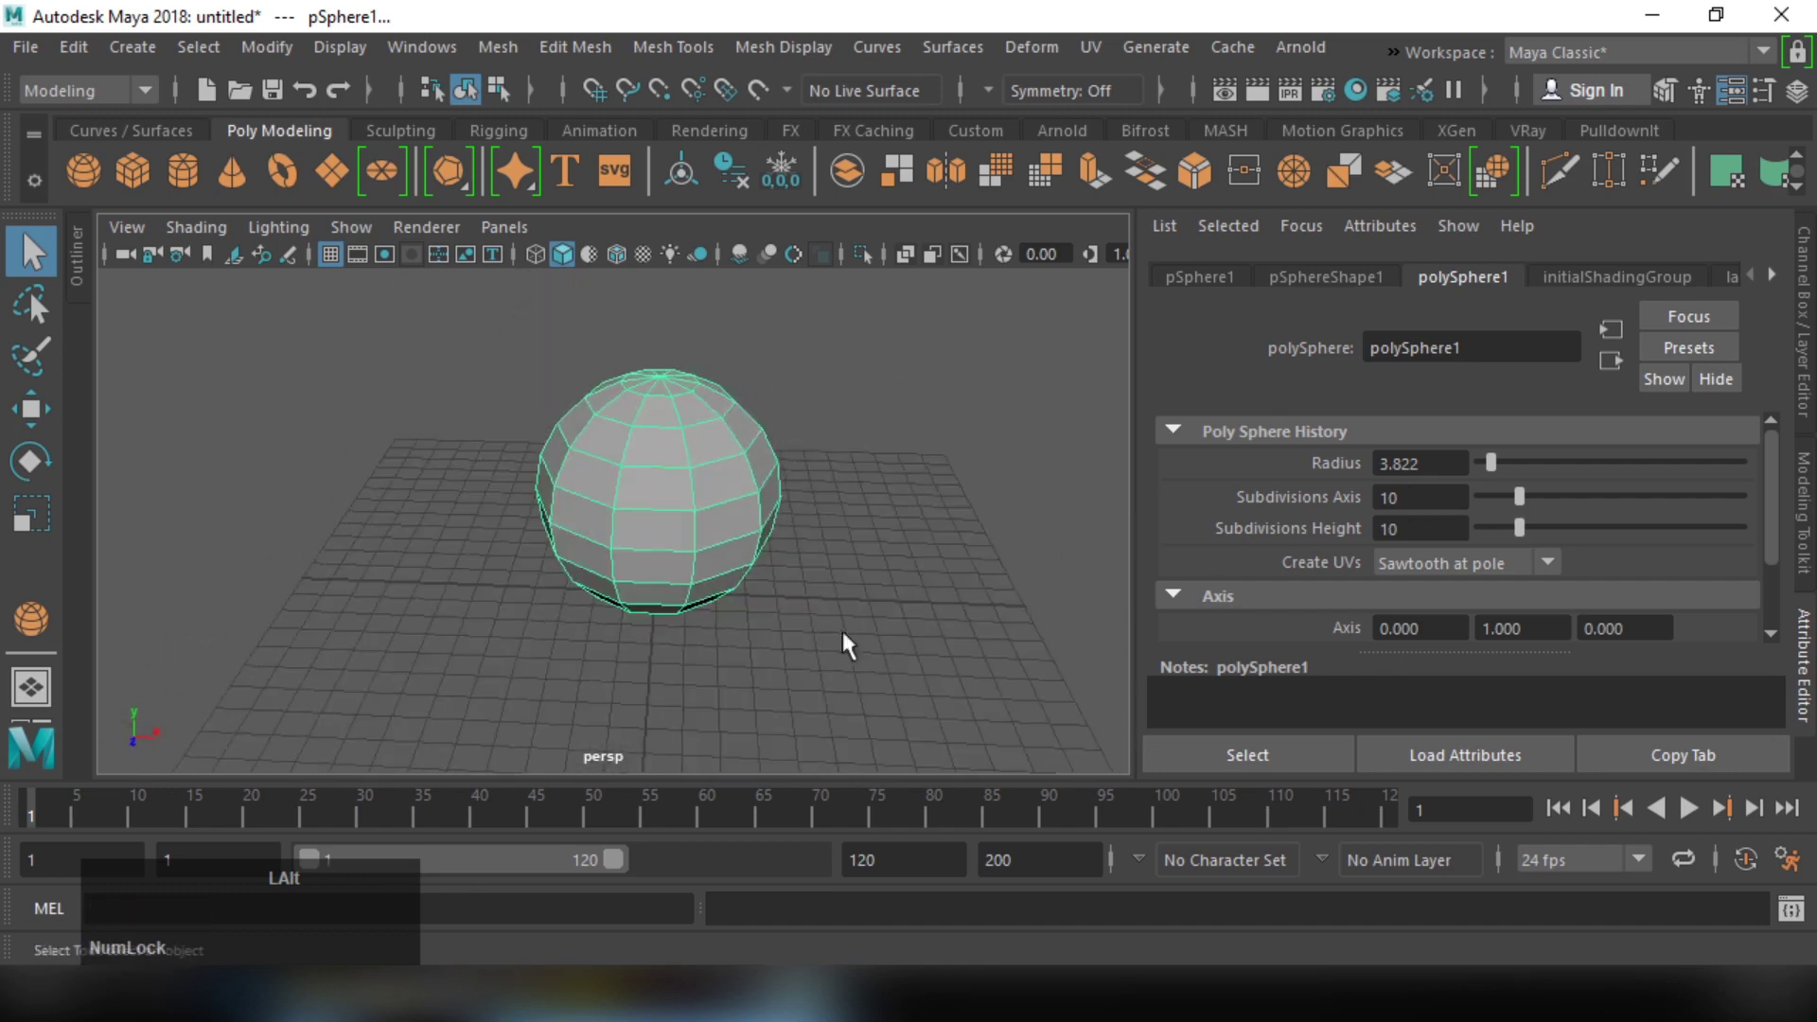
right_click(887, 517)
click(859, 562)
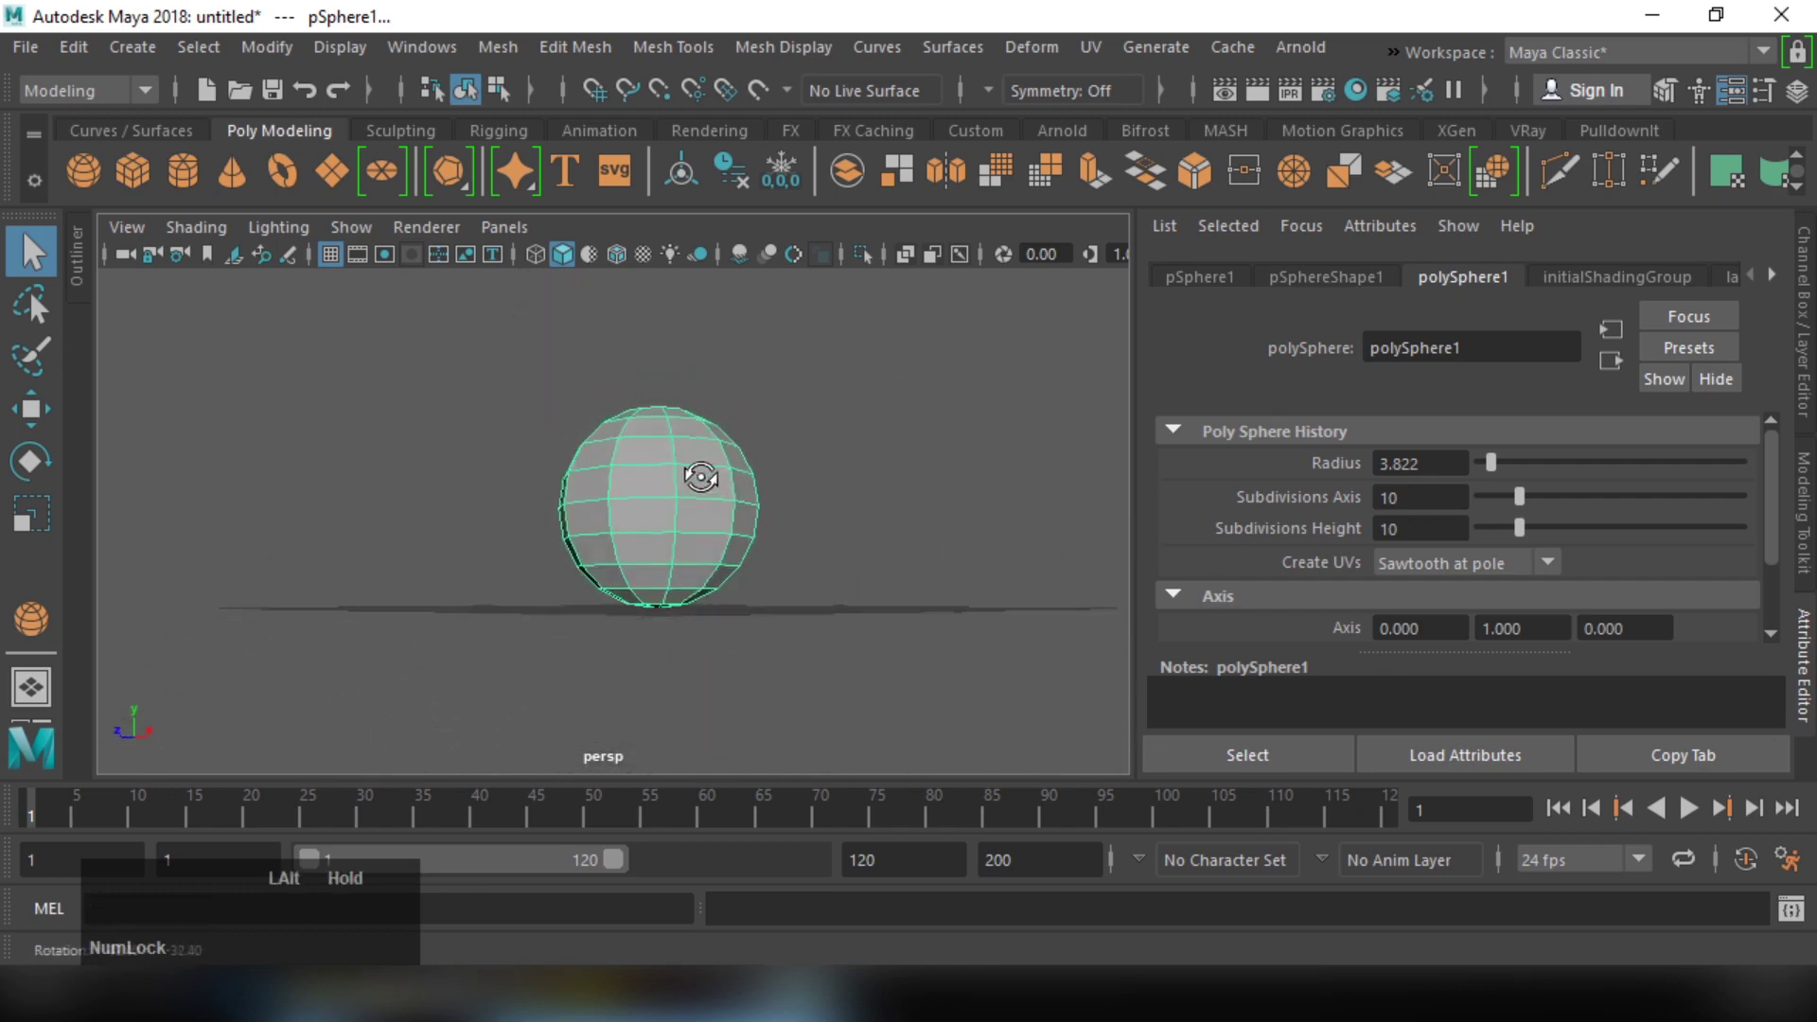
middle_click(765, 517)
click(763, 585)
middle_click(774, 619)
click(758, 611)
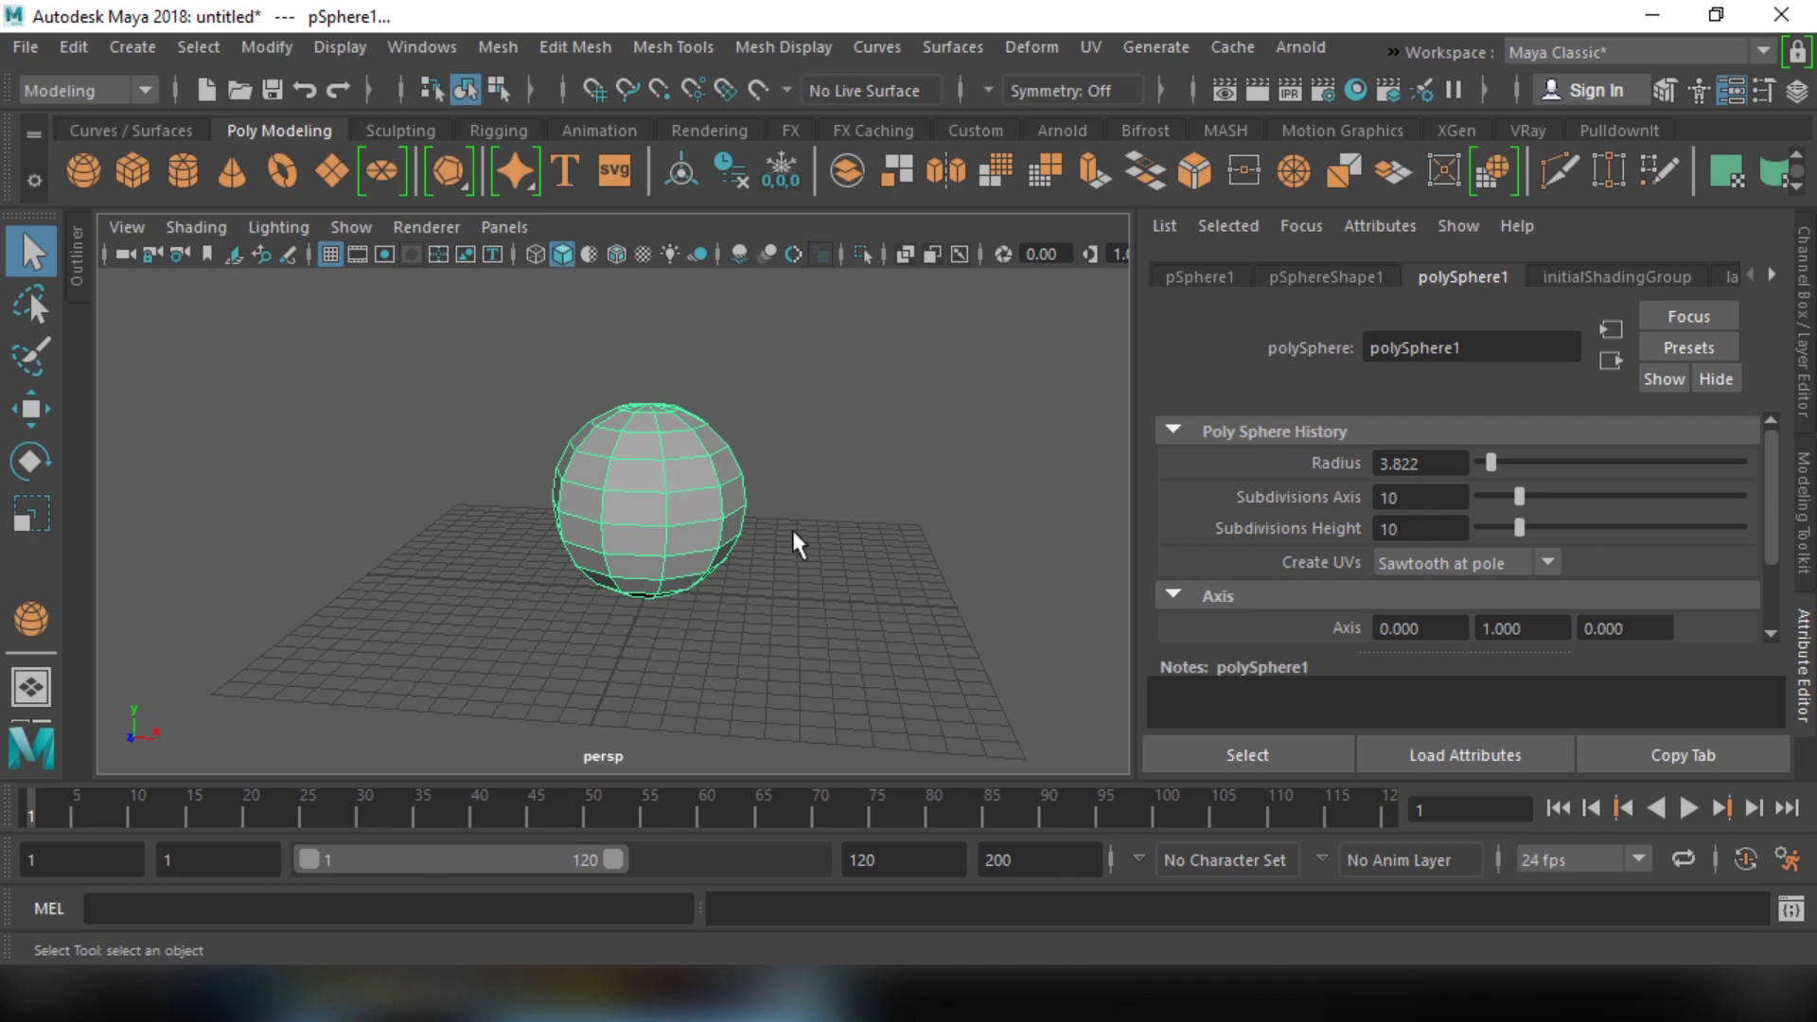
Step: Add a polygon cube and a cone beside the sphere, then select the sphere
click(821, 442)
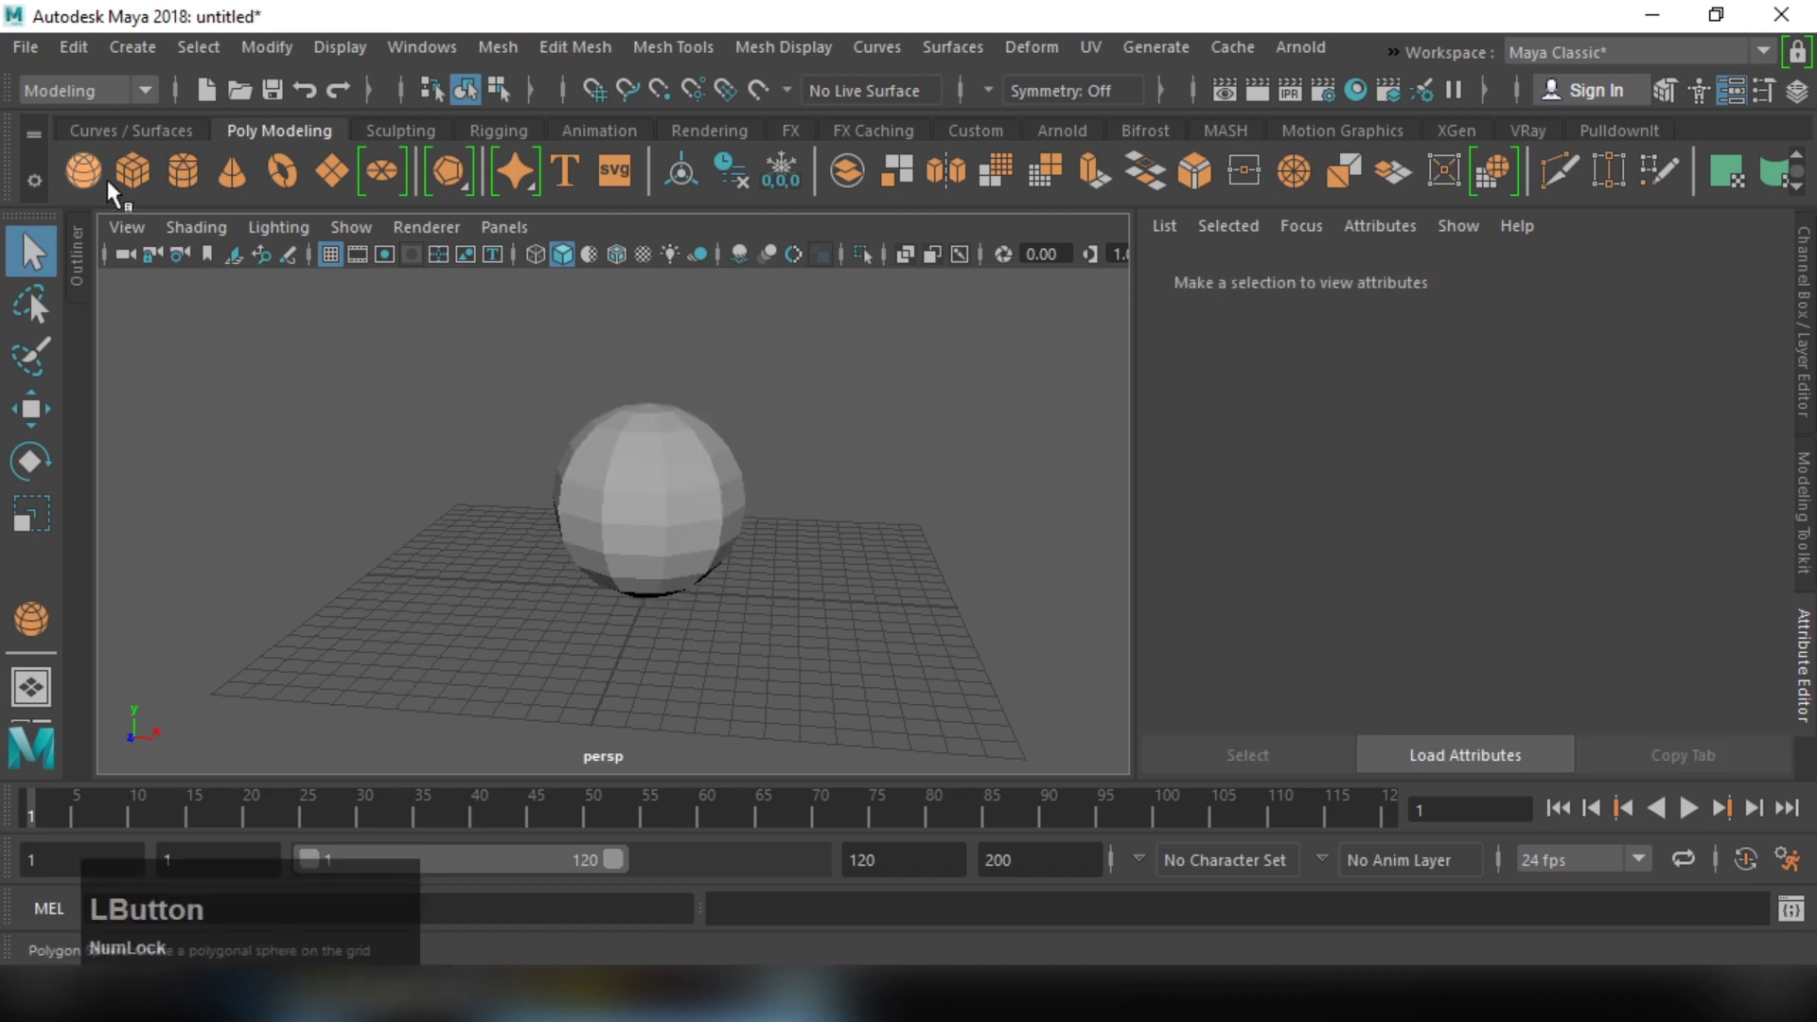
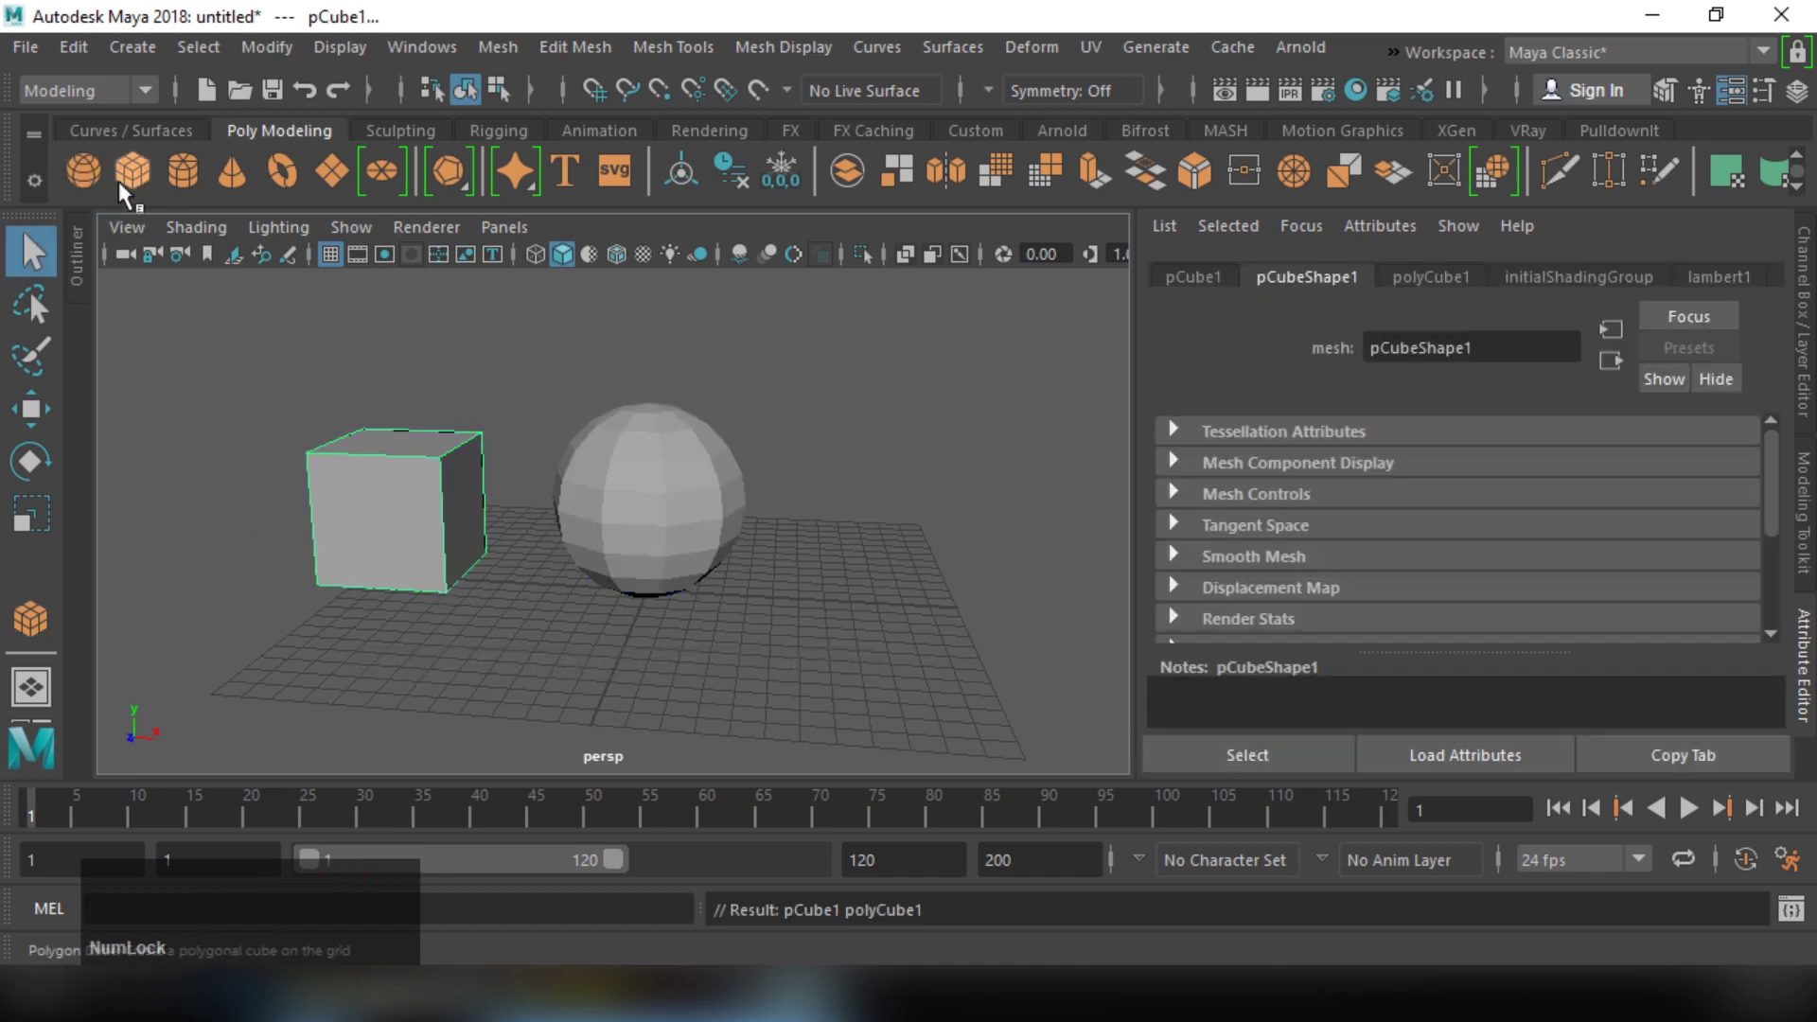
click(224, 198)
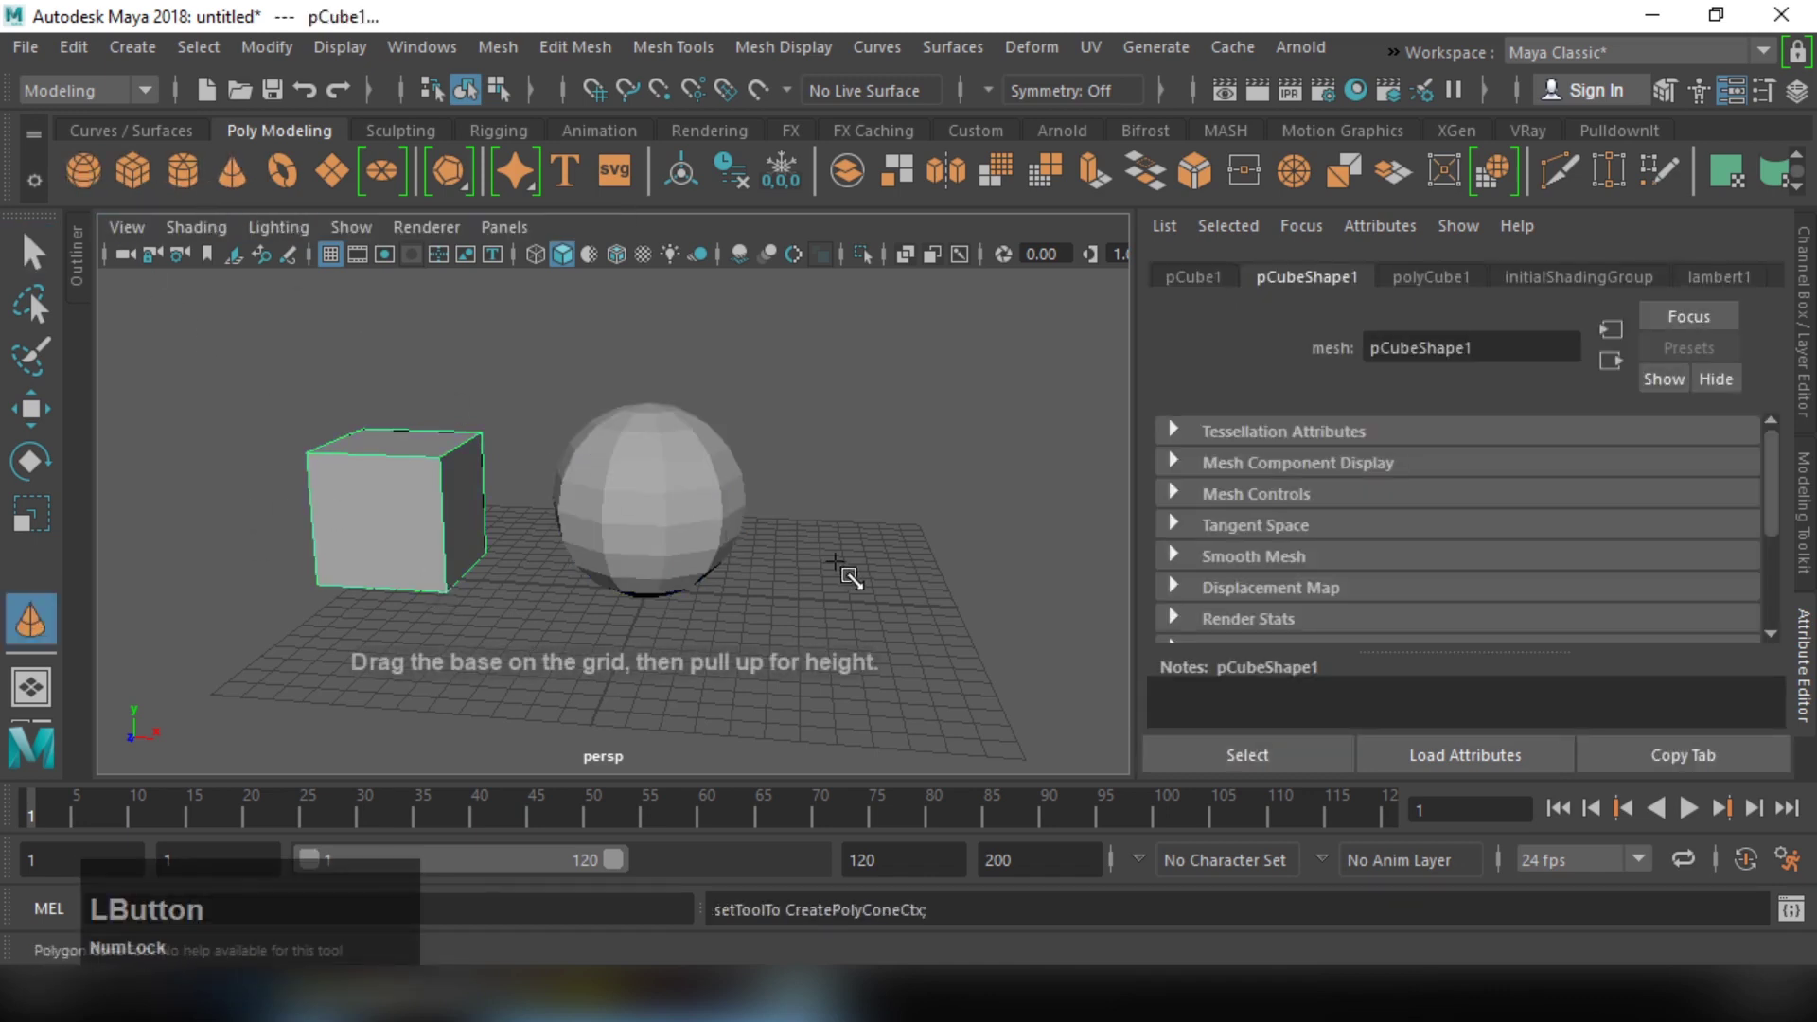
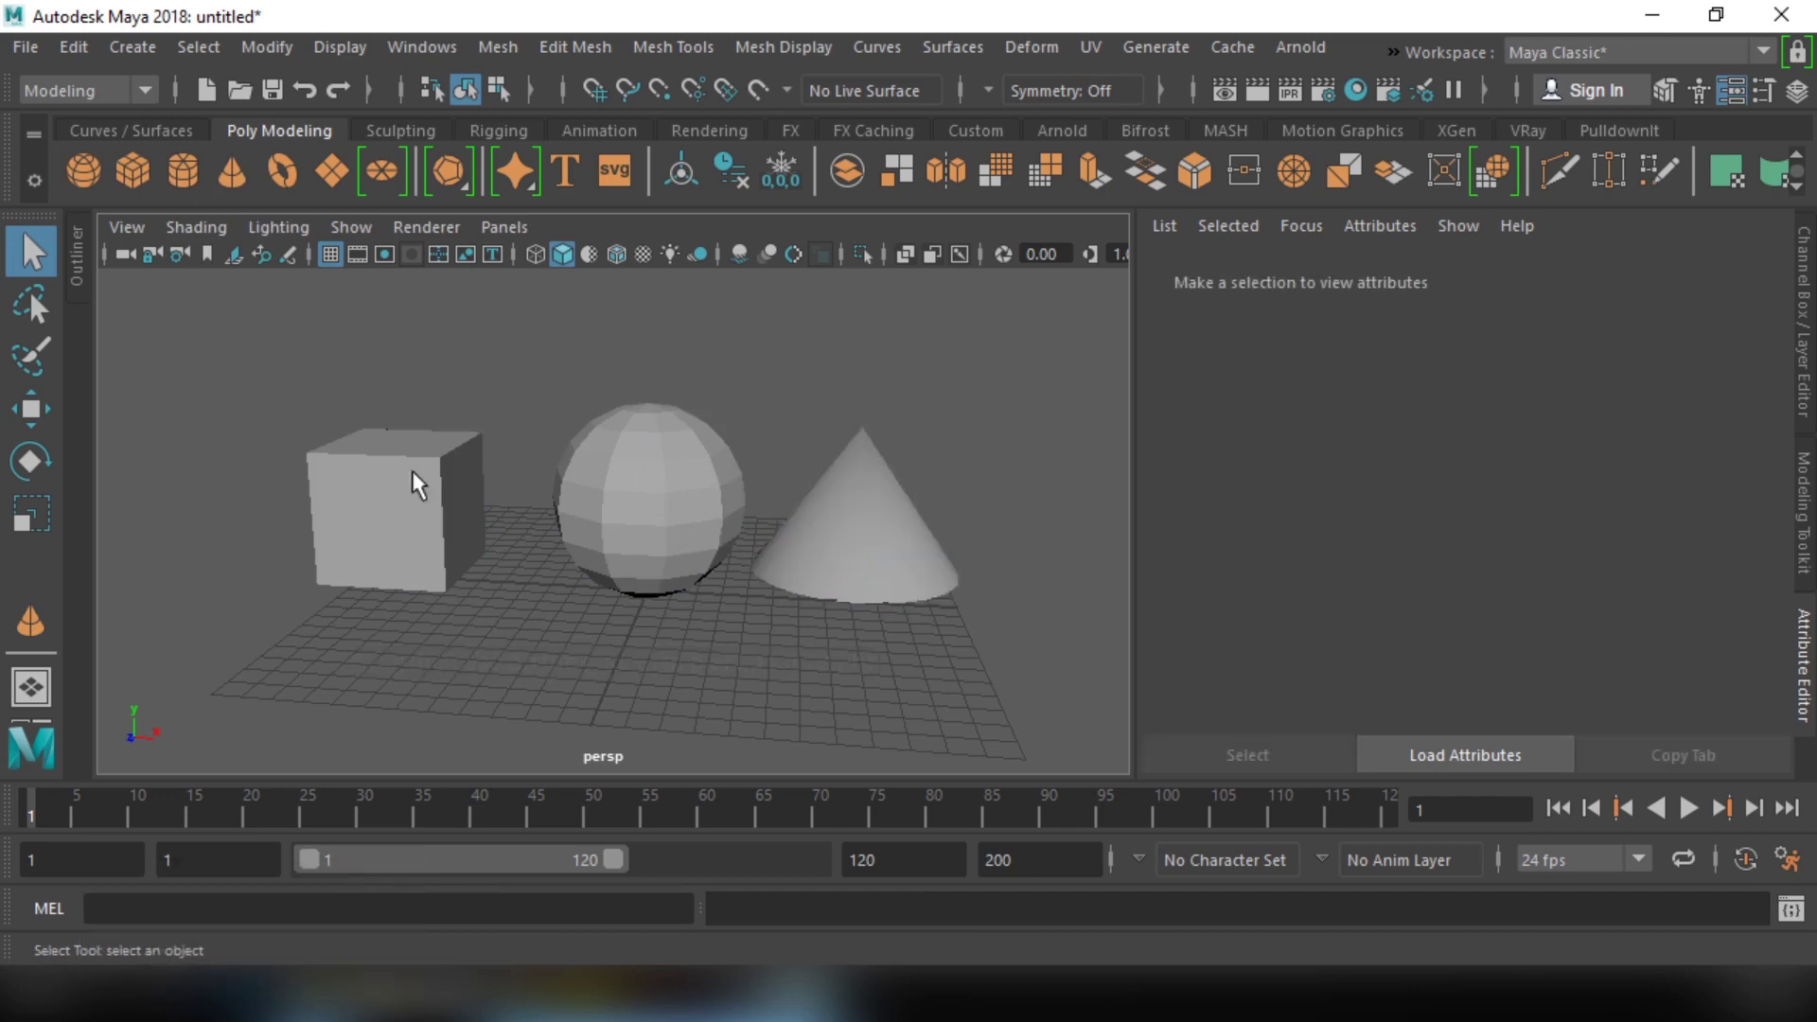
click(387, 481)
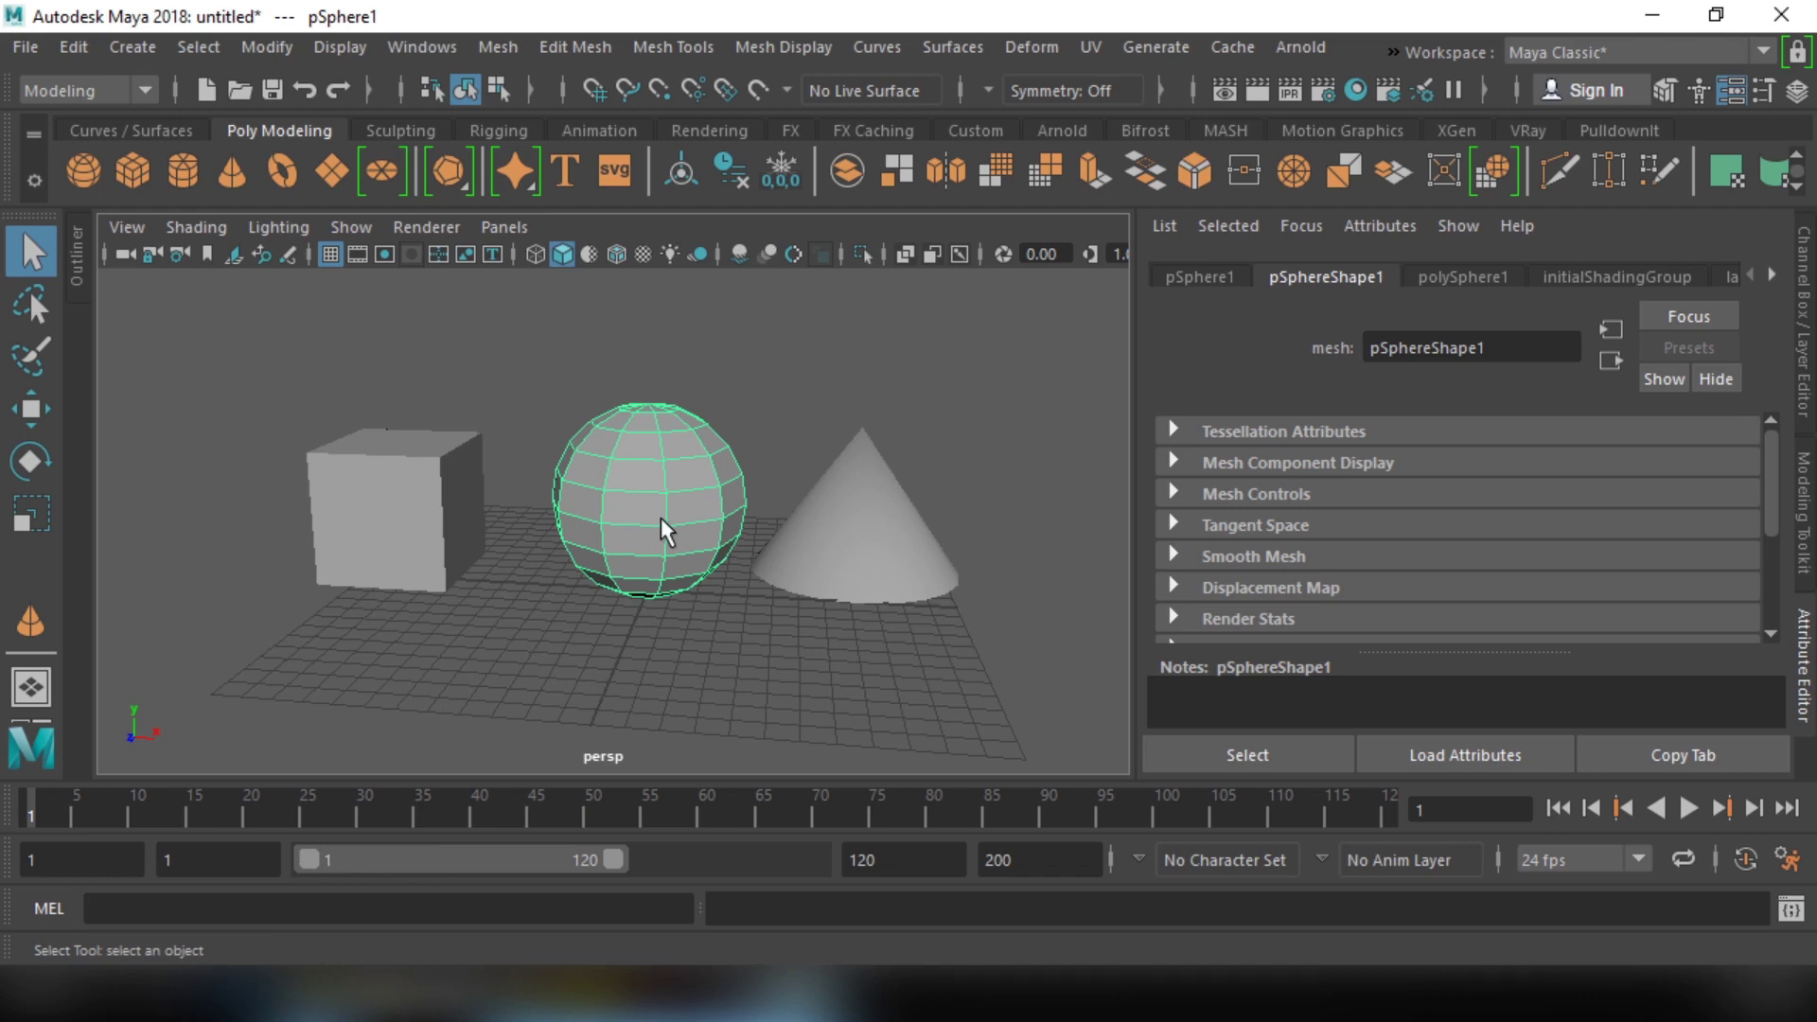
Step: Try face picking on the sphere, then vertex mode, selecting several vertices
right_click(664, 491)
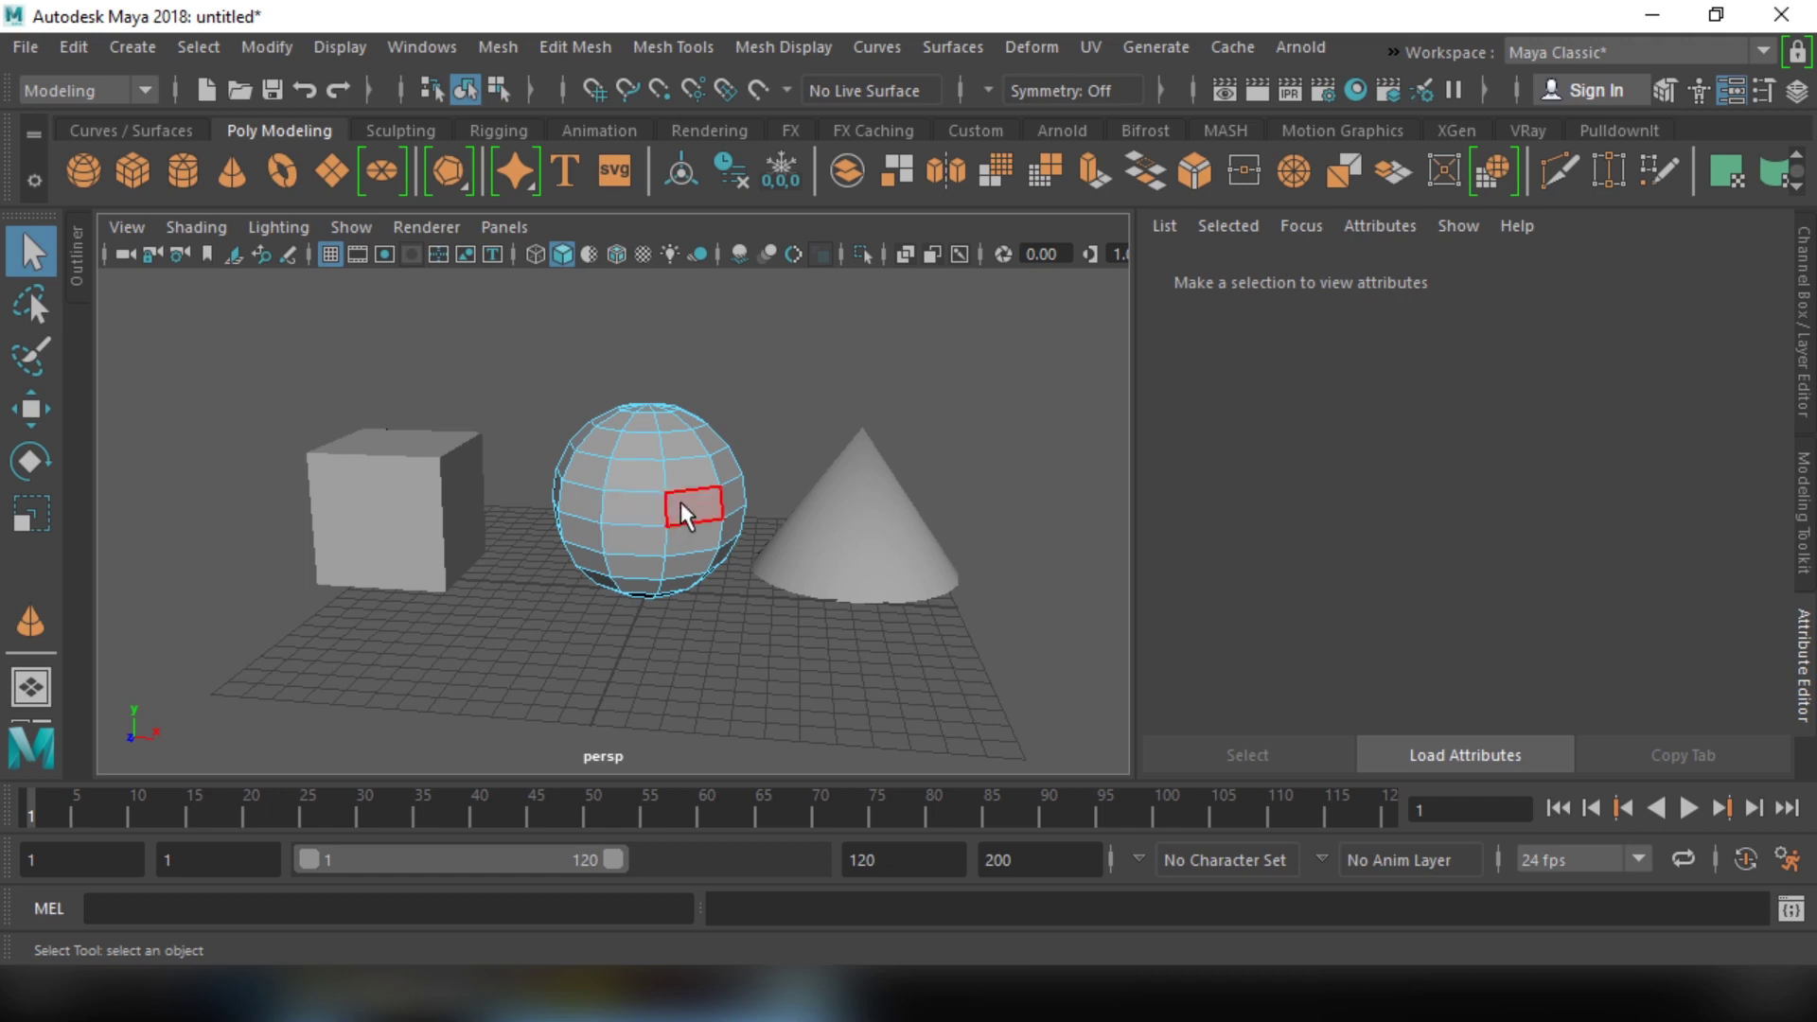
click(695, 514)
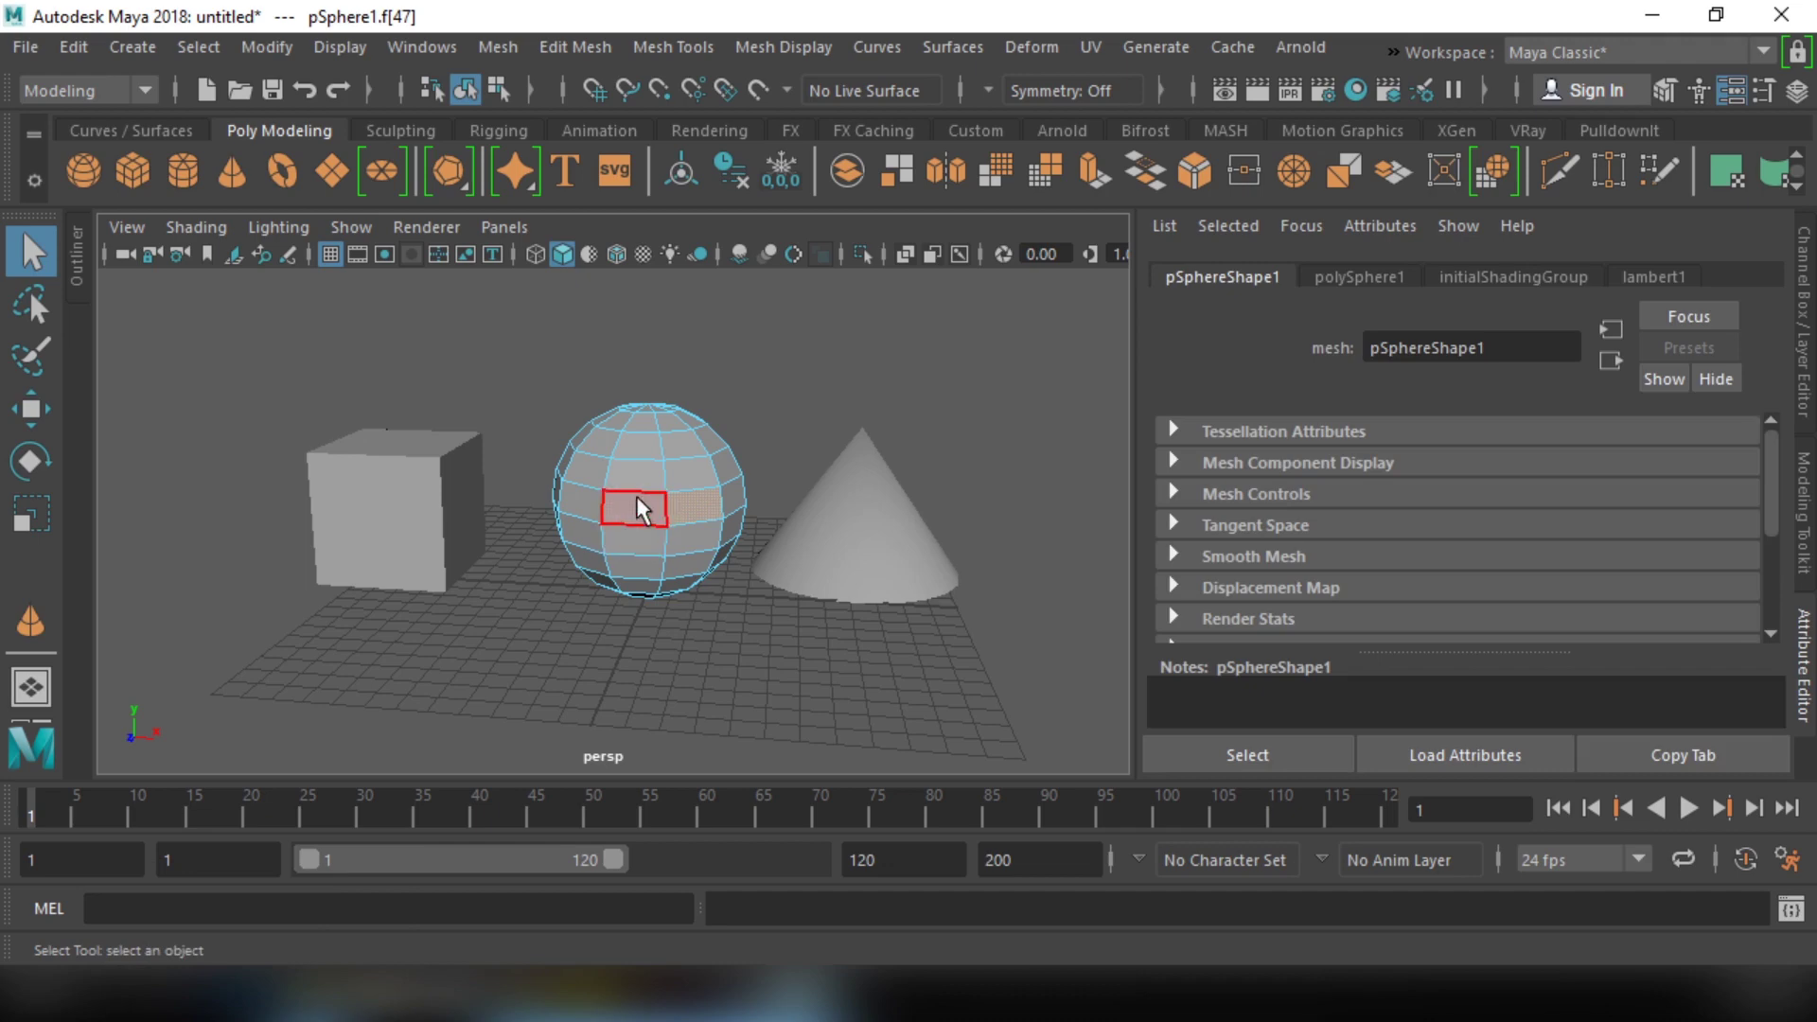
right_click(656, 511)
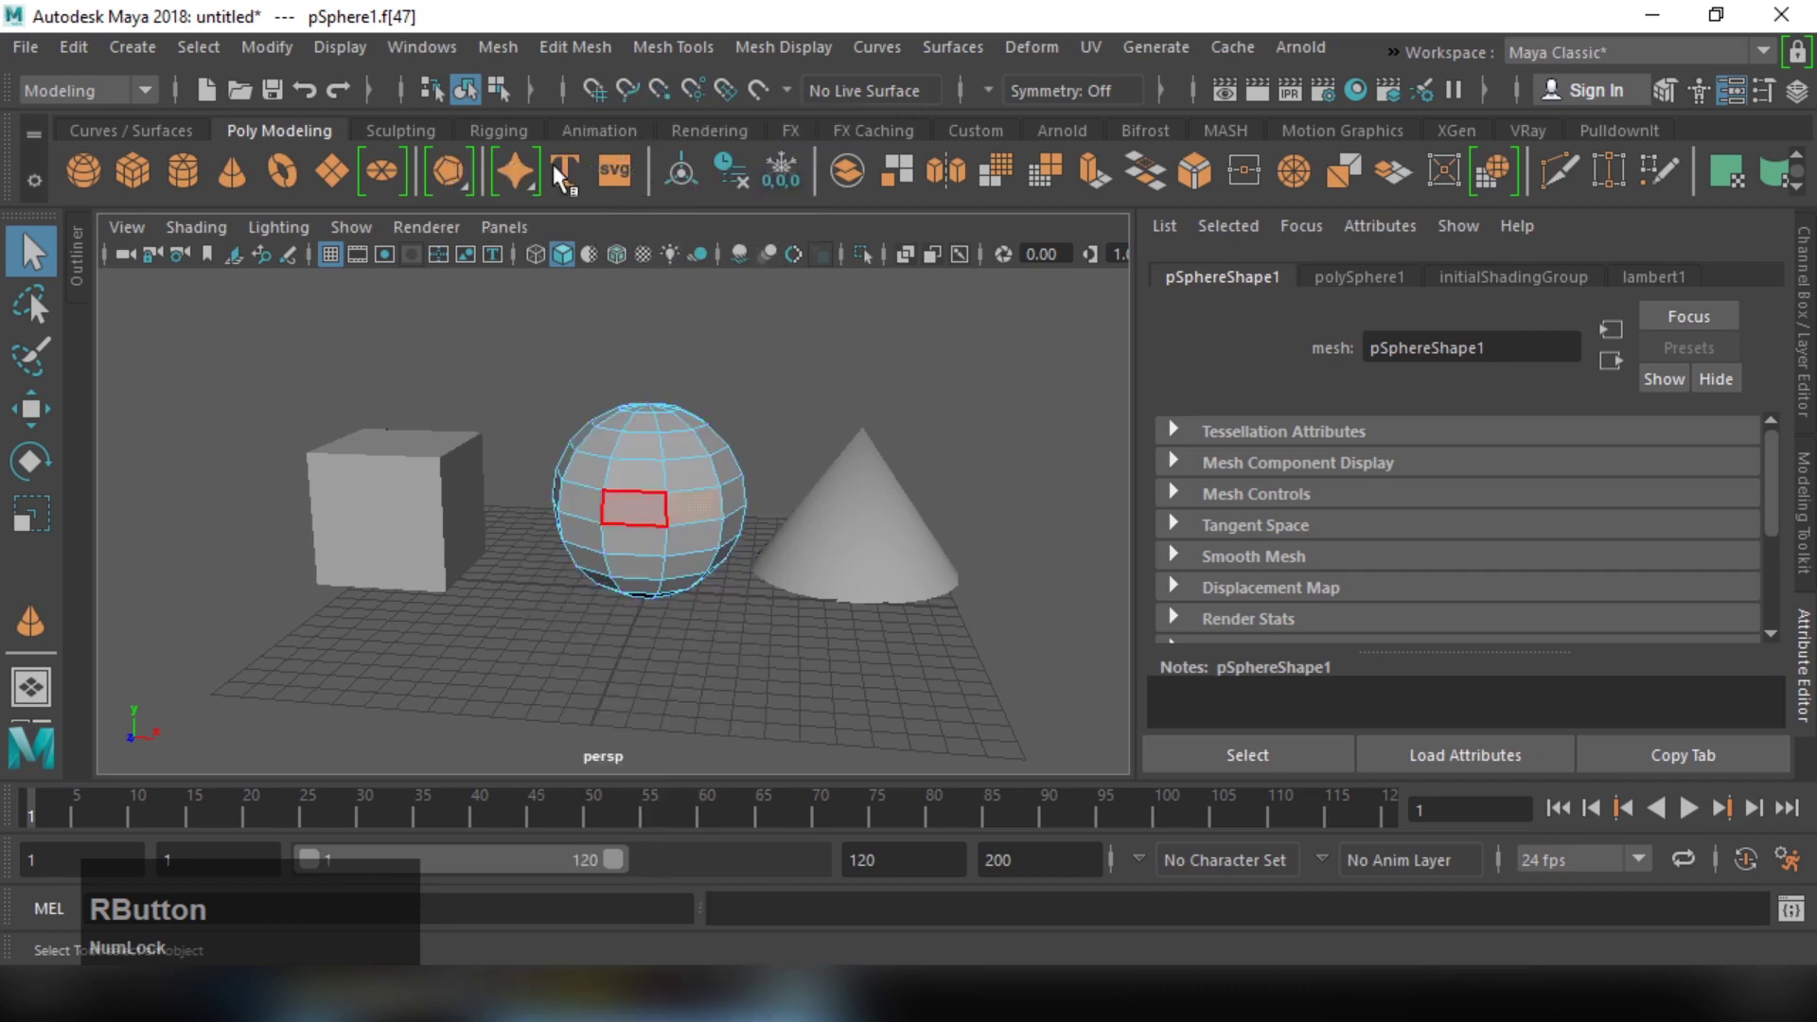
click(618, 474)
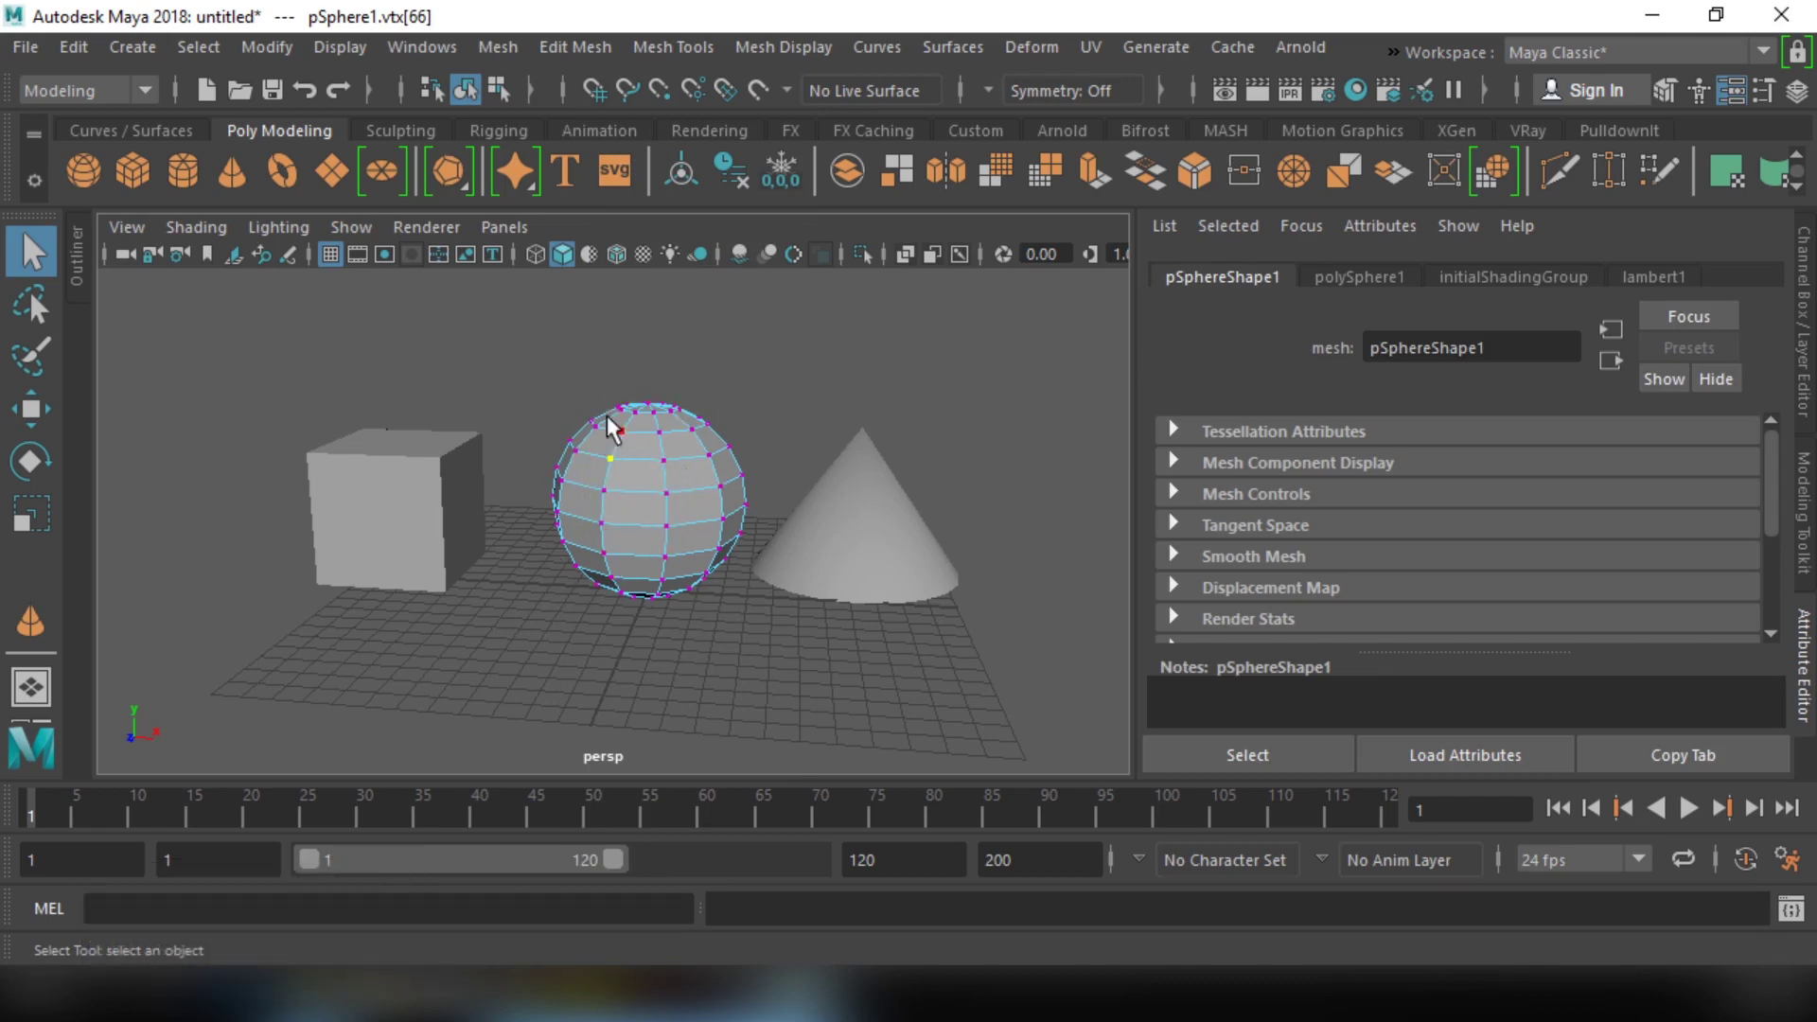
click(550, 345)
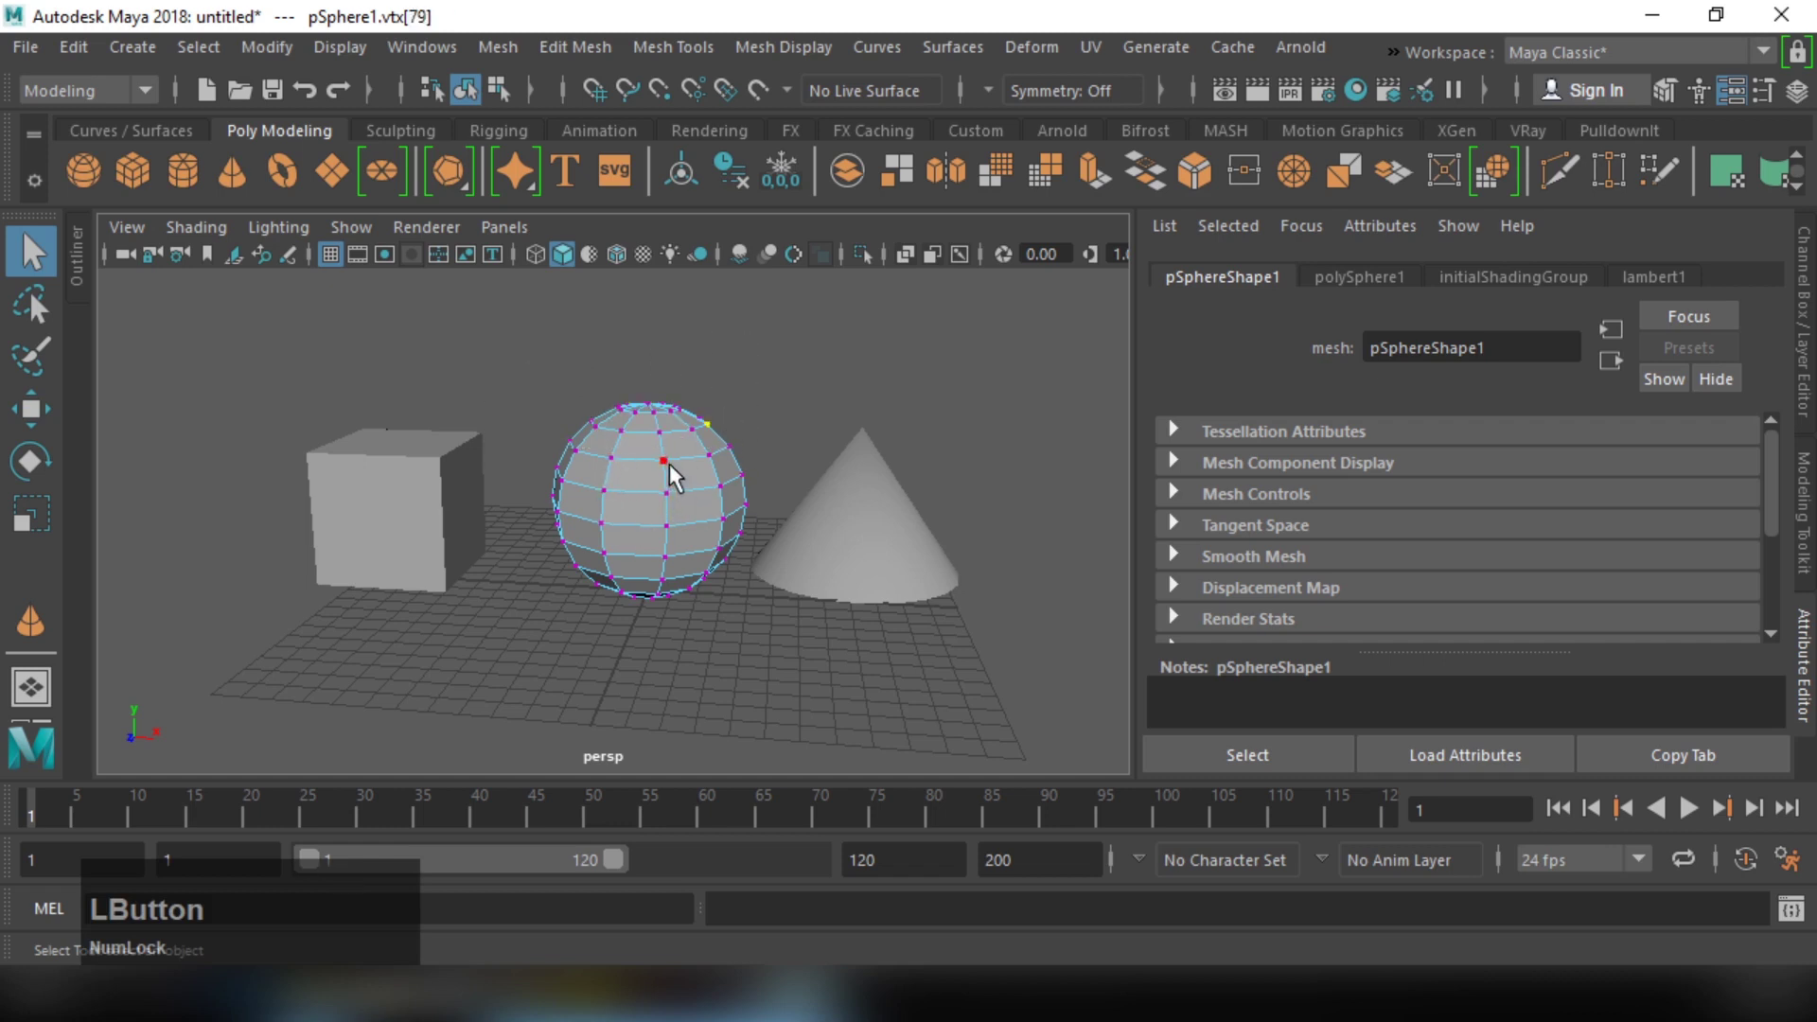
click(621, 471)
click(616, 501)
click(679, 503)
click(683, 535)
click(613, 538)
Step: Pick a few more vertices, then switch the sphere to edge picking
right_click(663, 470)
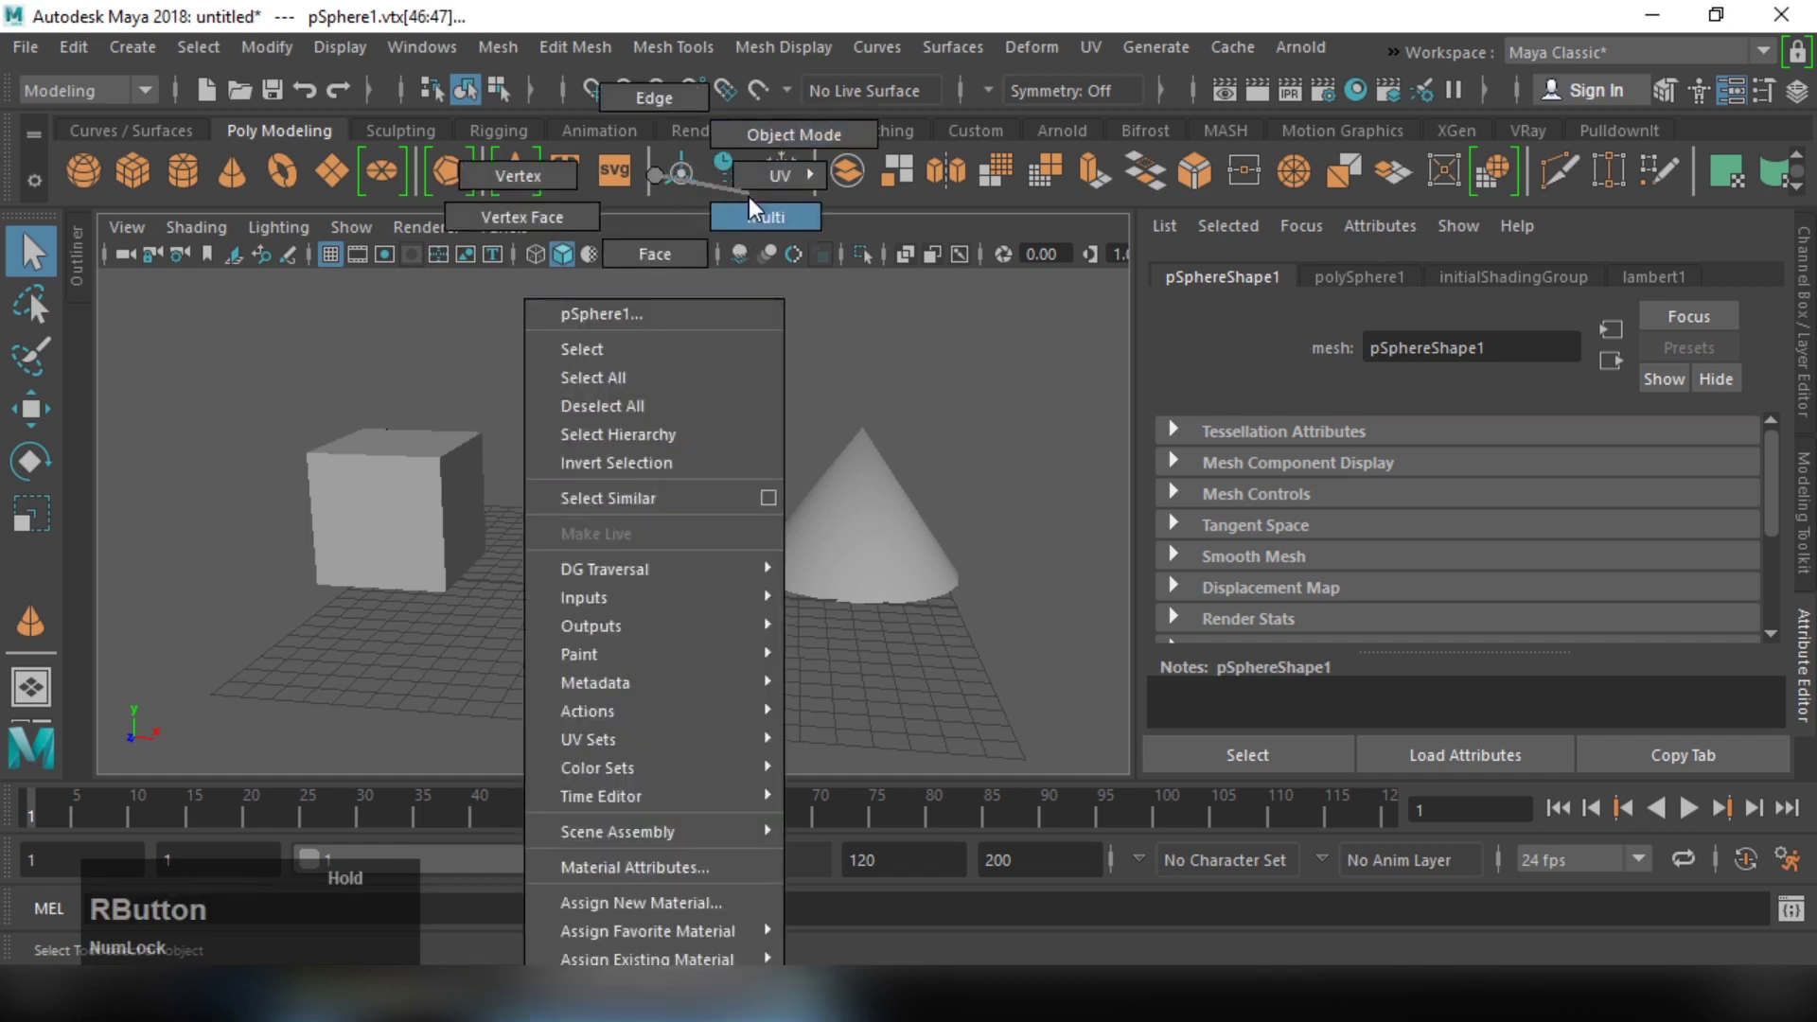
click(640, 488)
click(641, 523)
click(697, 480)
click(698, 556)
click(646, 551)
right_click(658, 485)
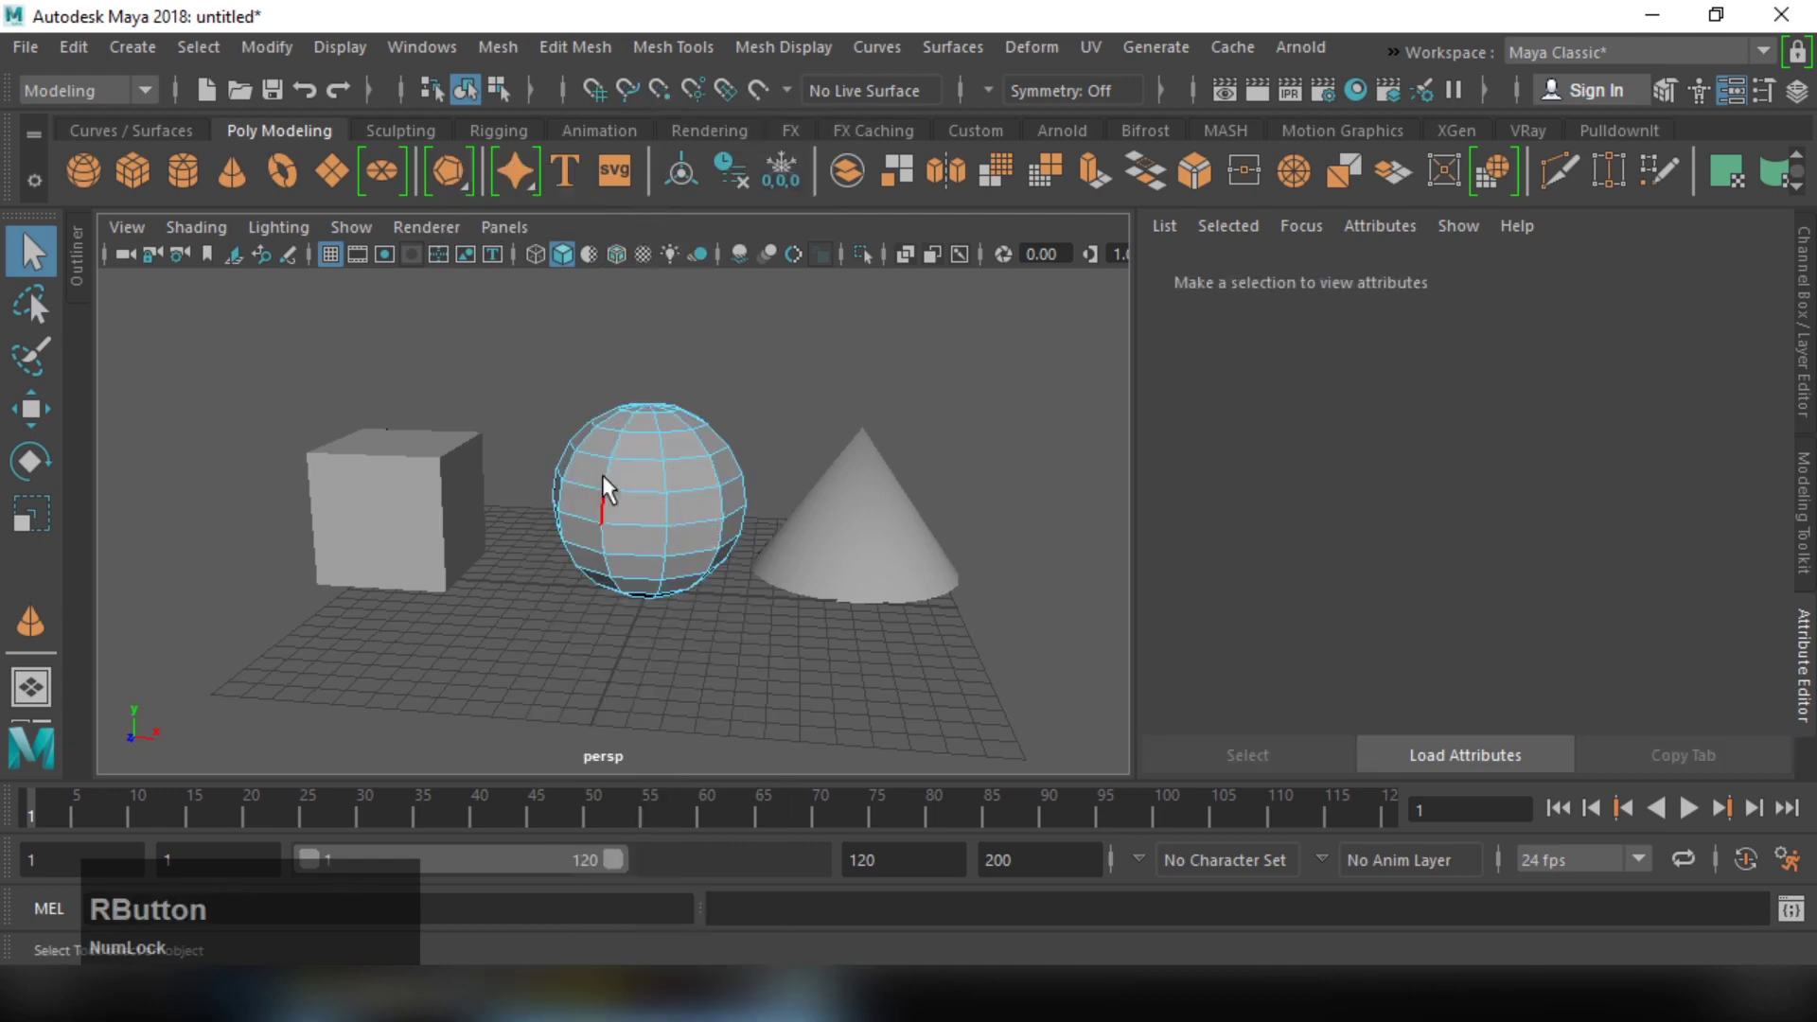
Step: Pick single edges, then select the whole horizontal edge loop around the sphere's middle
click(658, 466)
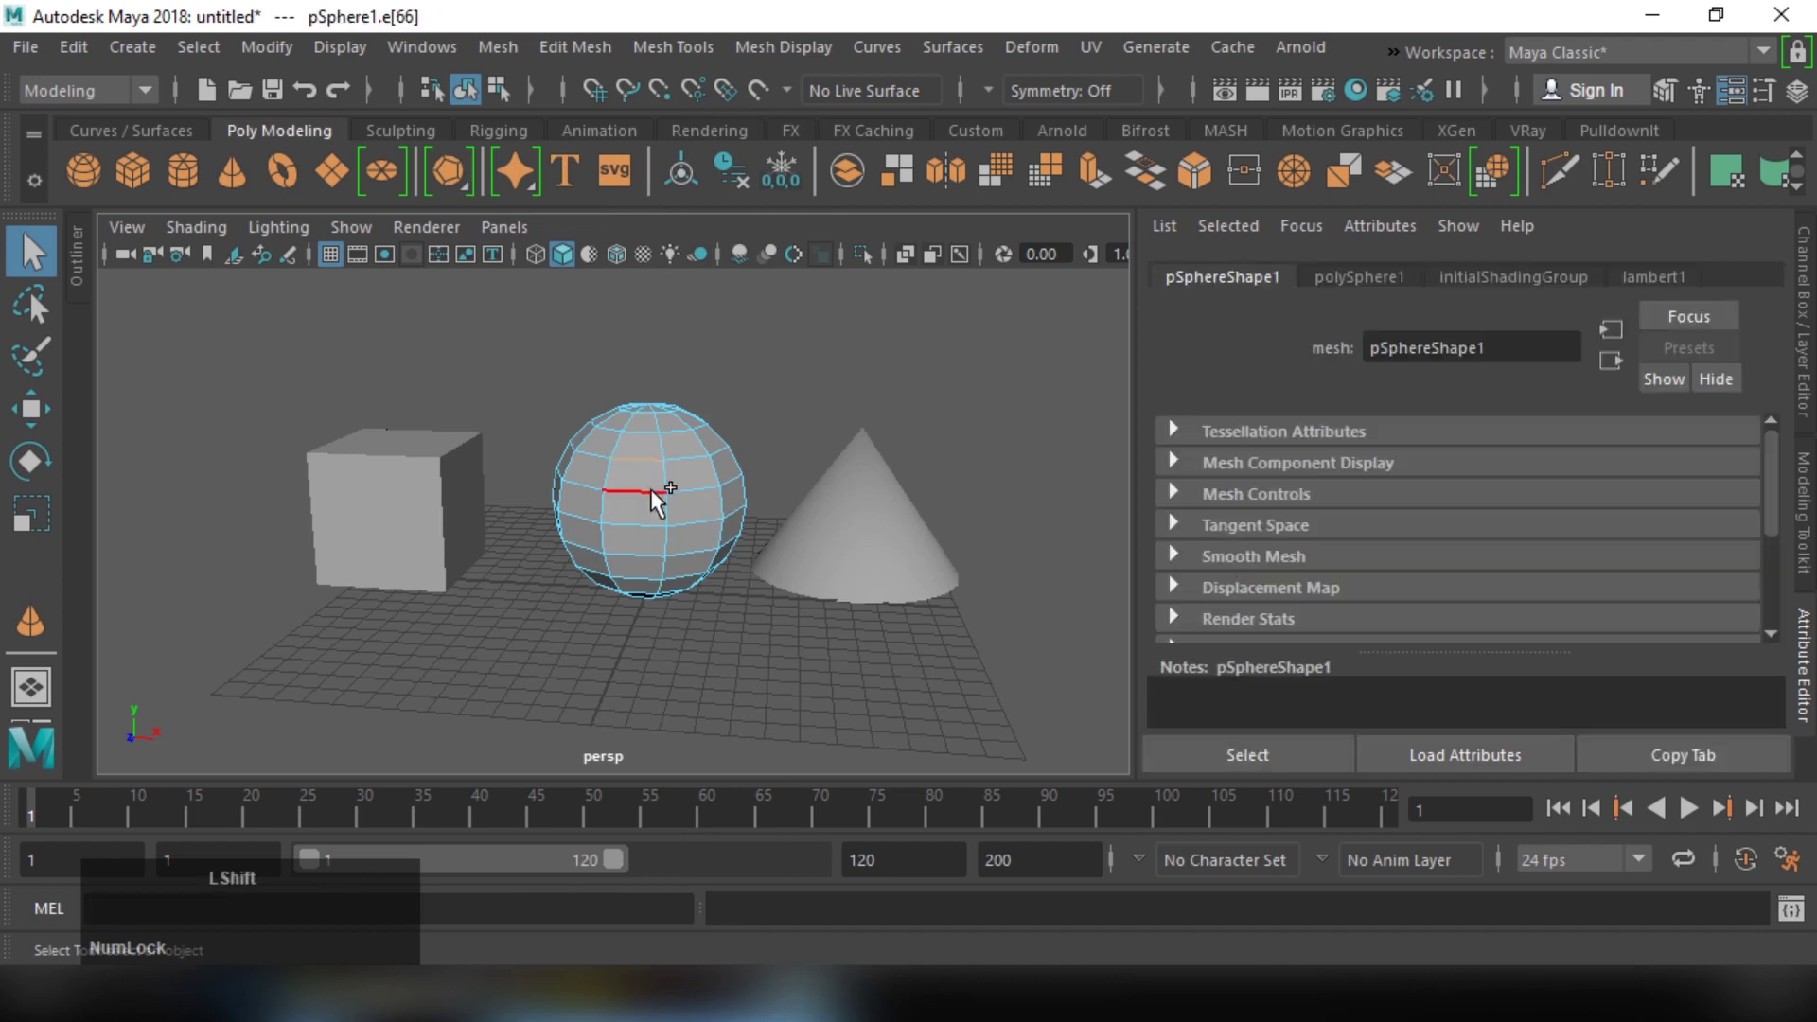
click(660, 501)
click(662, 538)
click(641, 570)
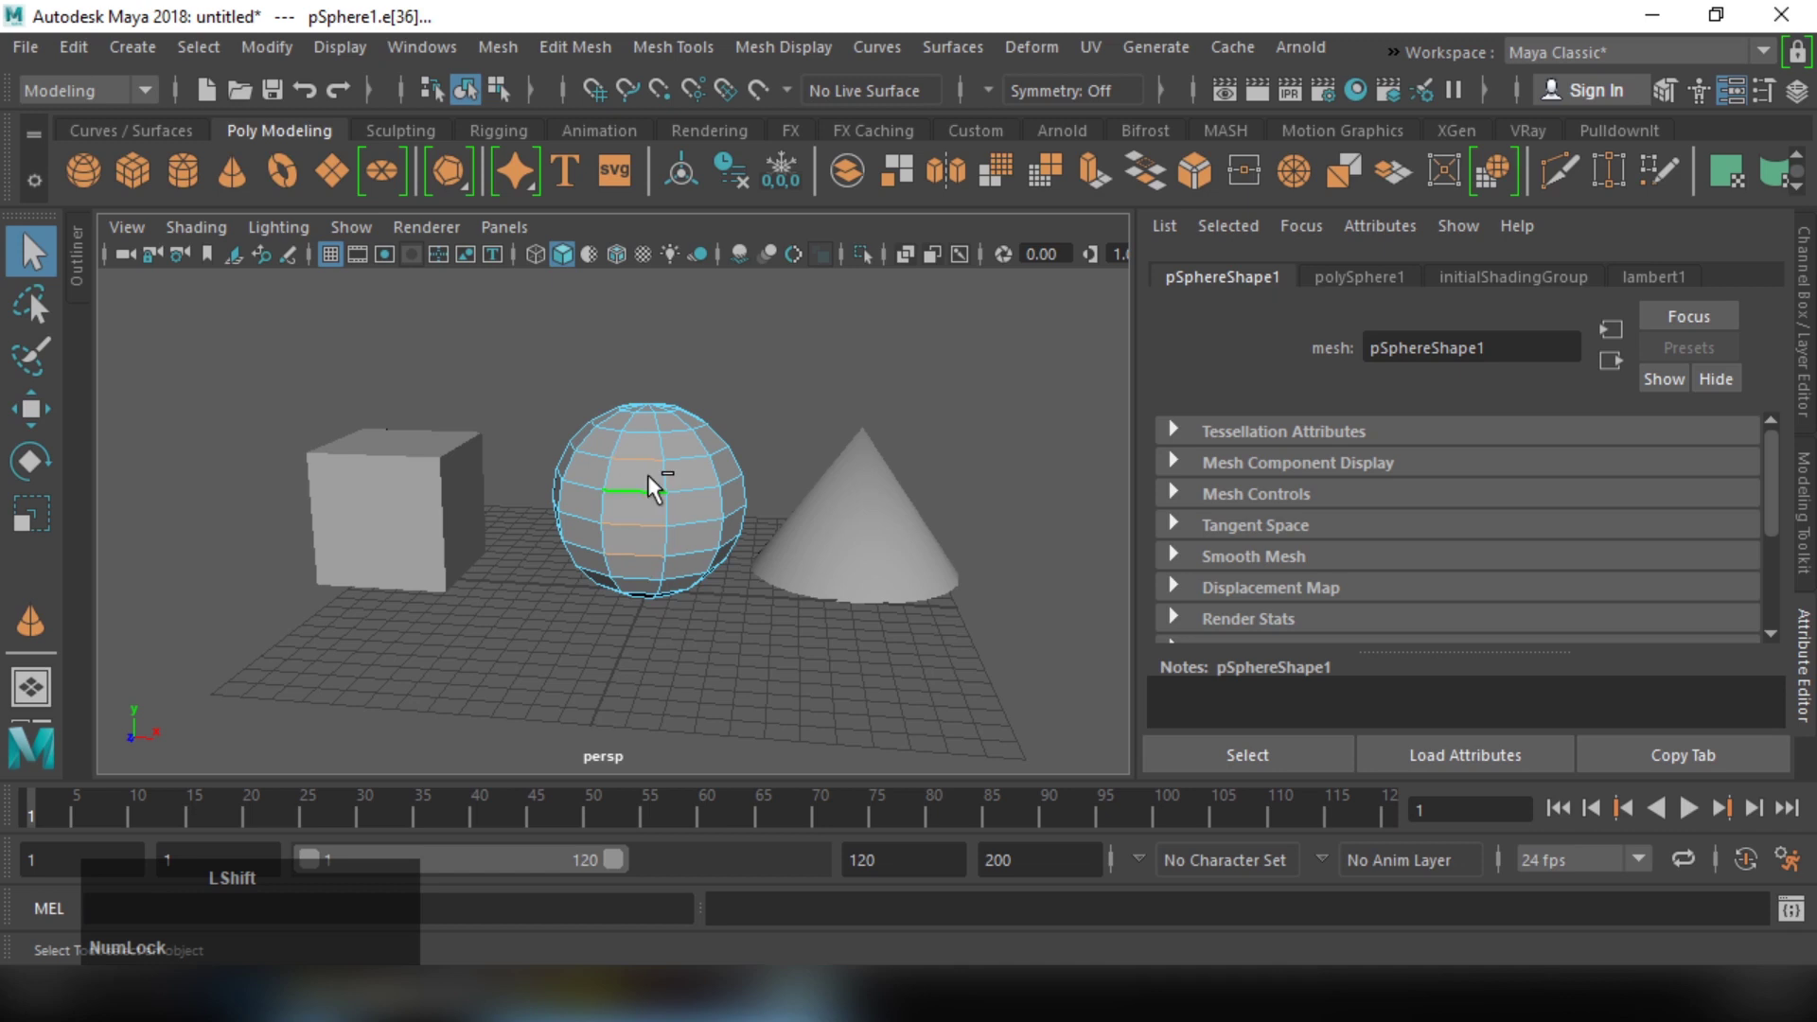
click(571, 374)
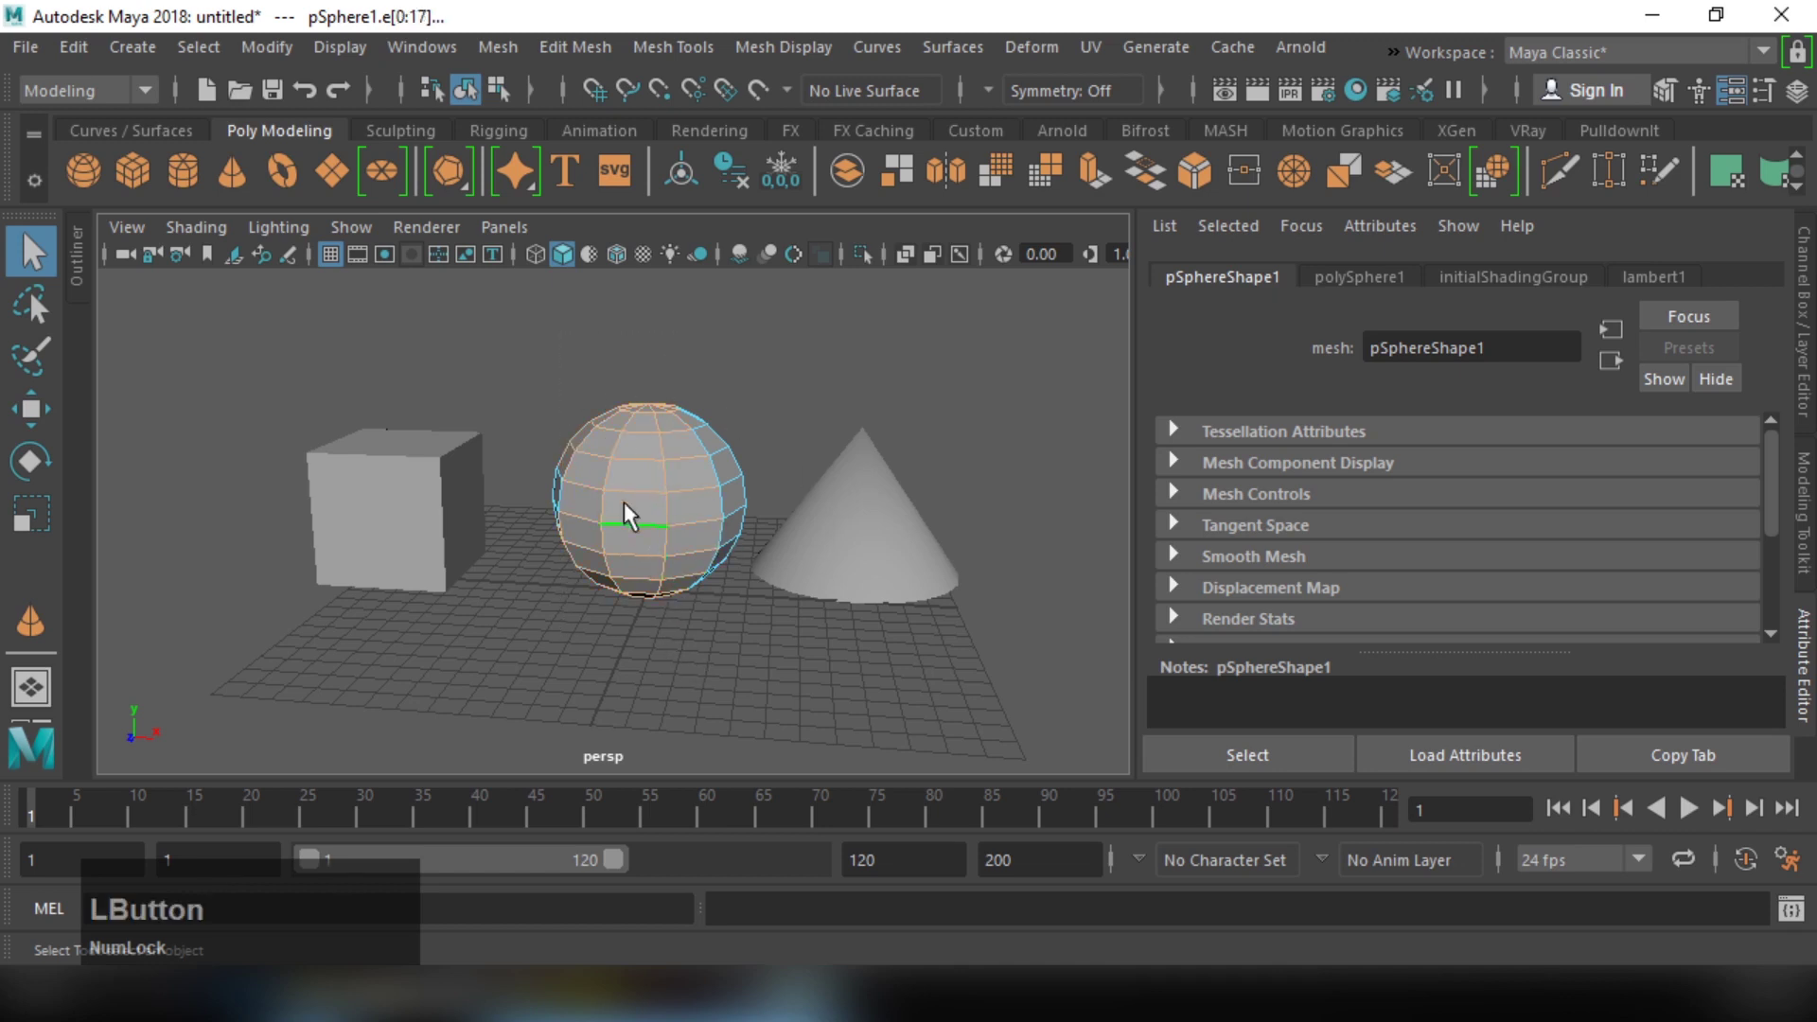
click(719, 539)
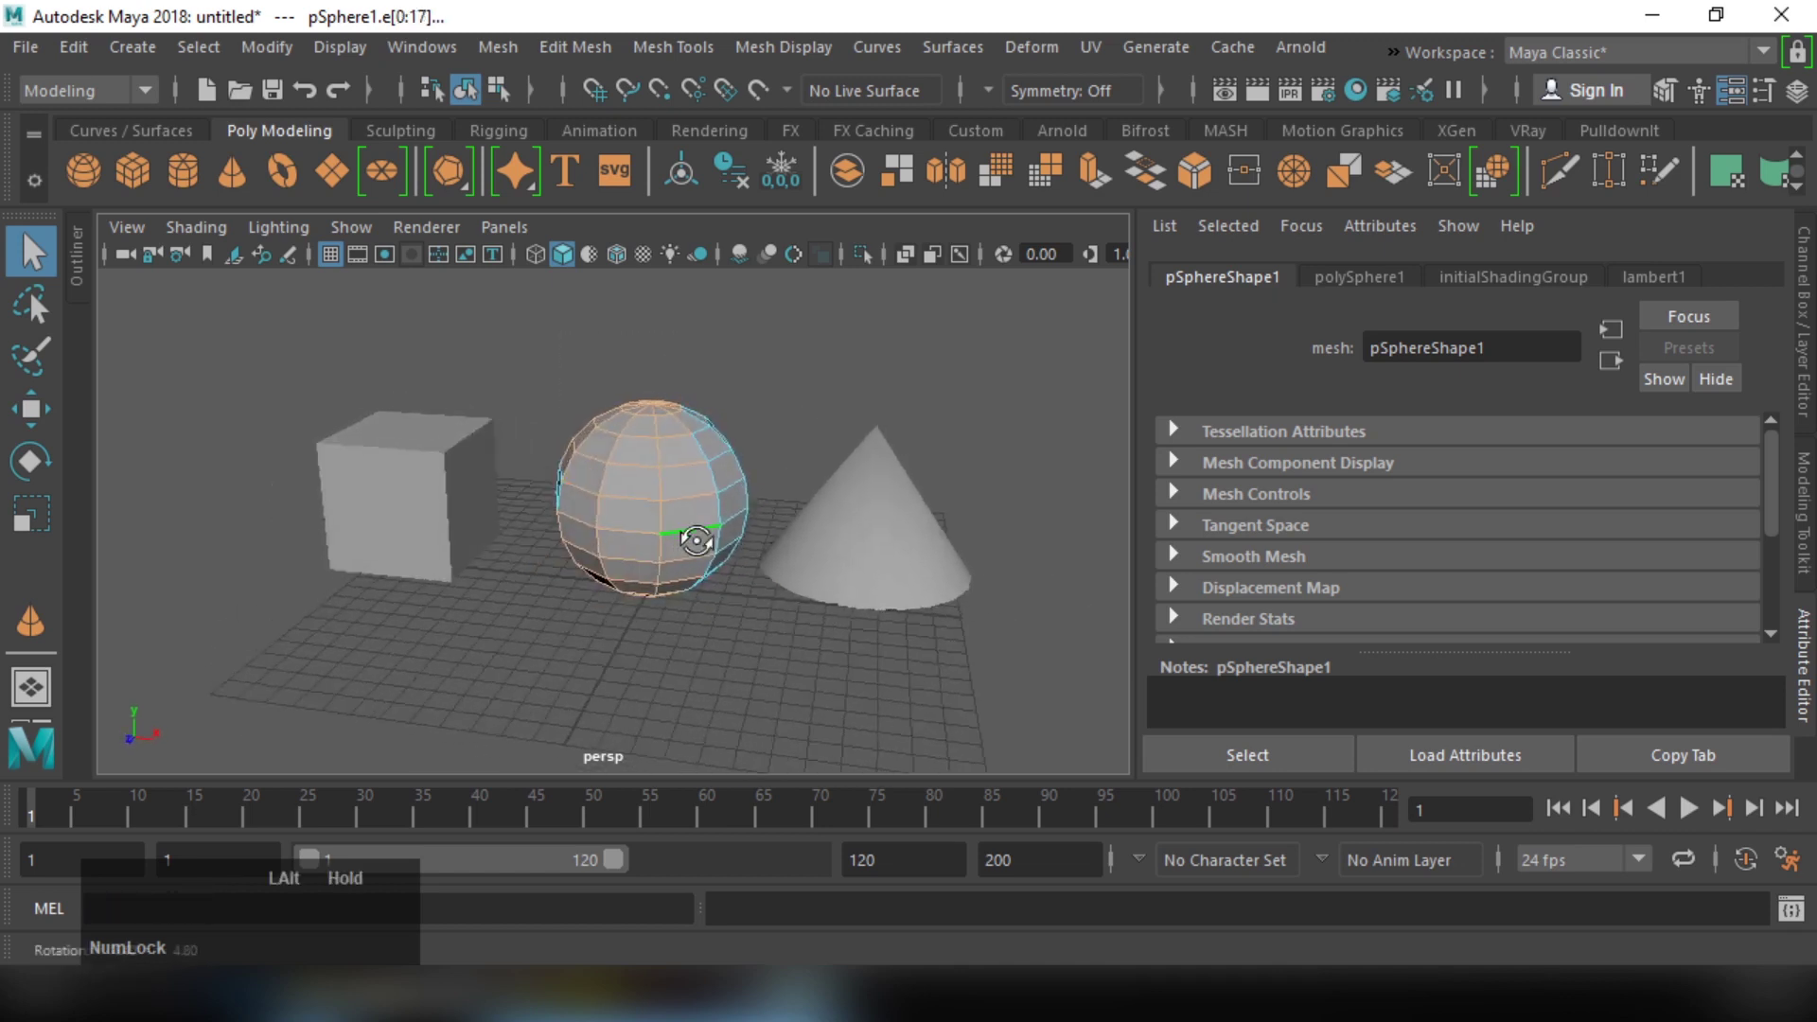
Step: Return the sphere to Object Mode, select it whole and frame it in view
right_click(669, 492)
click(834, 441)
click(300, 419)
key(Delete)
Step: Orbit, pan and zoom around the sphere, centring it in the viewport
click(754, 587)
click(698, 522)
middle_click(775, 443)
click(699, 552)
middle_click(761, 551)
right_click(766, 561)
middle_click(723, 561)
right_click(750, 607)
middle_click(686, 584)
click(611, 542)
click(602, 505)
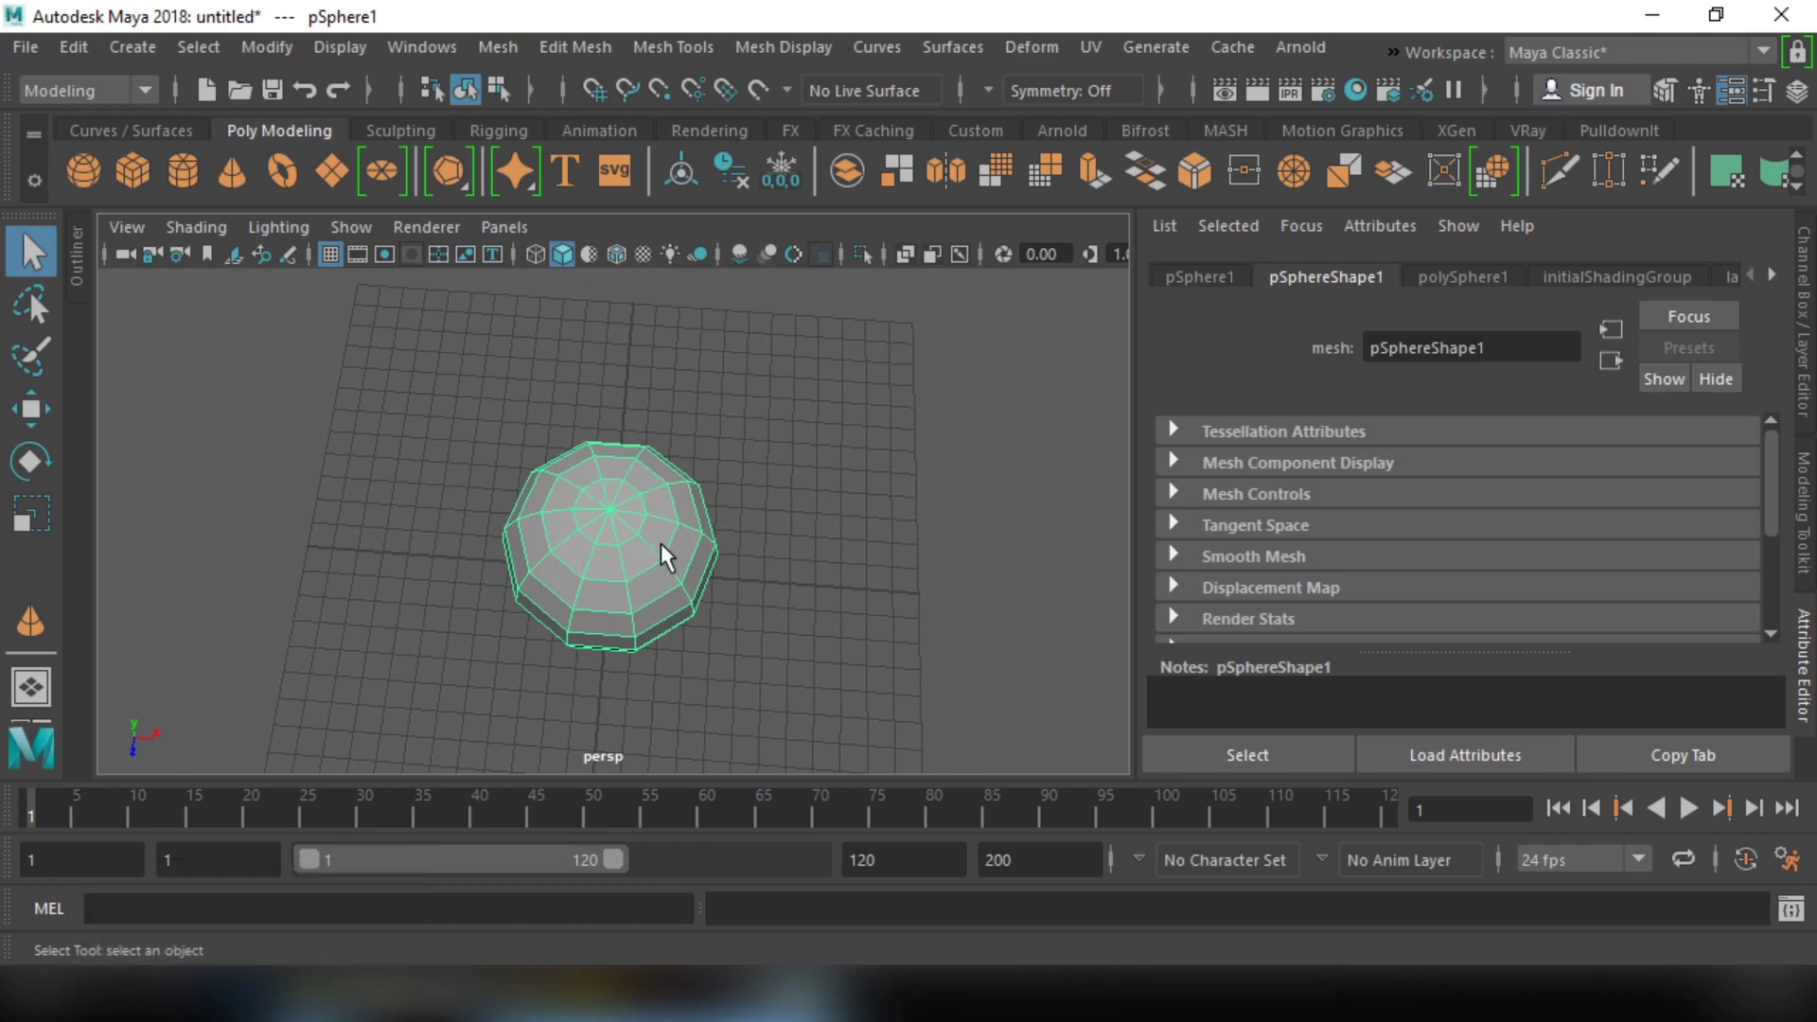
click(662, 547)
middle_click(673, 457)
click(648, 474)
middle_click(650, 531)
click(631, 545)
right_click(594, 535)
click(681, 574)
middle_click(698, 530)
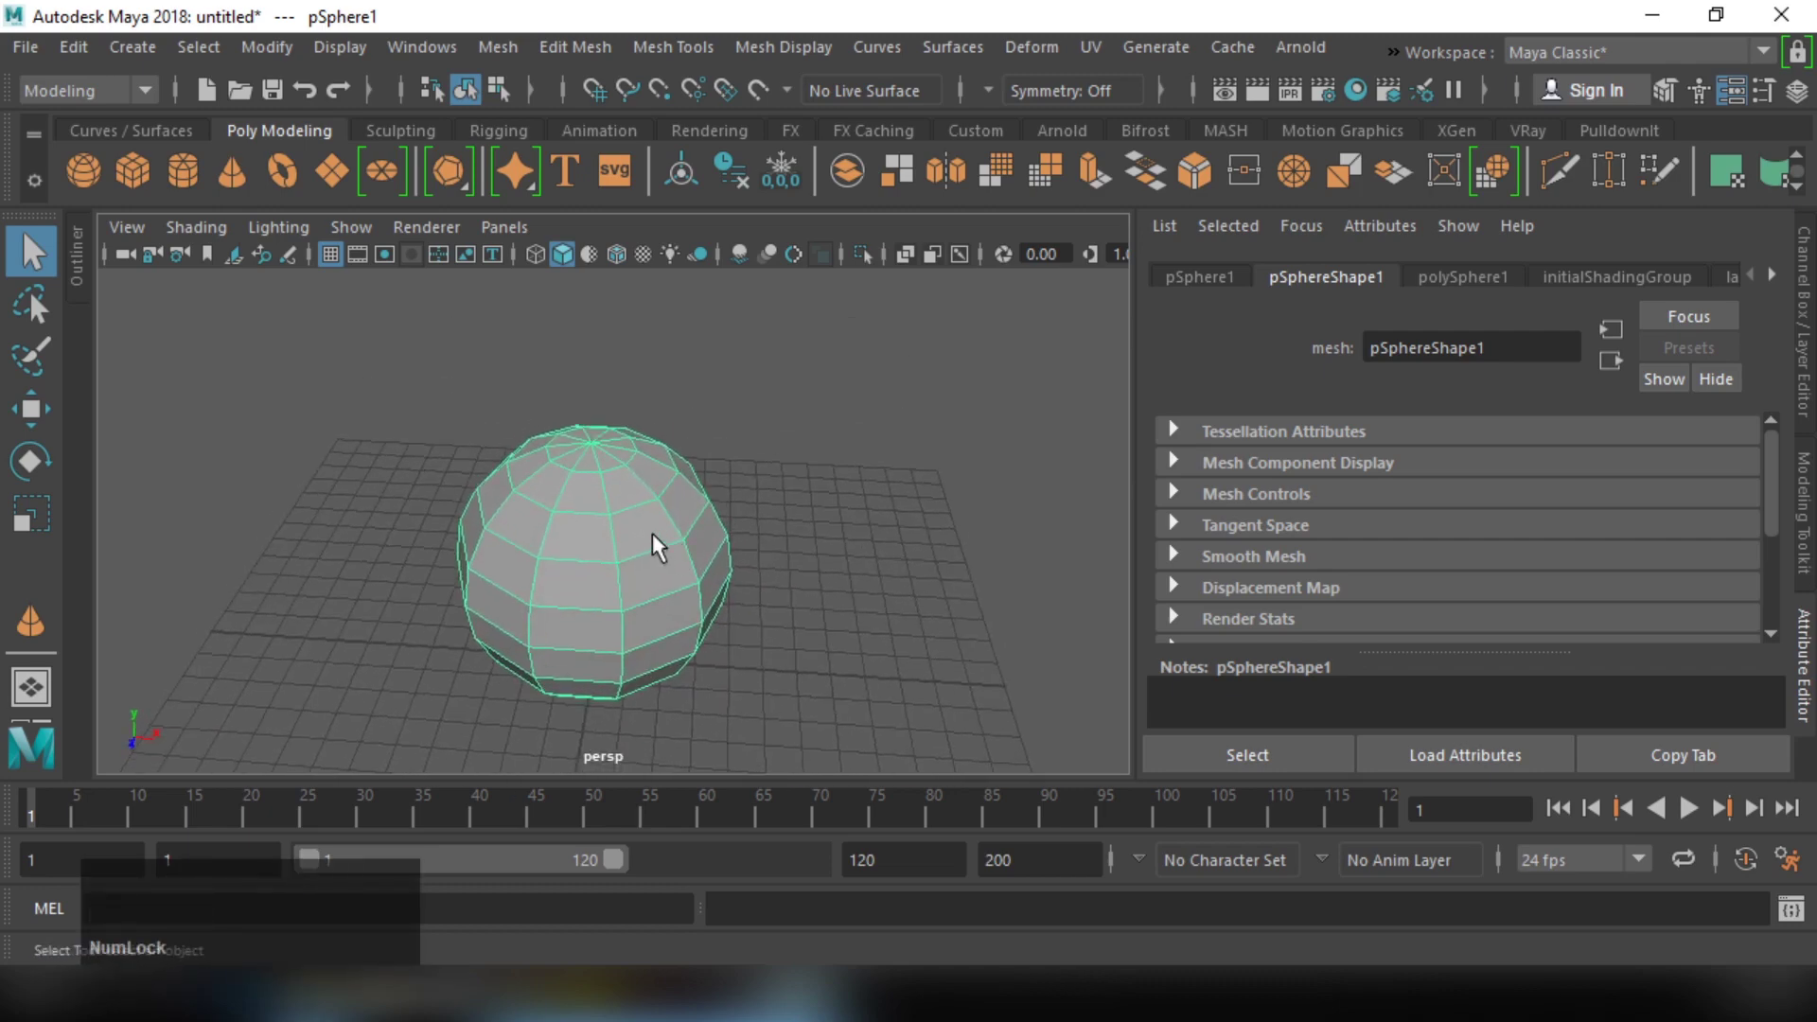
right_click(629, 508)
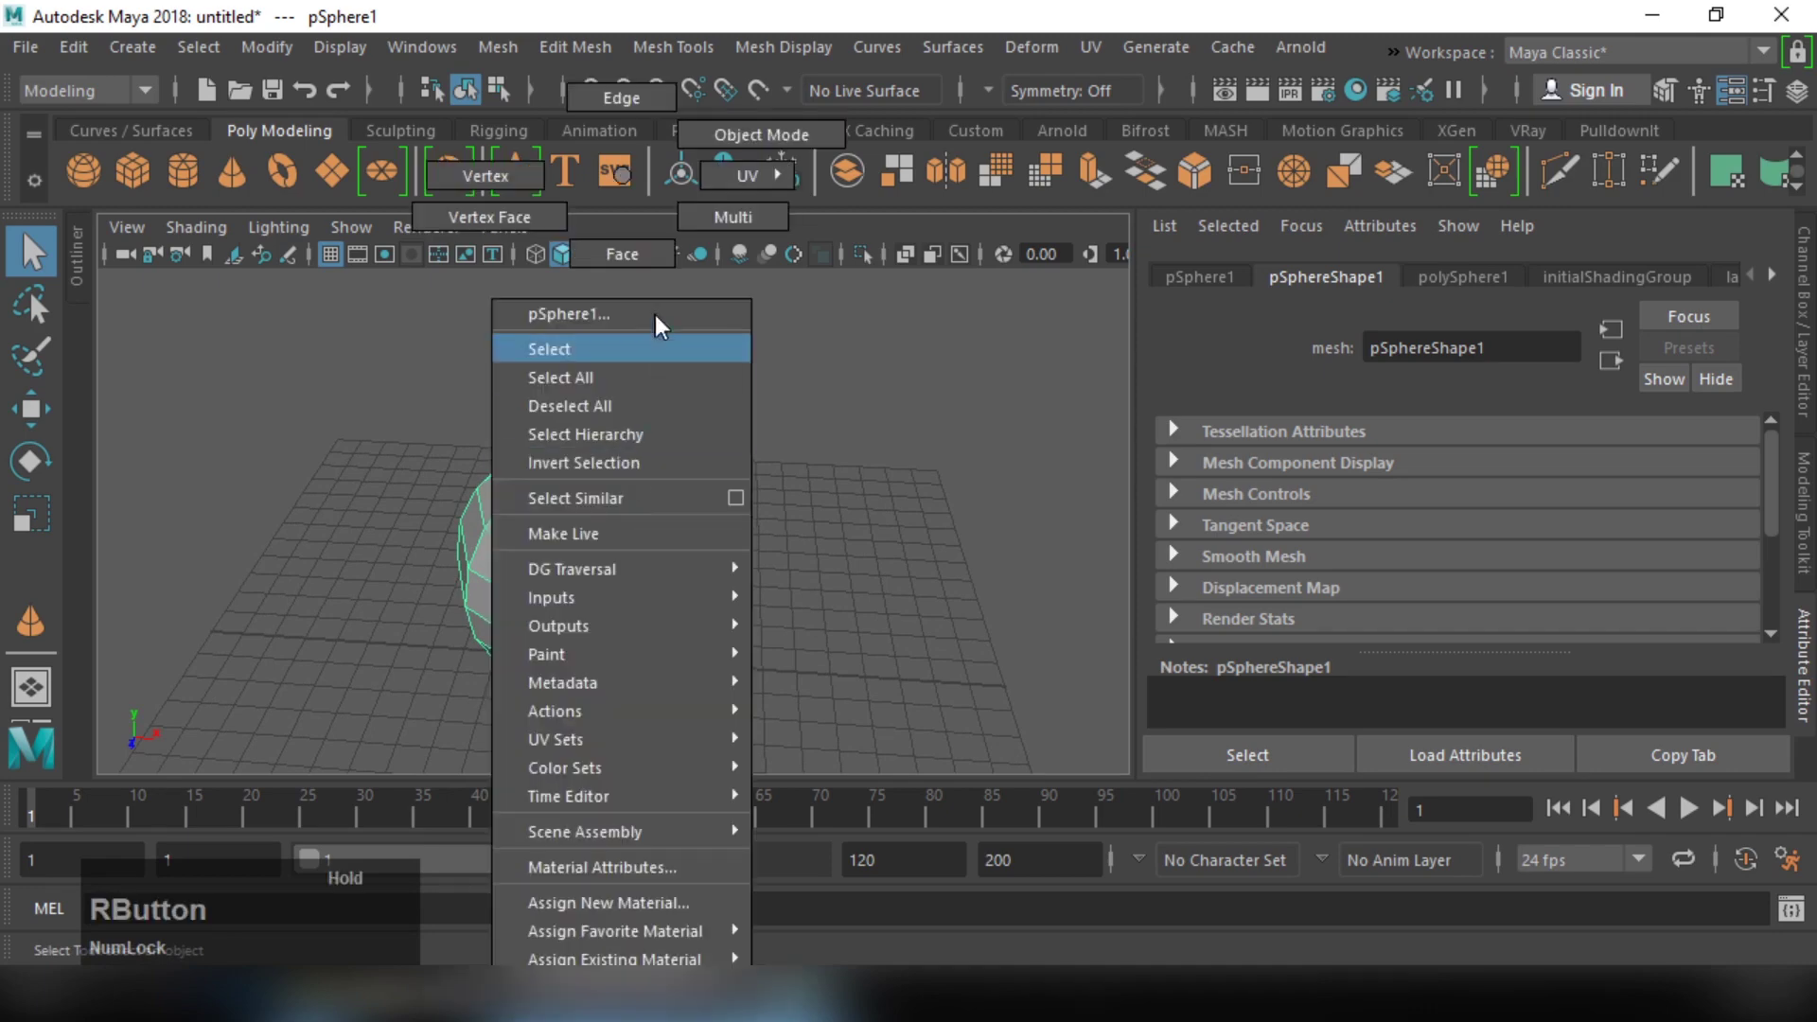
Step: Switch to face mode and try picking faces around the sphere's upper rows
click(787, 468)
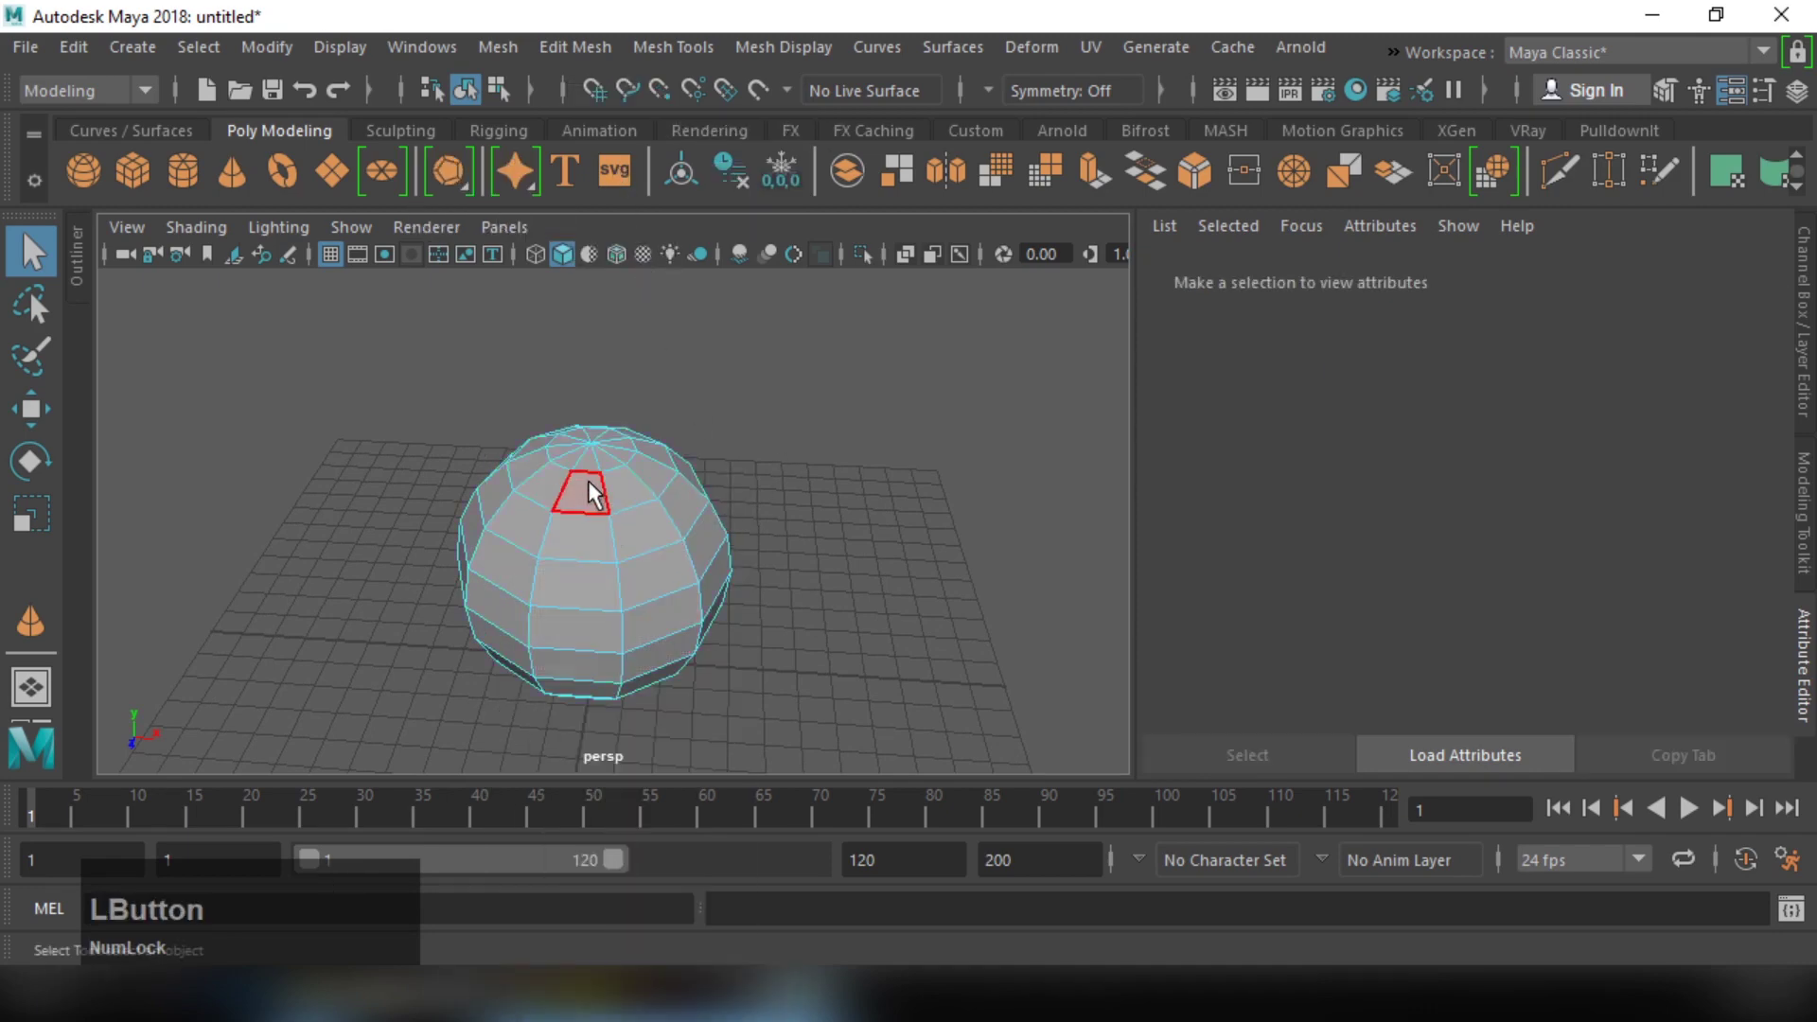
click(653, 555)
click(654, 614)
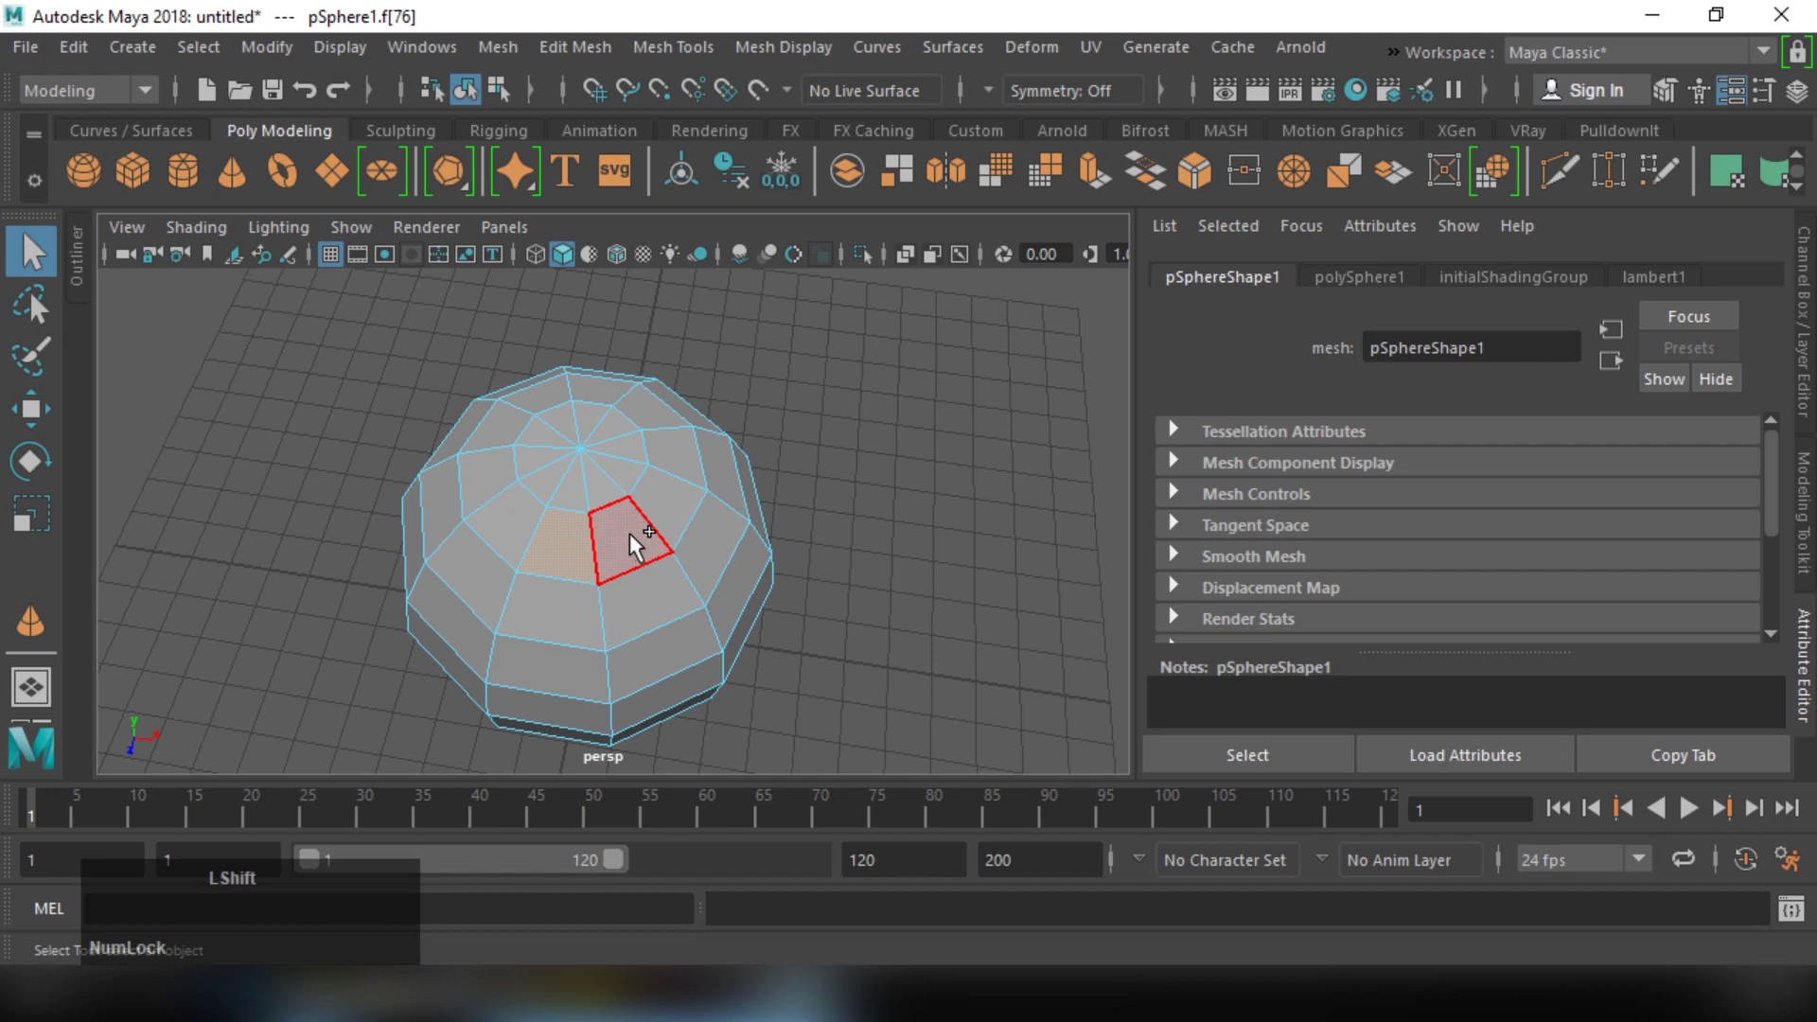
click(639, 546)
click(674, 512)
click(685, 469)
click(674, 424)
click(615, 397)
click(556, 395)
click(509, 427)
click(500, 482)
click(518, 533)
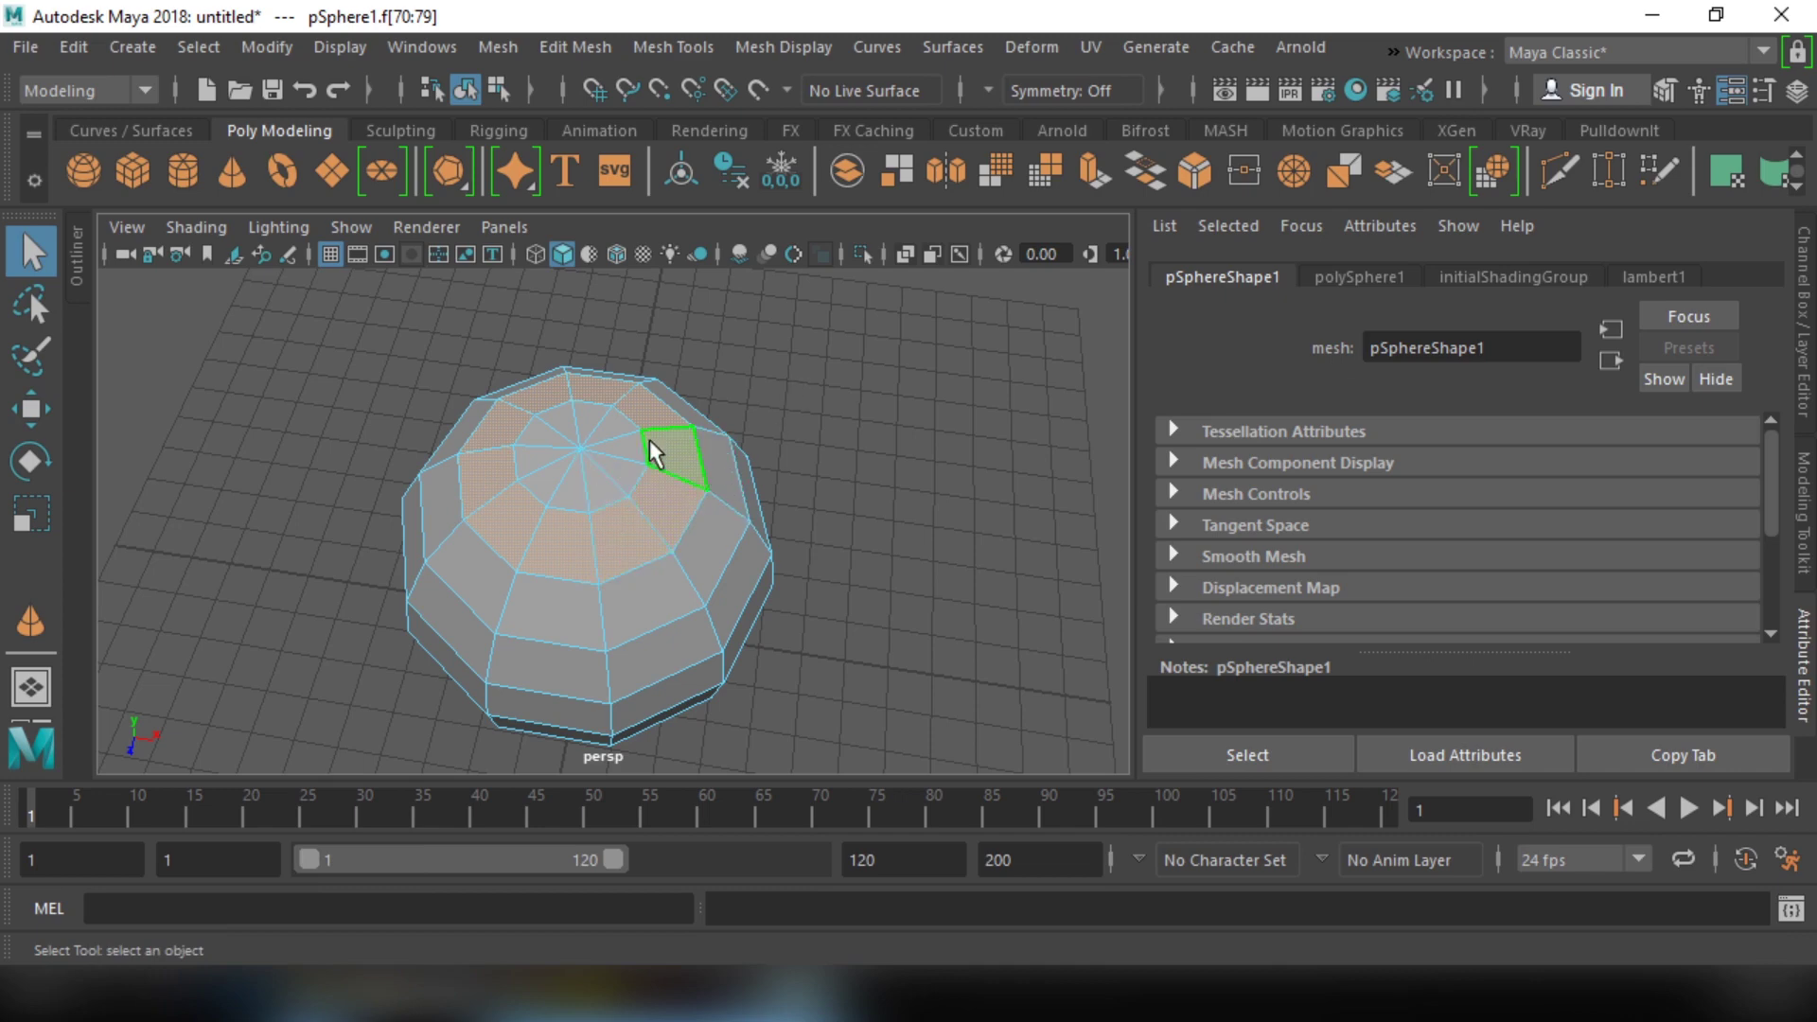
click(756, 390)
click(691, 507)
Step: Select the whole ring of faces near the top, adjust it, then clear the selection
middle_click(721, 460)
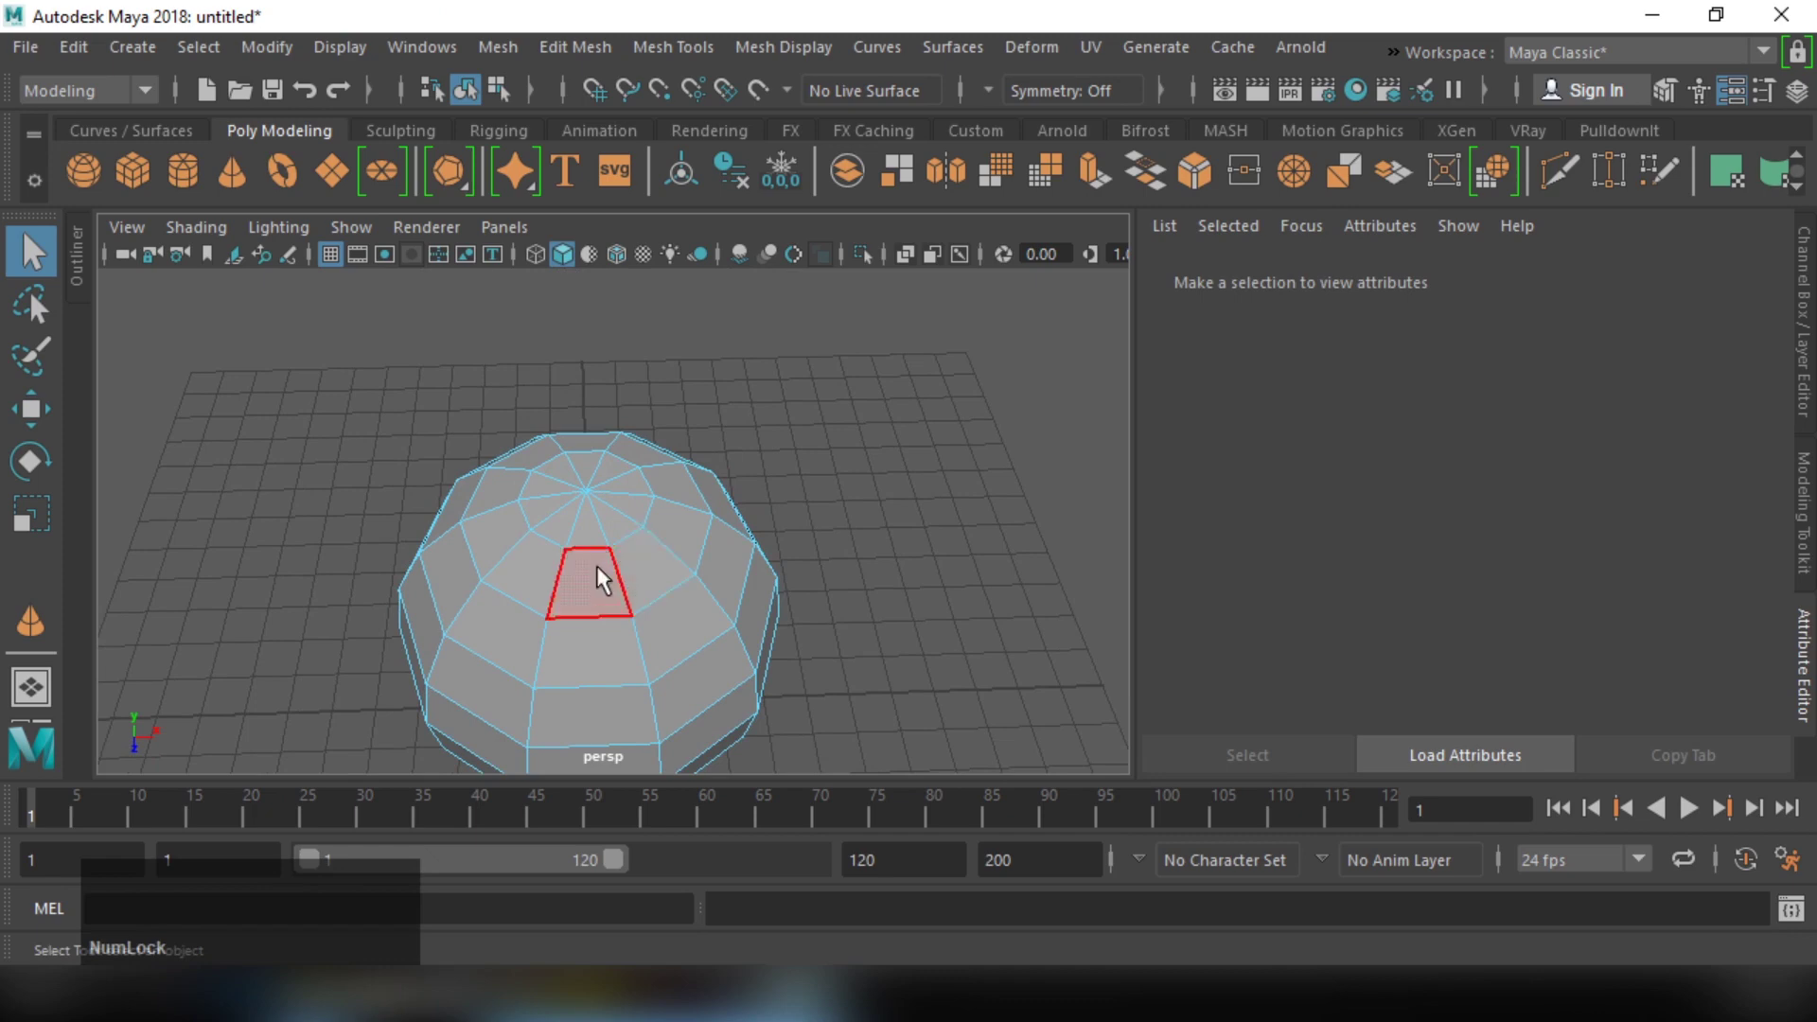
click(619, 583)
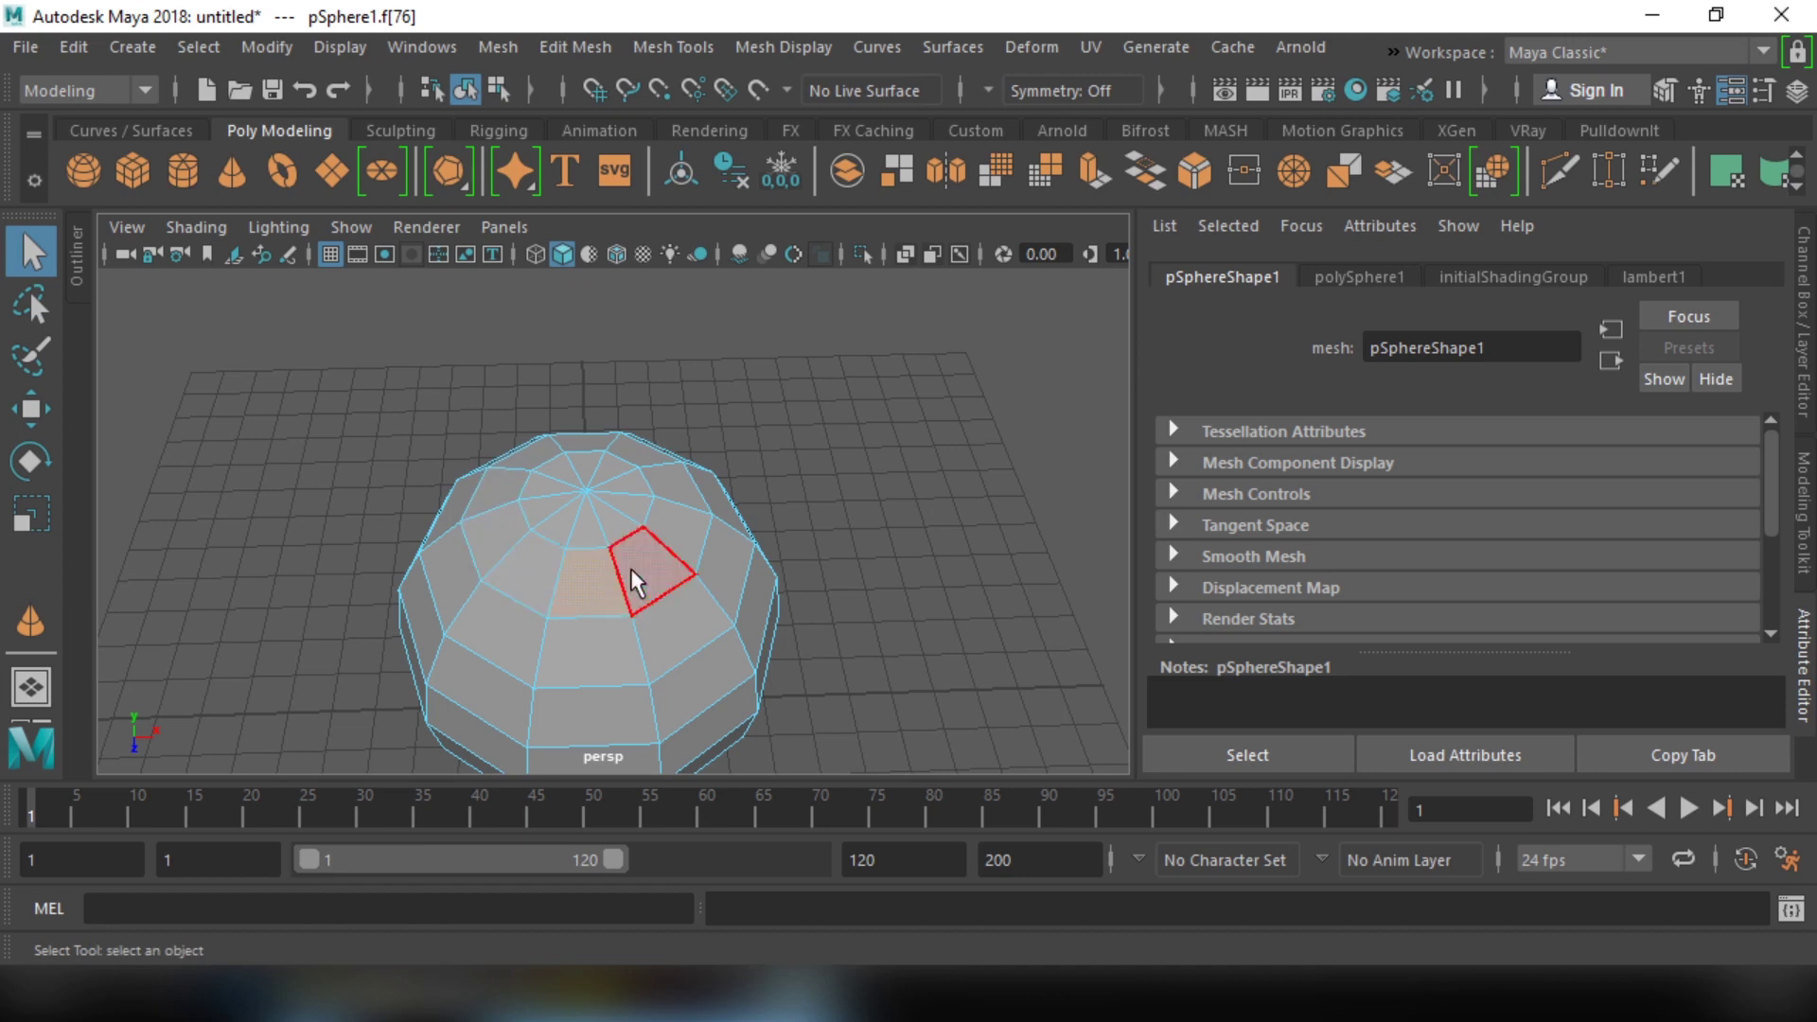
key(shift+Num_Lock)
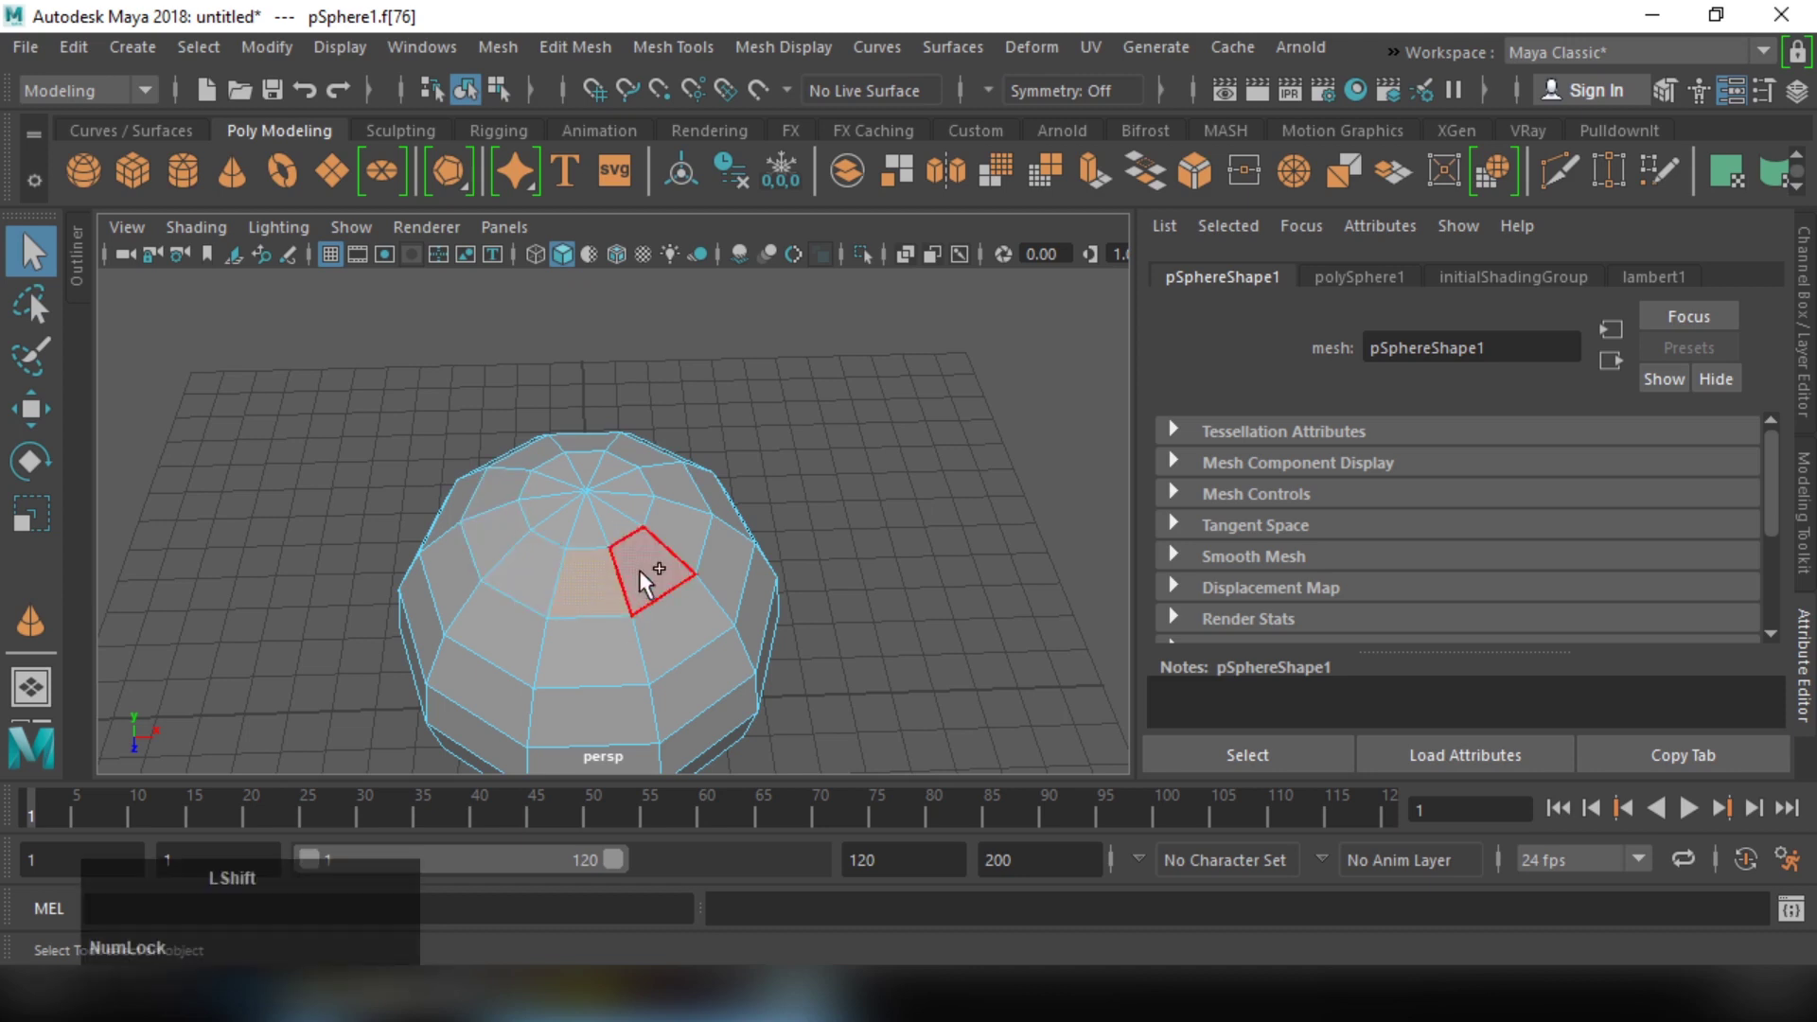
double_click(648, 581)
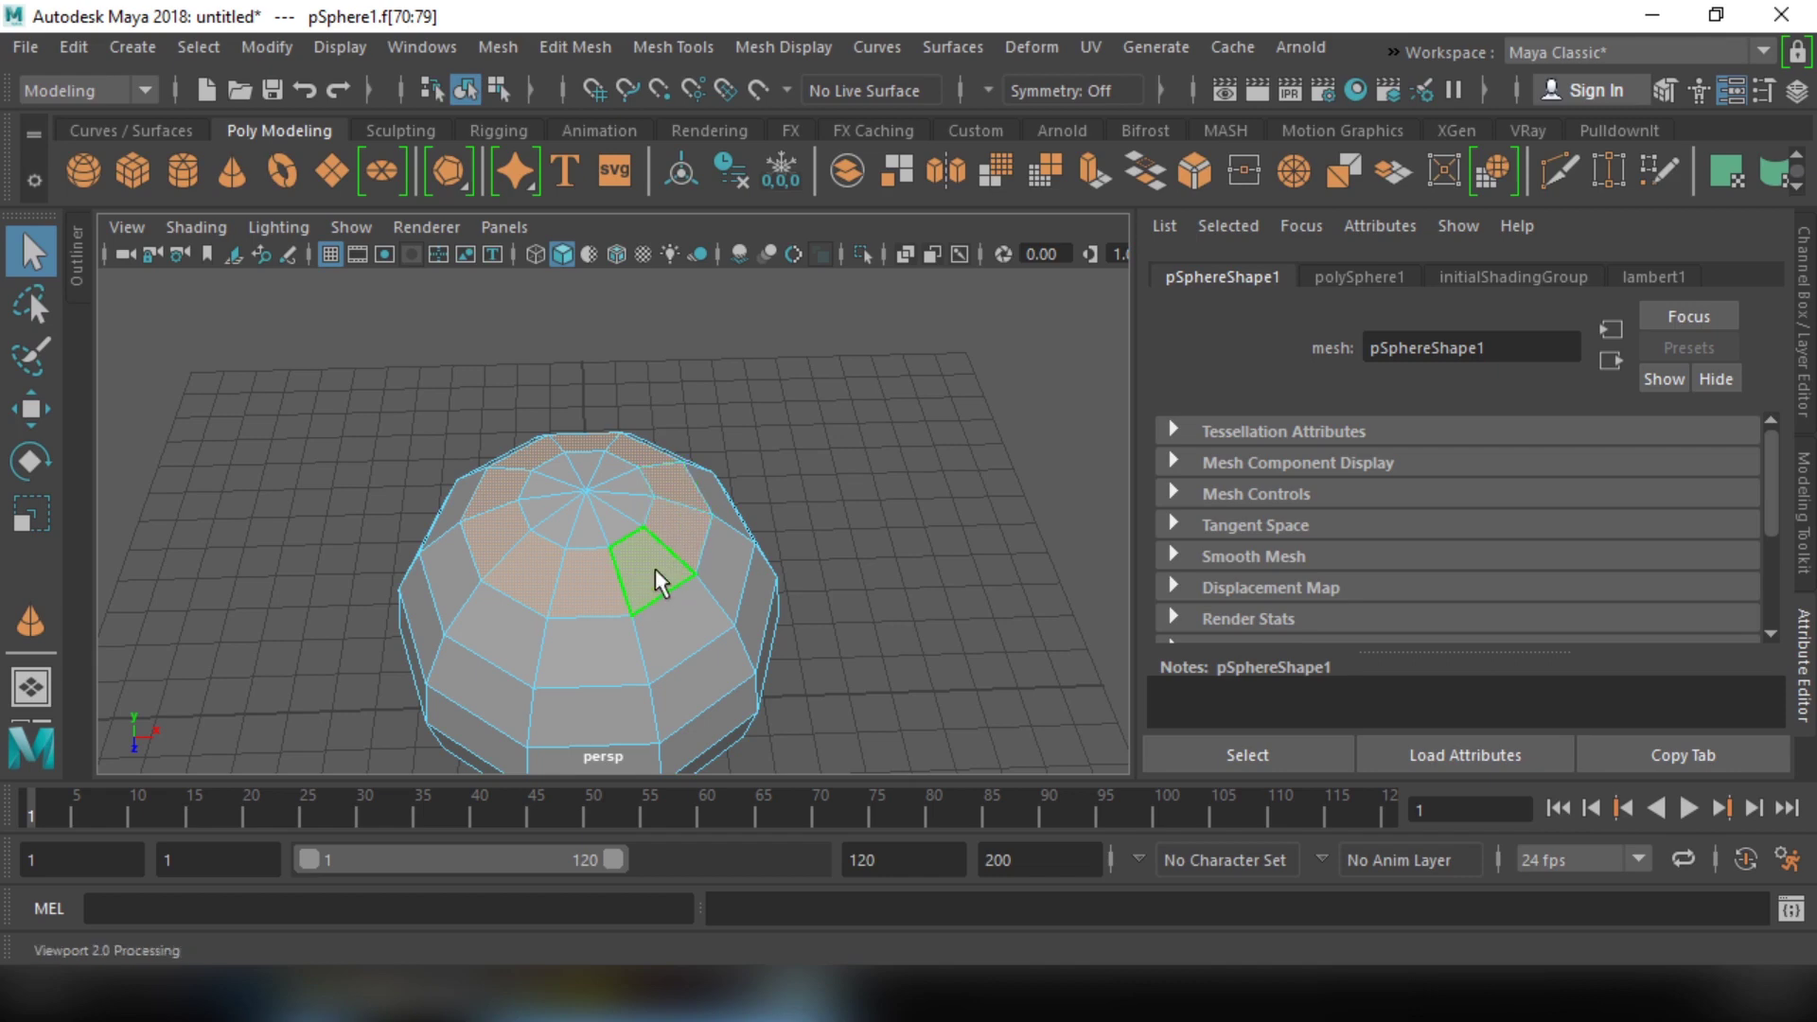
key(ctrl+Num_Lock)
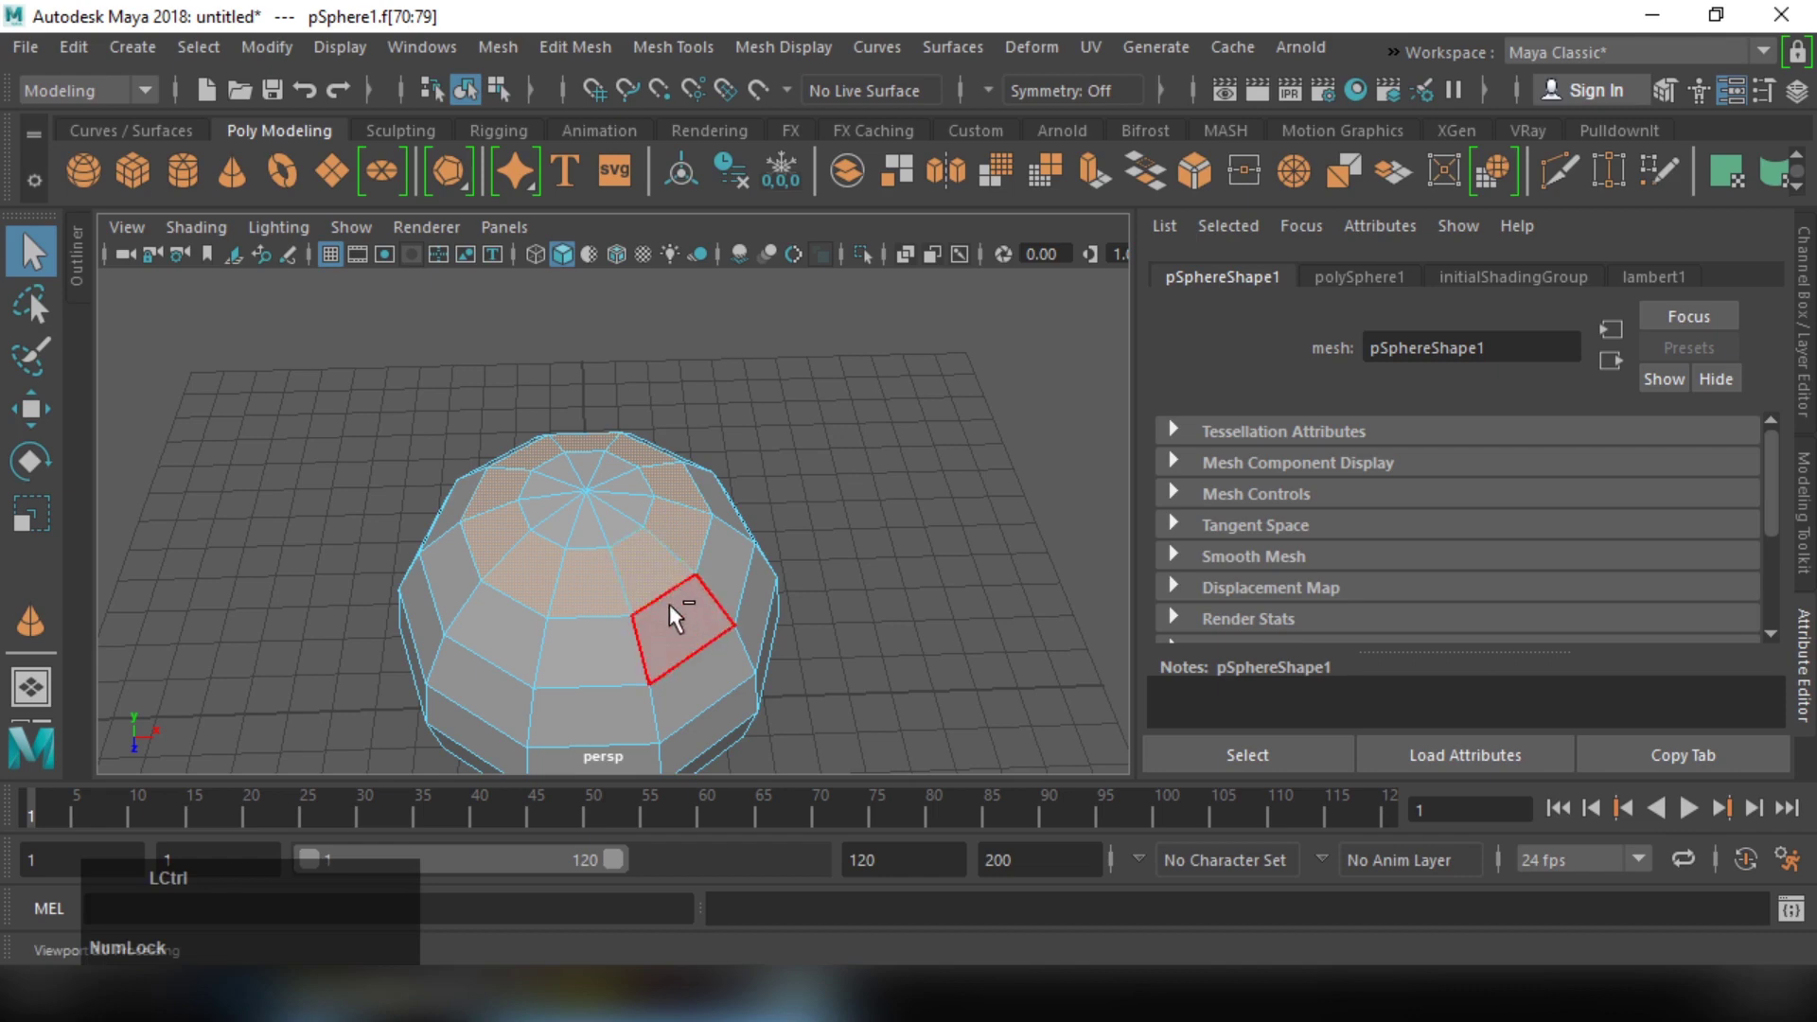
click(656, 580)
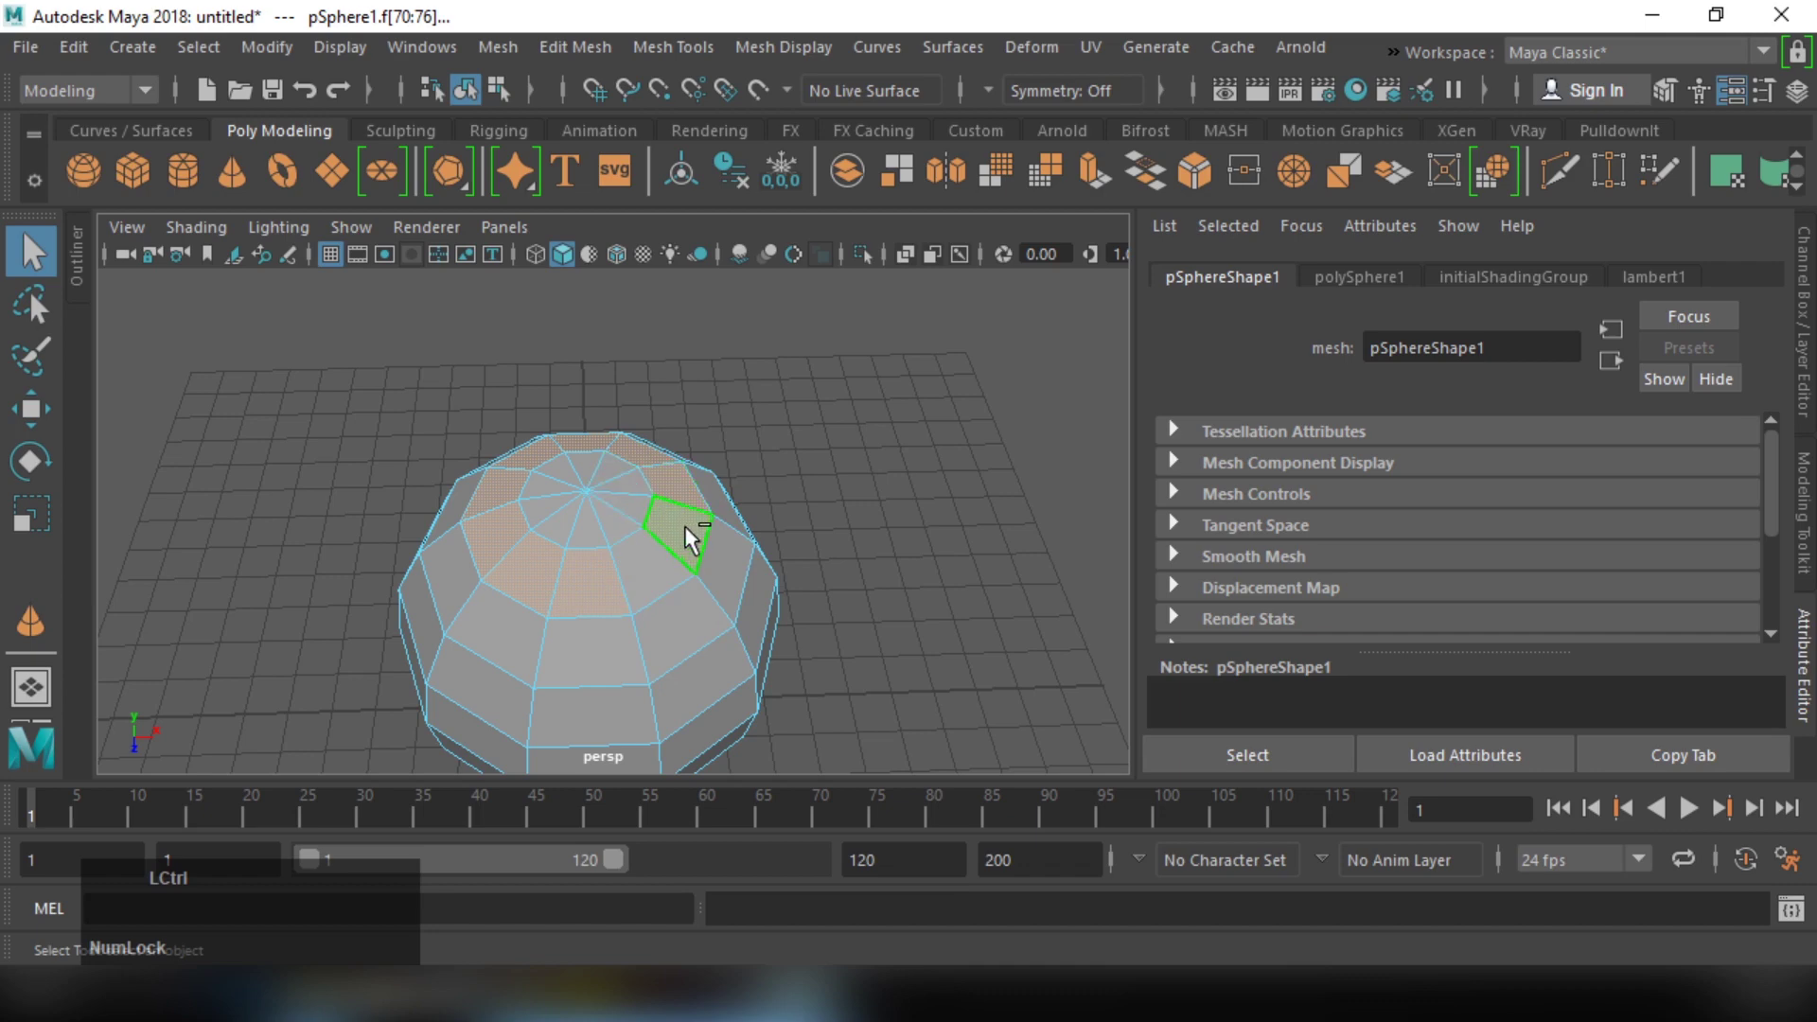
click(693, 538)
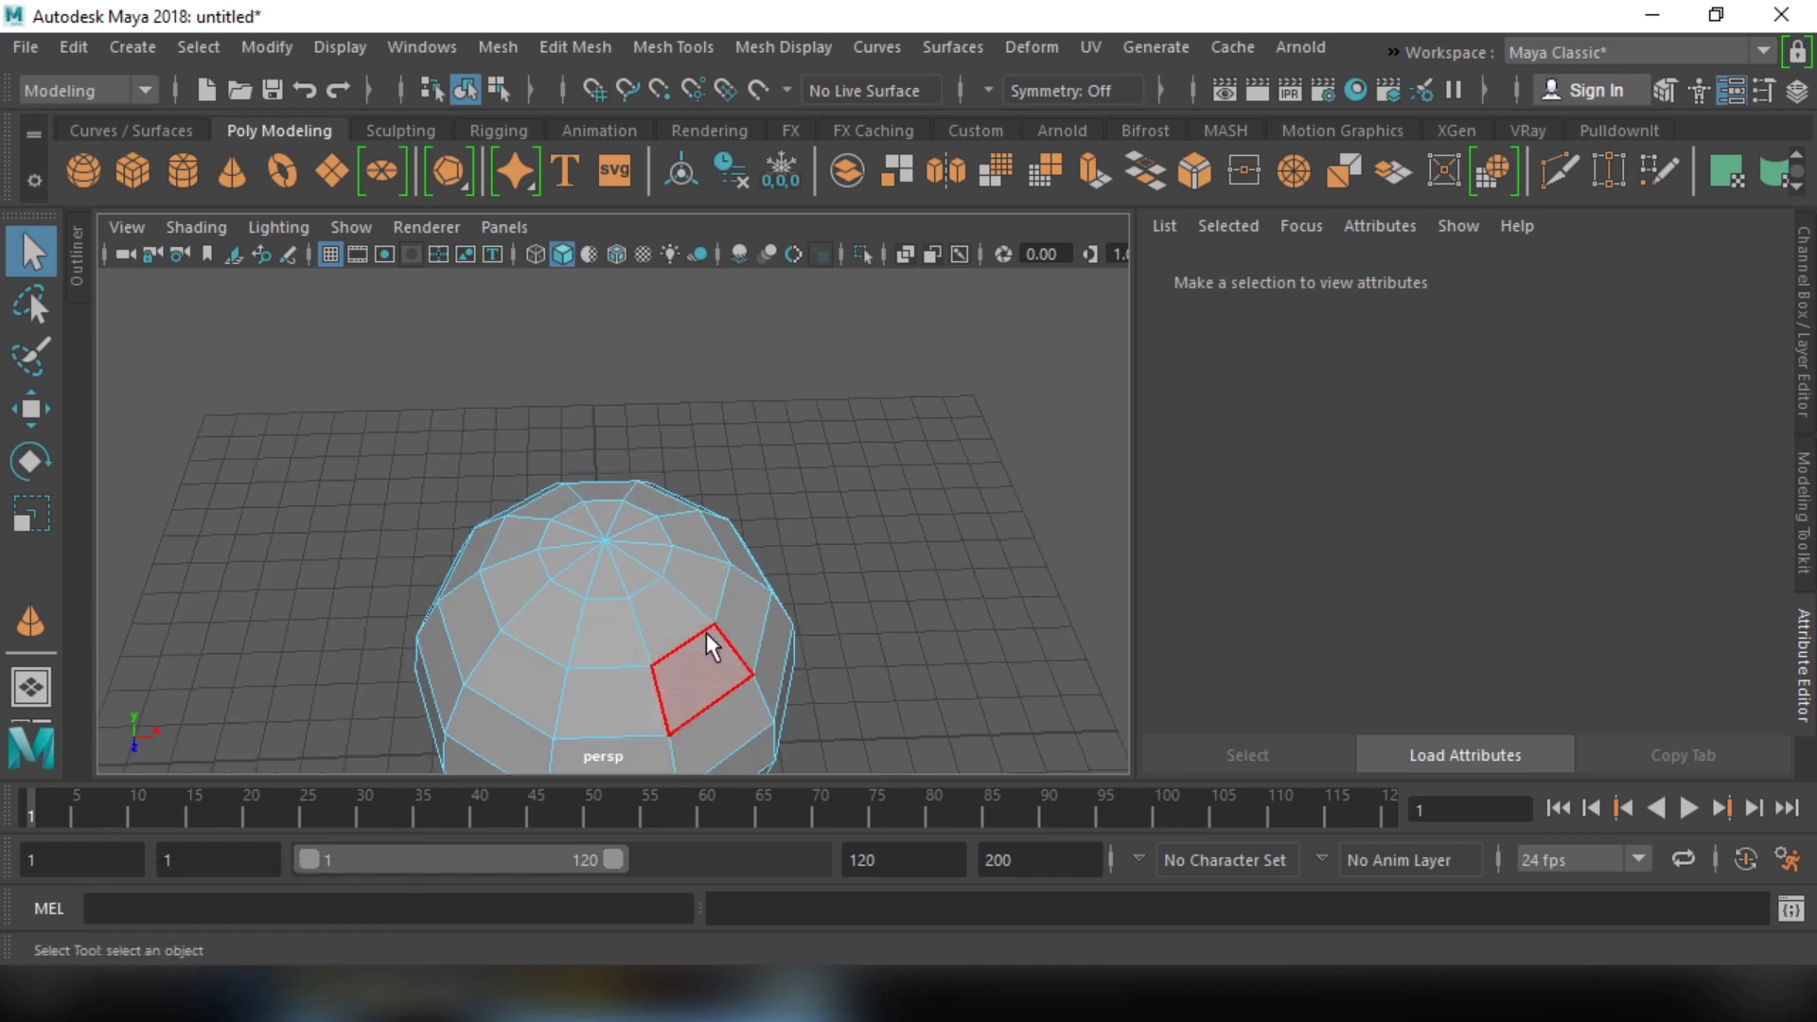
Step: Select a single side face of the sphere and bring up the Edit Mesh commands
click(773, 544)
right_click(913, 533)
click(860, 534)
click(563, 357)
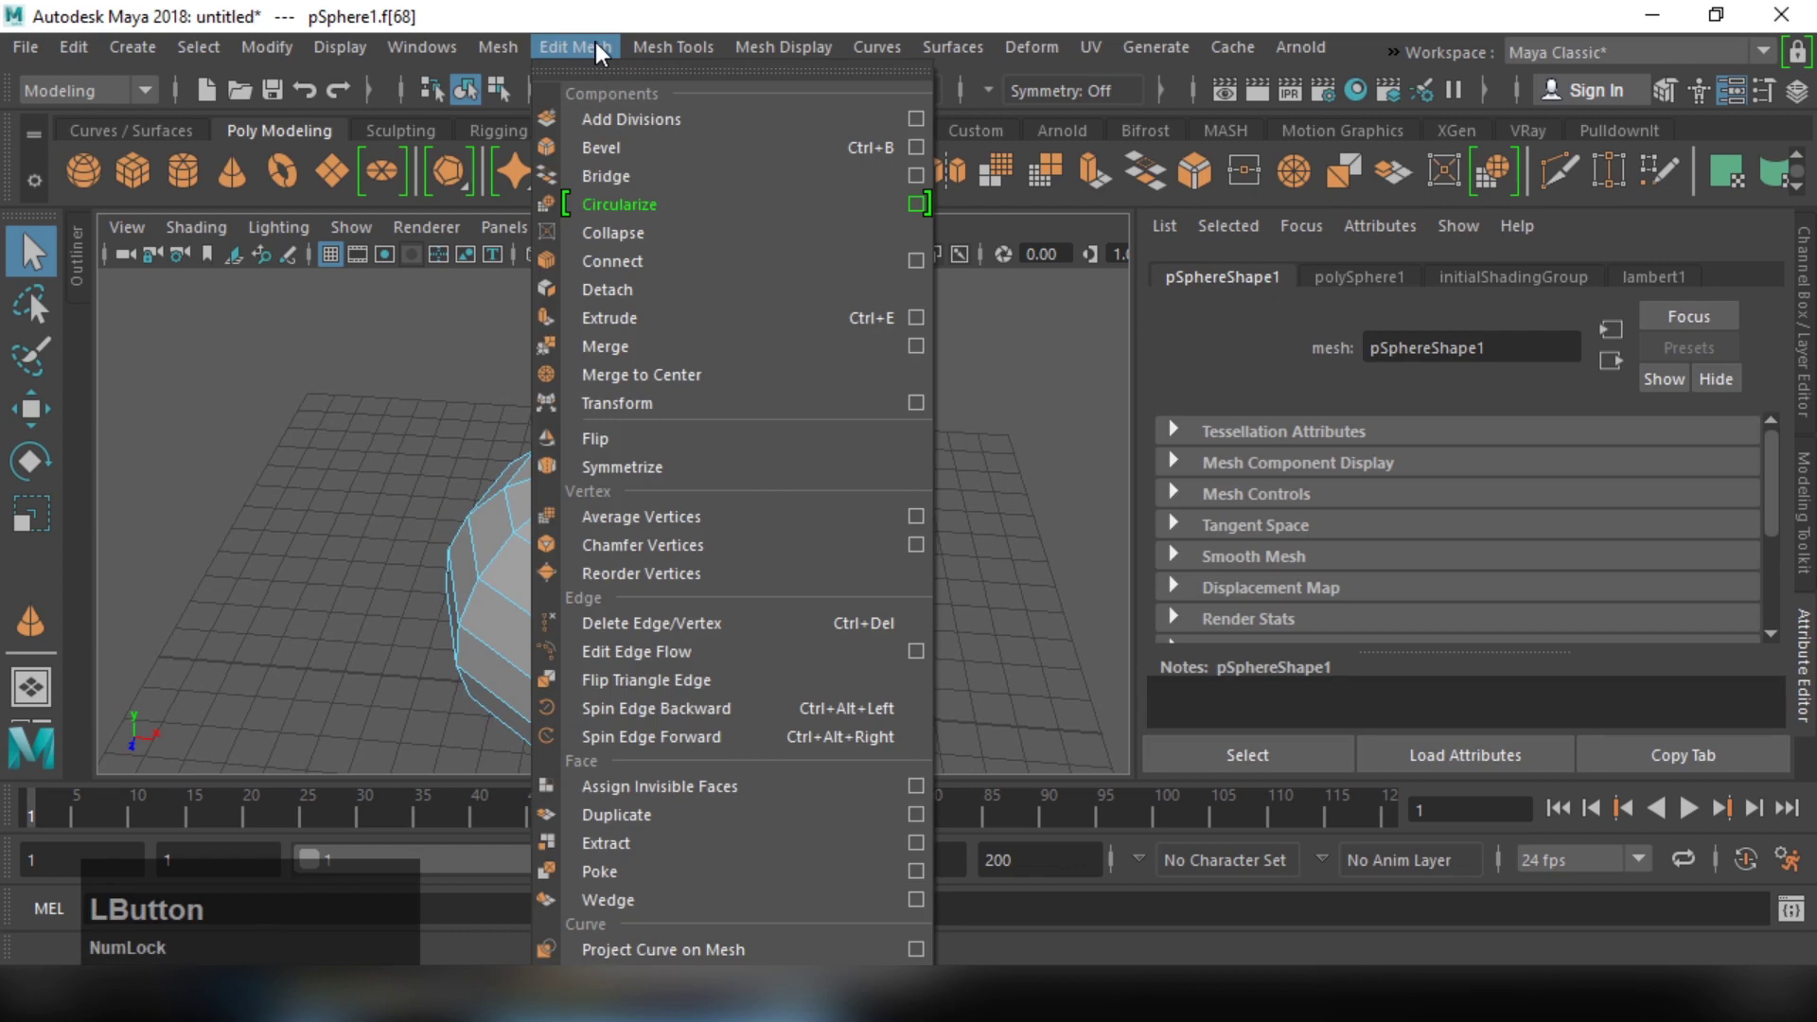
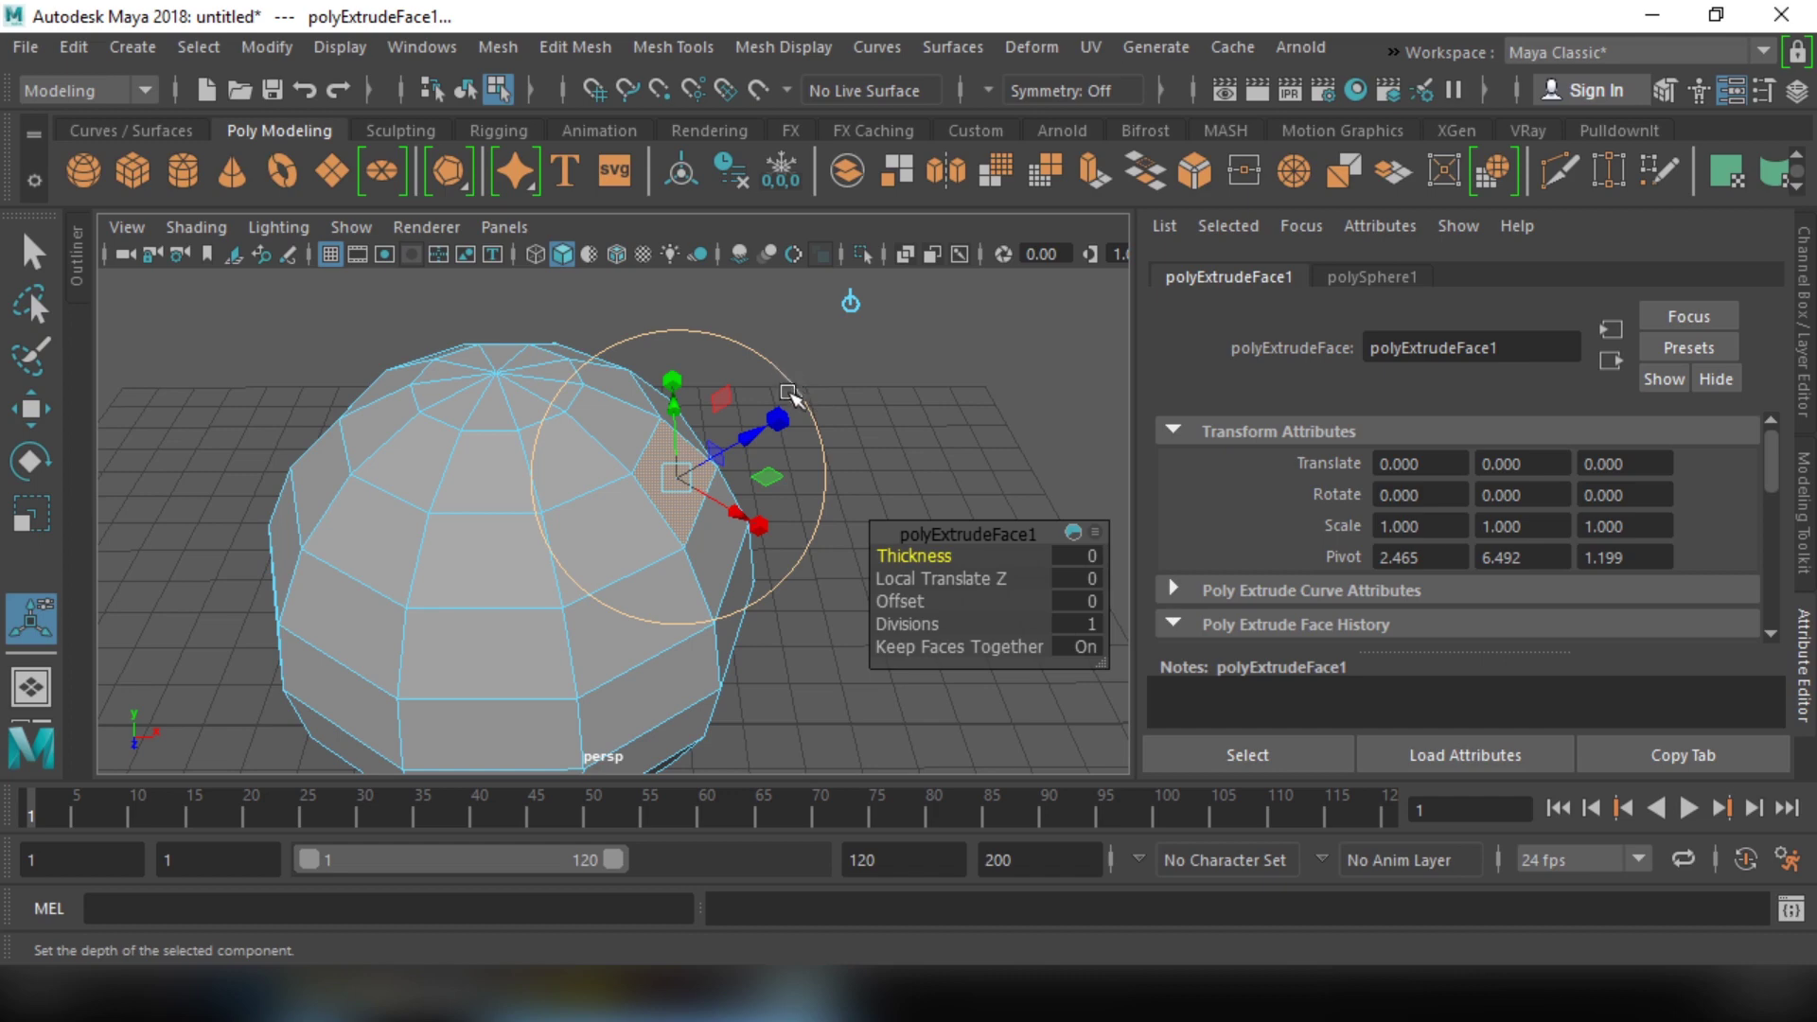
Step: Extrude the side face about 2.175 units along local Z into a square arm
click(785, 487)
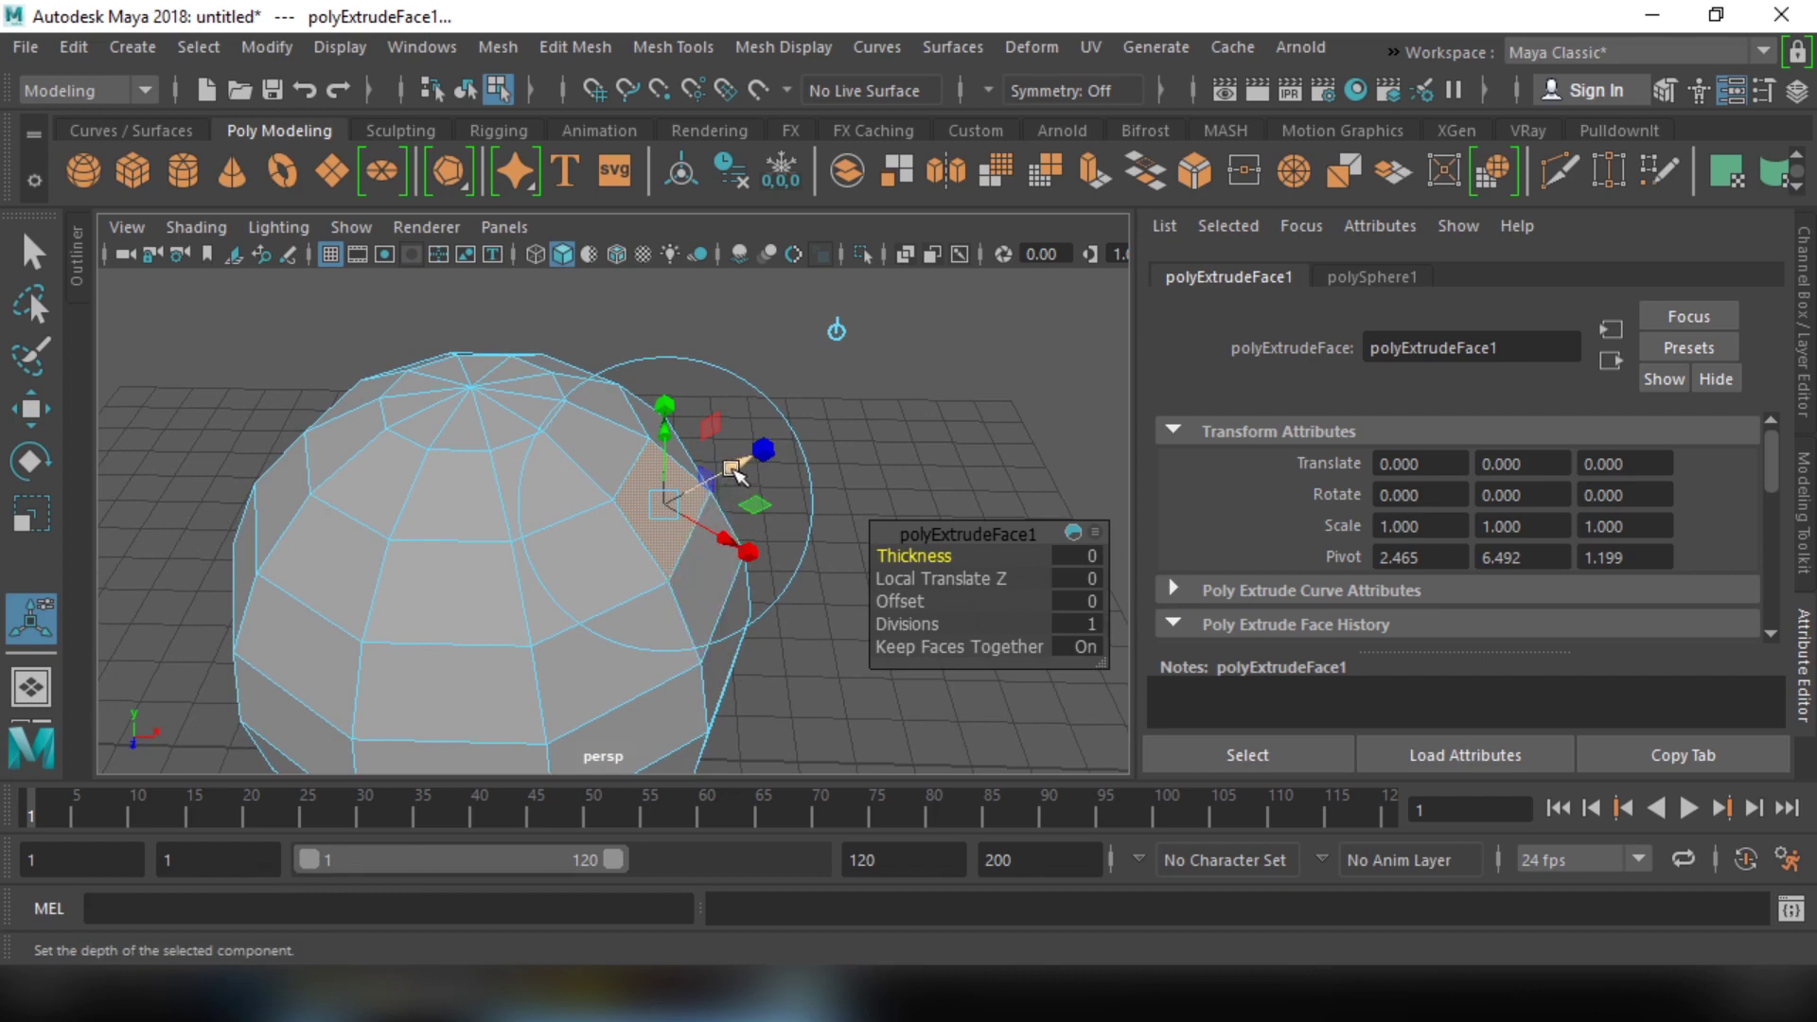
click(742, 472)
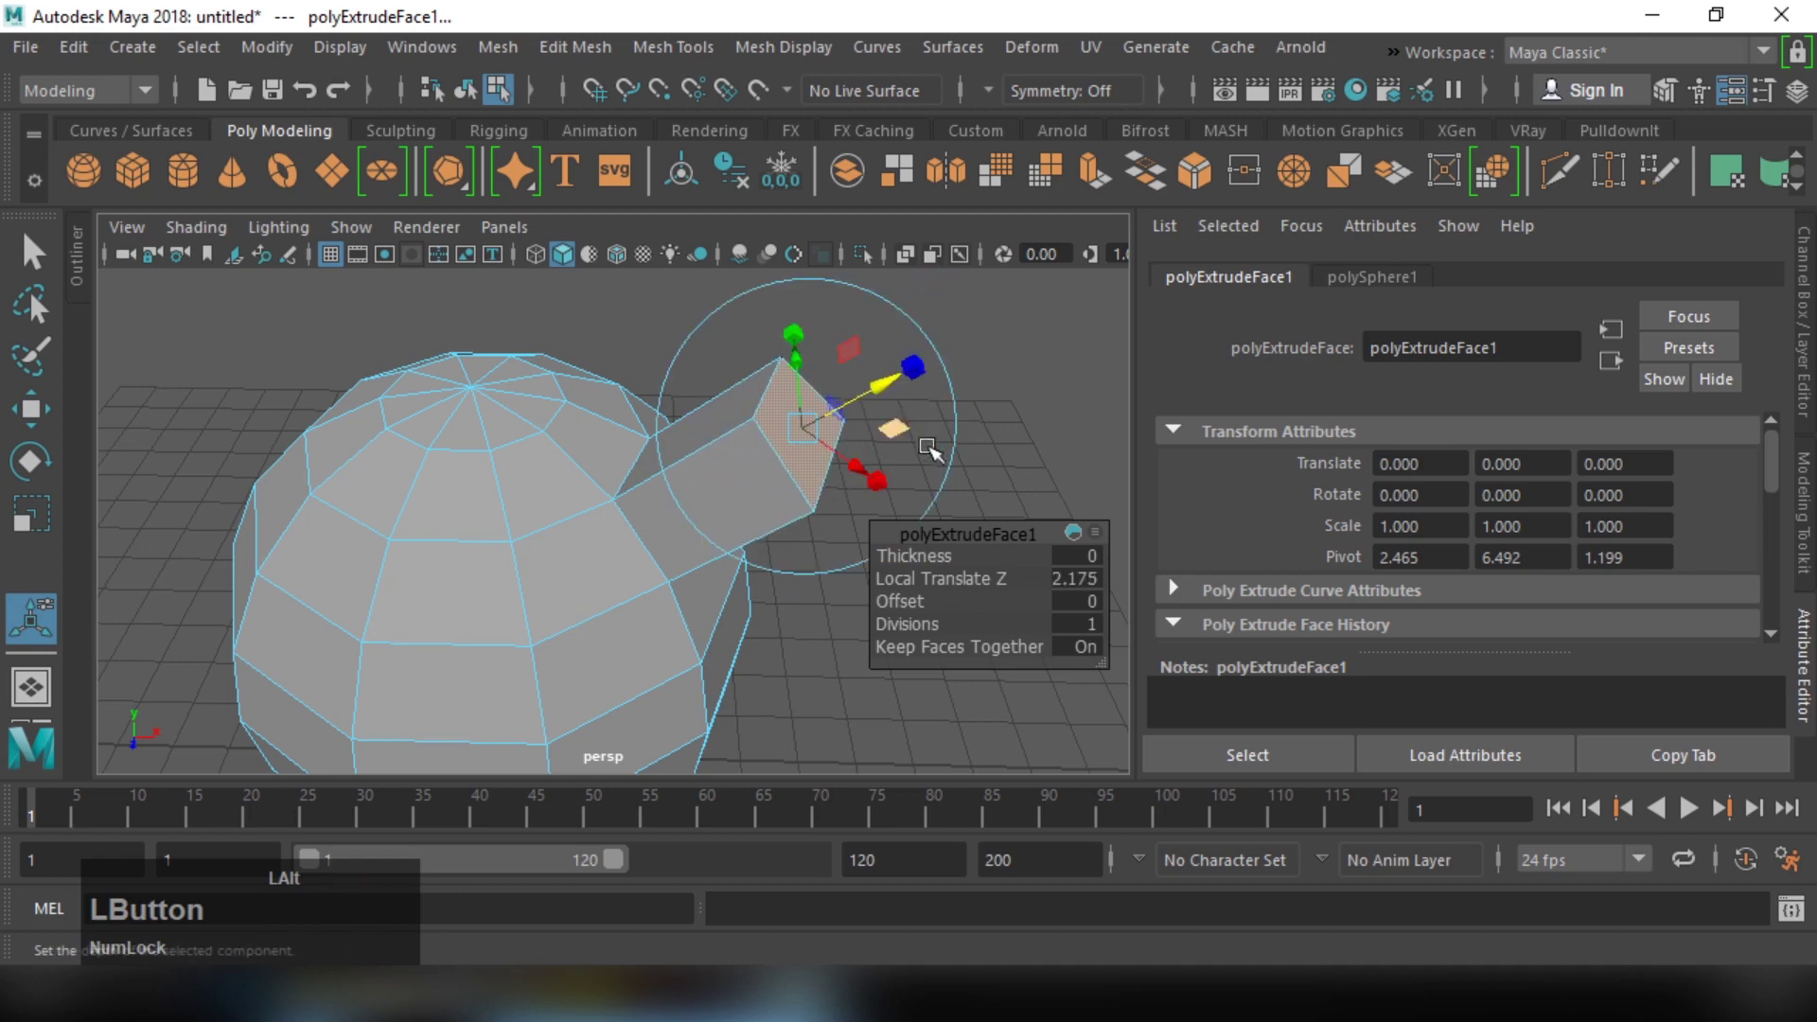
right_click(982, 441)
click(855, 427)
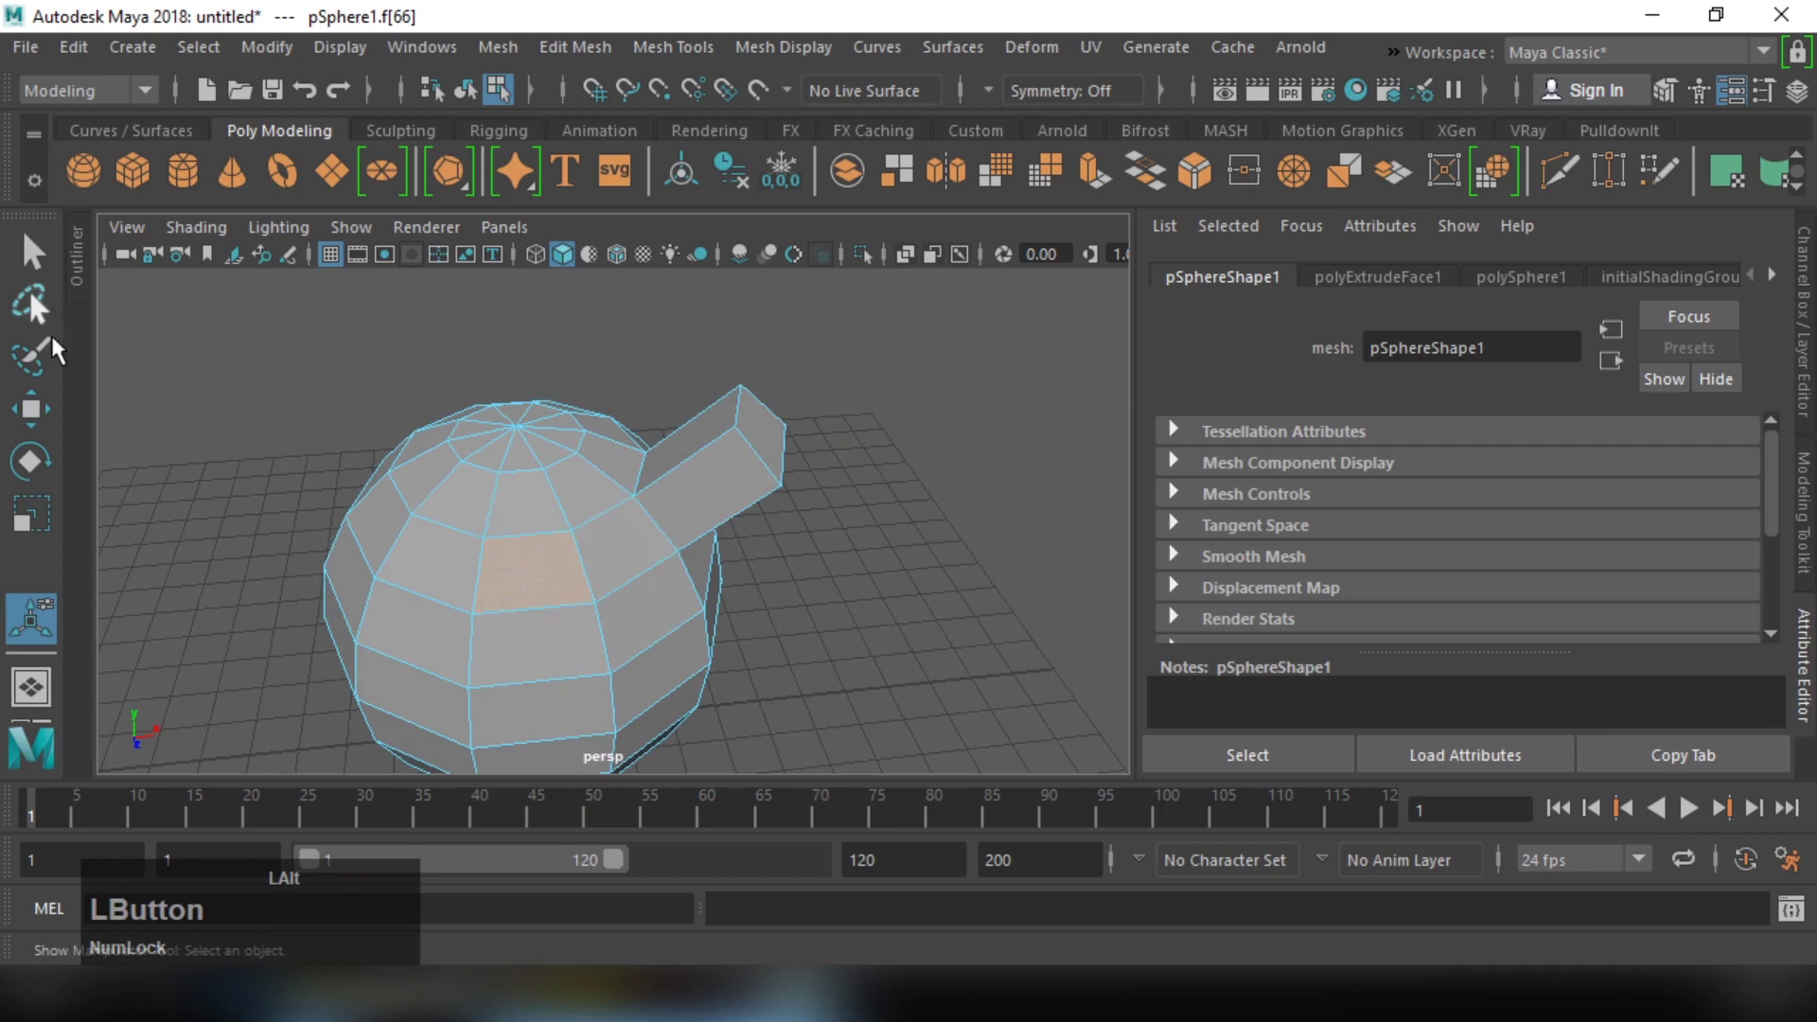
Step: With the Move tool active, settle on the front-facing side face to extrude next
middle_click(351, 462)
click(522, 506)
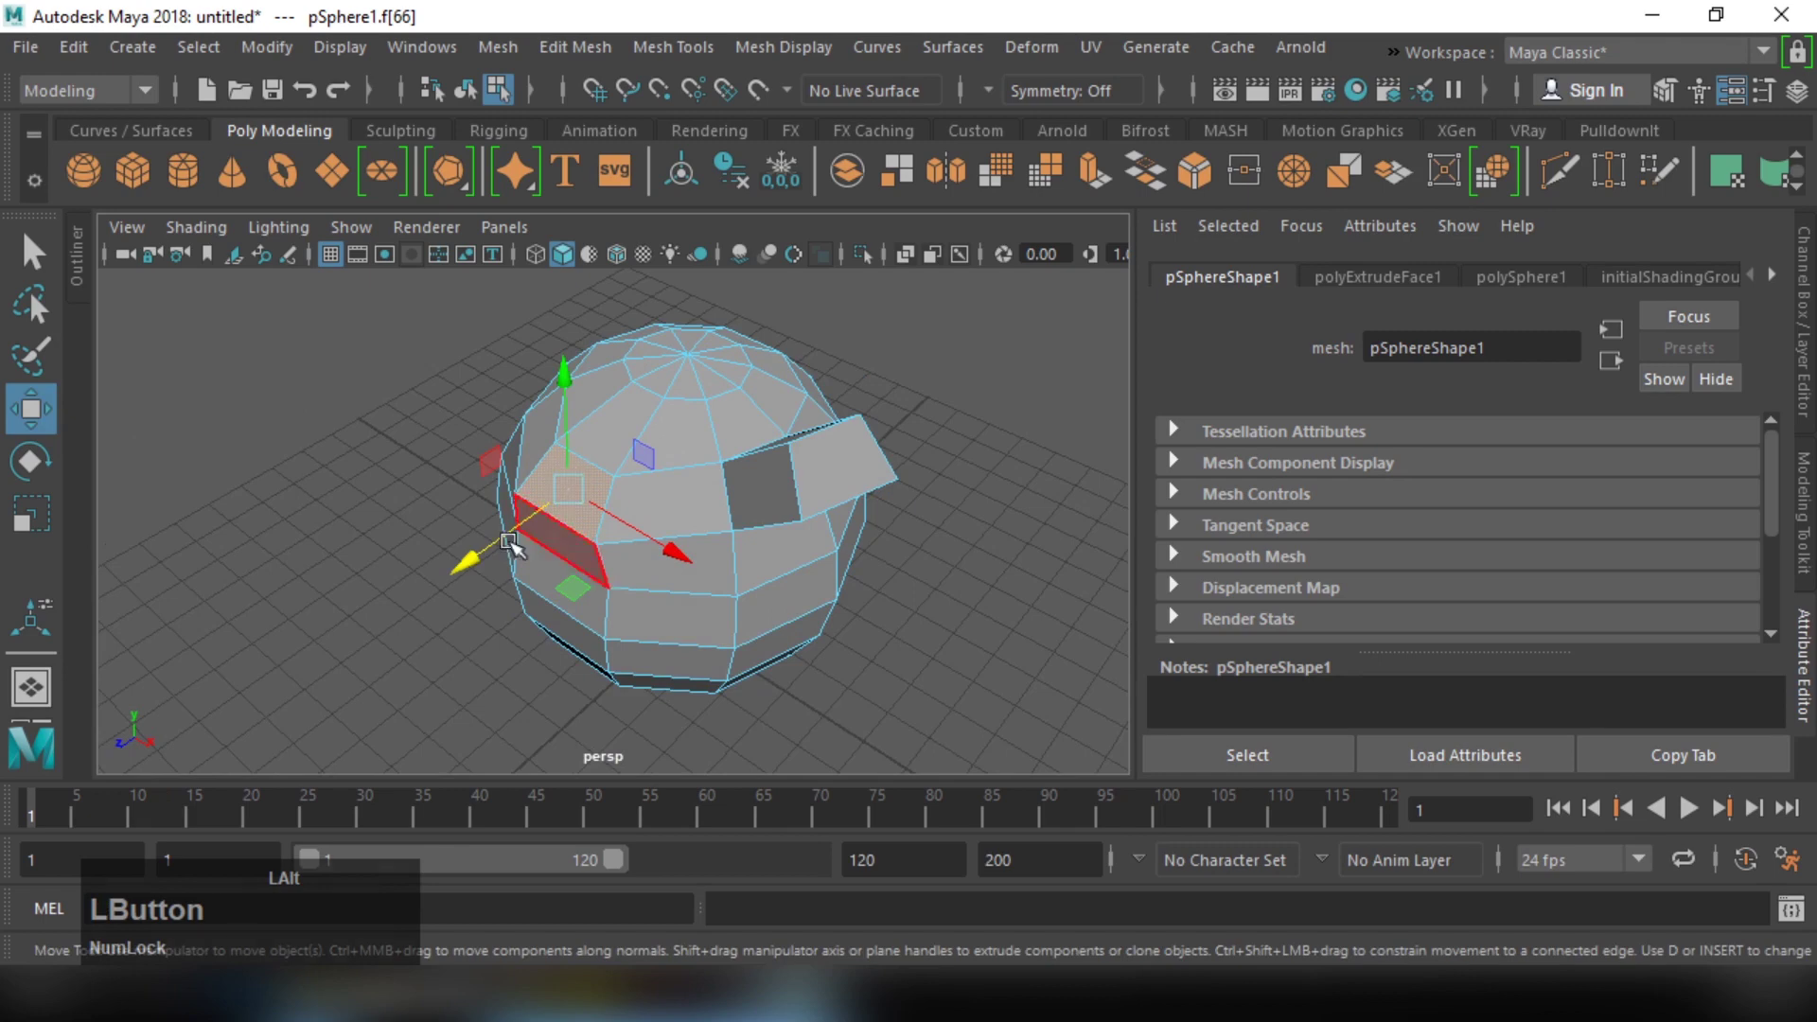
click(442, 573)
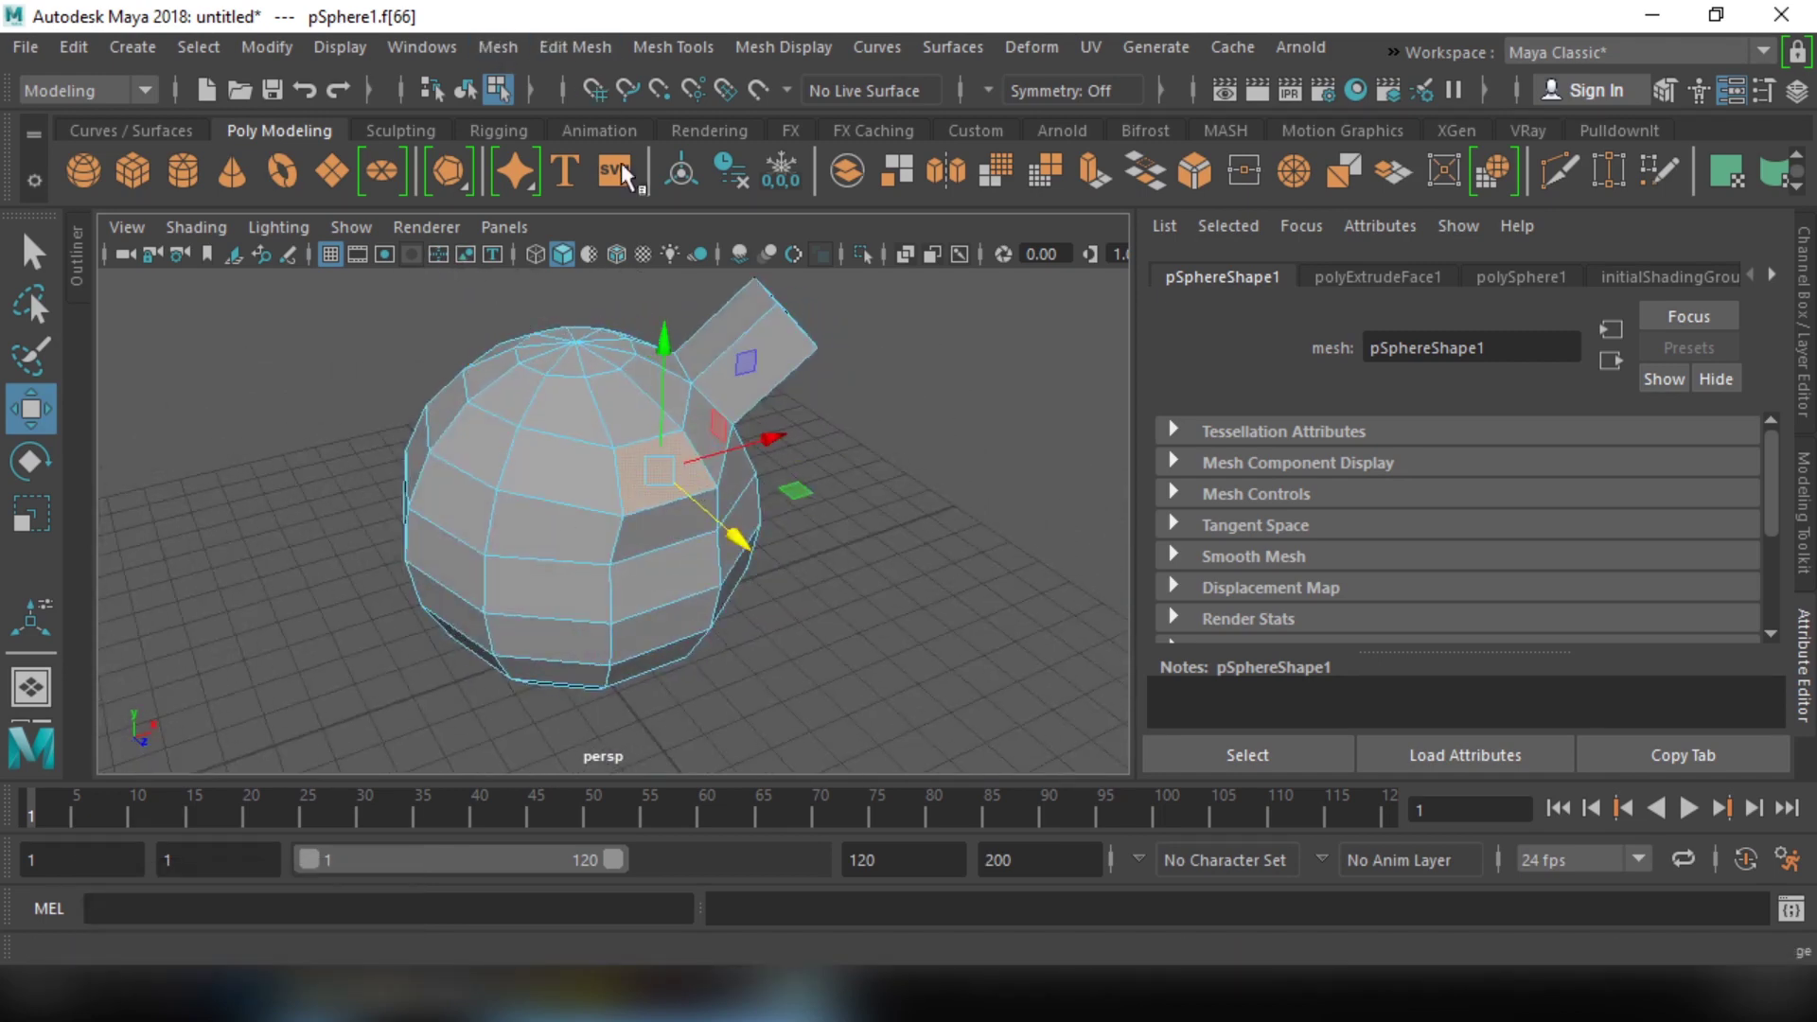
click(797, 393)
right_click(867, 392)
click(840, 414)
right_click(757, 408)
click(699, 462)
middle_click(540, 295)
click(697, 543)
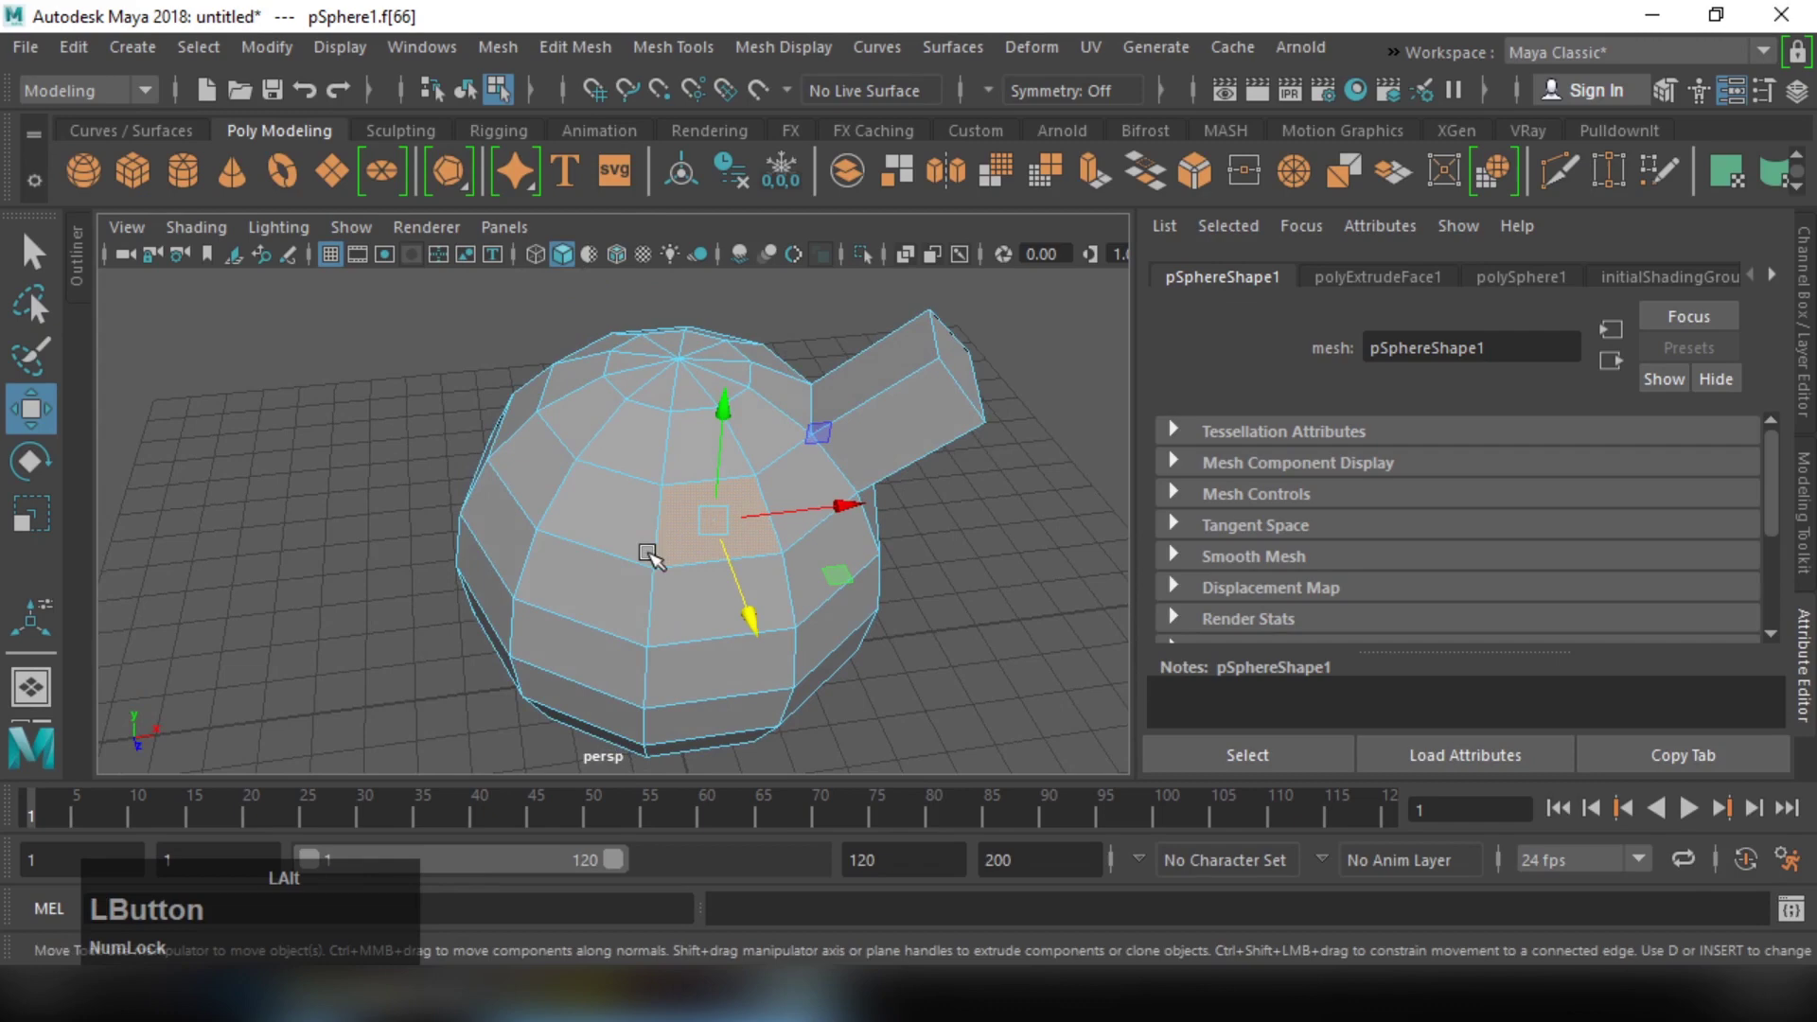
middle_click(691, 476)
click(683, 551)
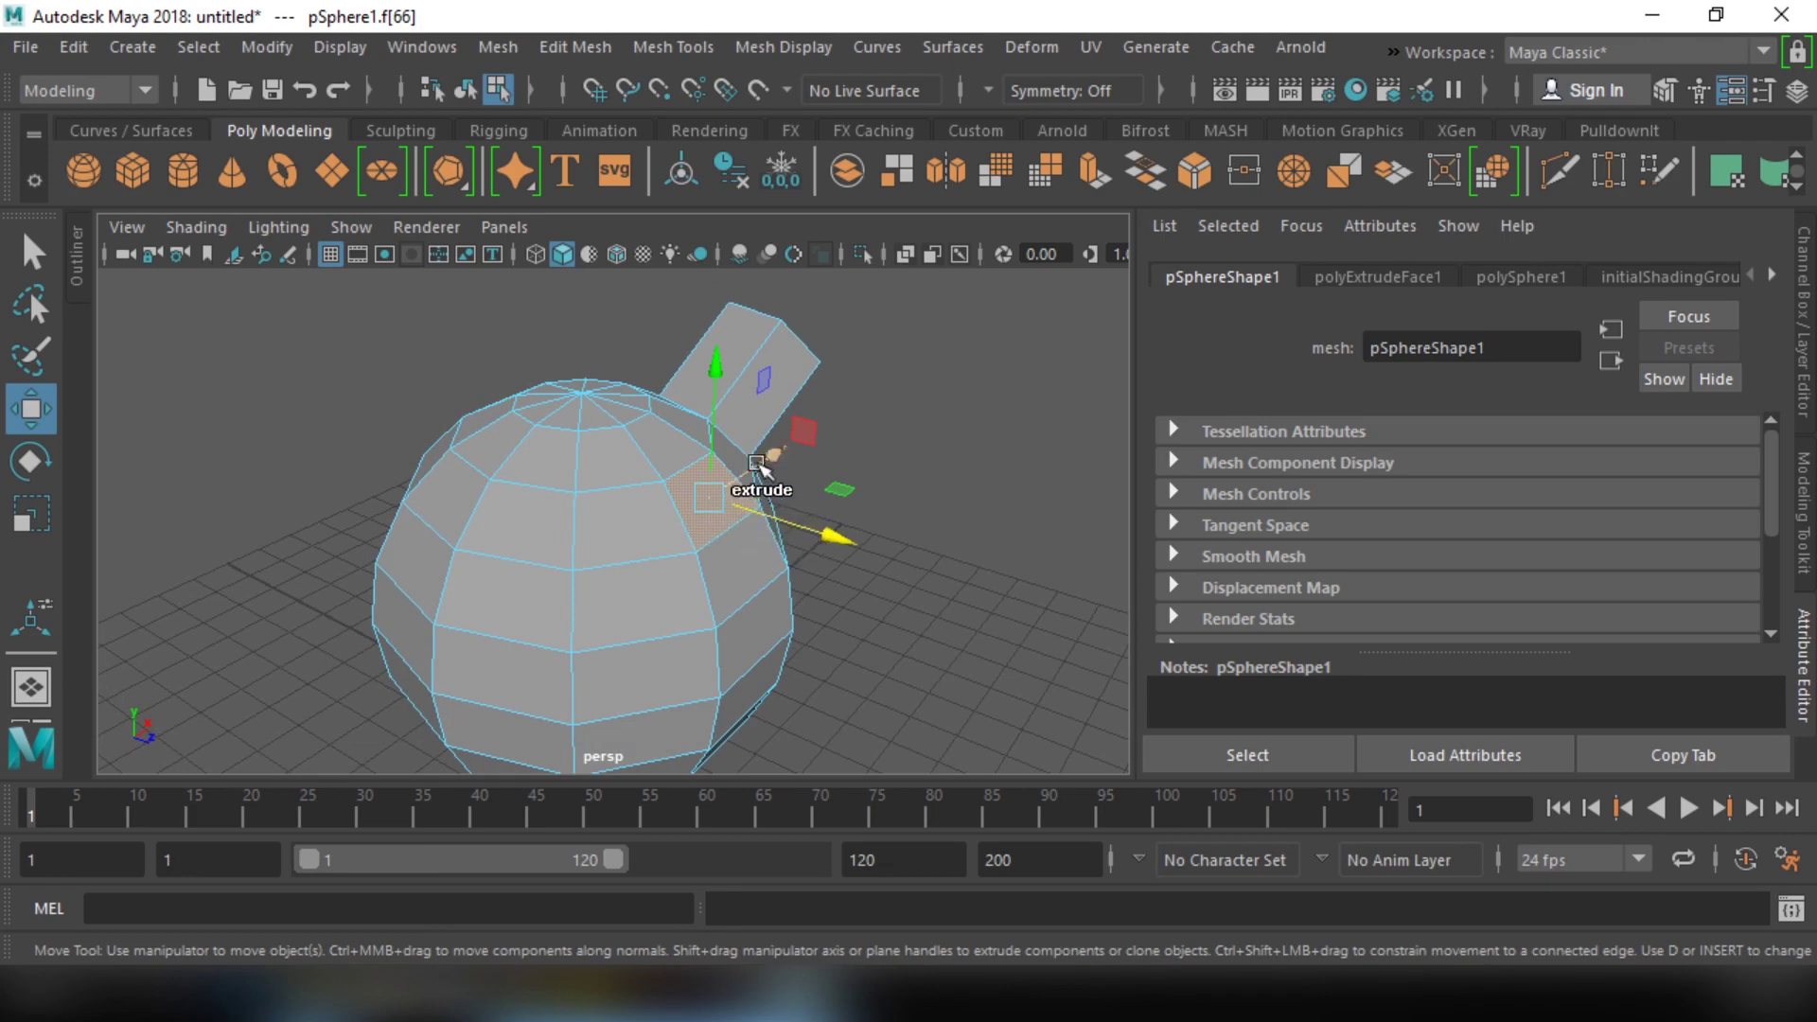
Step: Shift-drag to extrude that face outward into a second square arm
click(817, 616)
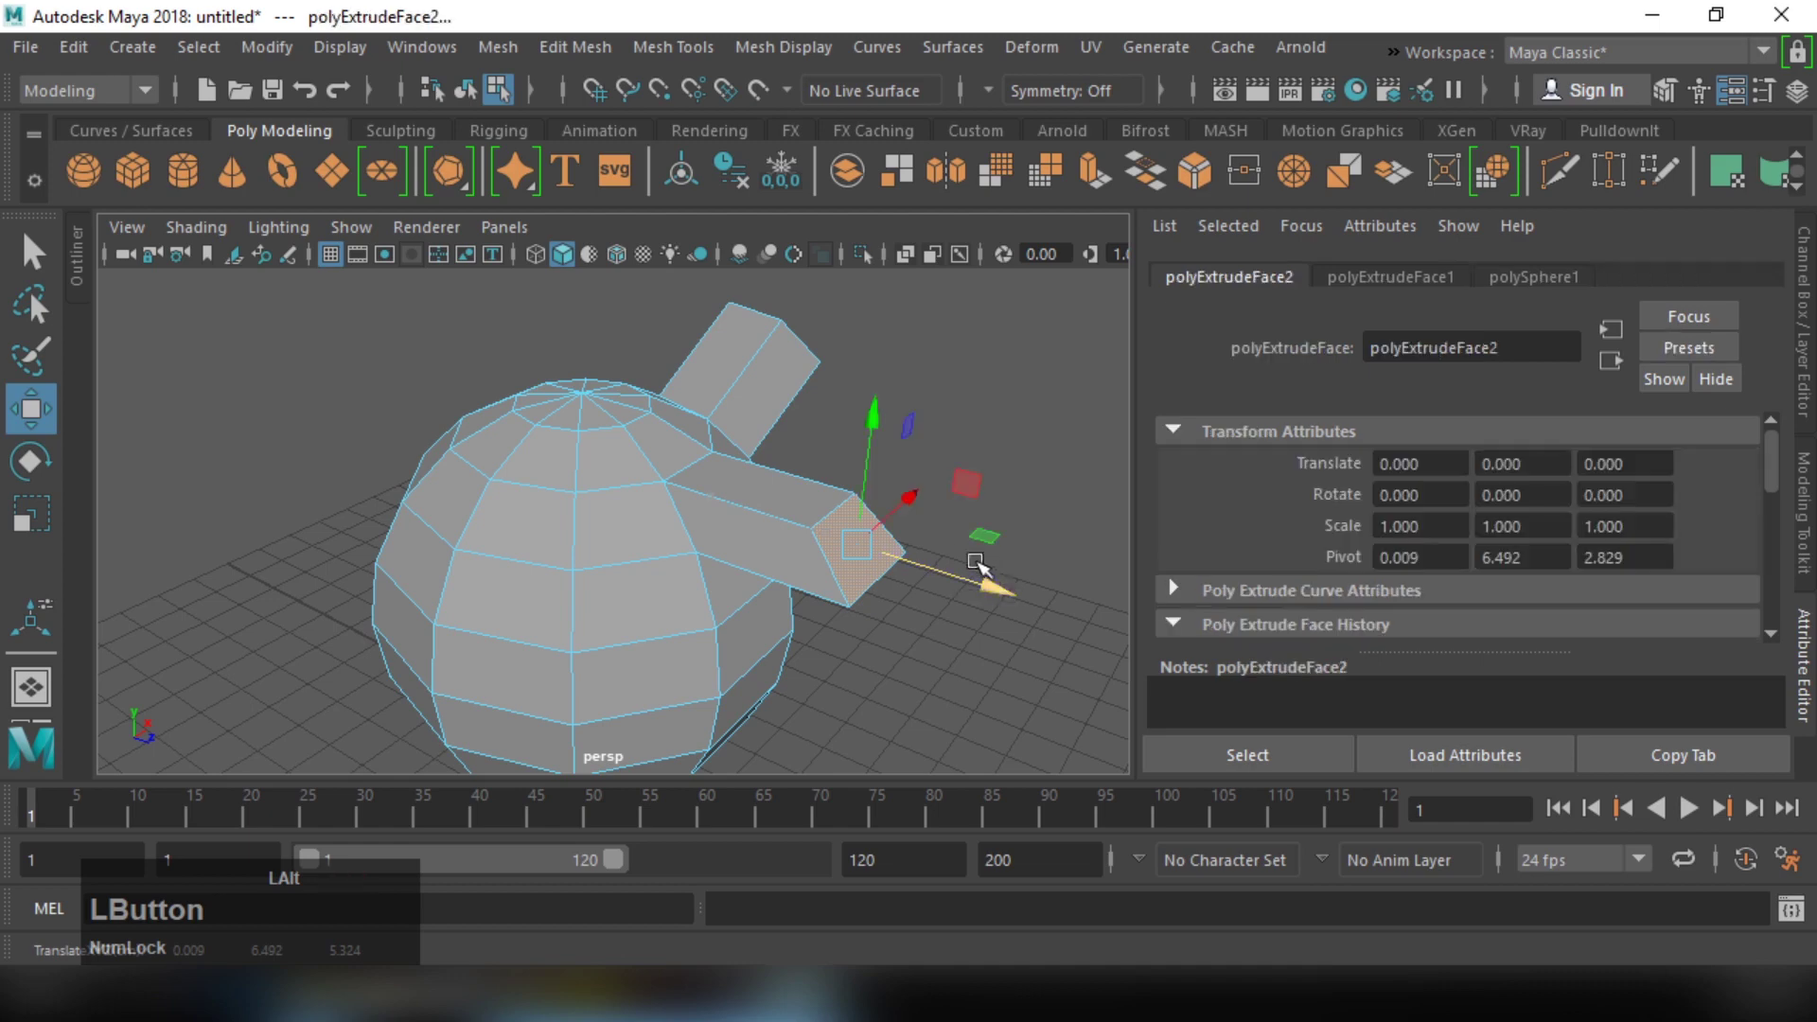
right_click(770, 502)
click(822, 542)
middle_click(719, 470)
click(738, 565)
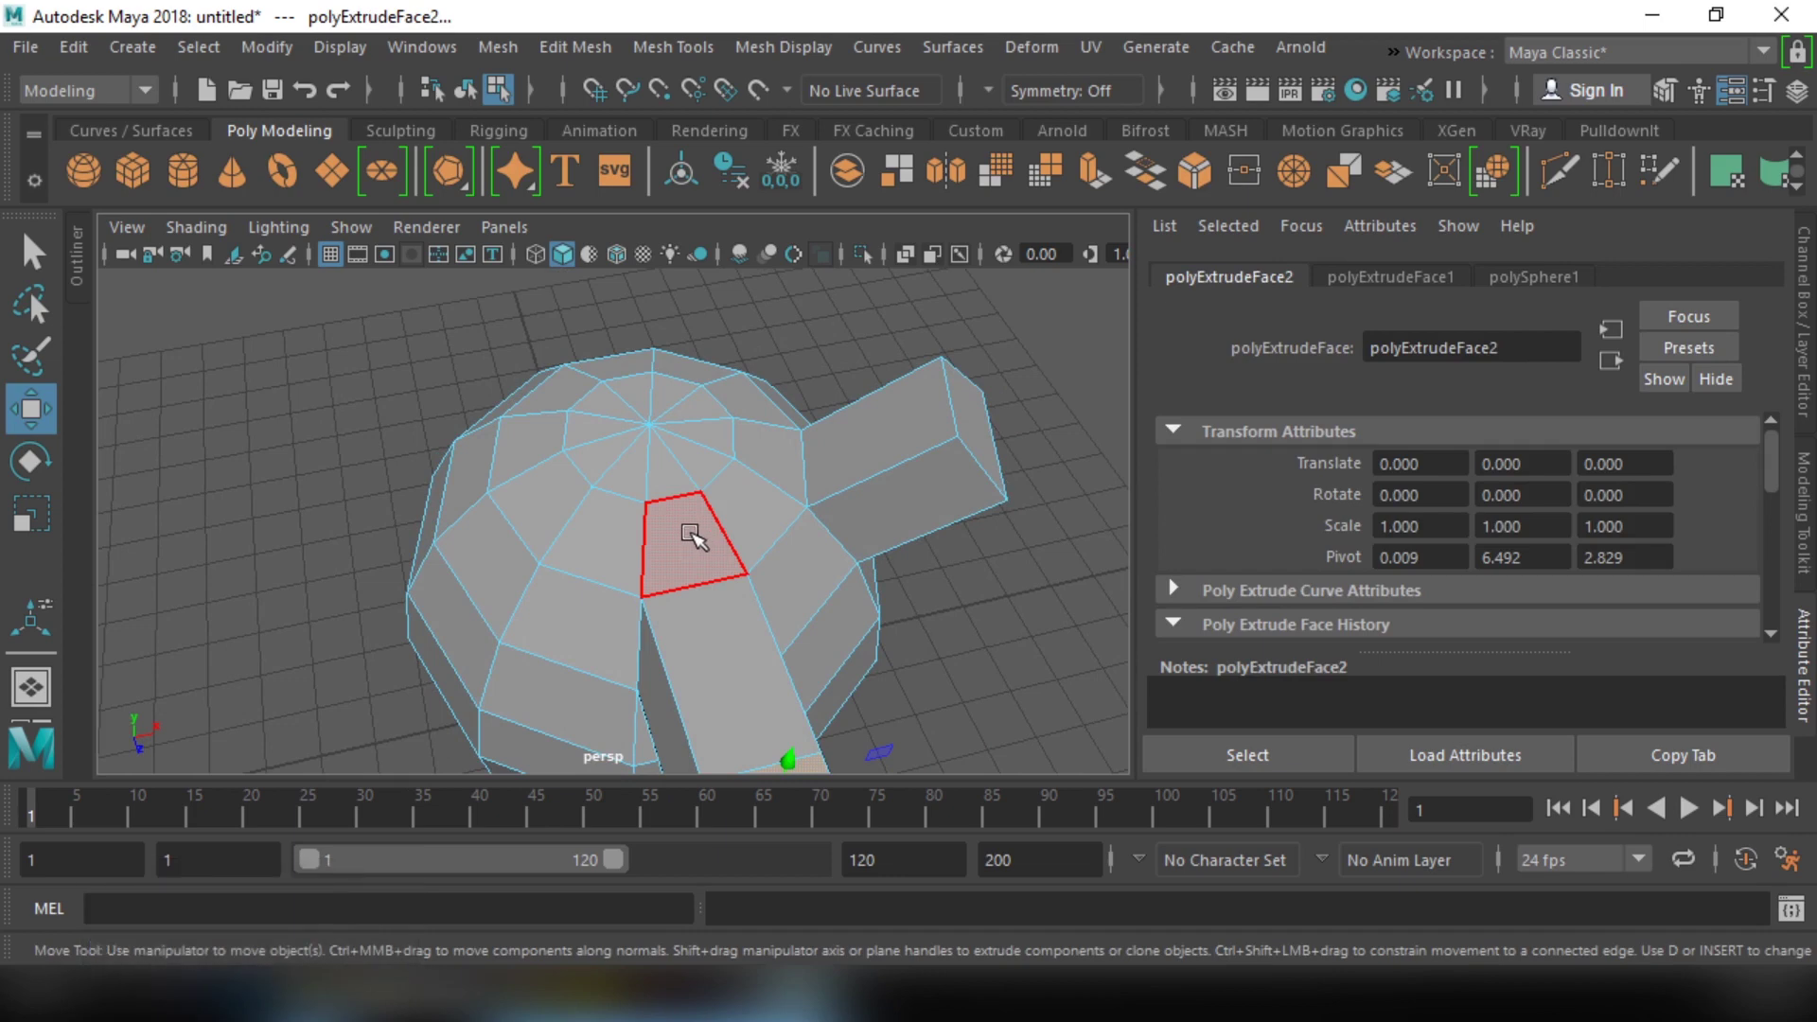
Step: Select the ring of faces around the sphere's top ready for upward extrusion
click(701, 536)
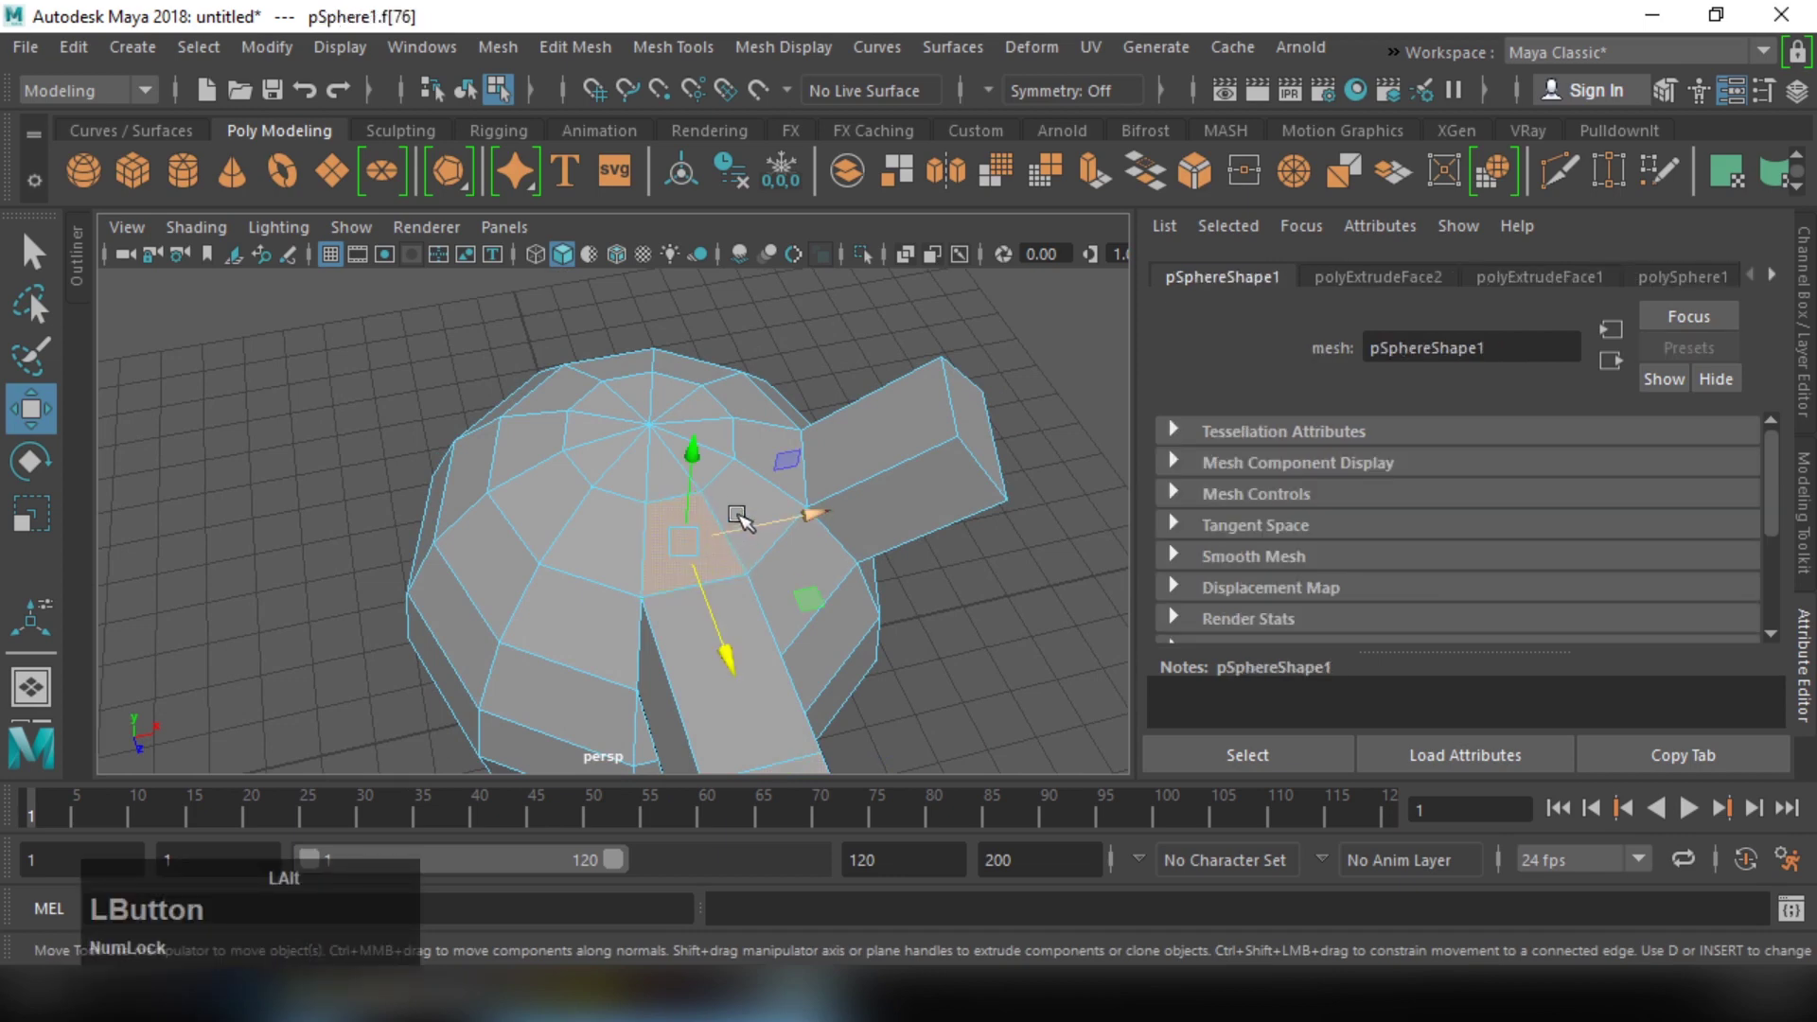
middle_click(724, 513)
right_click(771, 602)
click(731, 604)
middle_click(732, 557)
click(713, 627)
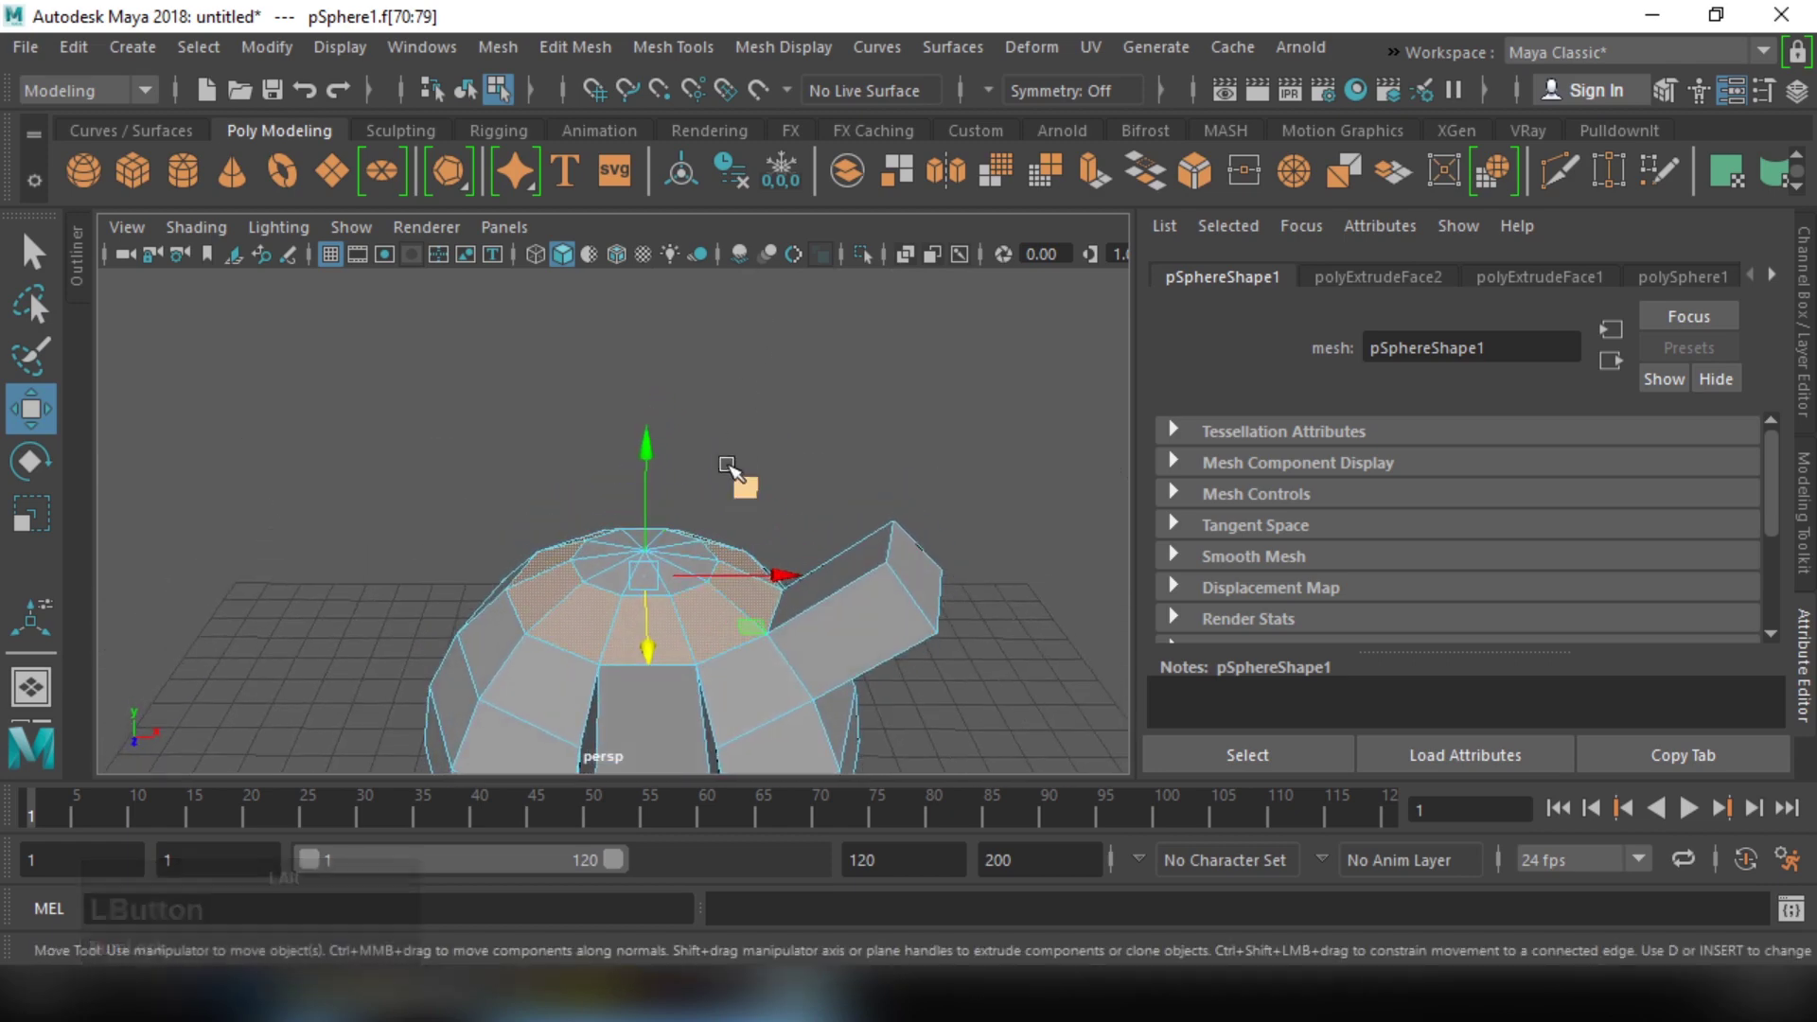
click(573, 61)
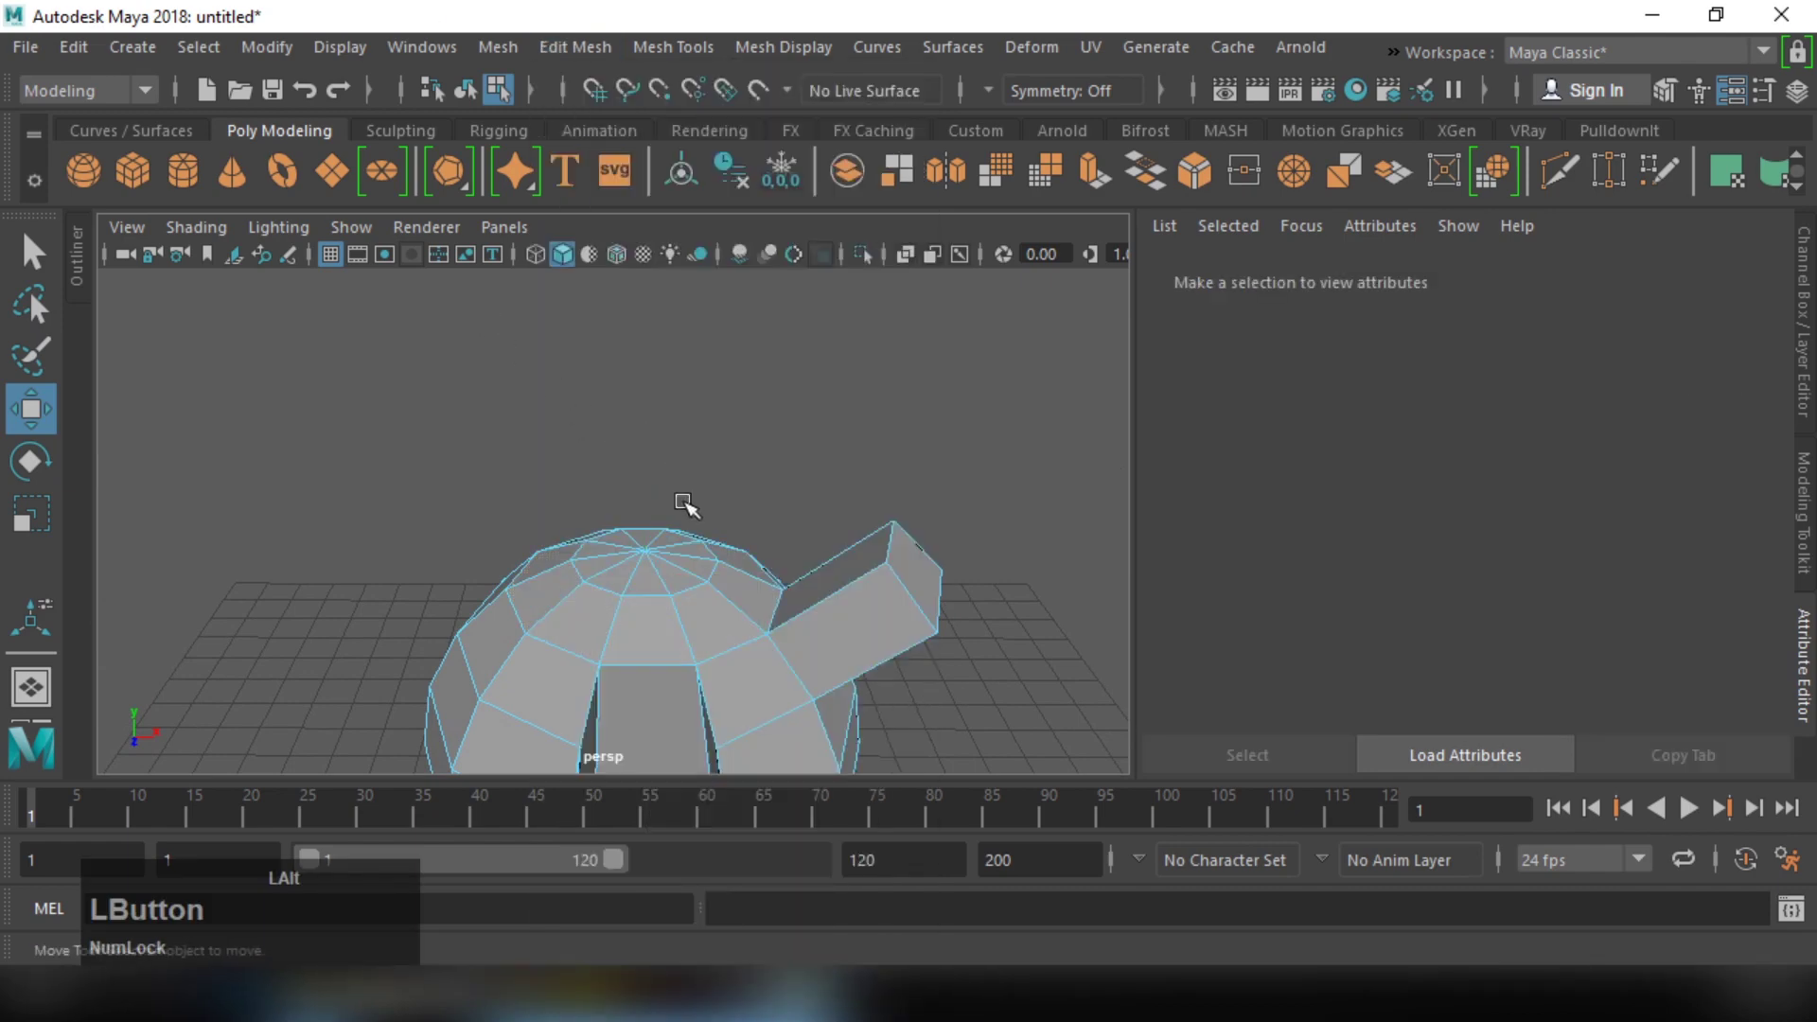
click(666, 452)
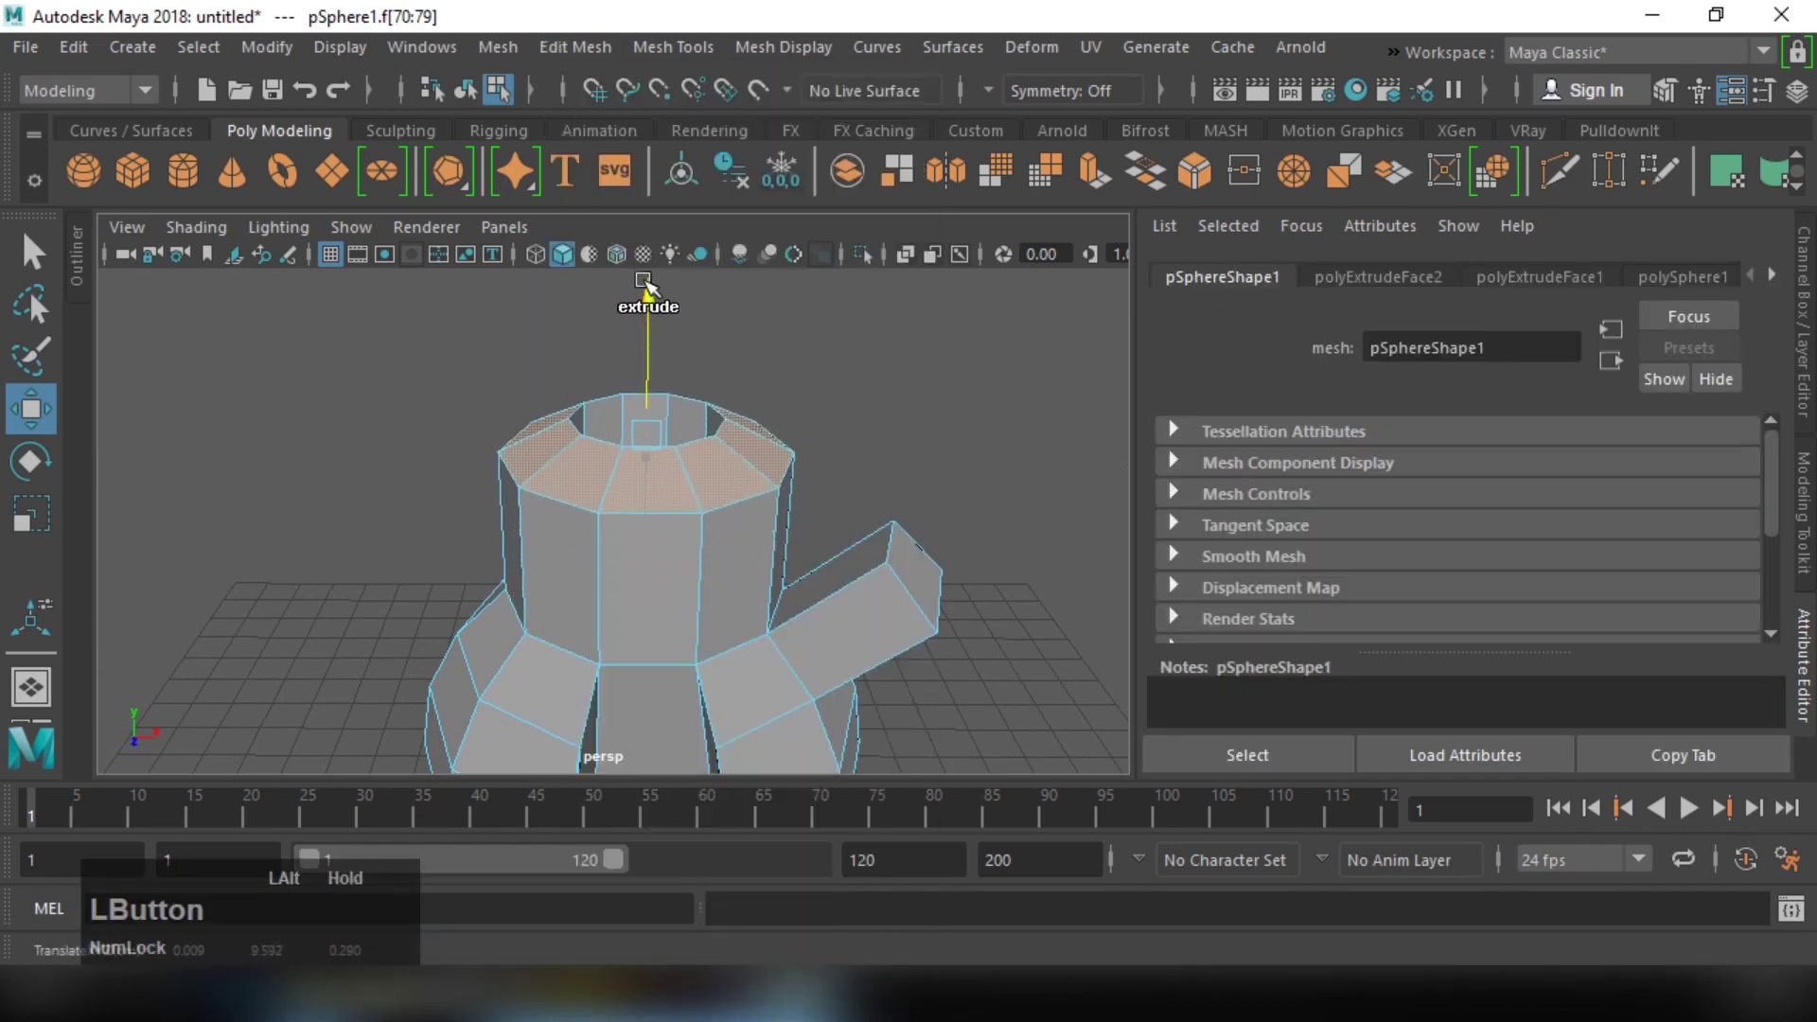
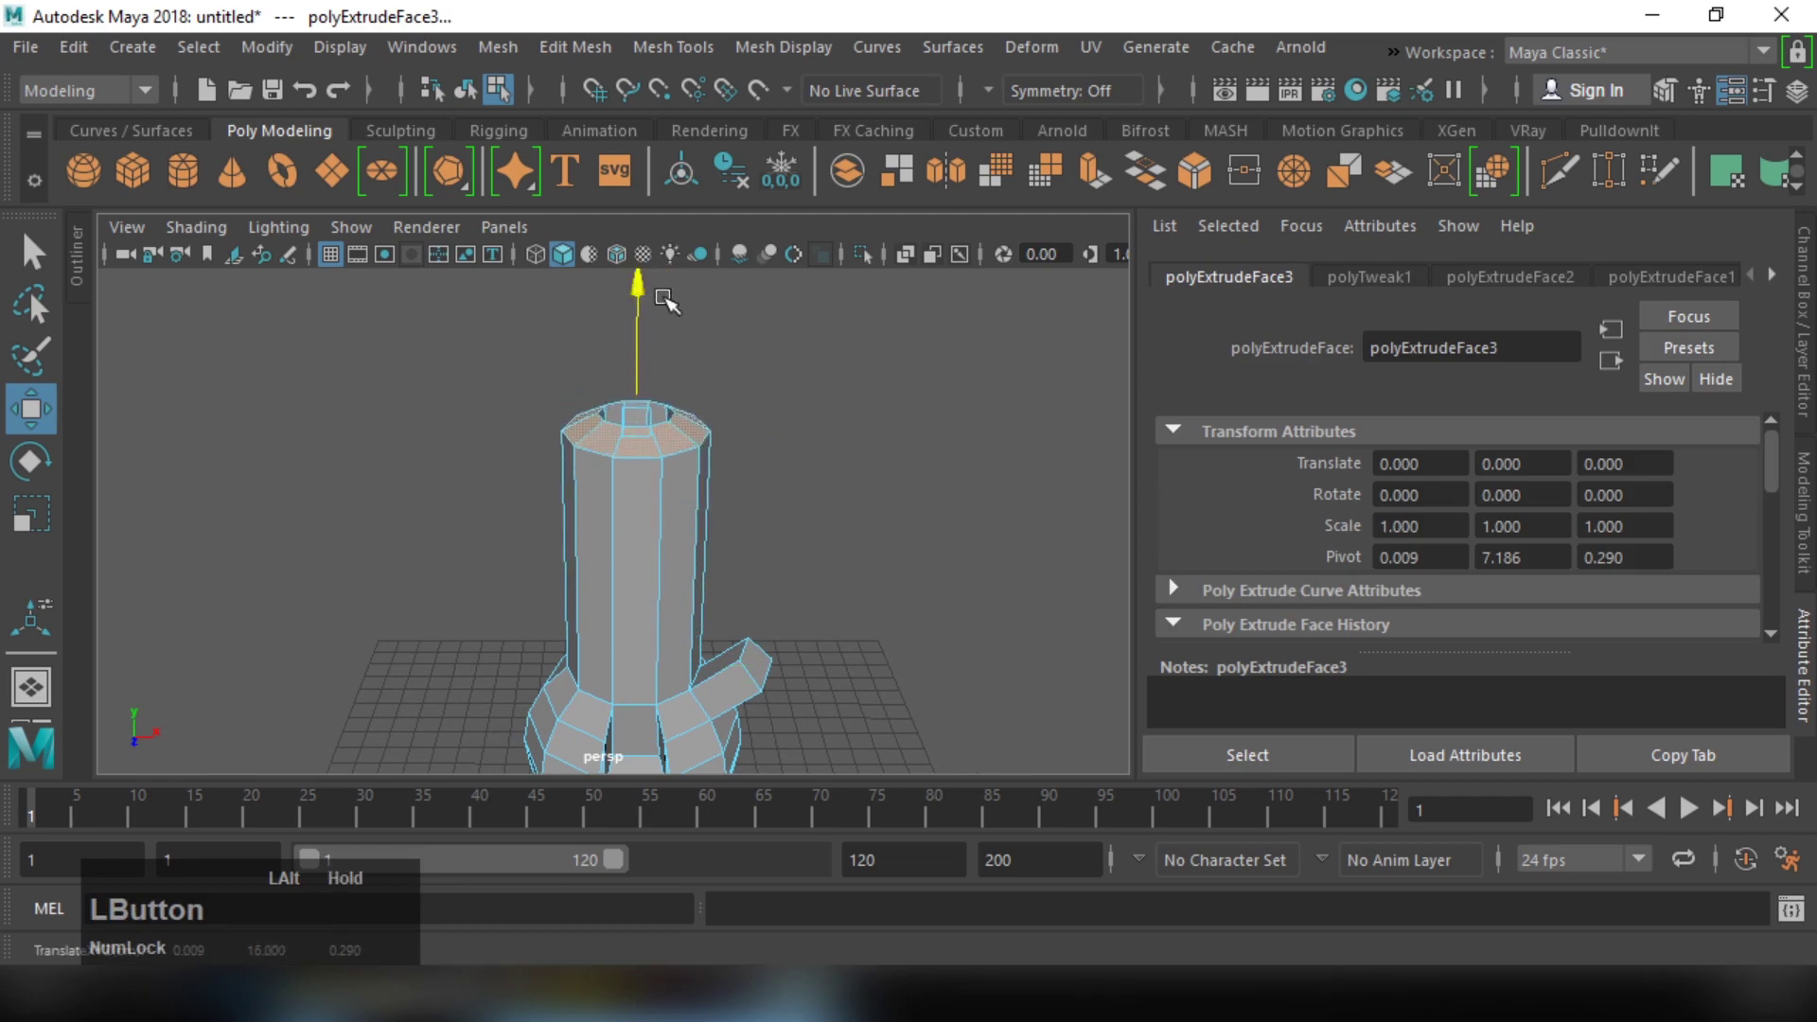
Step: Extrude the top ring upward several more times into a tall rising column
middle_click(825, 573)
click(853, 559)
middle_click(784, 546)
click(767, 517)
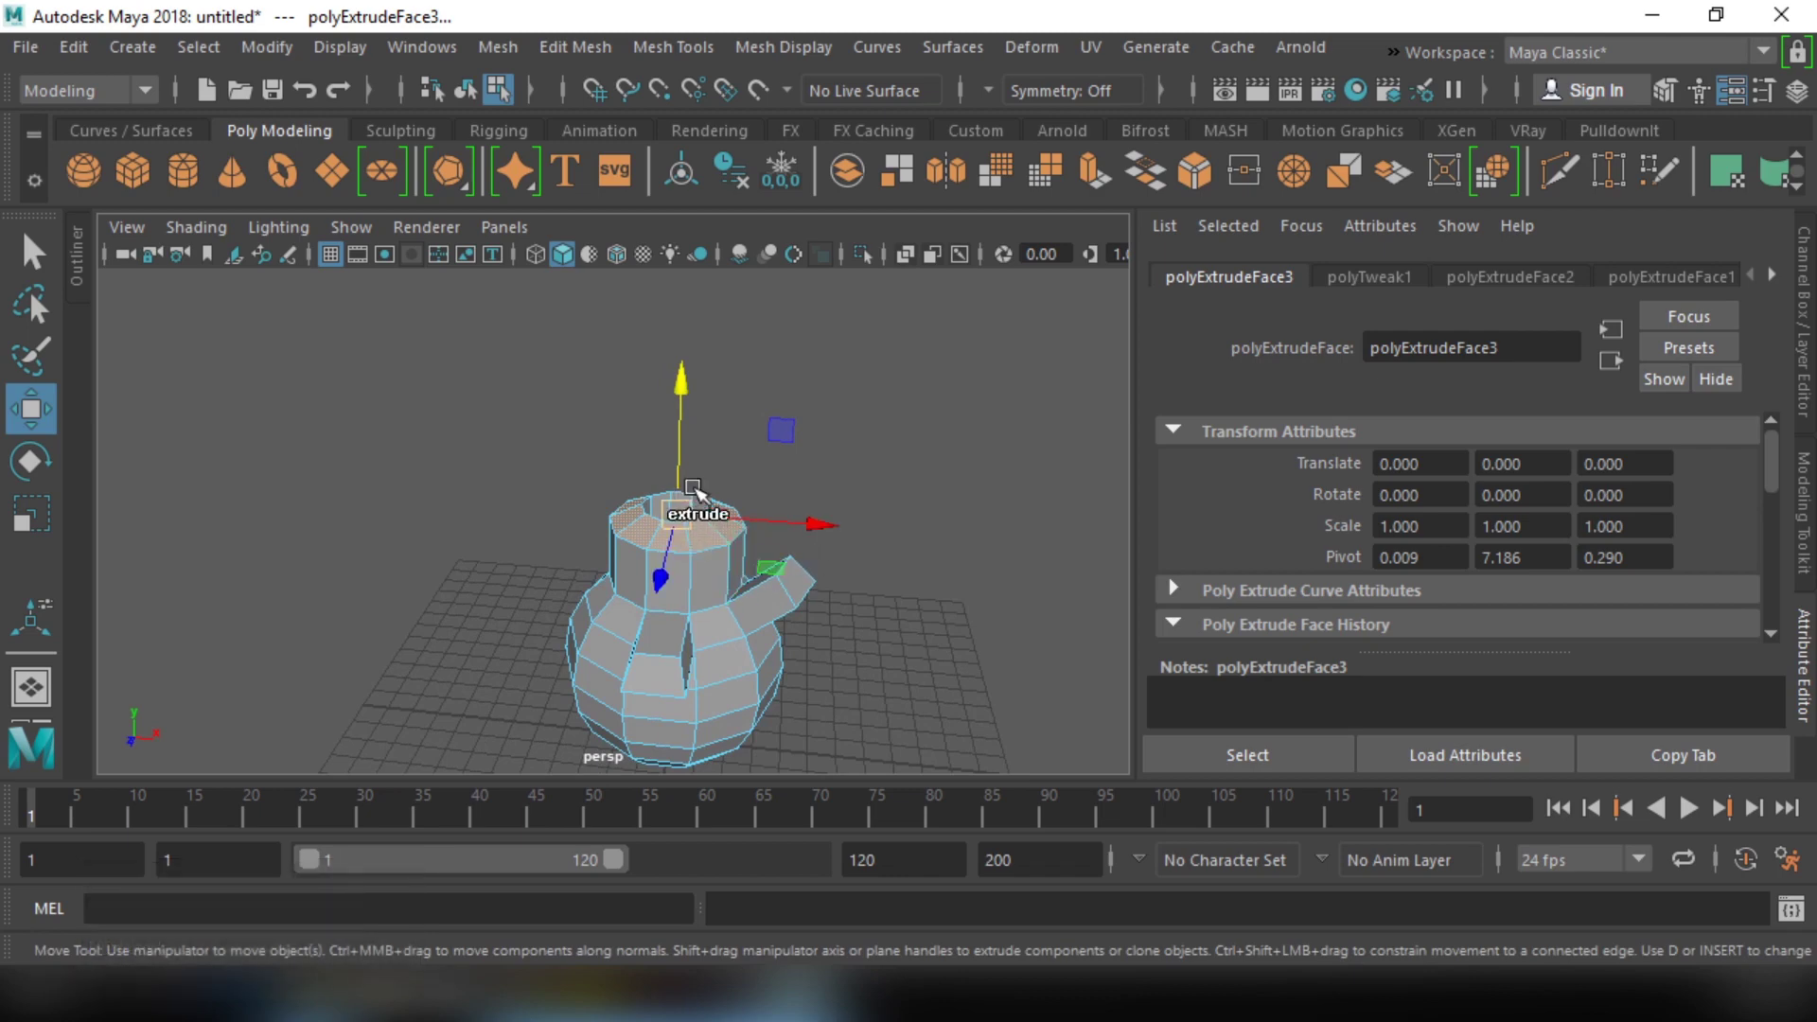
click(695, 459)
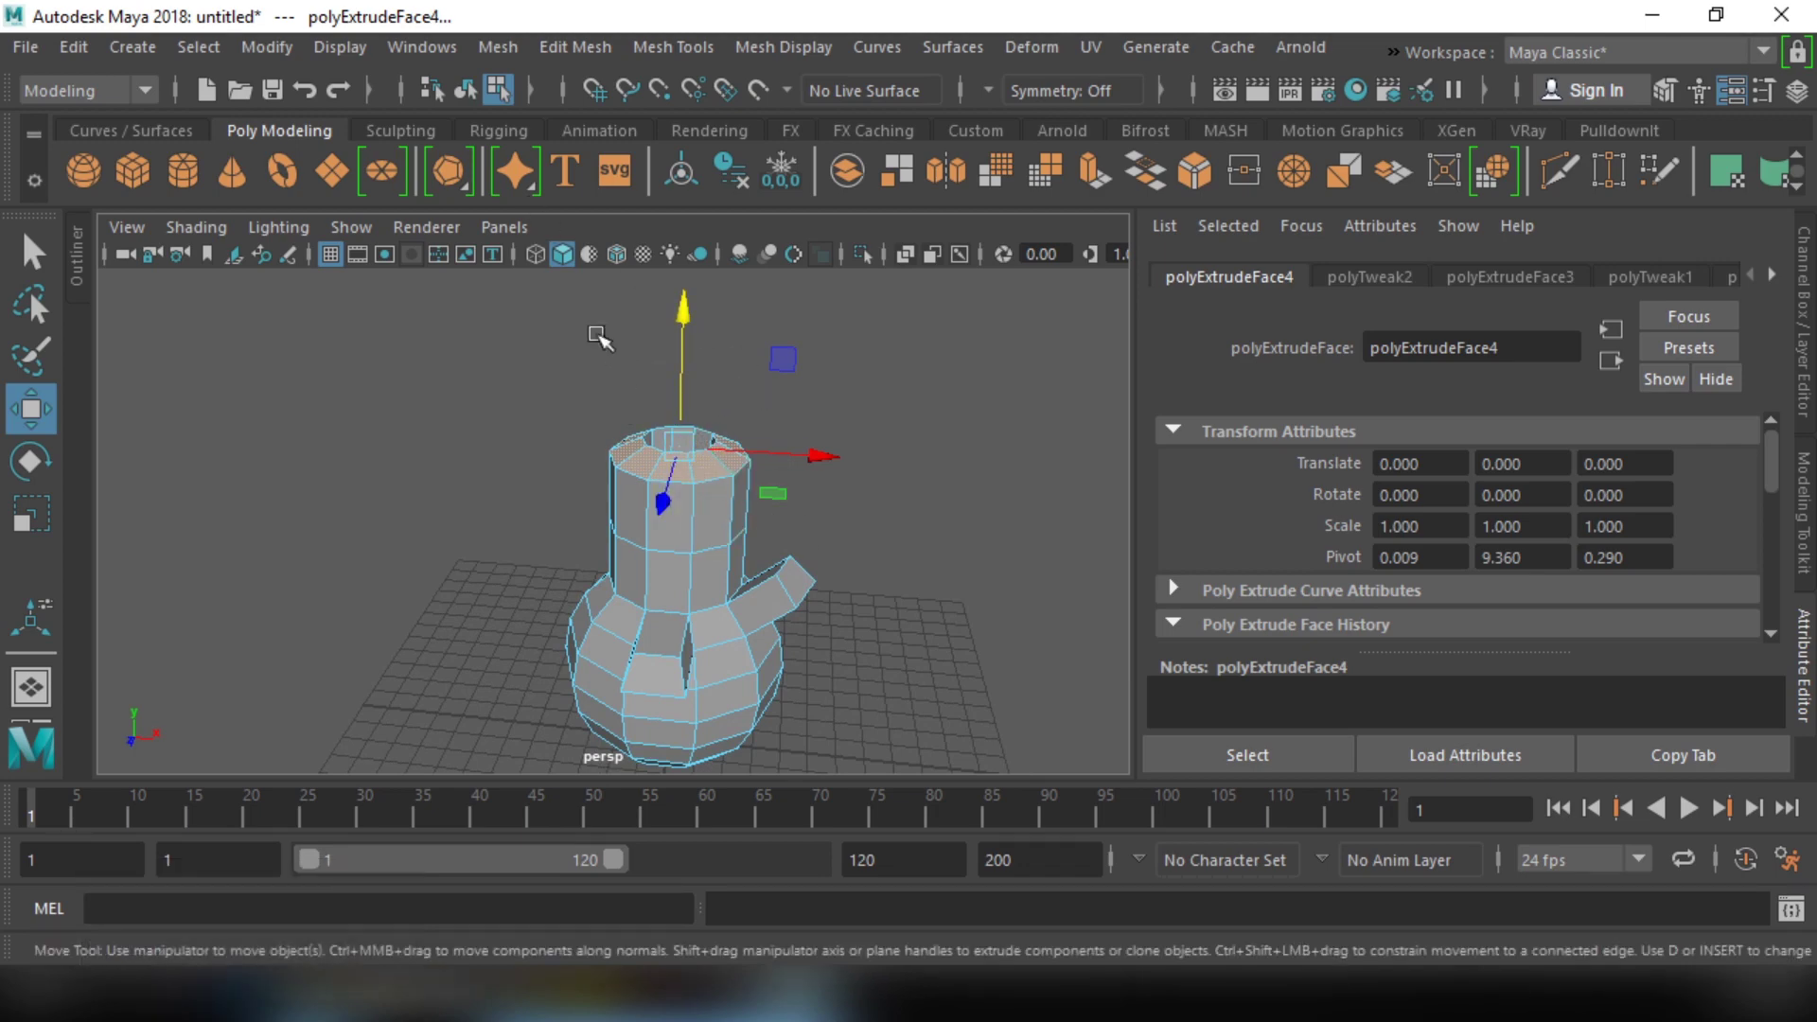
click(560, 65)
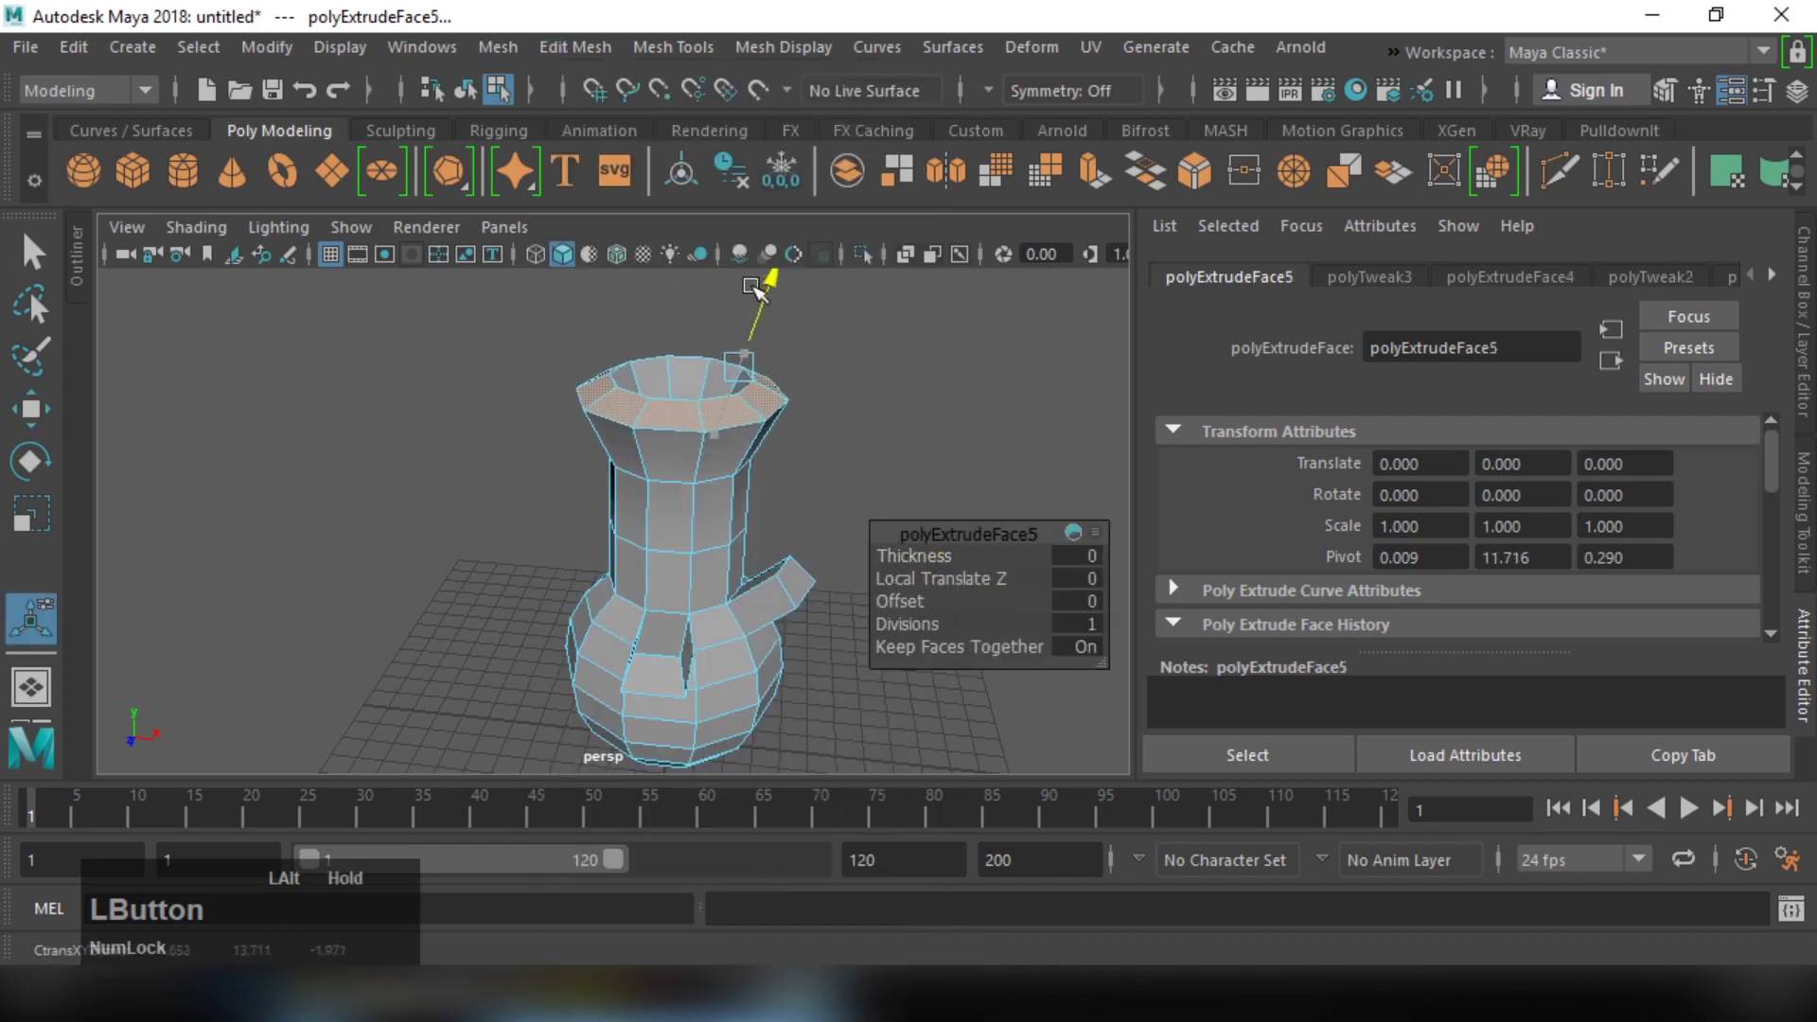
middle_click(845, 332)
right_click(840, 365)
click(868, 403)
middle_click(843, 407)
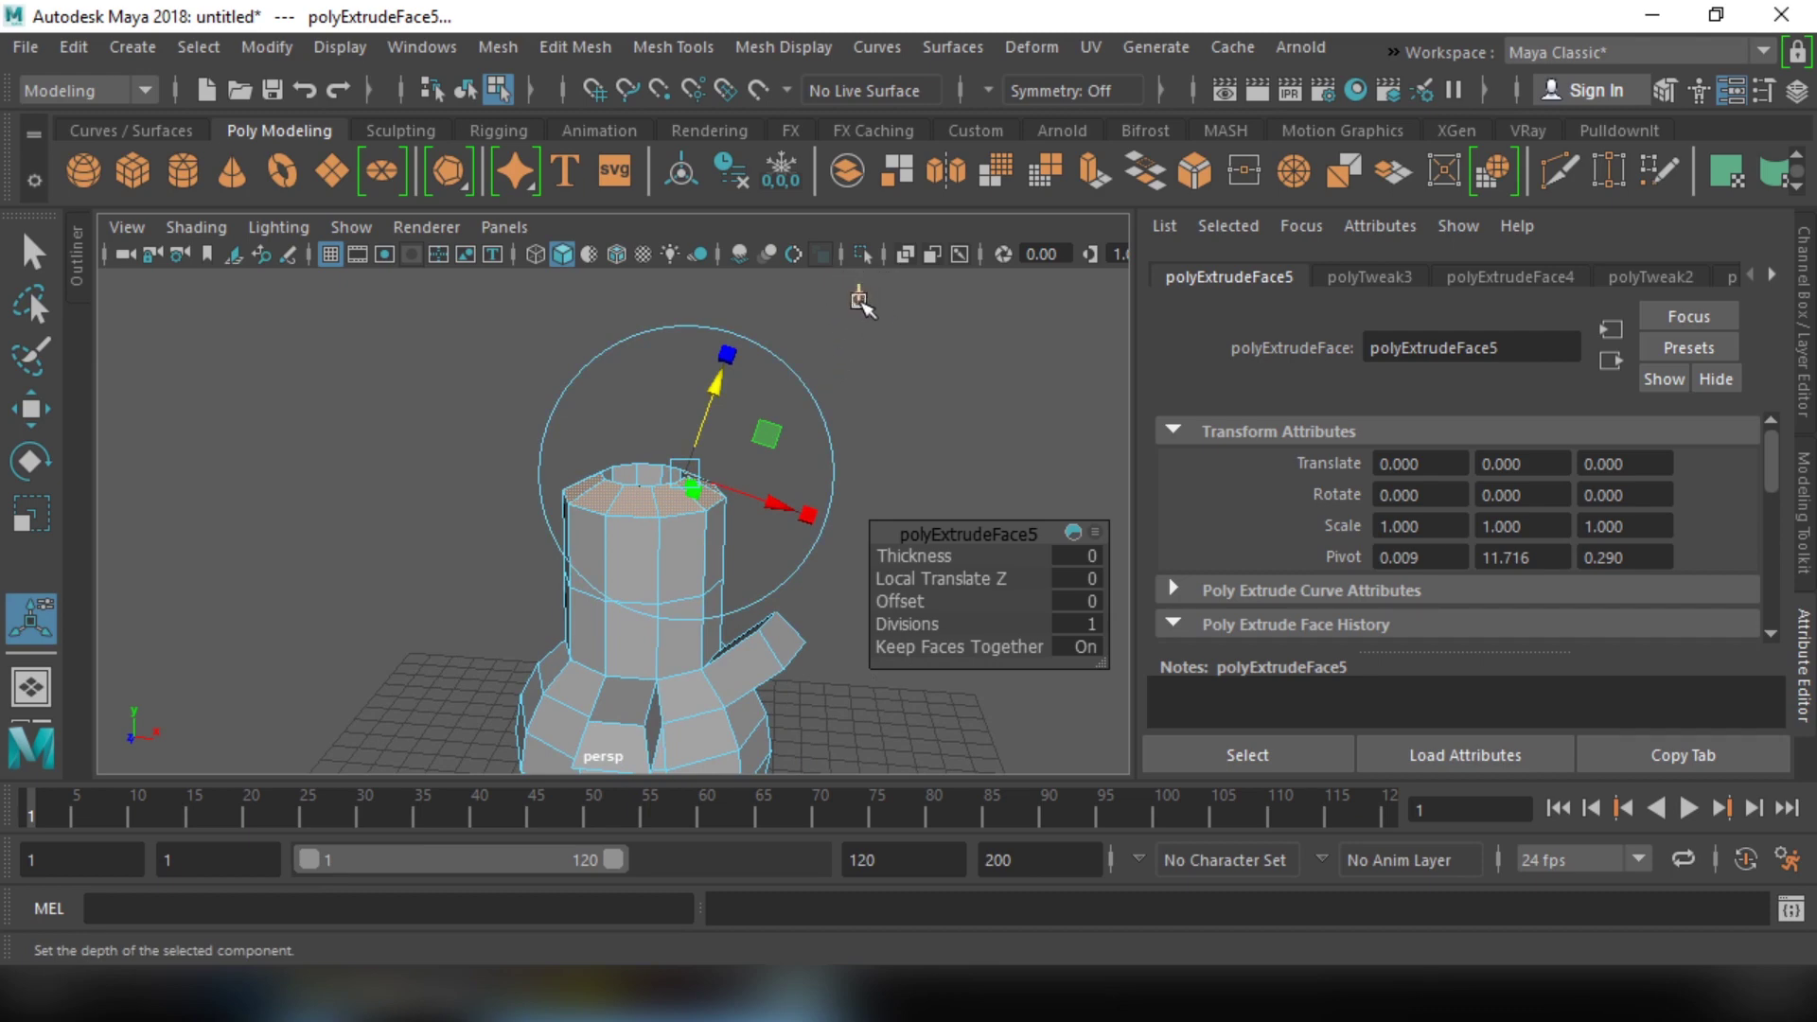
click(870, 301)
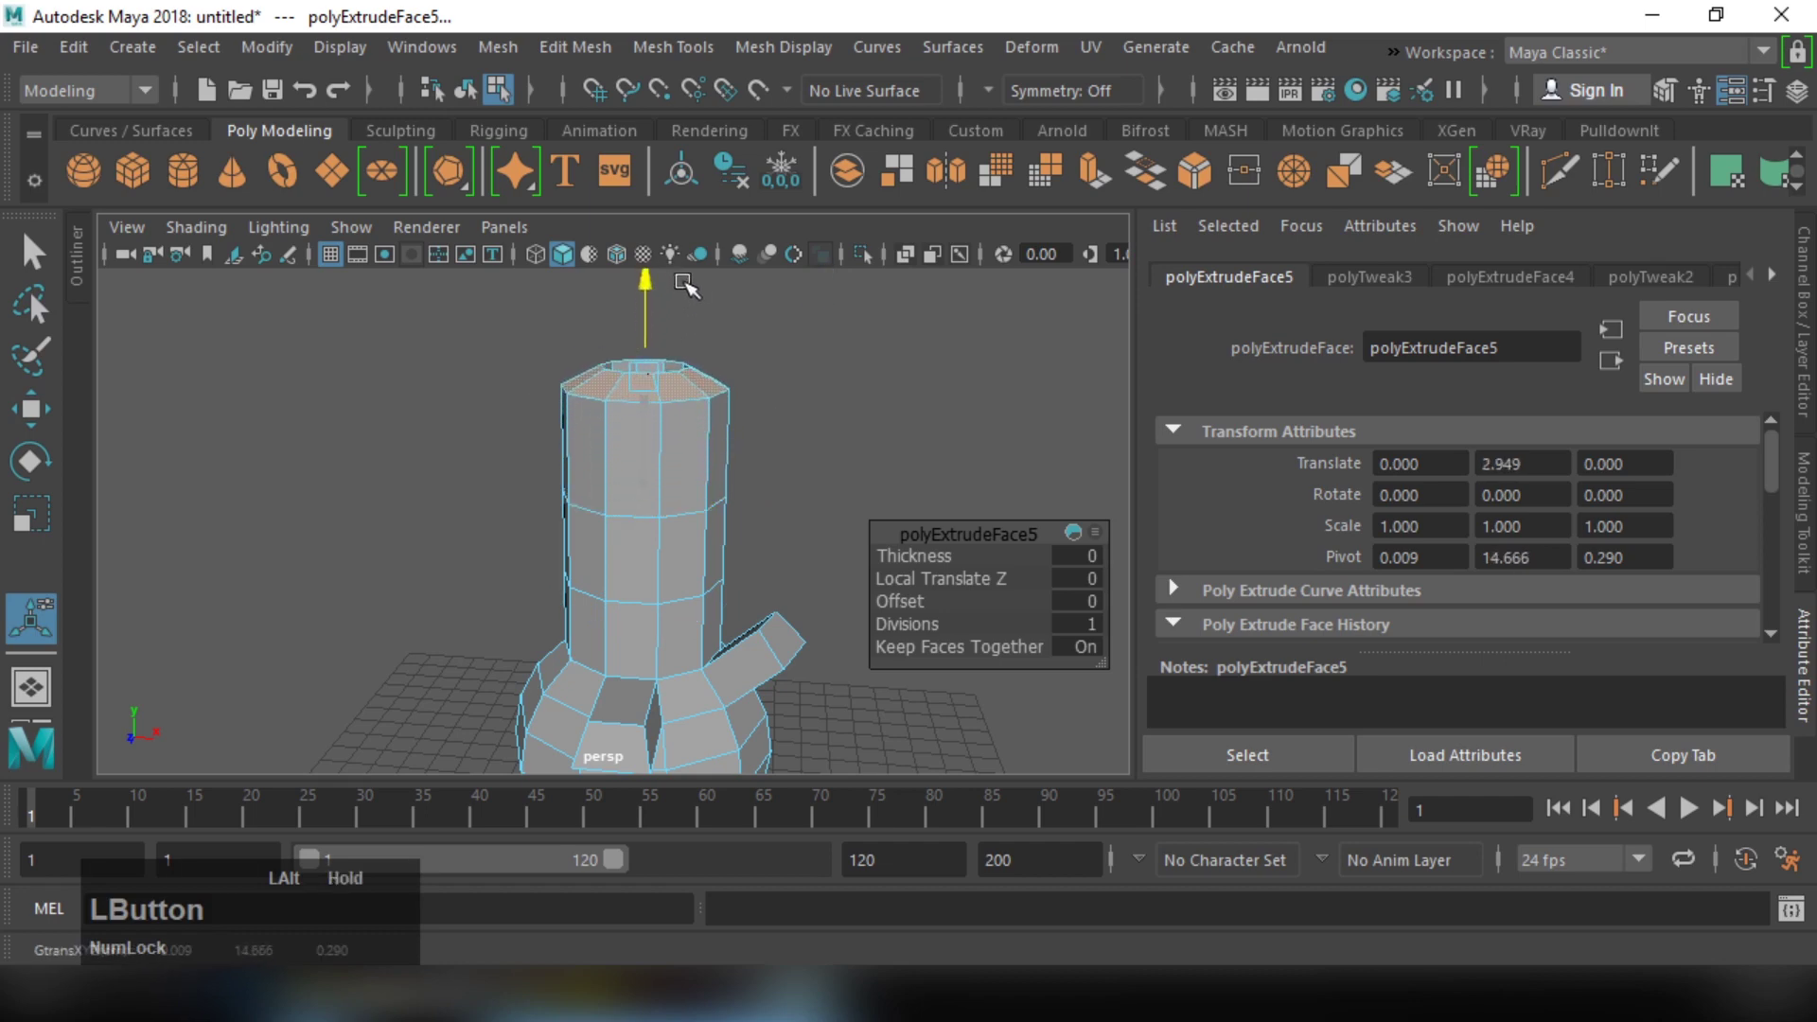
Step: Delete the extruded model so only the empty grid remains
right_click(828, 445)
click(779, 452)
middle_click(797, 486)
click(794, 443)
middle_click(642, 456)
click(727, 543)
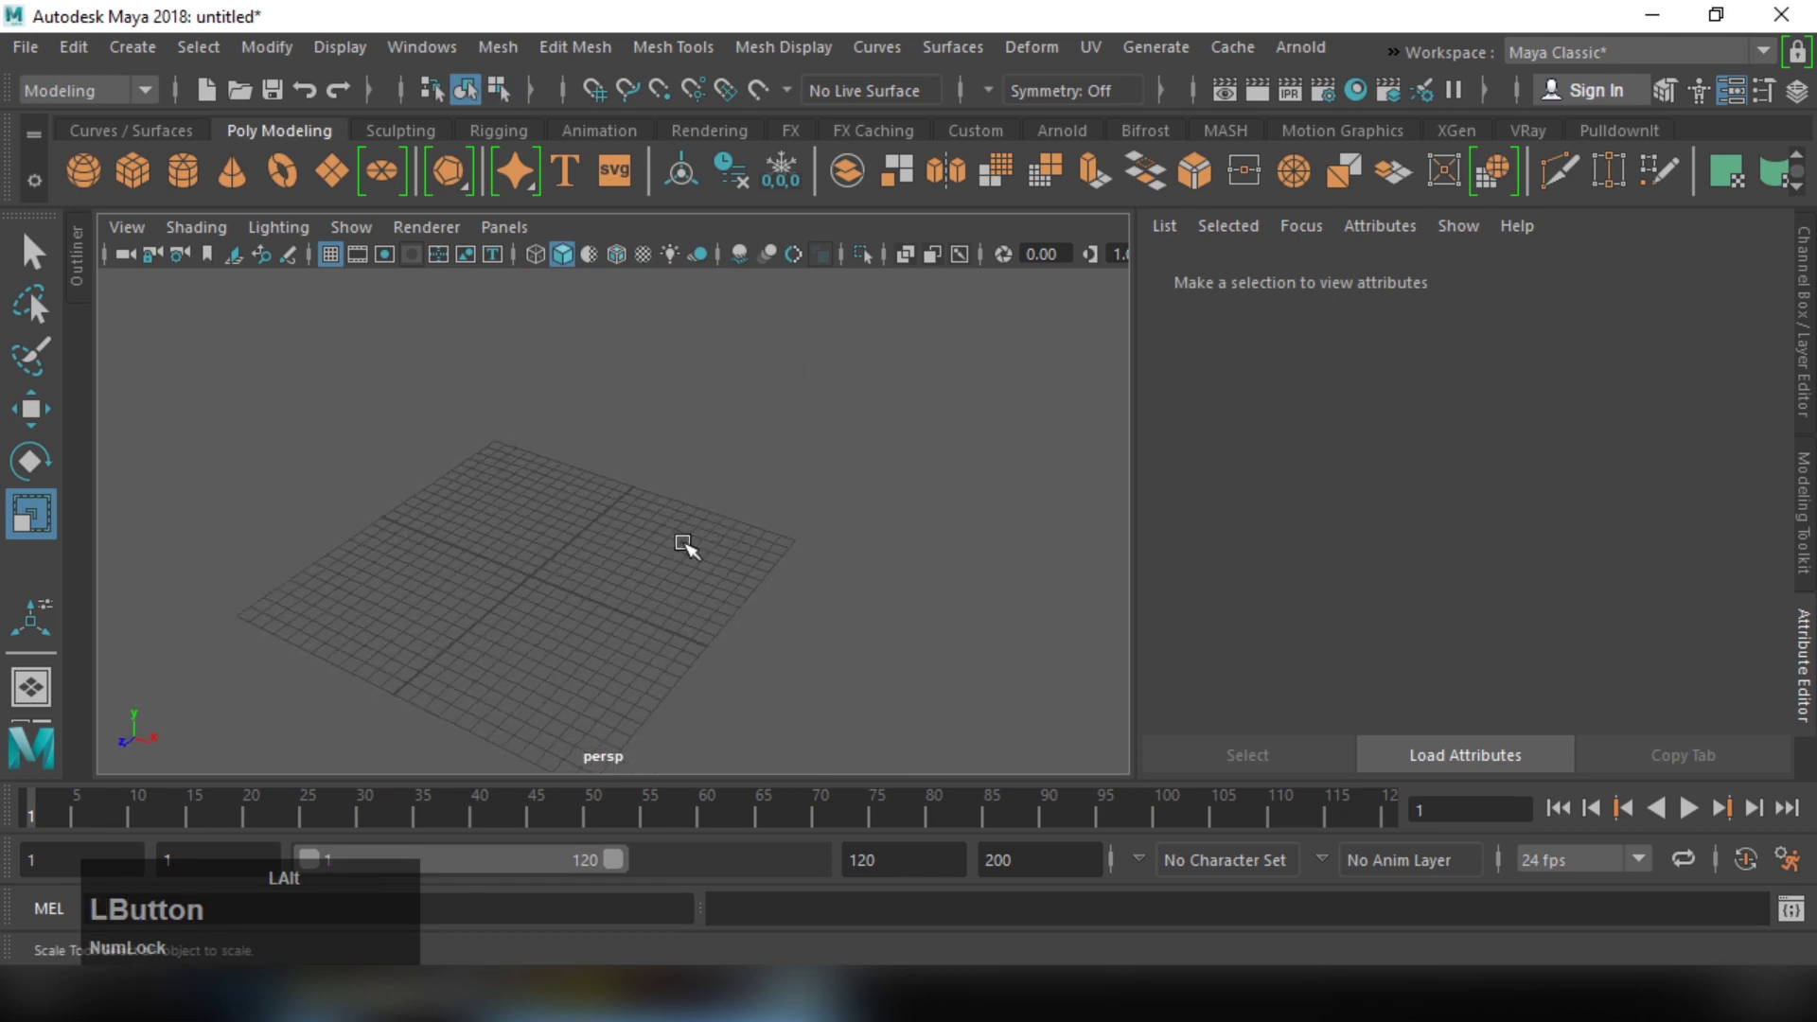
Step: Drag out a flat polygon cube slab (pCube1) on the grid and raise it about 10 units with the Move tool
middle_click(580, 554)
click(732, 588)
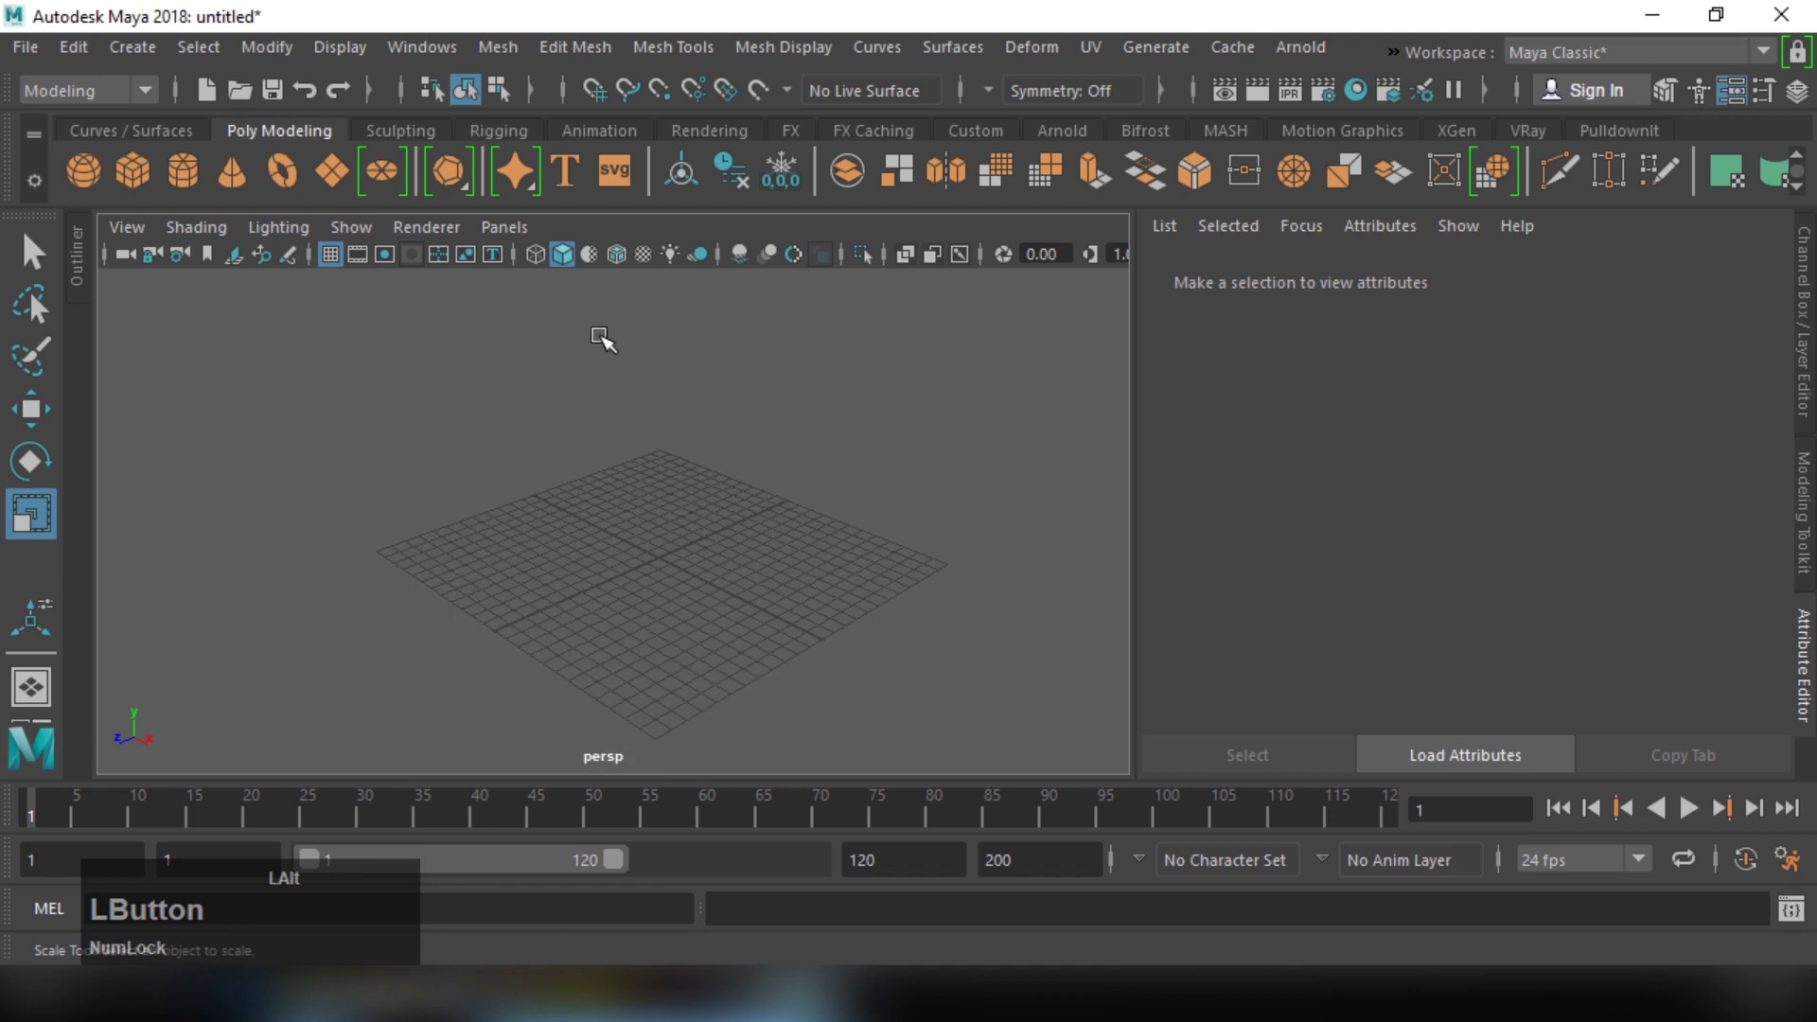
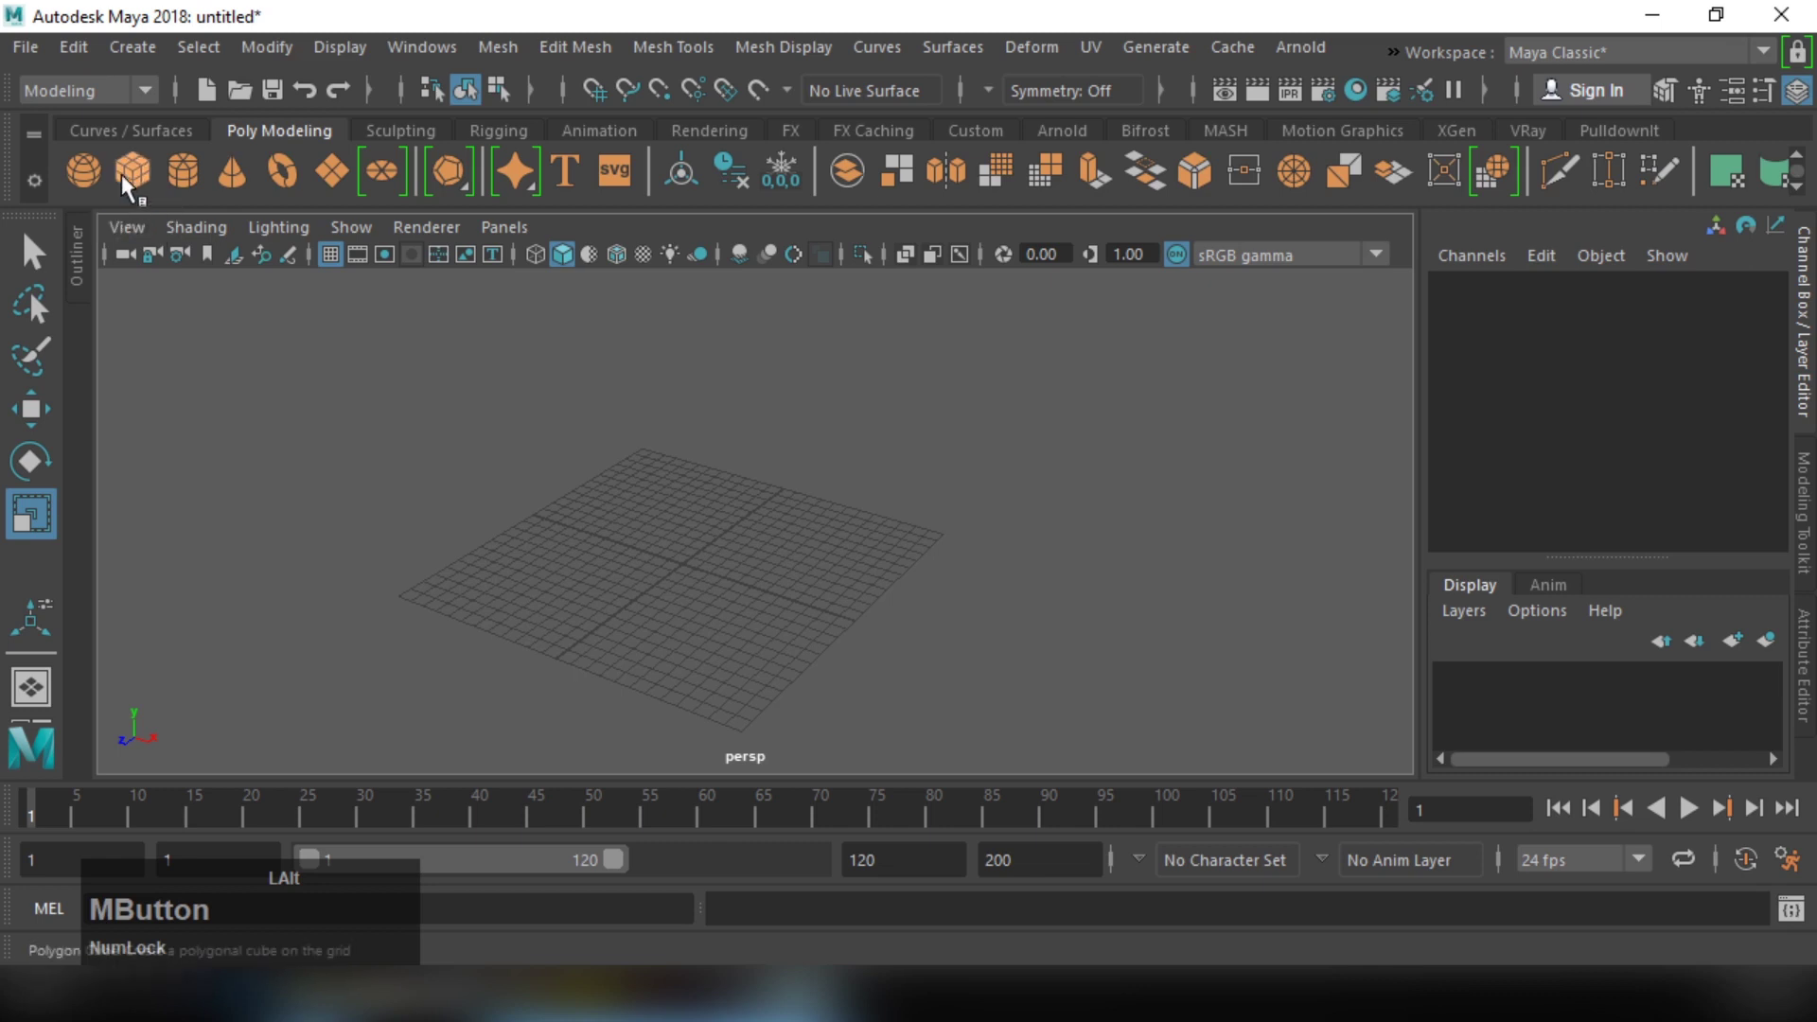
click(127, 192)
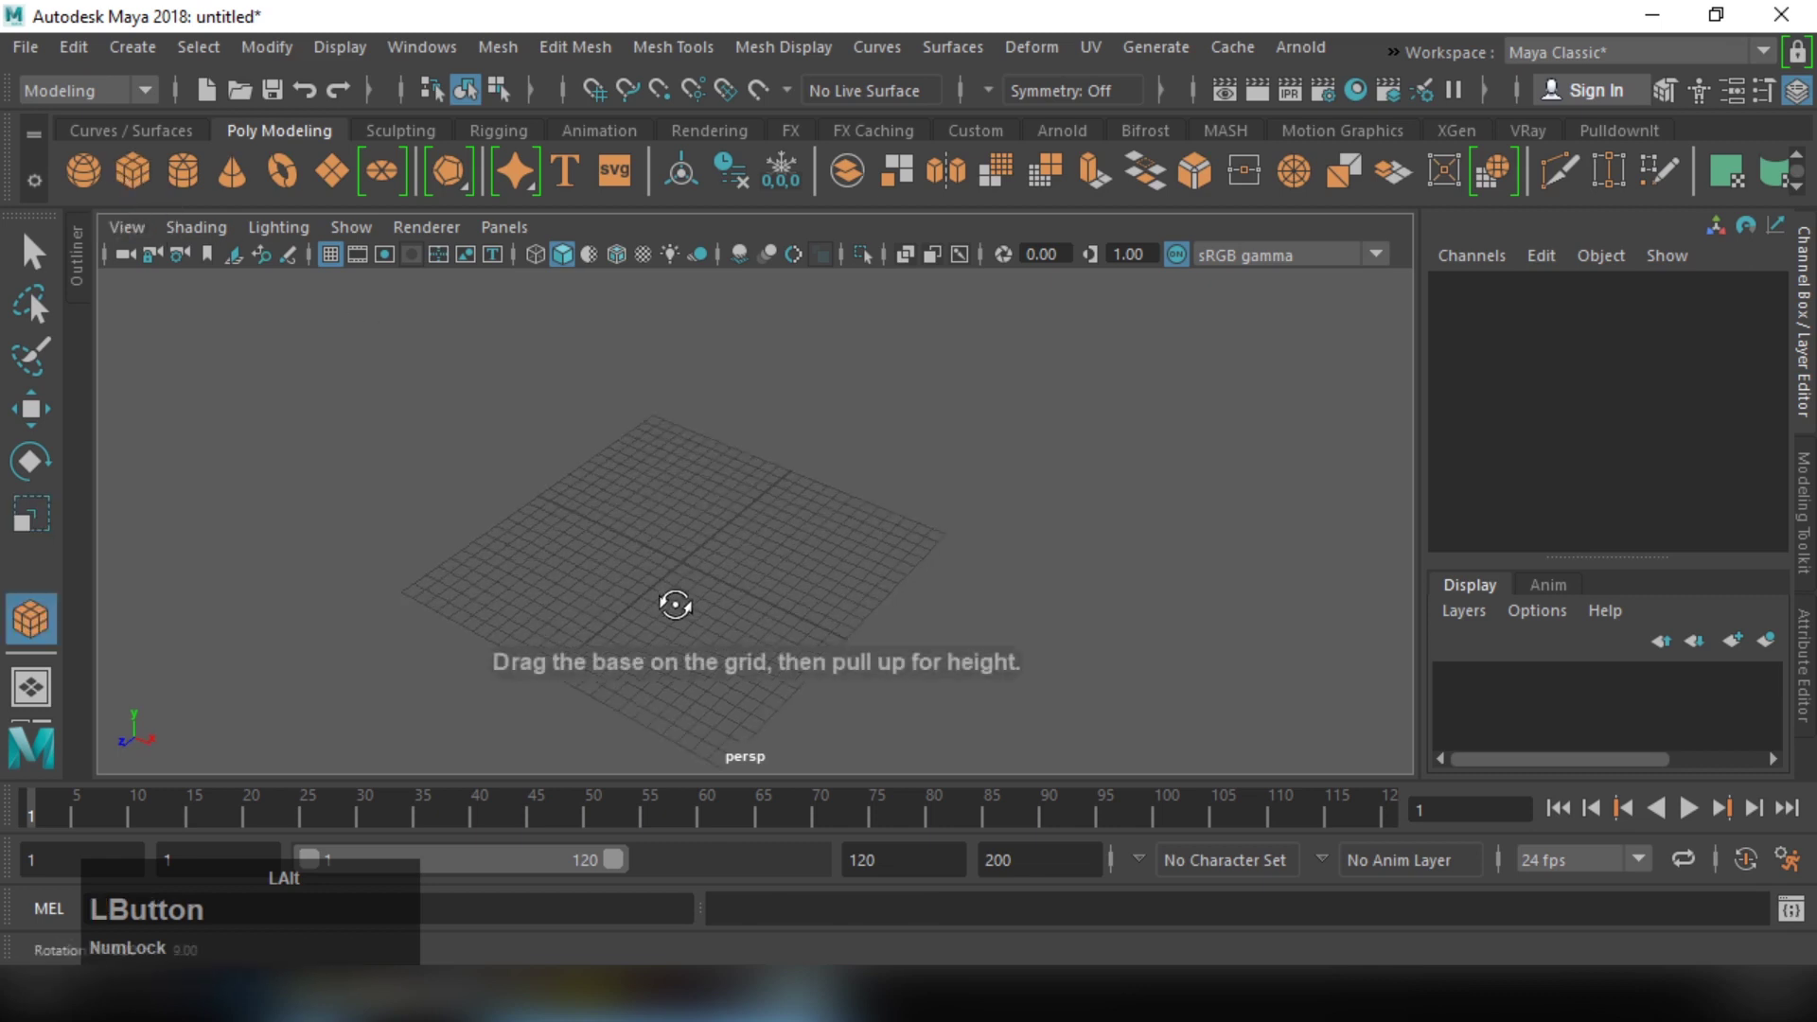
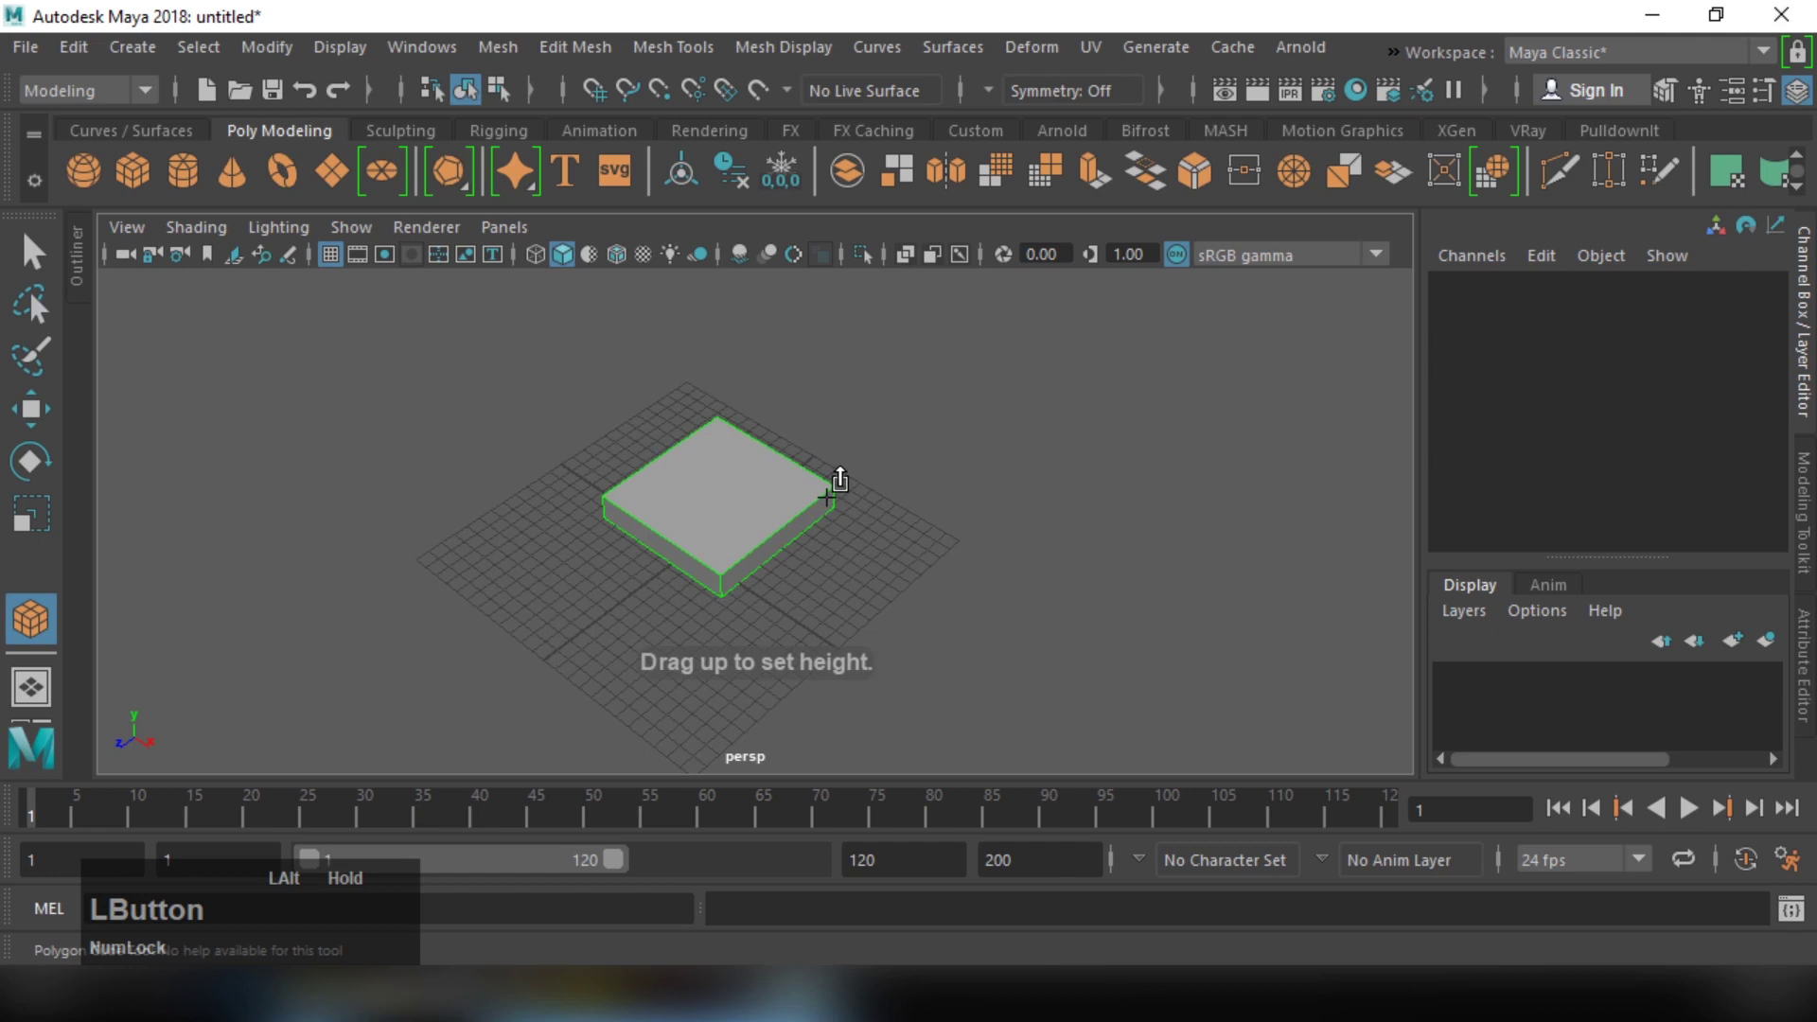
right_click(774, 514)
click(815, 567)
middle_click(771, 510)
click(760, 491)
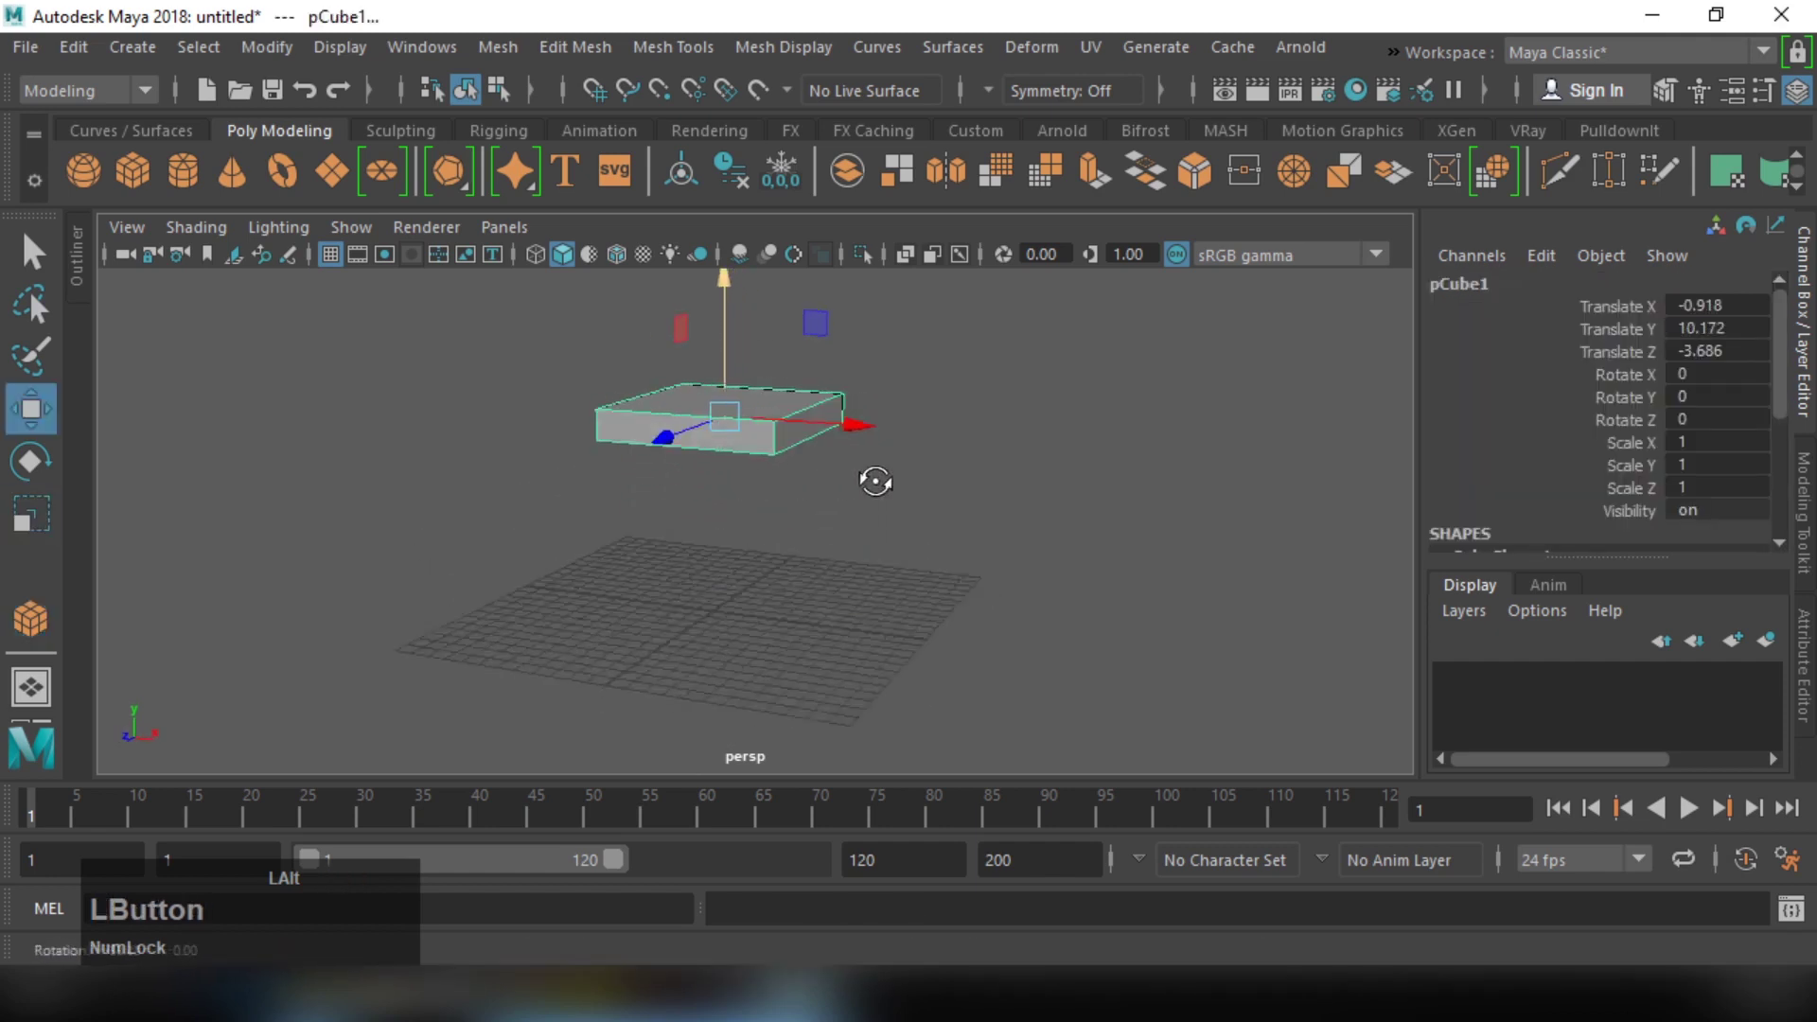
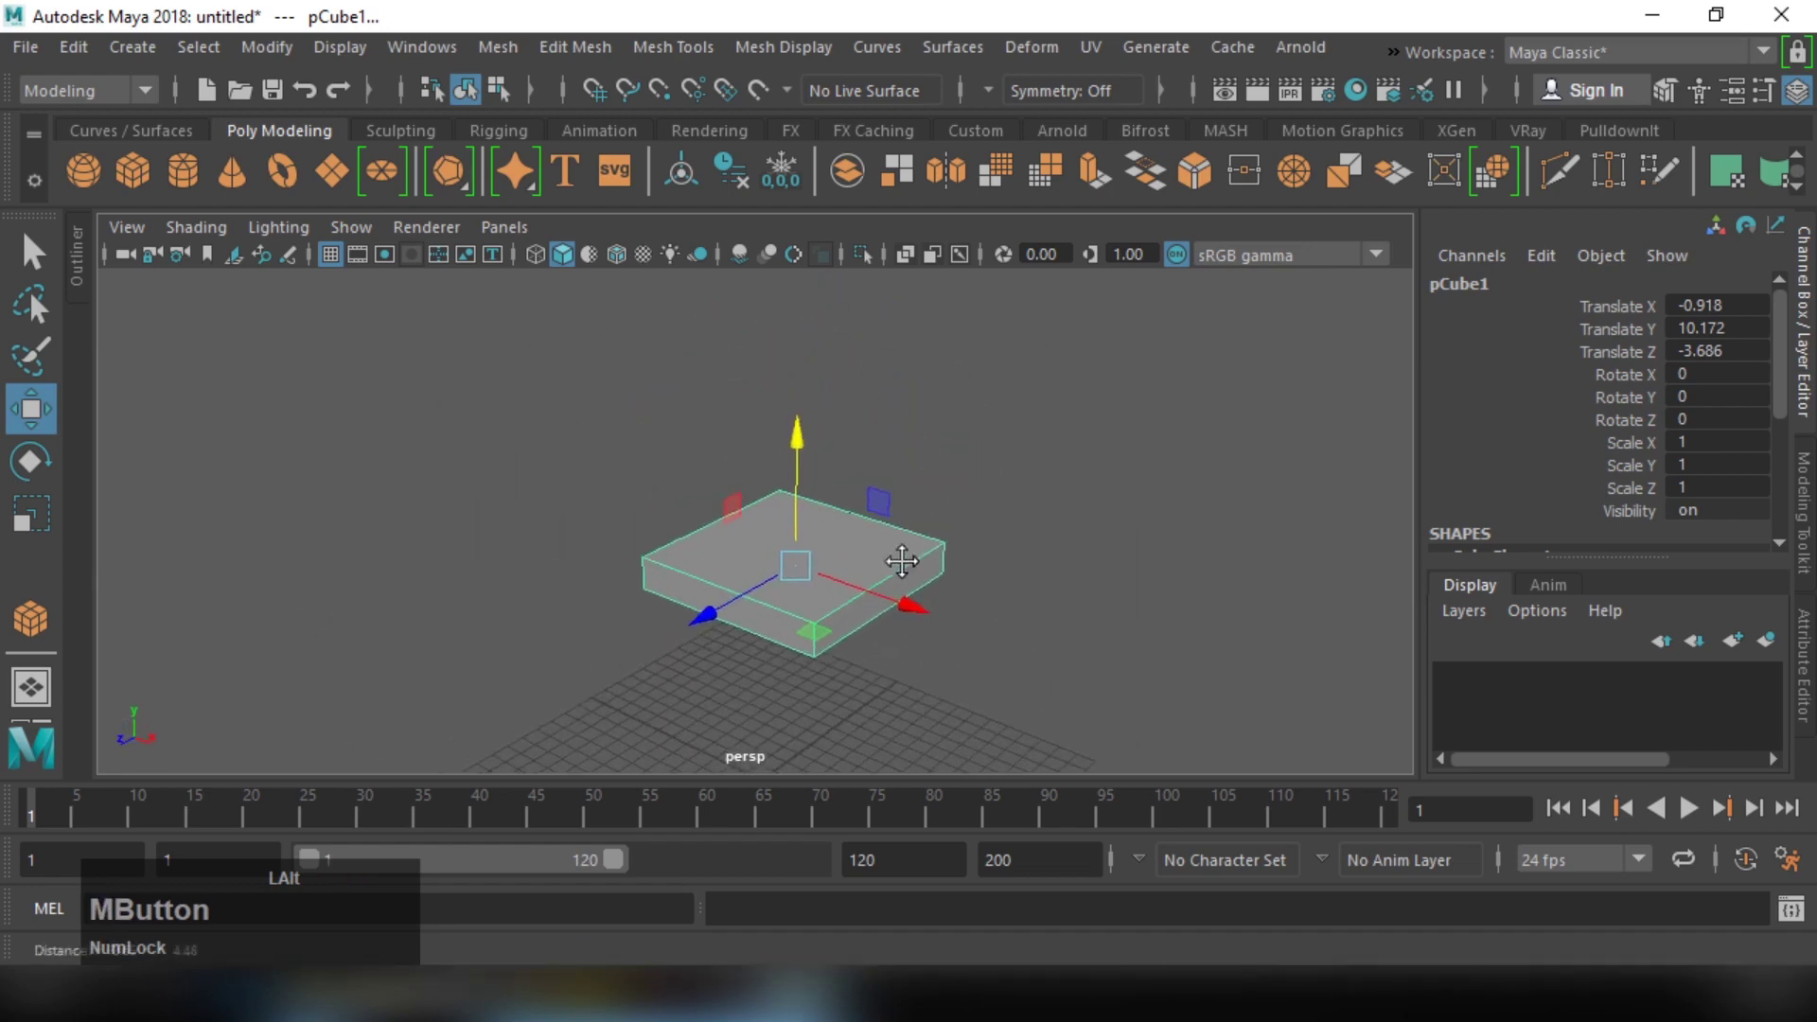
Step: Show pCube1's construction attributes: width 10.269, height 1.690, depth 10.560, one subdivision each
click(918, 597)
right_click(924, 581)
middle_click(968, 613)
click(904, 667)
middle_click(936, 646)
click(947, 582)
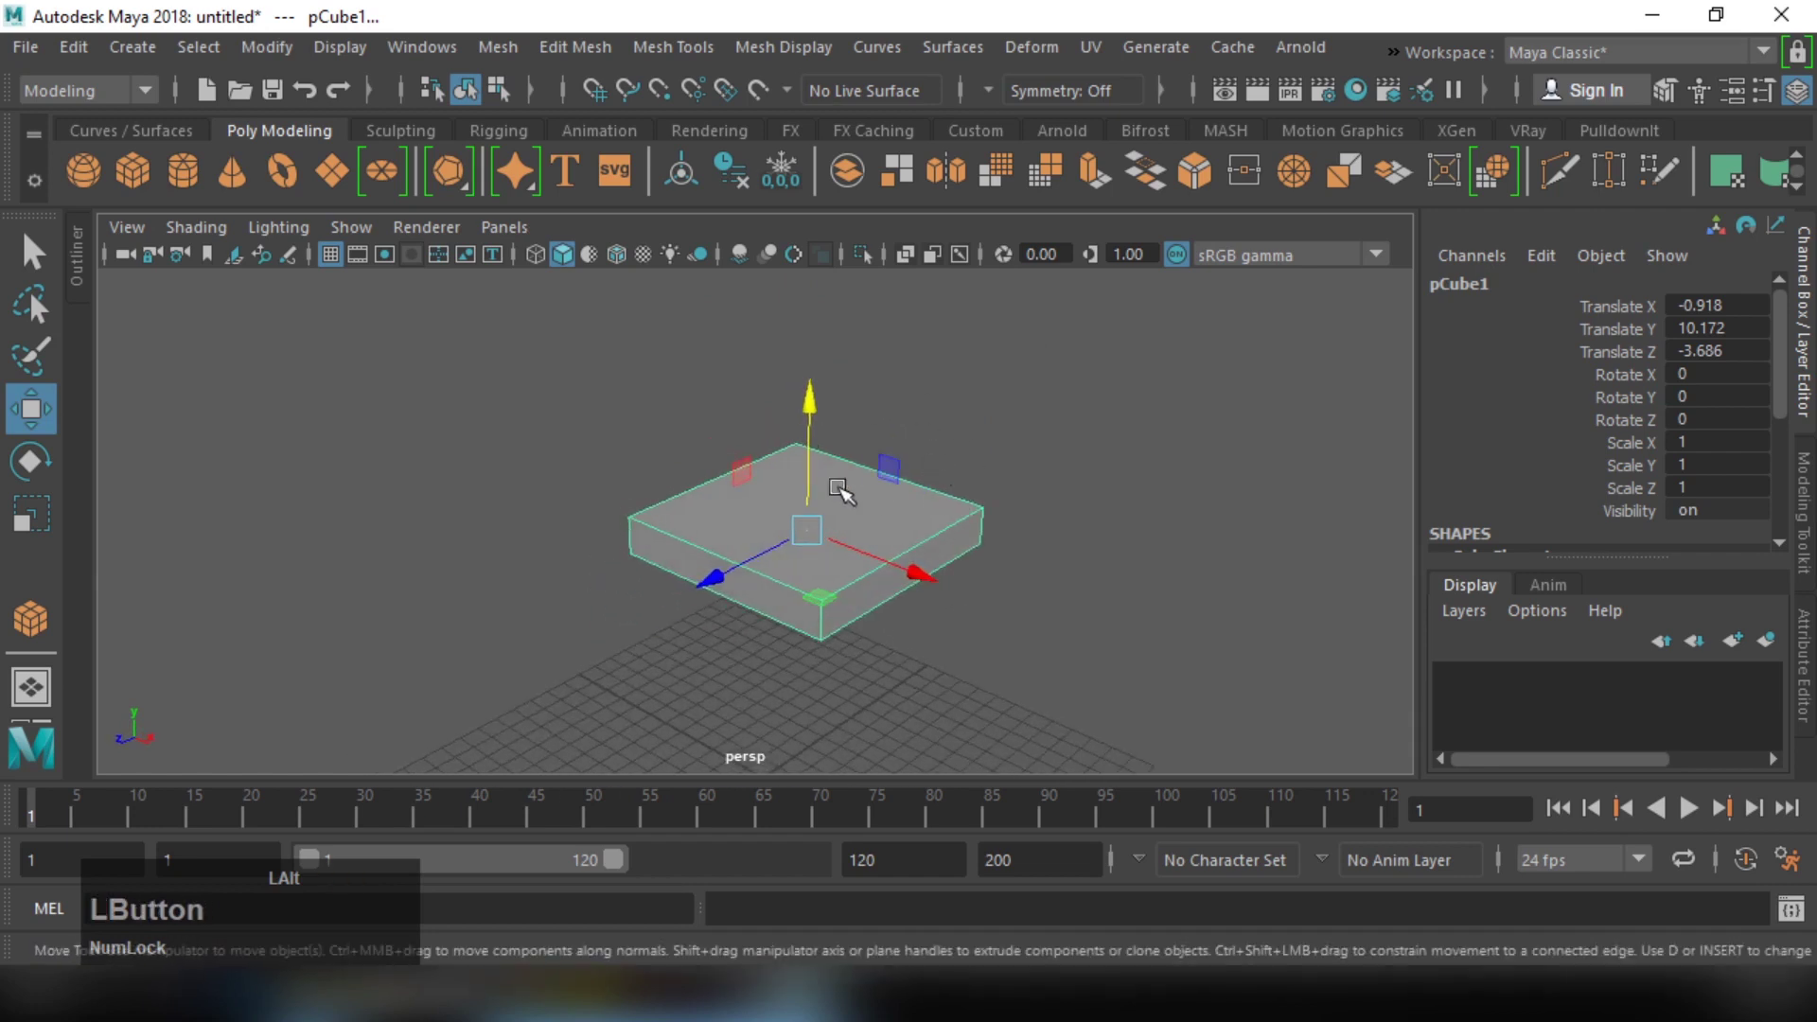
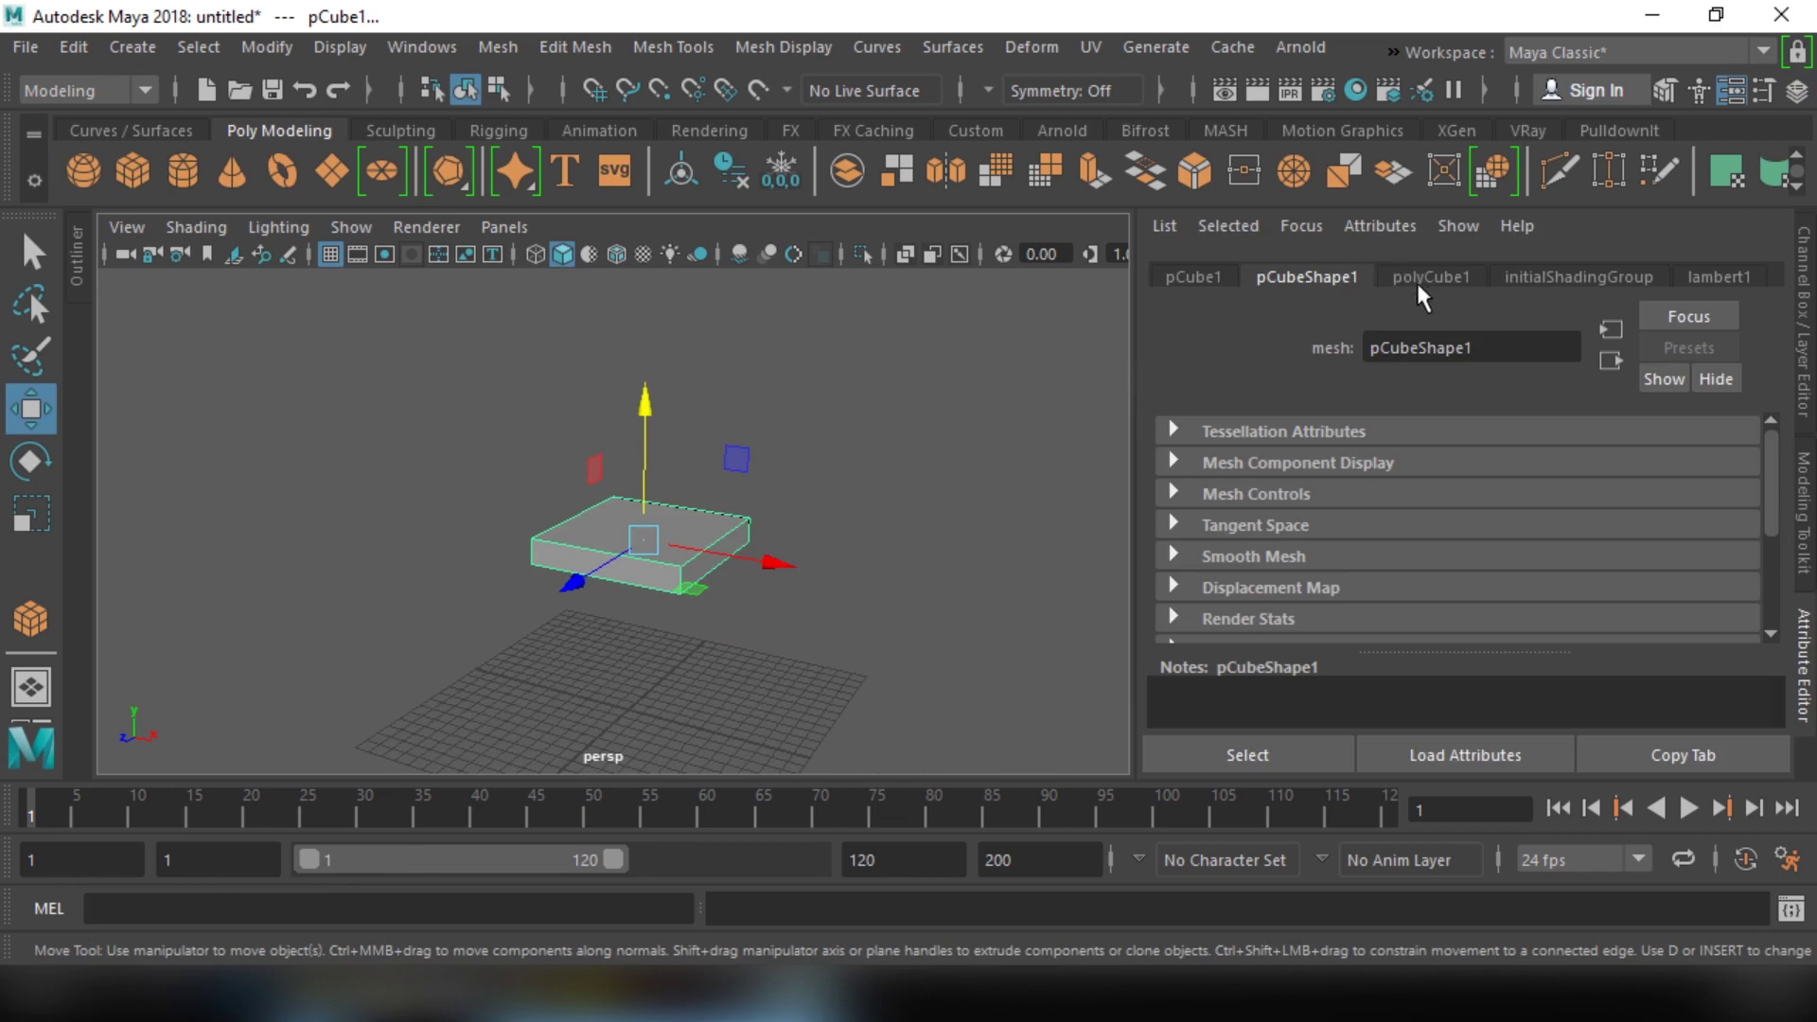
click(1425, 297)
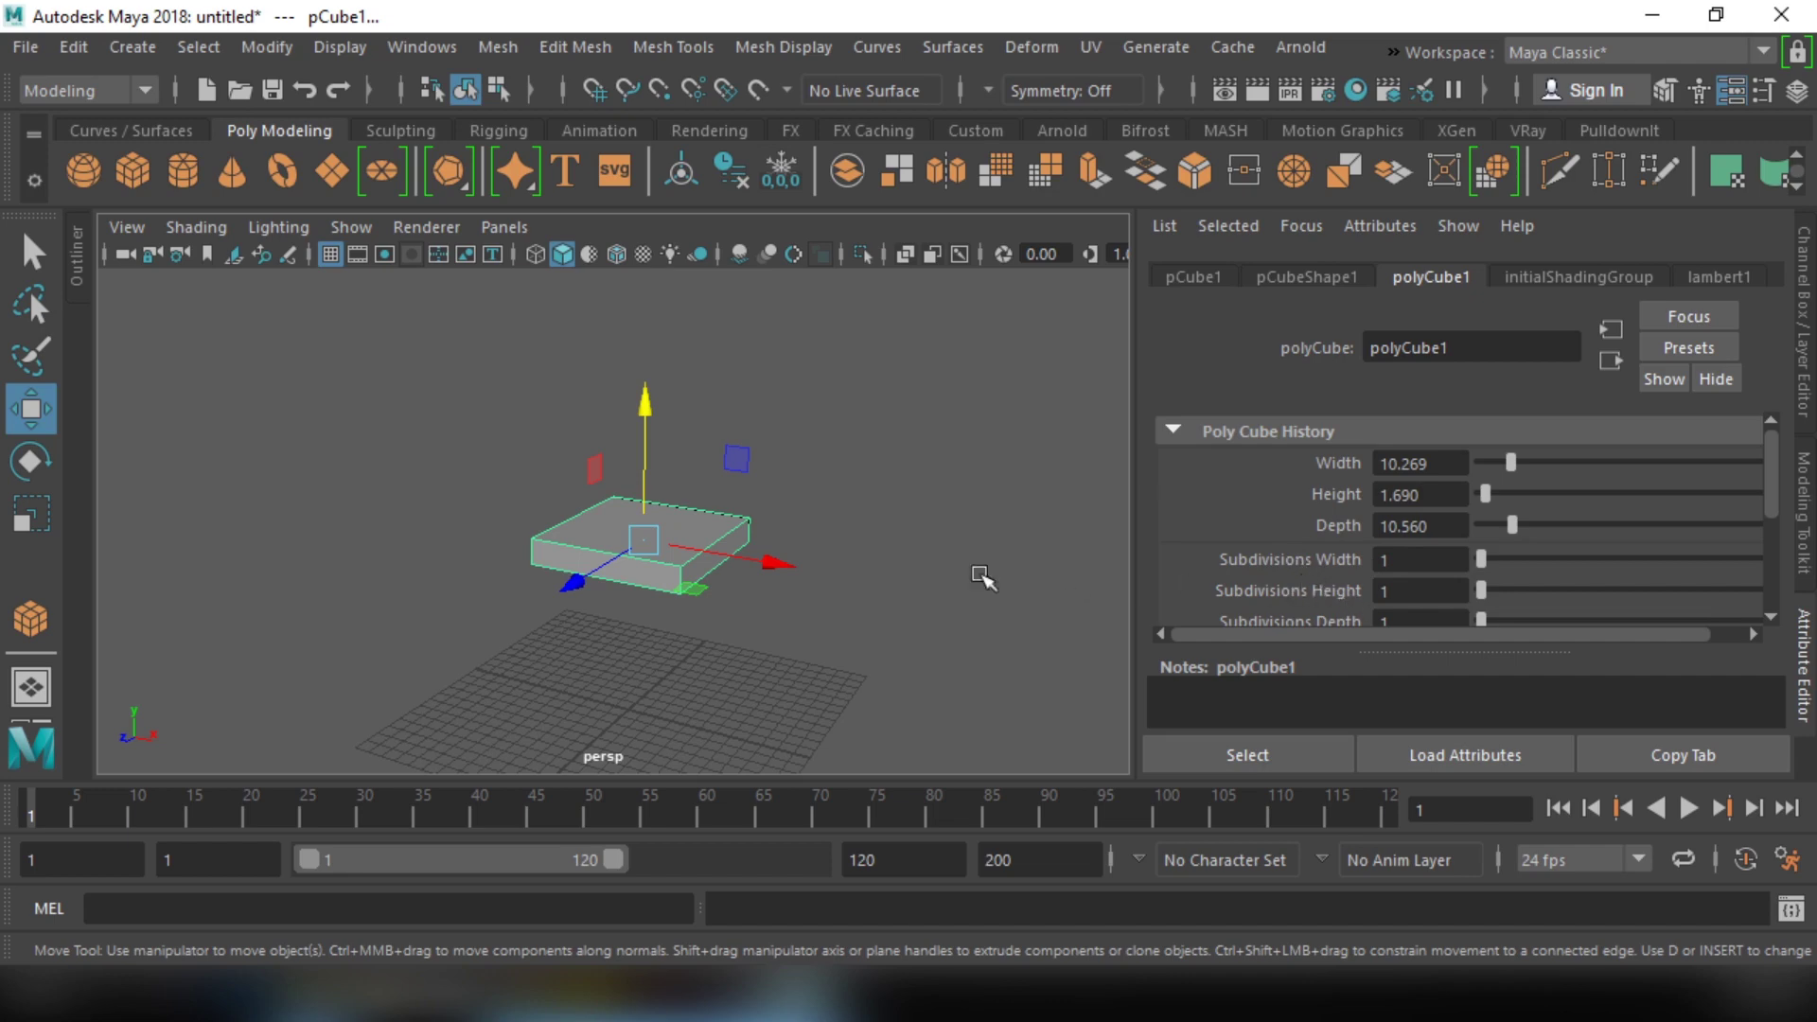
Step: Set the slab's Subdivisions Width, Height and Depth to 3, giving a three-by-three face grid
right_click(913, 568)
middle_click(865, 552)
click(884, 525)
right_click(892, 556)
middle_click(924, 582)
click(870, 576)
middle_click(910, 574)
right_click(837, 574)
click(867, 590)
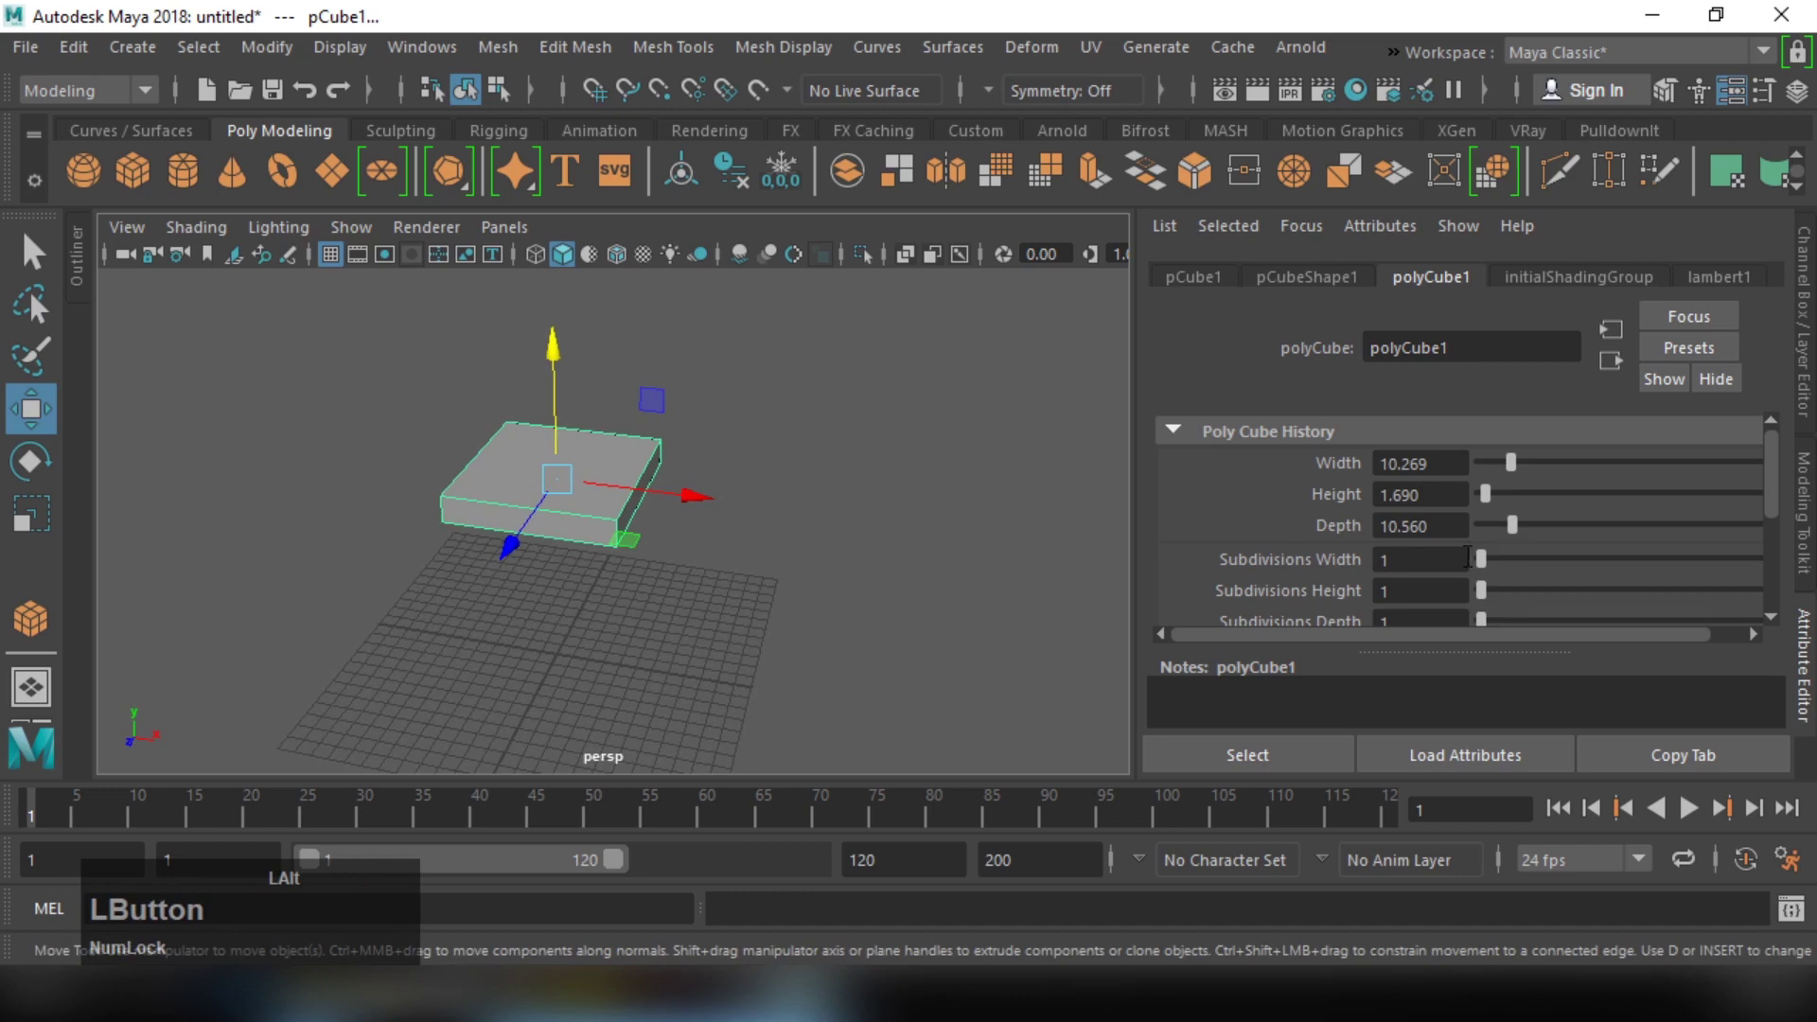
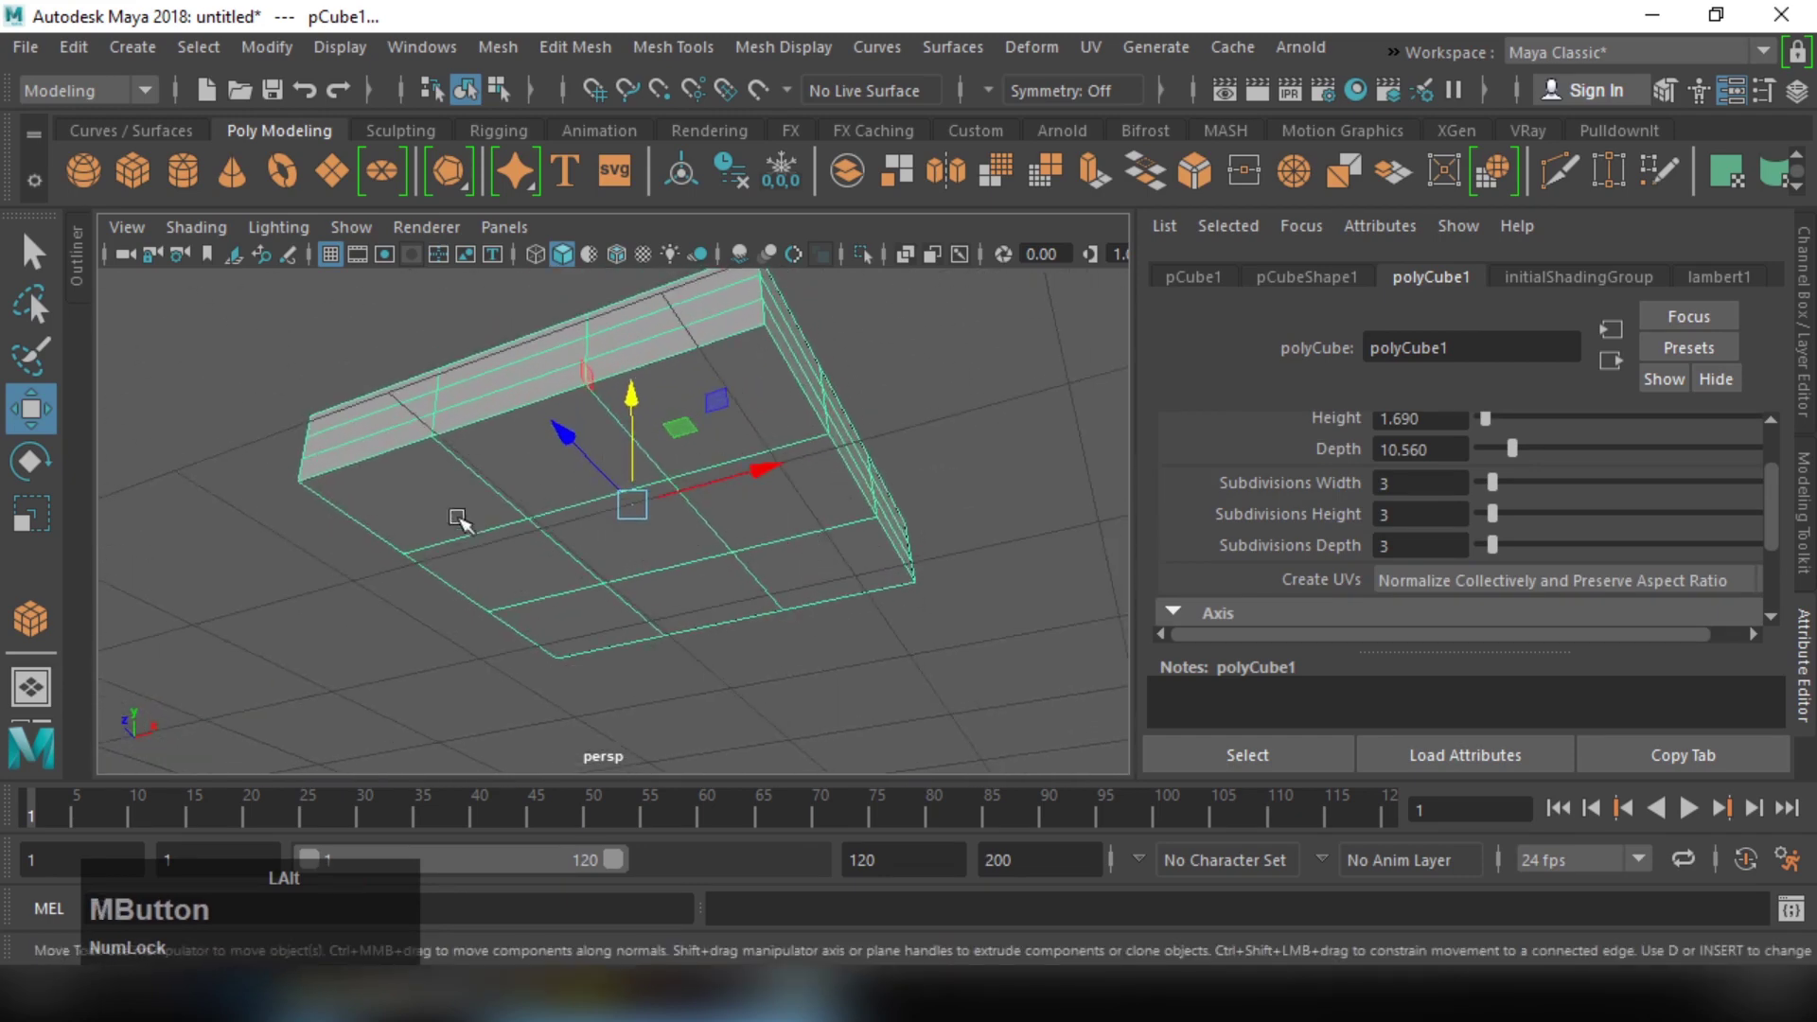
Step: Orbit the view to look at the underside of the subdivided slab
click(788, 435)
middle_click(784, 460)
click(753, 438)
right_click(713, 411)
click(737, 451)
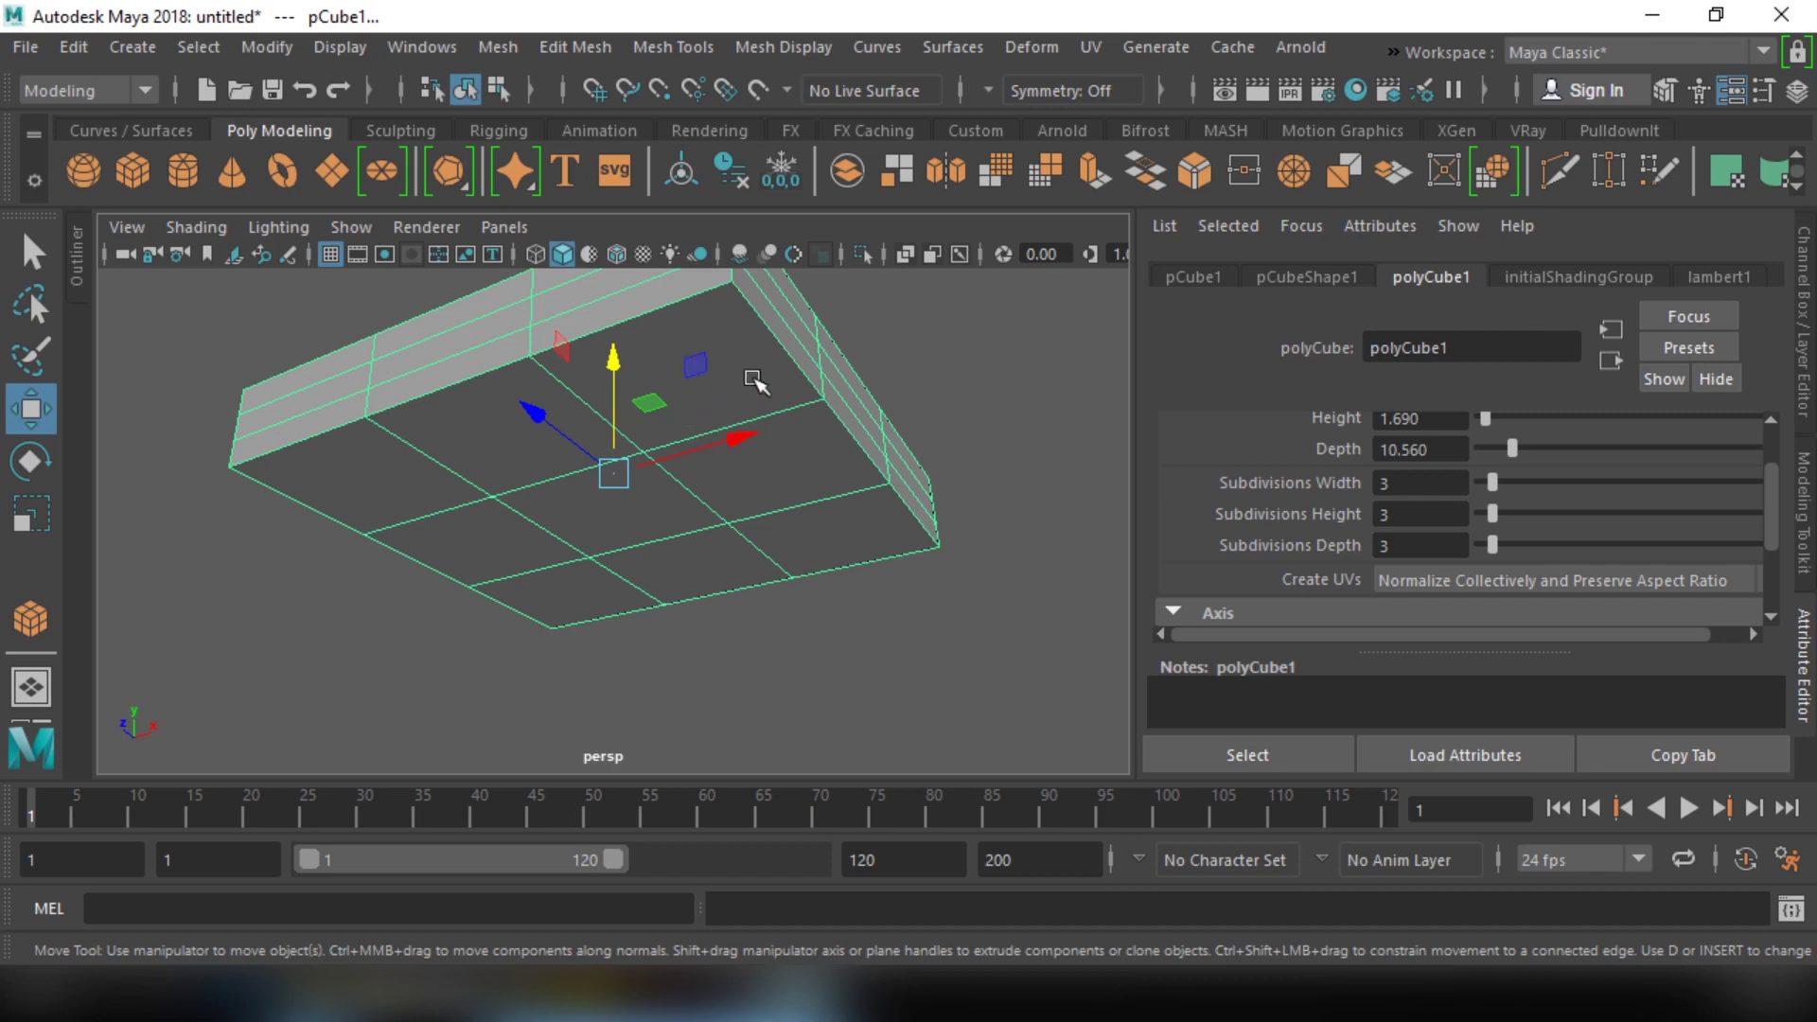
Step: Switch the slab to Face mode and Shift-select the corner faces on its underside
right_click(765, 378)
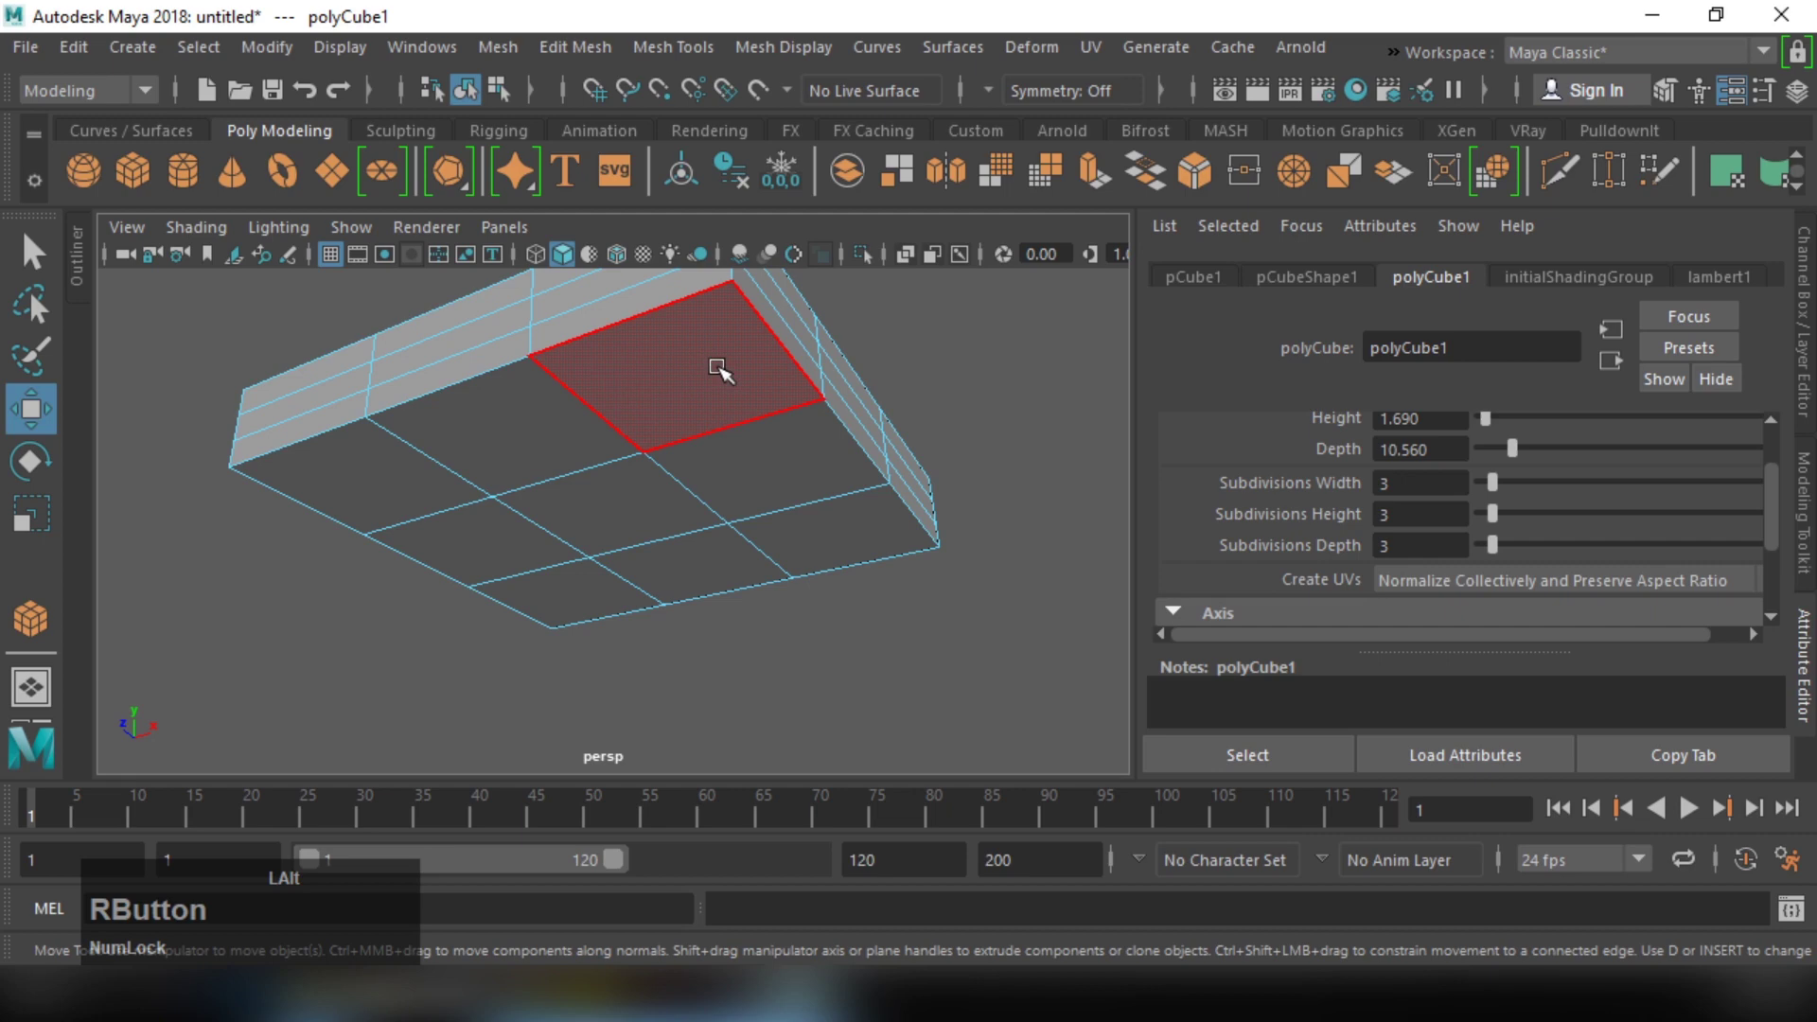
click(728, 370)
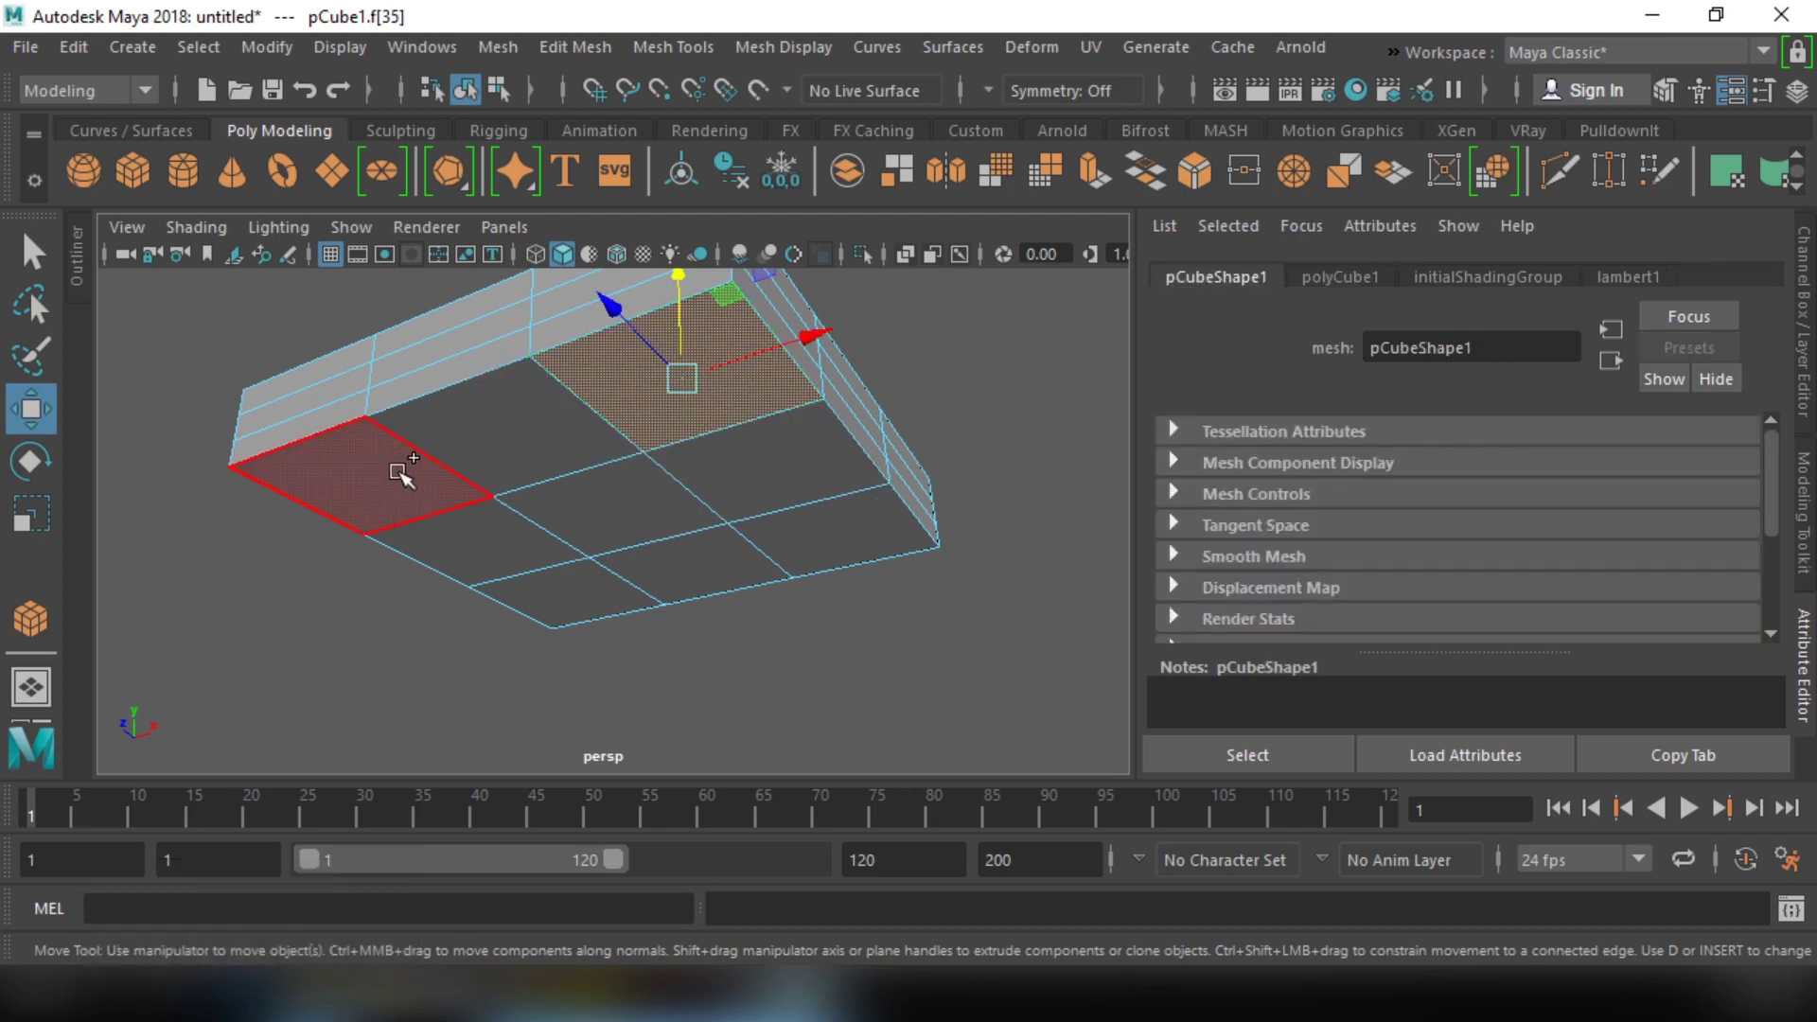
click(409, 475)
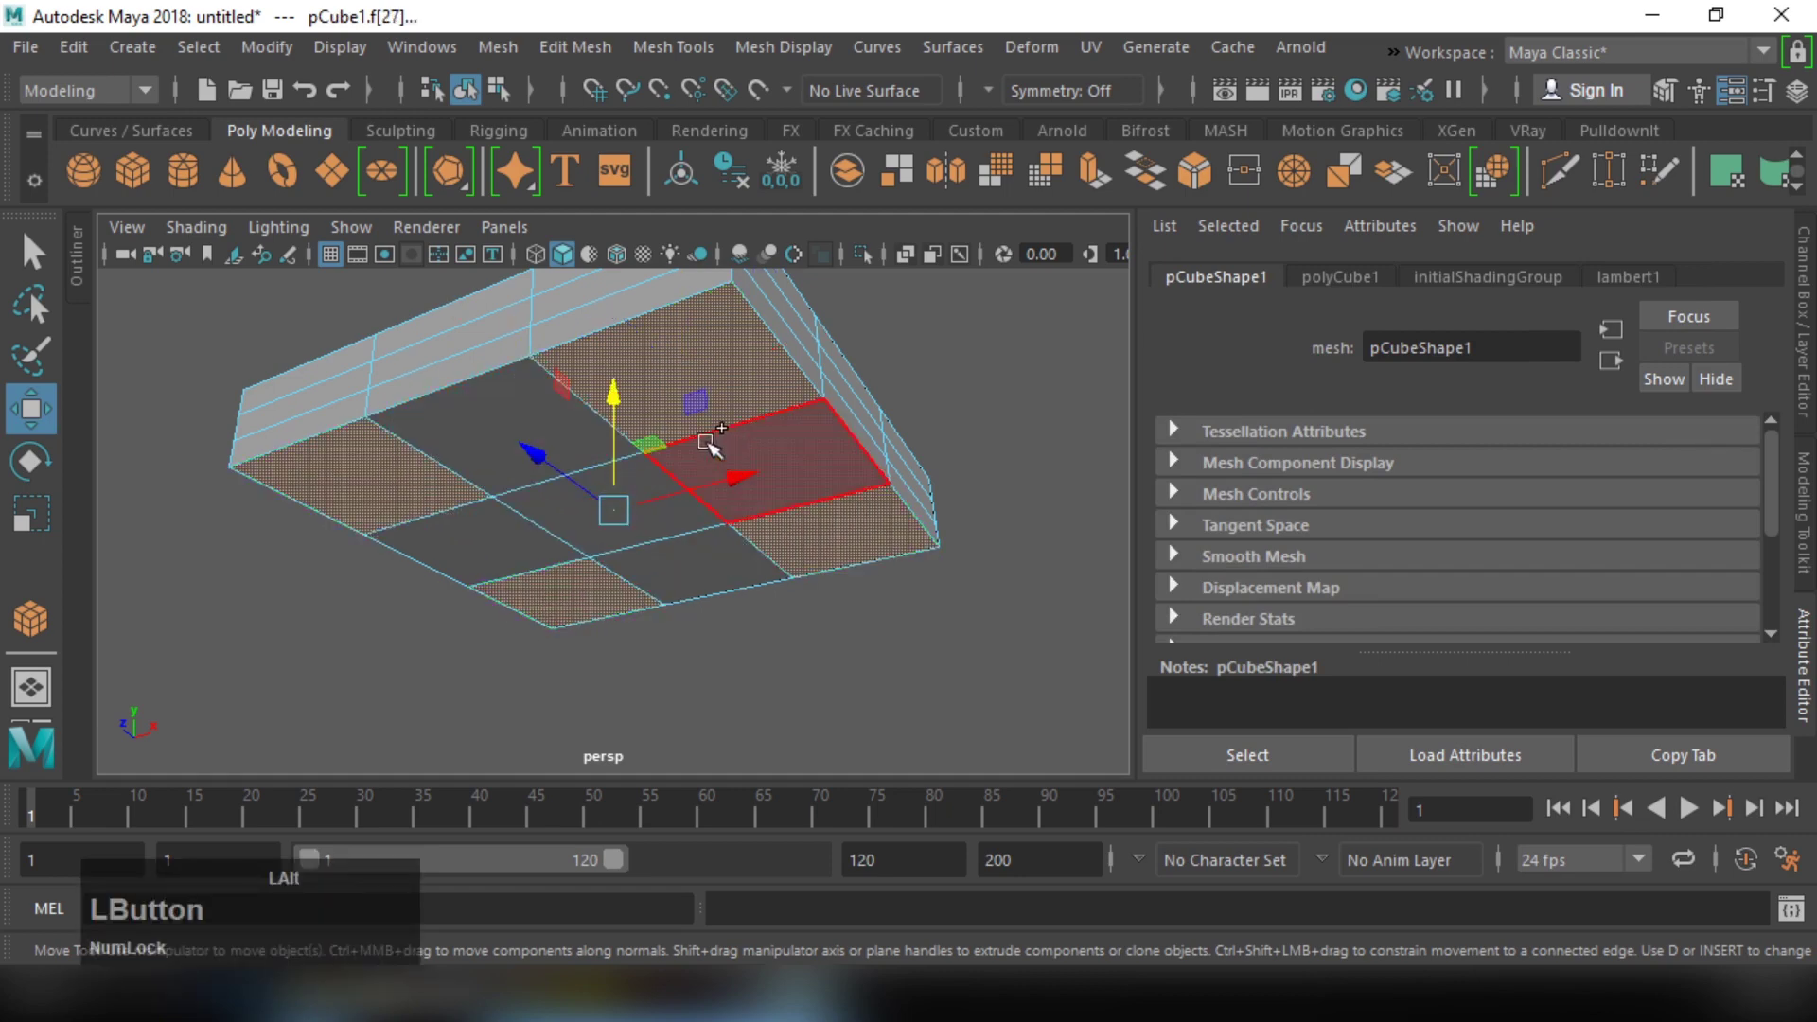
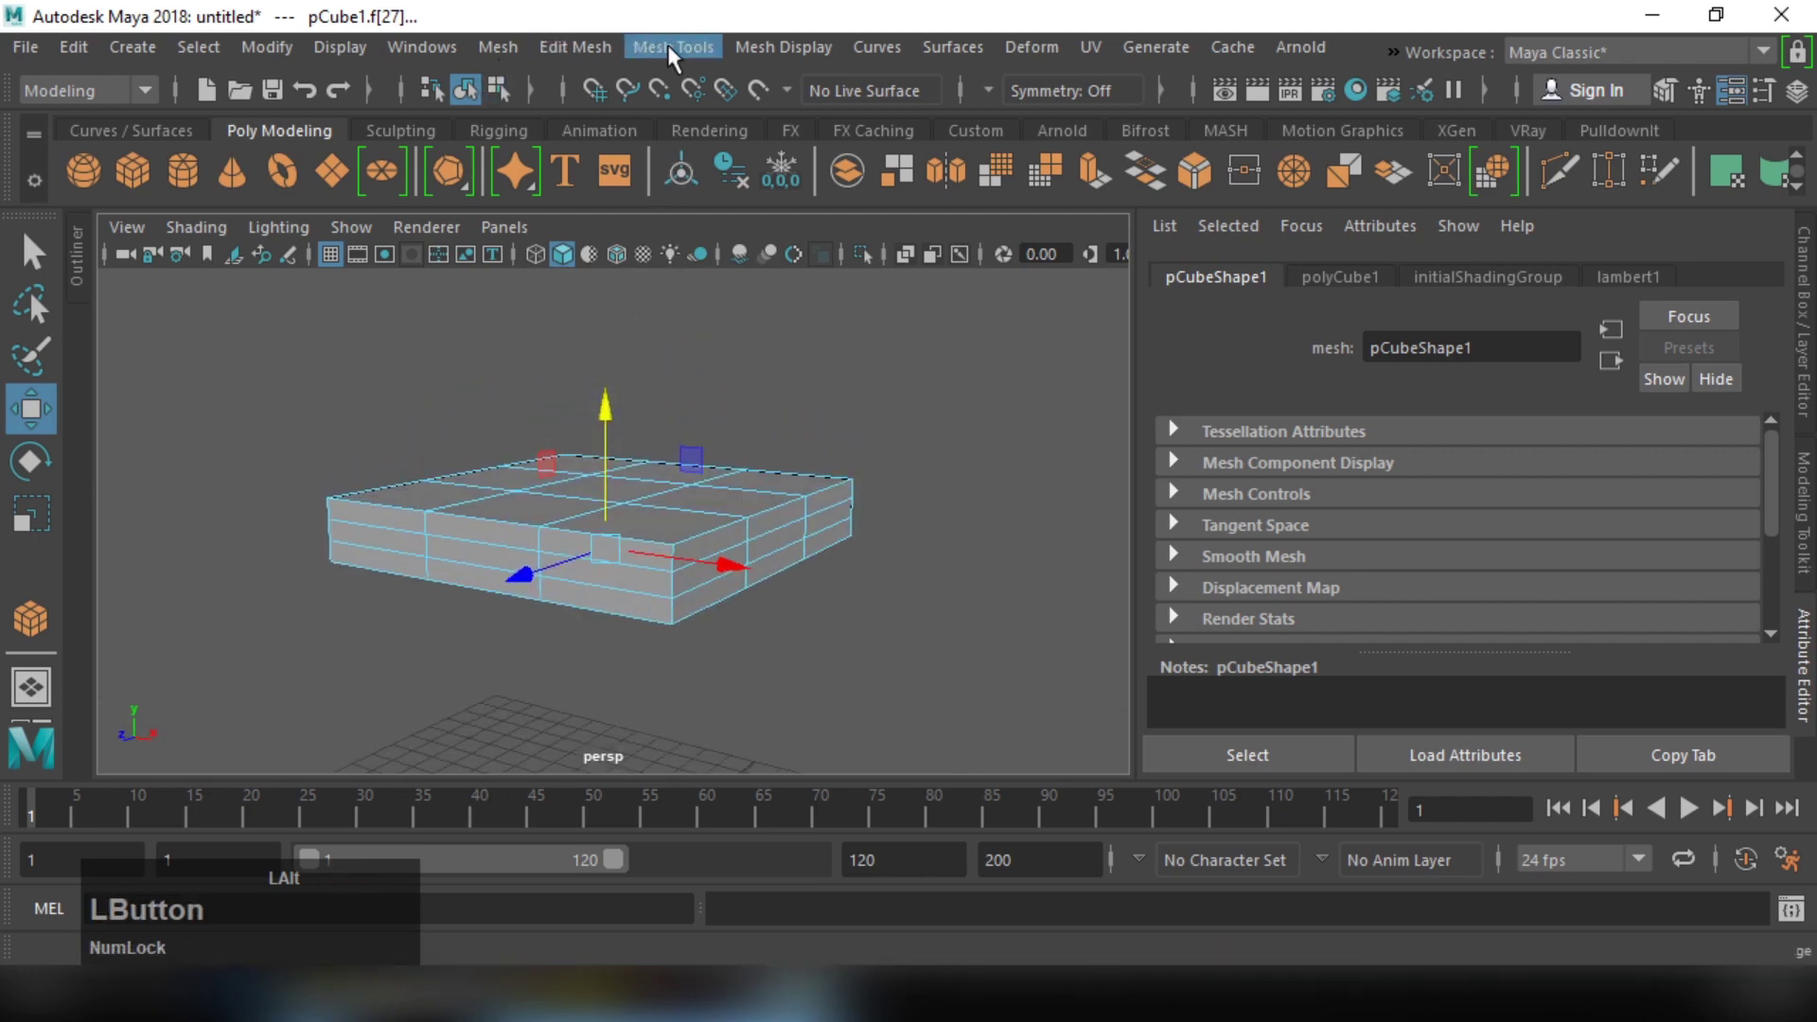
click(606, 56)
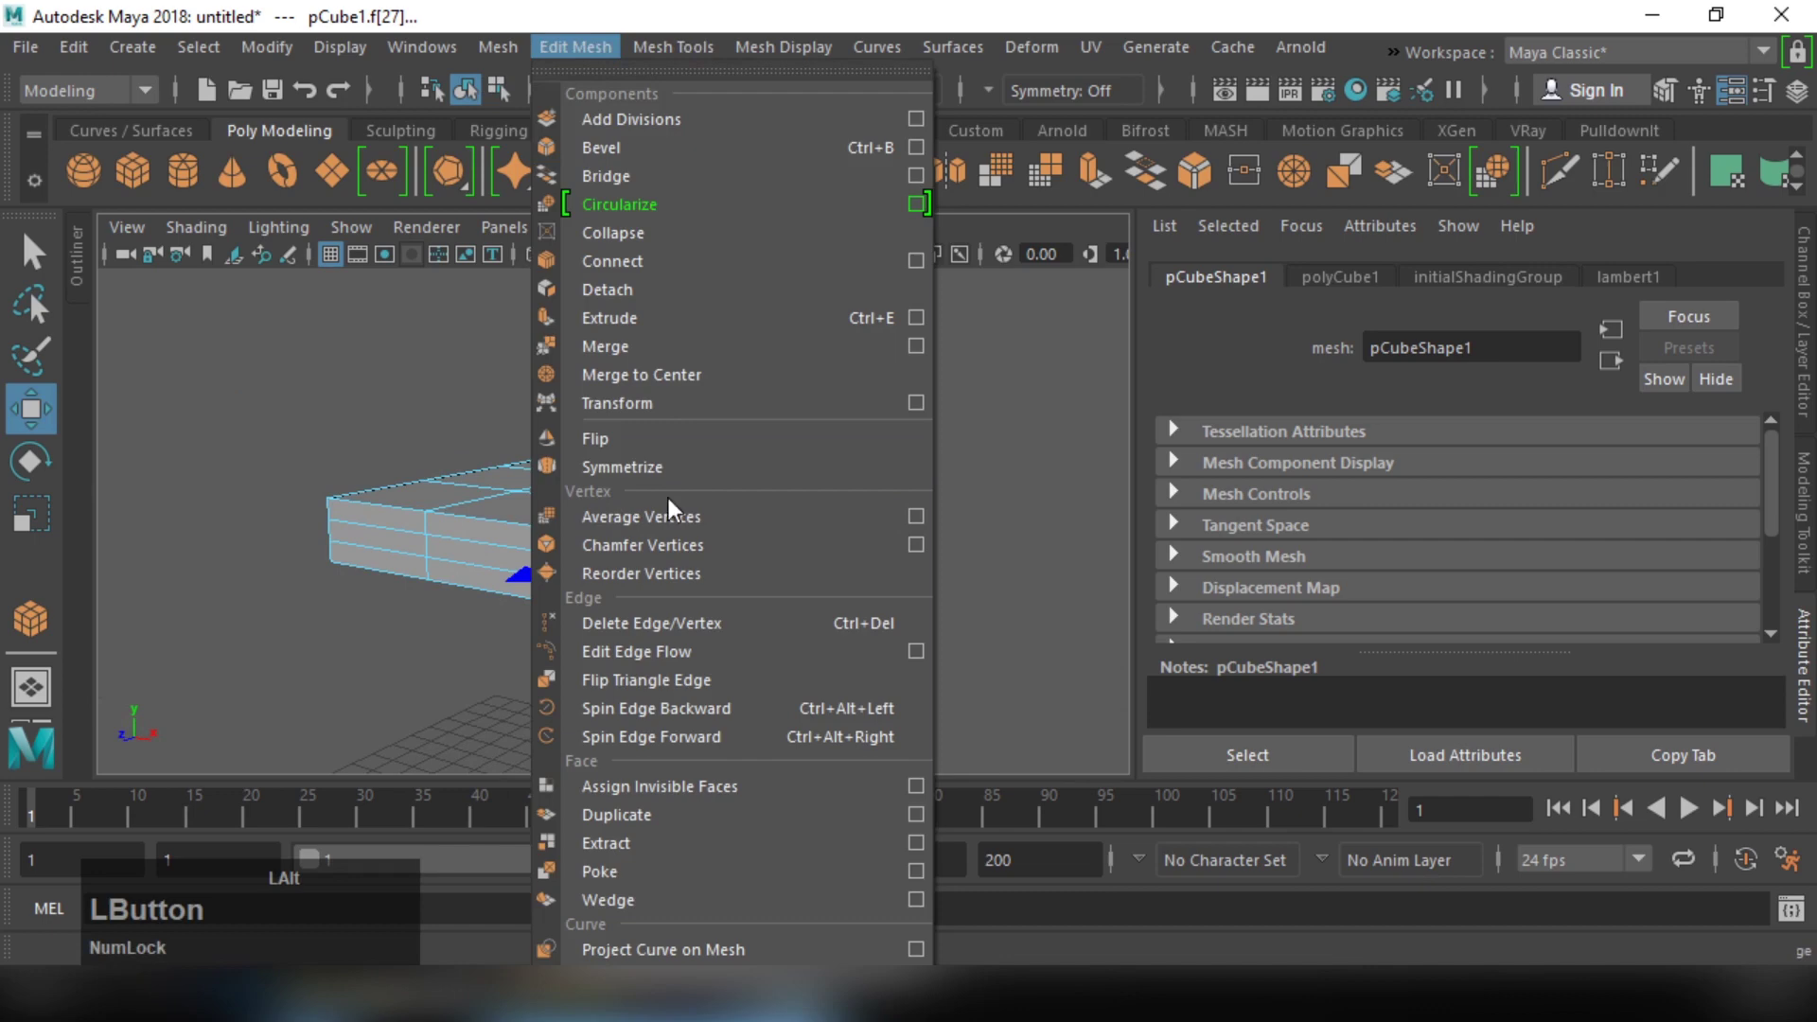
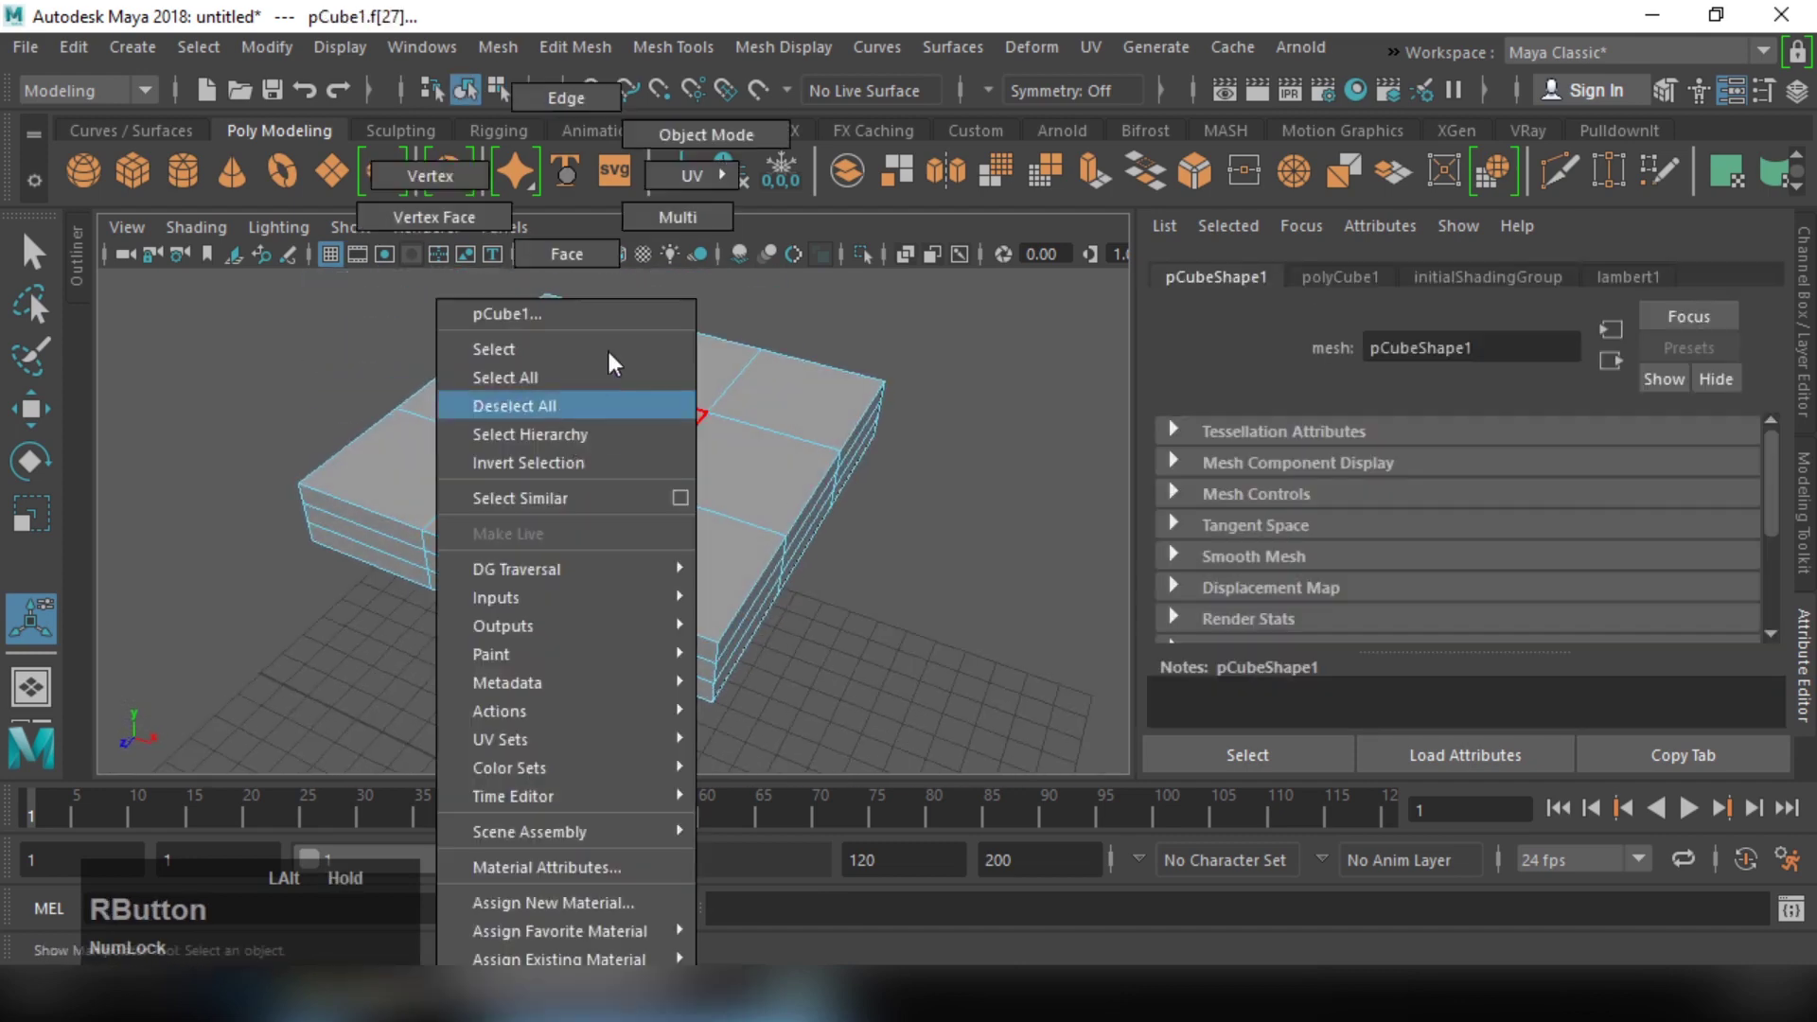
Step: Switch to Edge mode and select the inner edge loops dividing the slab's top
click(614, 476)
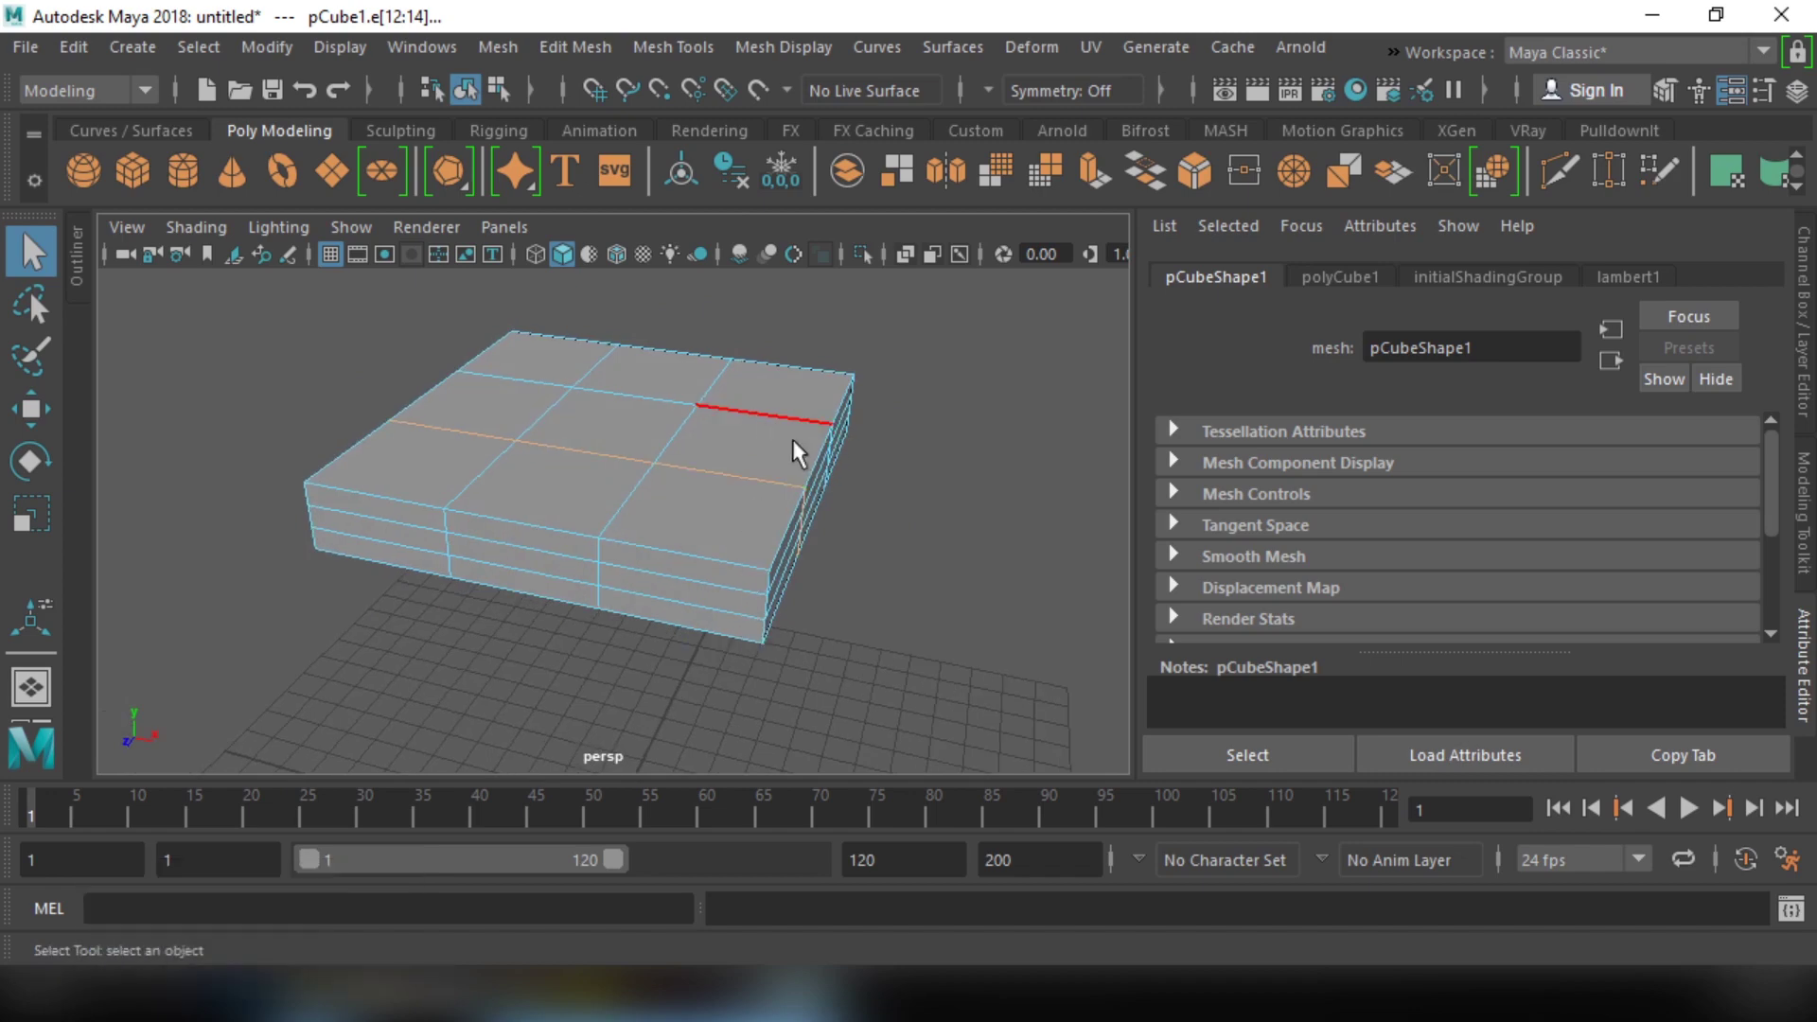
click(825, 477)
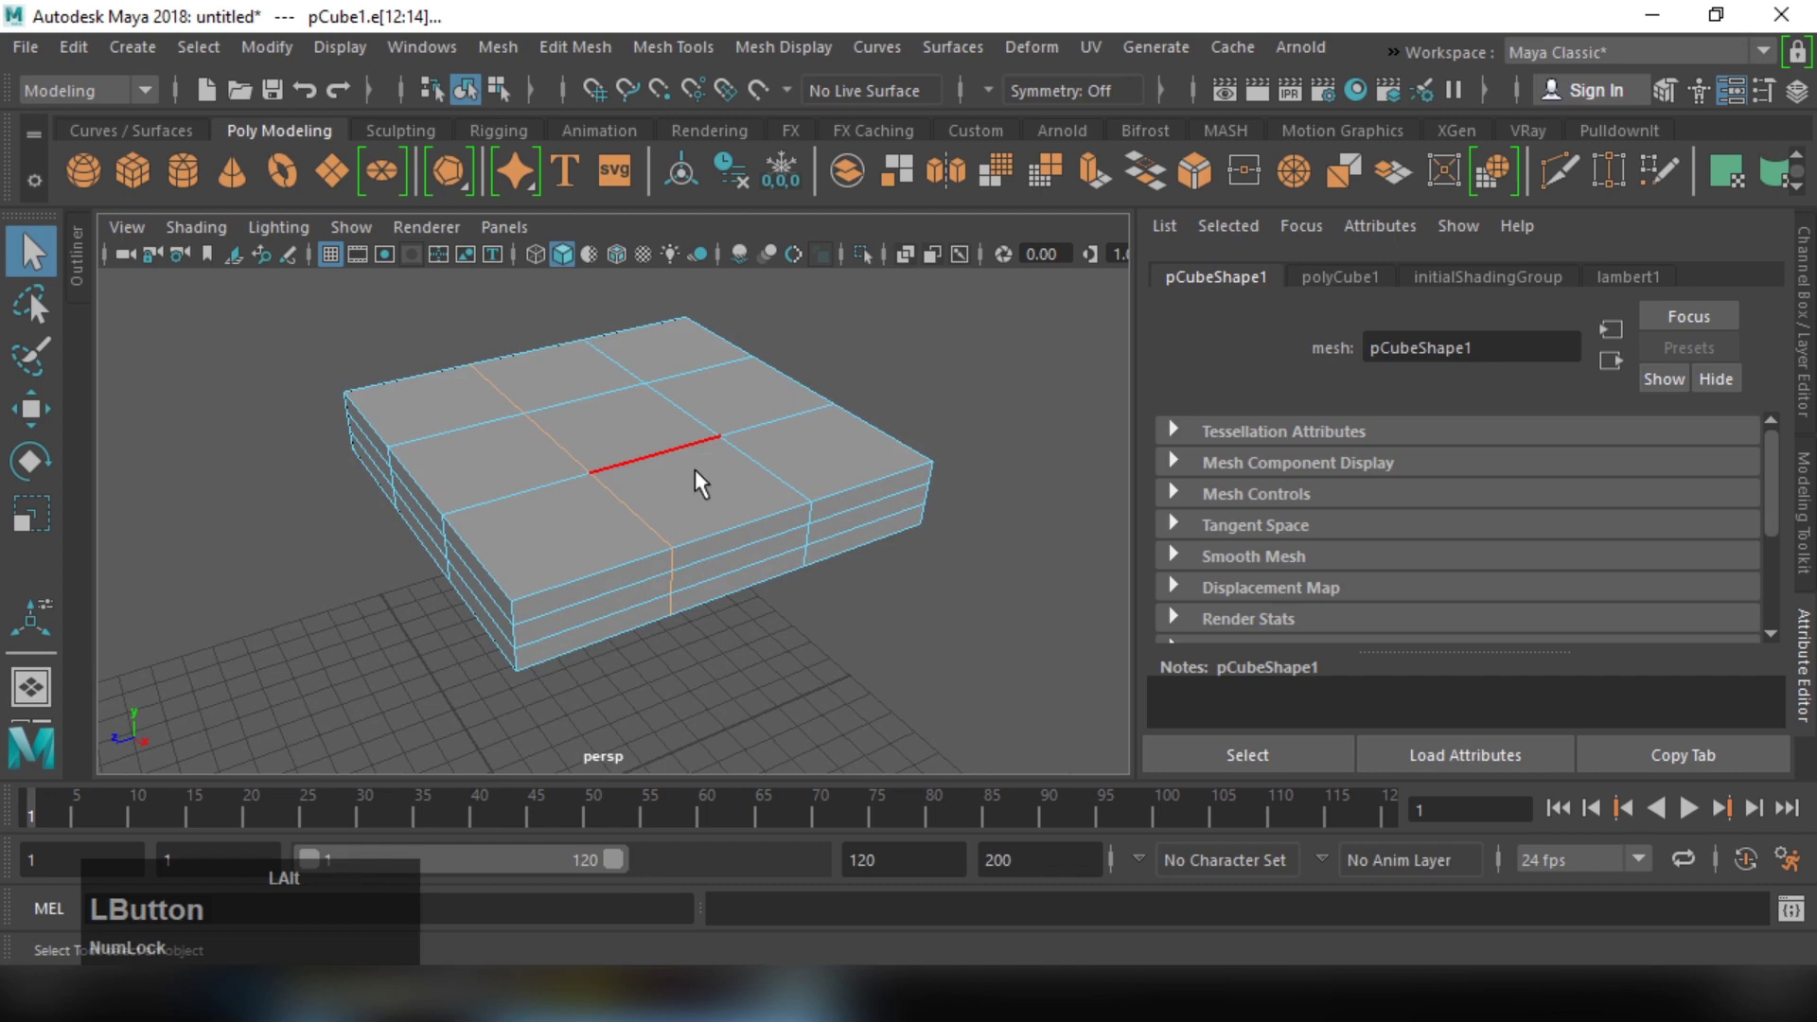
click(778, 485)
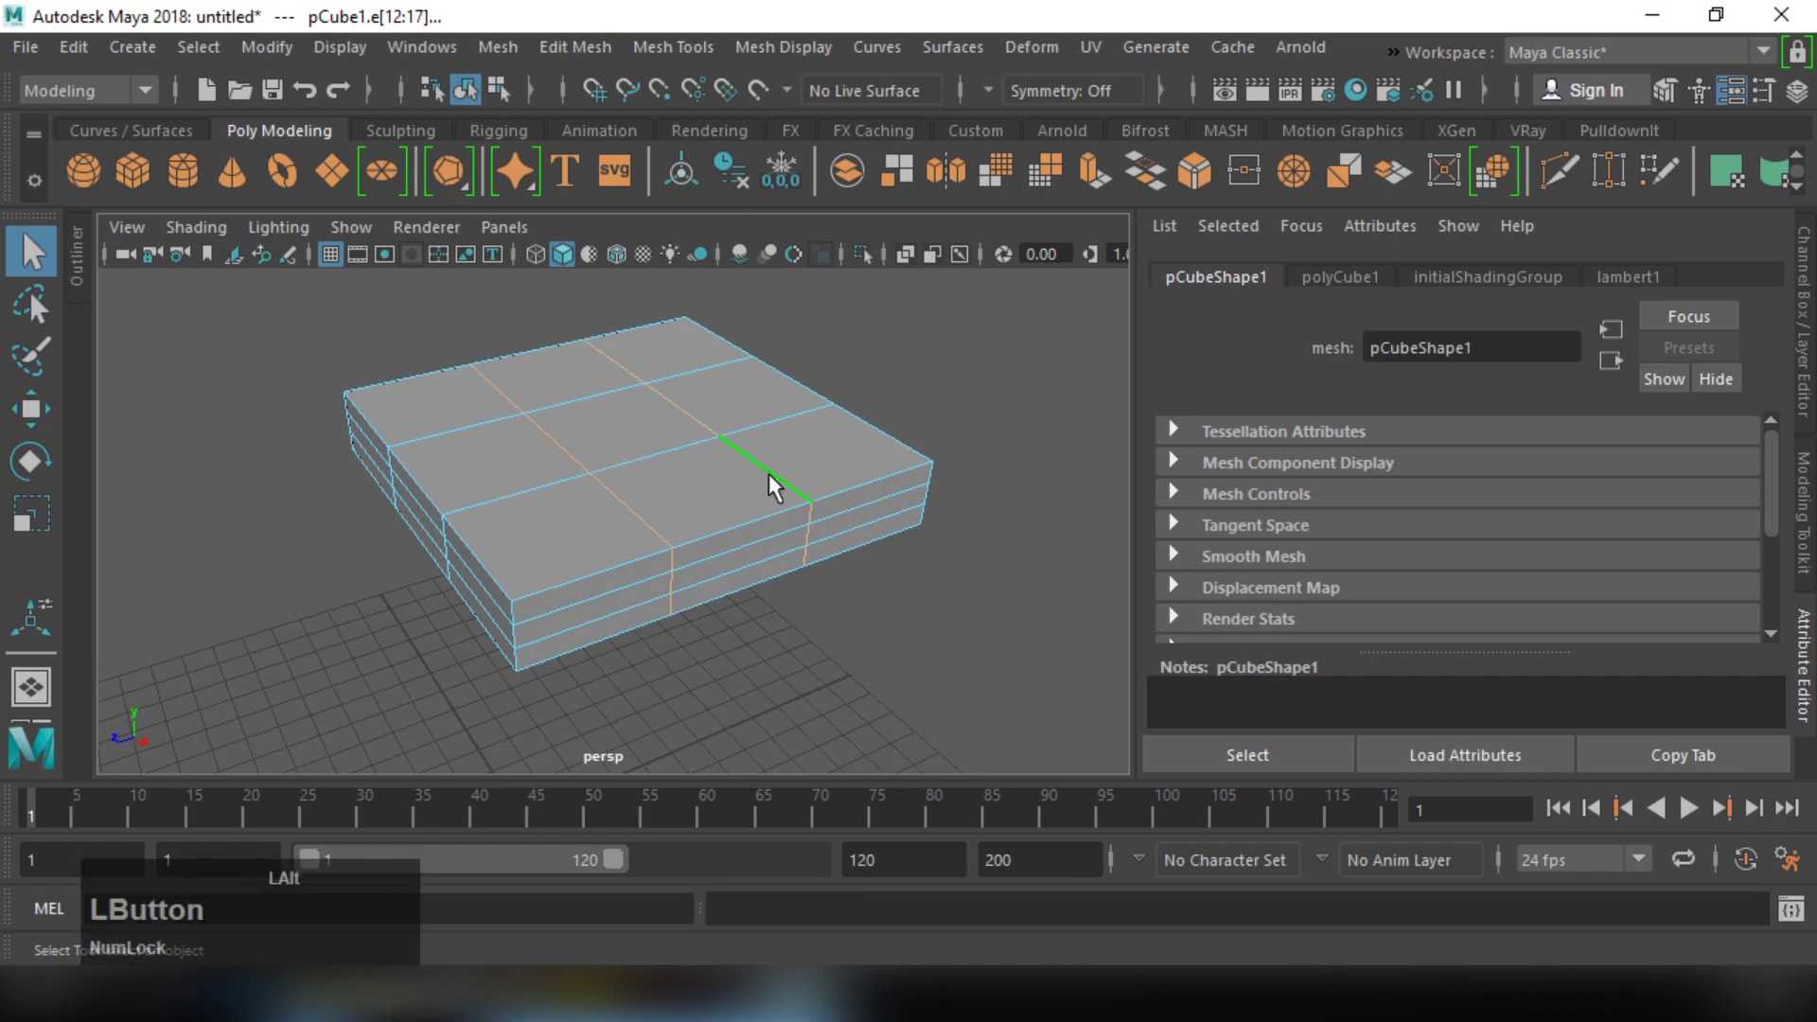
click(751, 442)
Step: Add the remaining inner edge loops and bring up the Scale manipulator on them
right_click(671, 433)
click(699, 469)
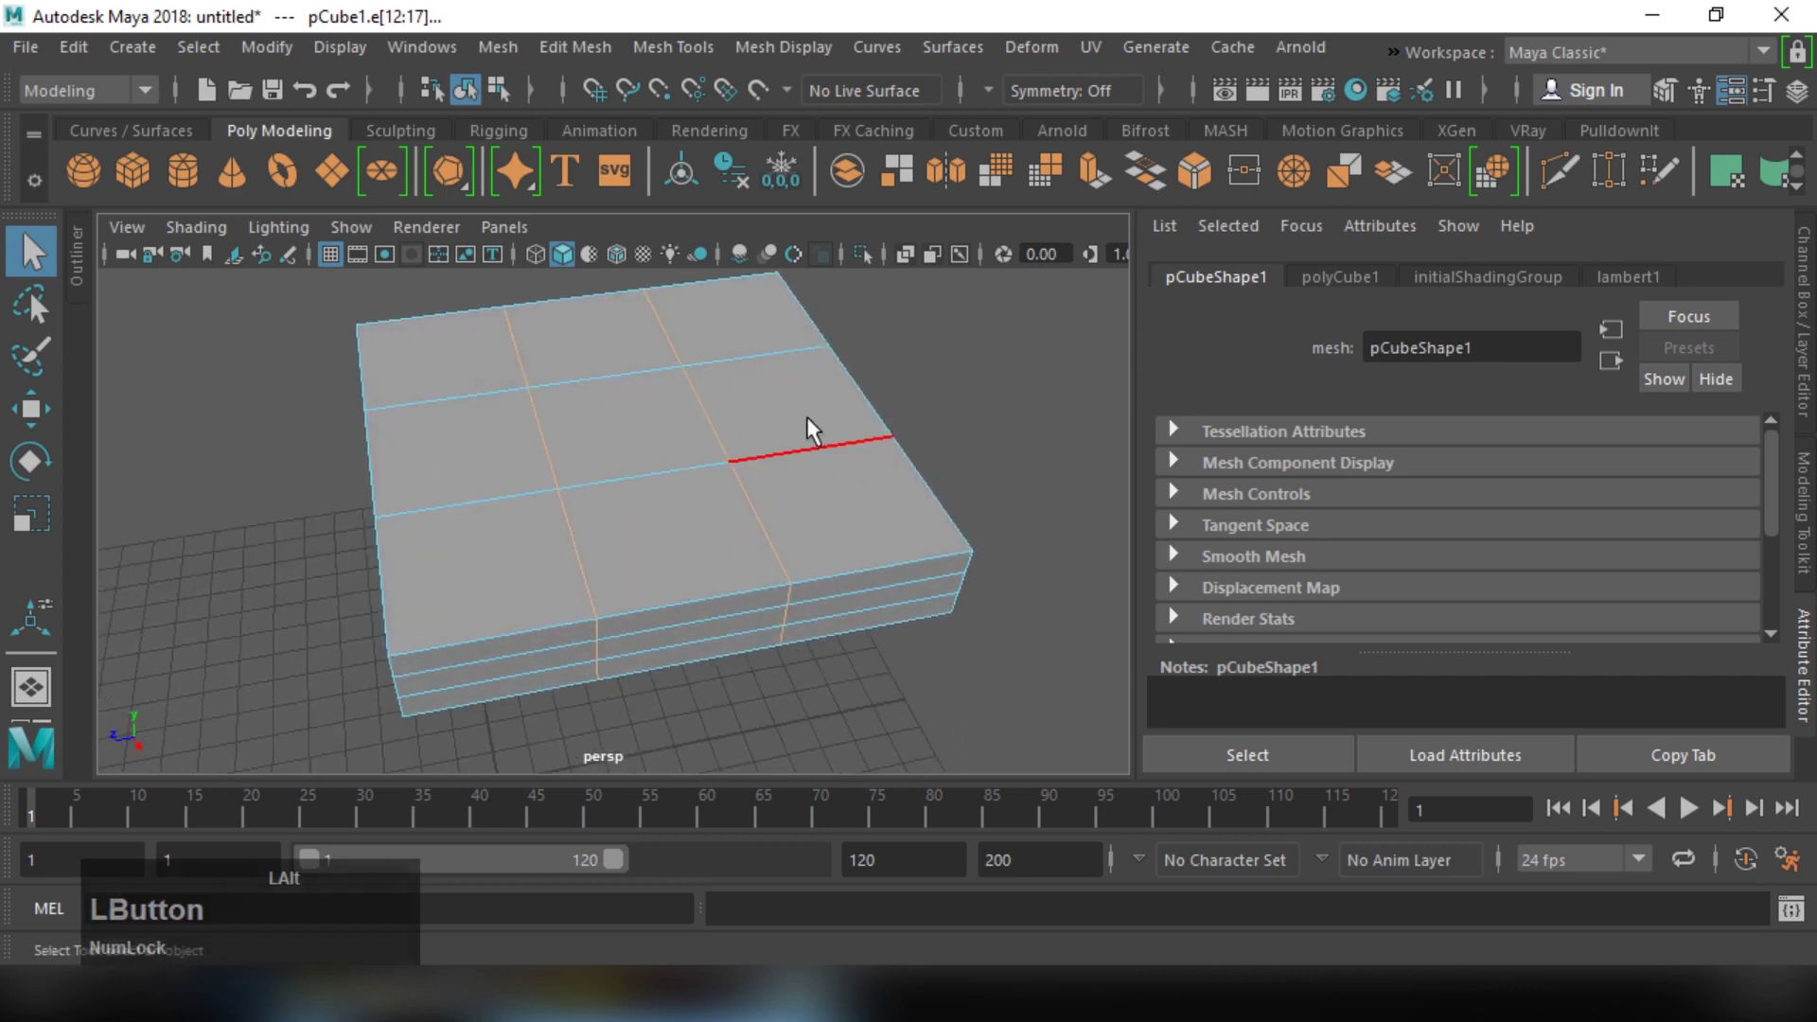
right_click(849, 421)
click(780, 444)
middle_click(764, 442)
Step: Scale the inner edge loops outward in X and Z so the corner squares shrink to leg-sized patches
click(811, 471)
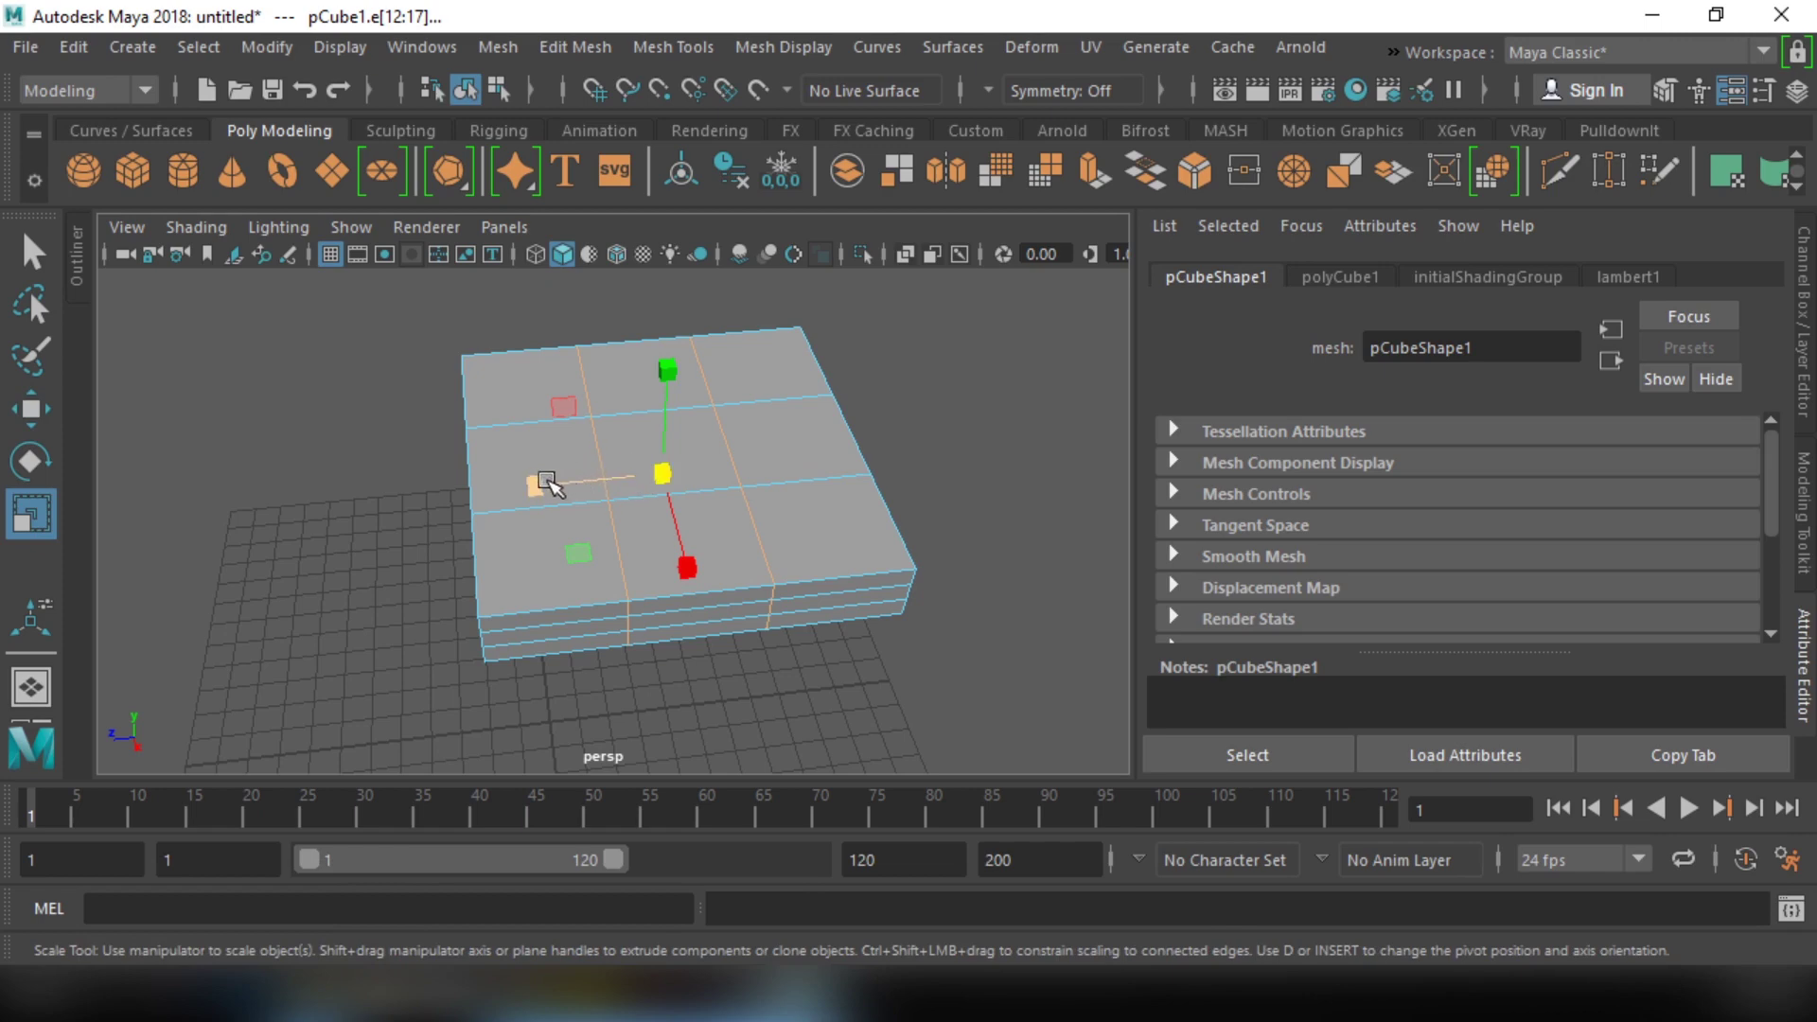
click(558, 485)
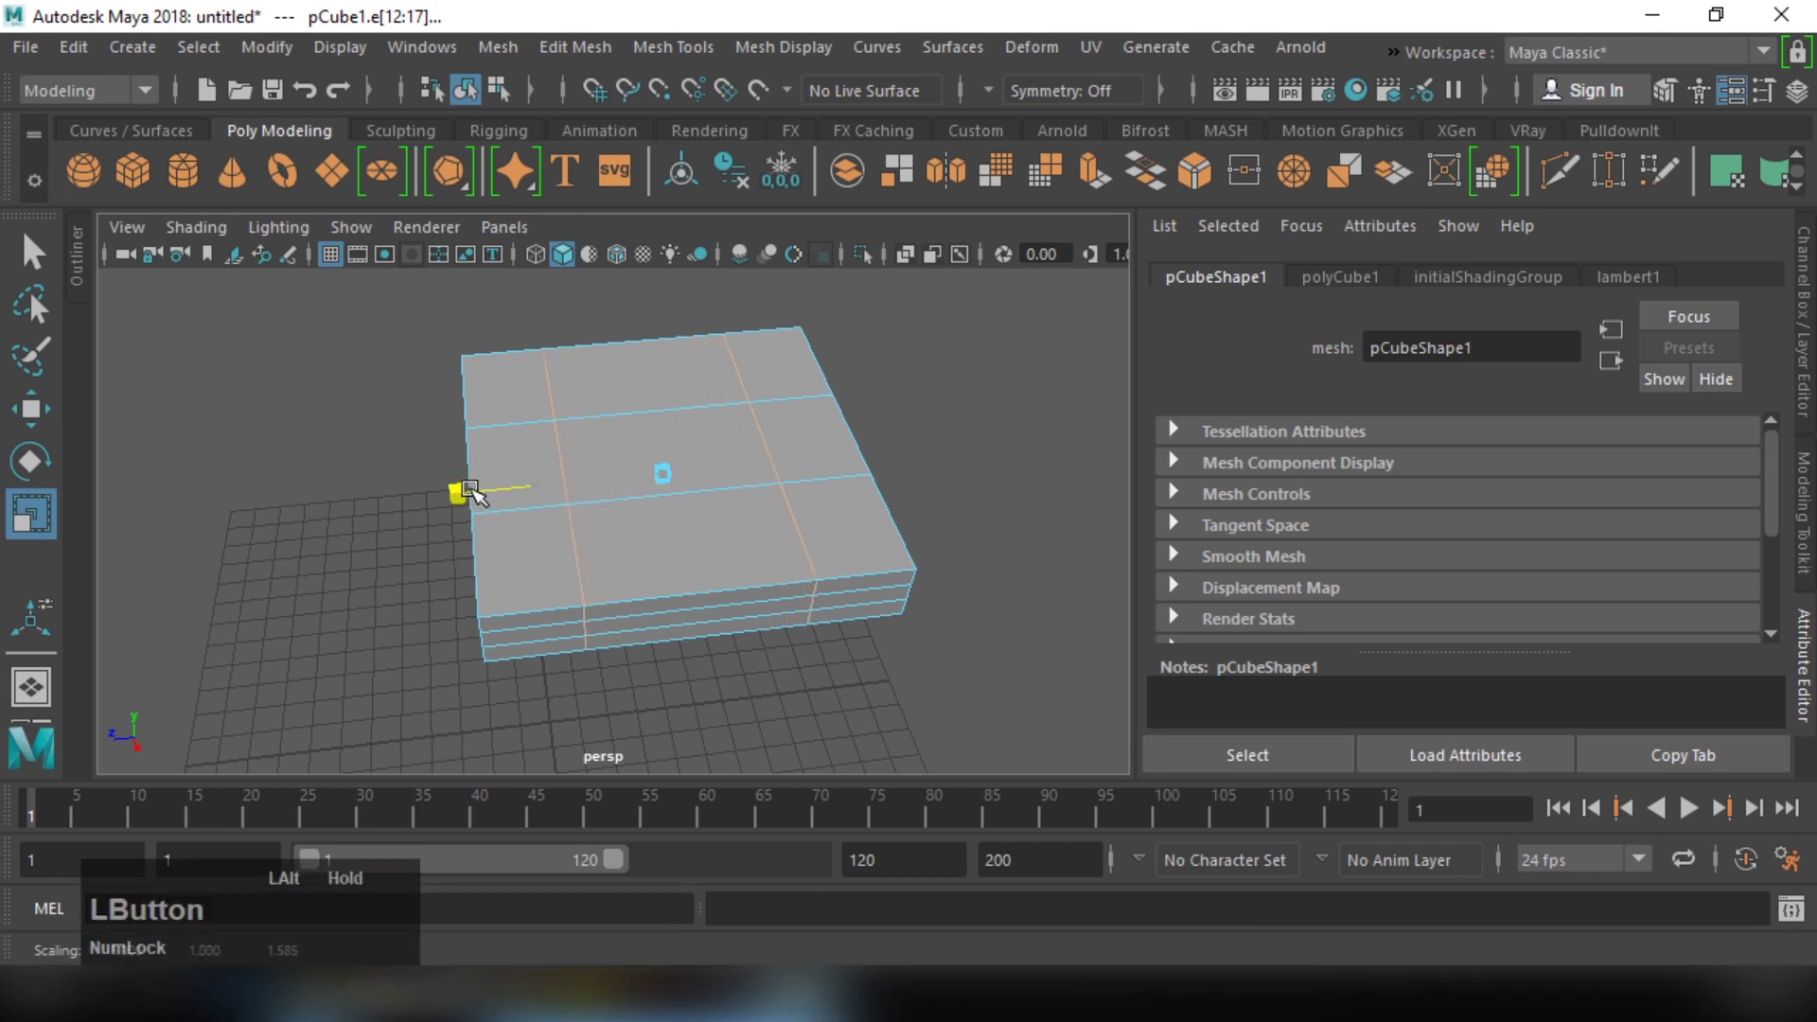
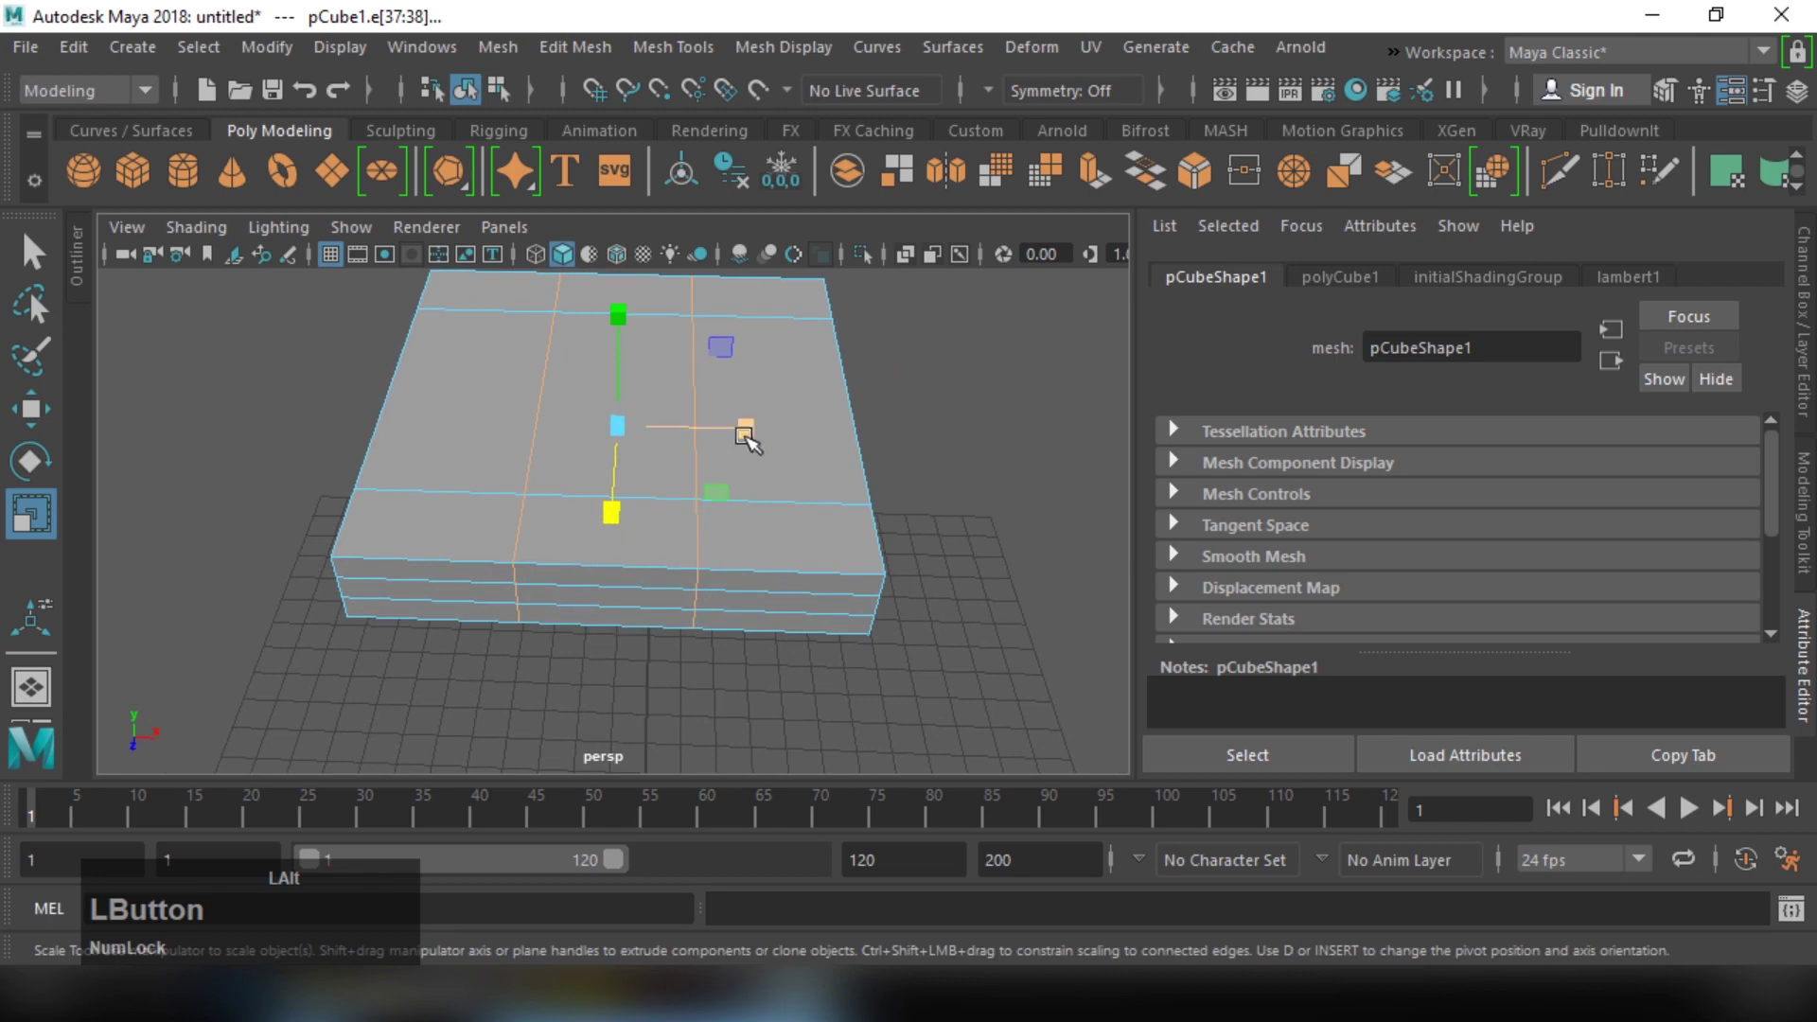
middle_click(771, 429)
right_click(757, 495)
click(746, 498)
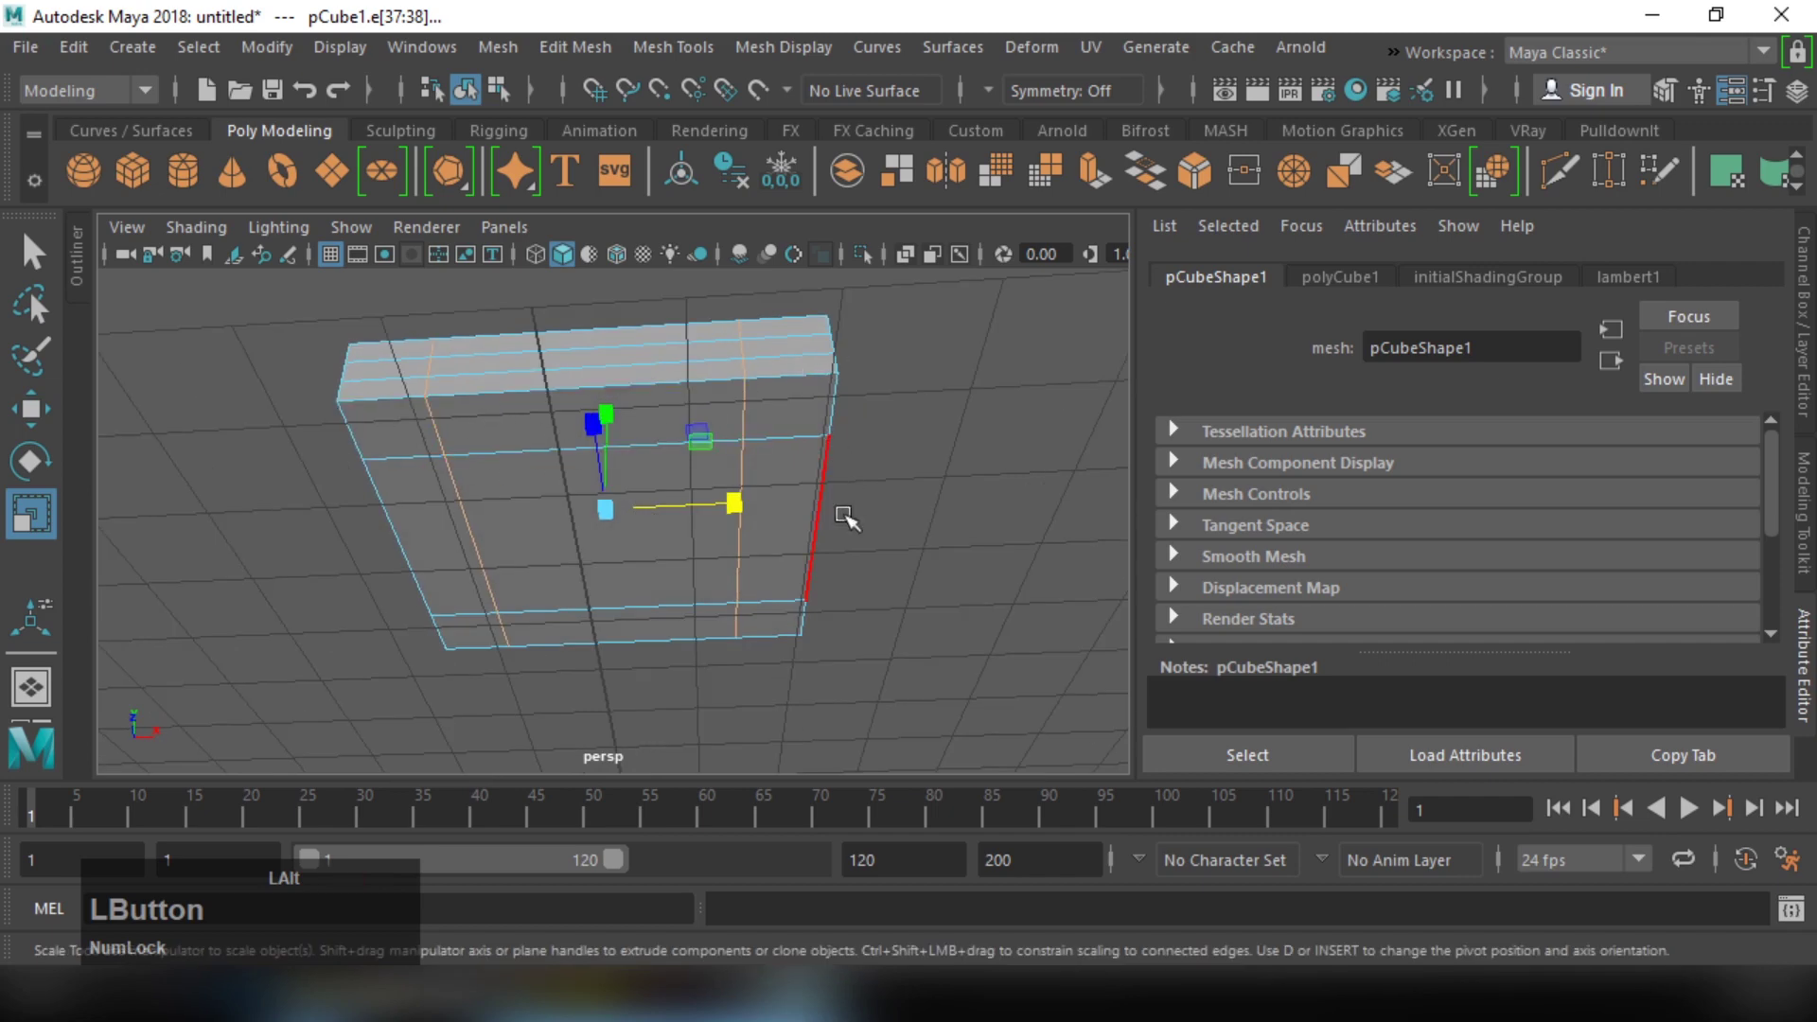
Step: In Face mode, extrude the four underside corner faces downward into tall table legs
right_click(775, 385)
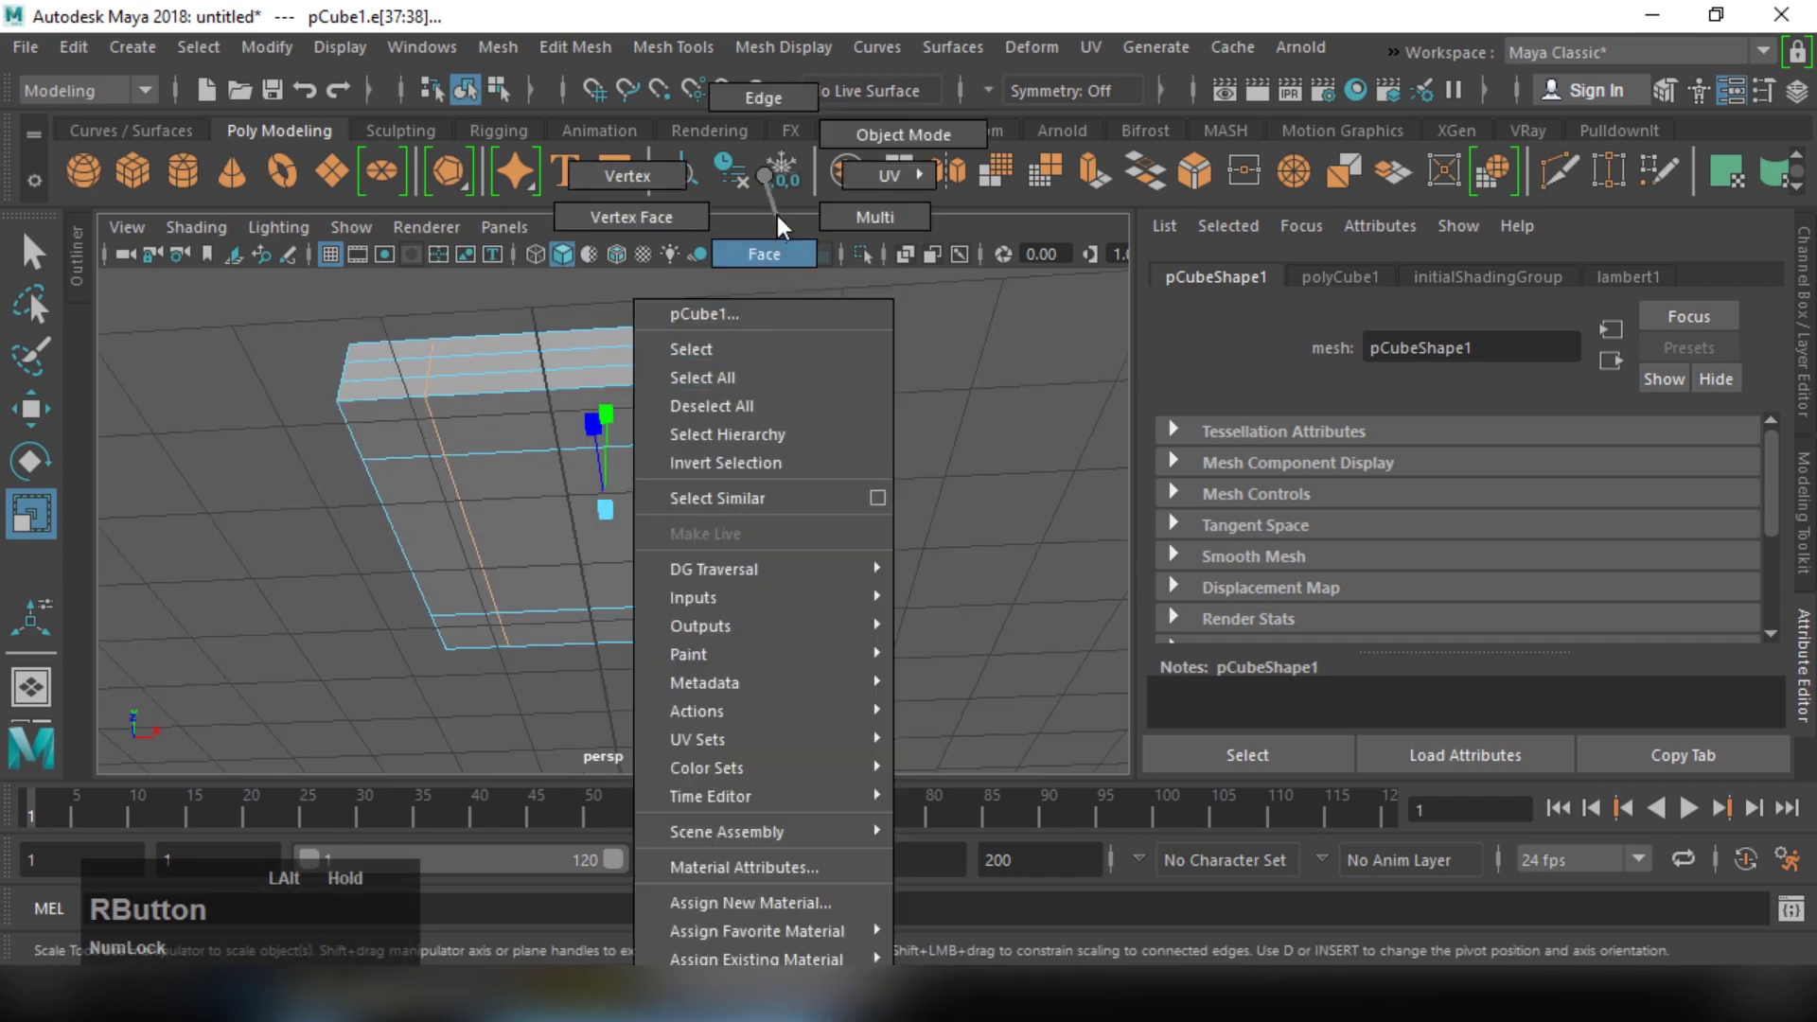
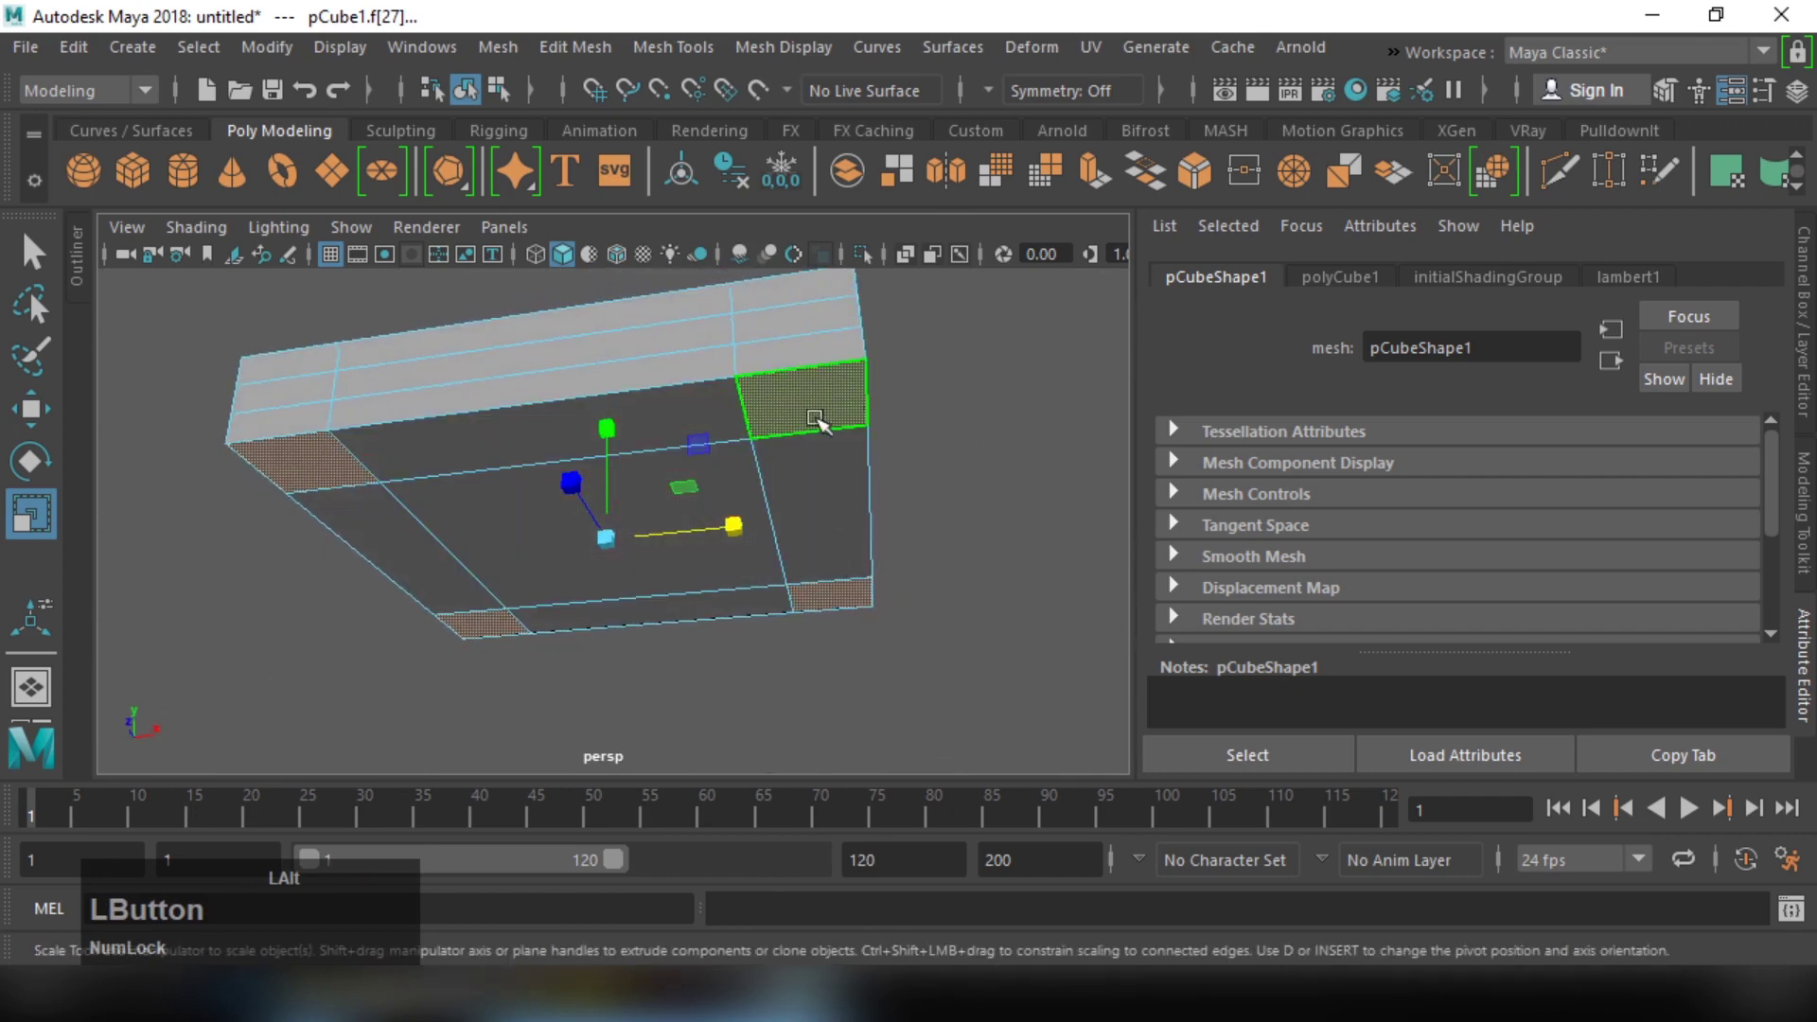
right_click(842, 419)
click(793, 424)
middle_click(787, 479)
right_click(844, 445)
click(793, 450)
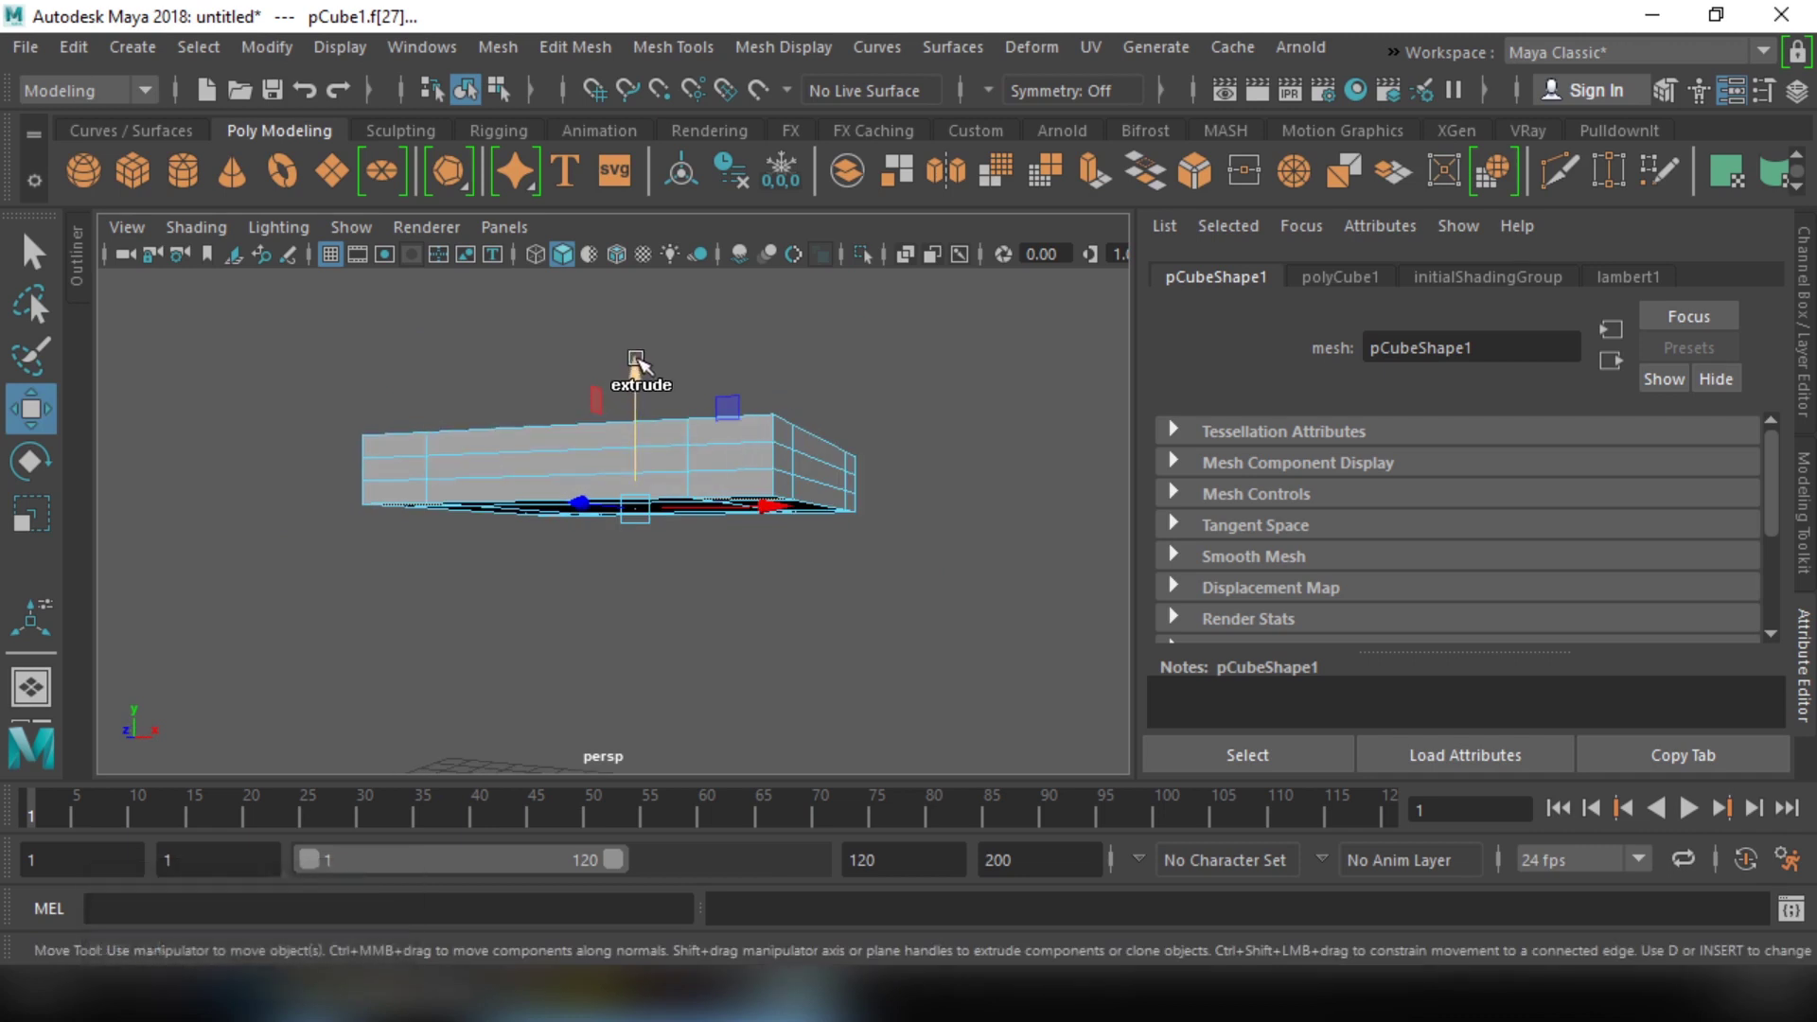
click(646, 360)
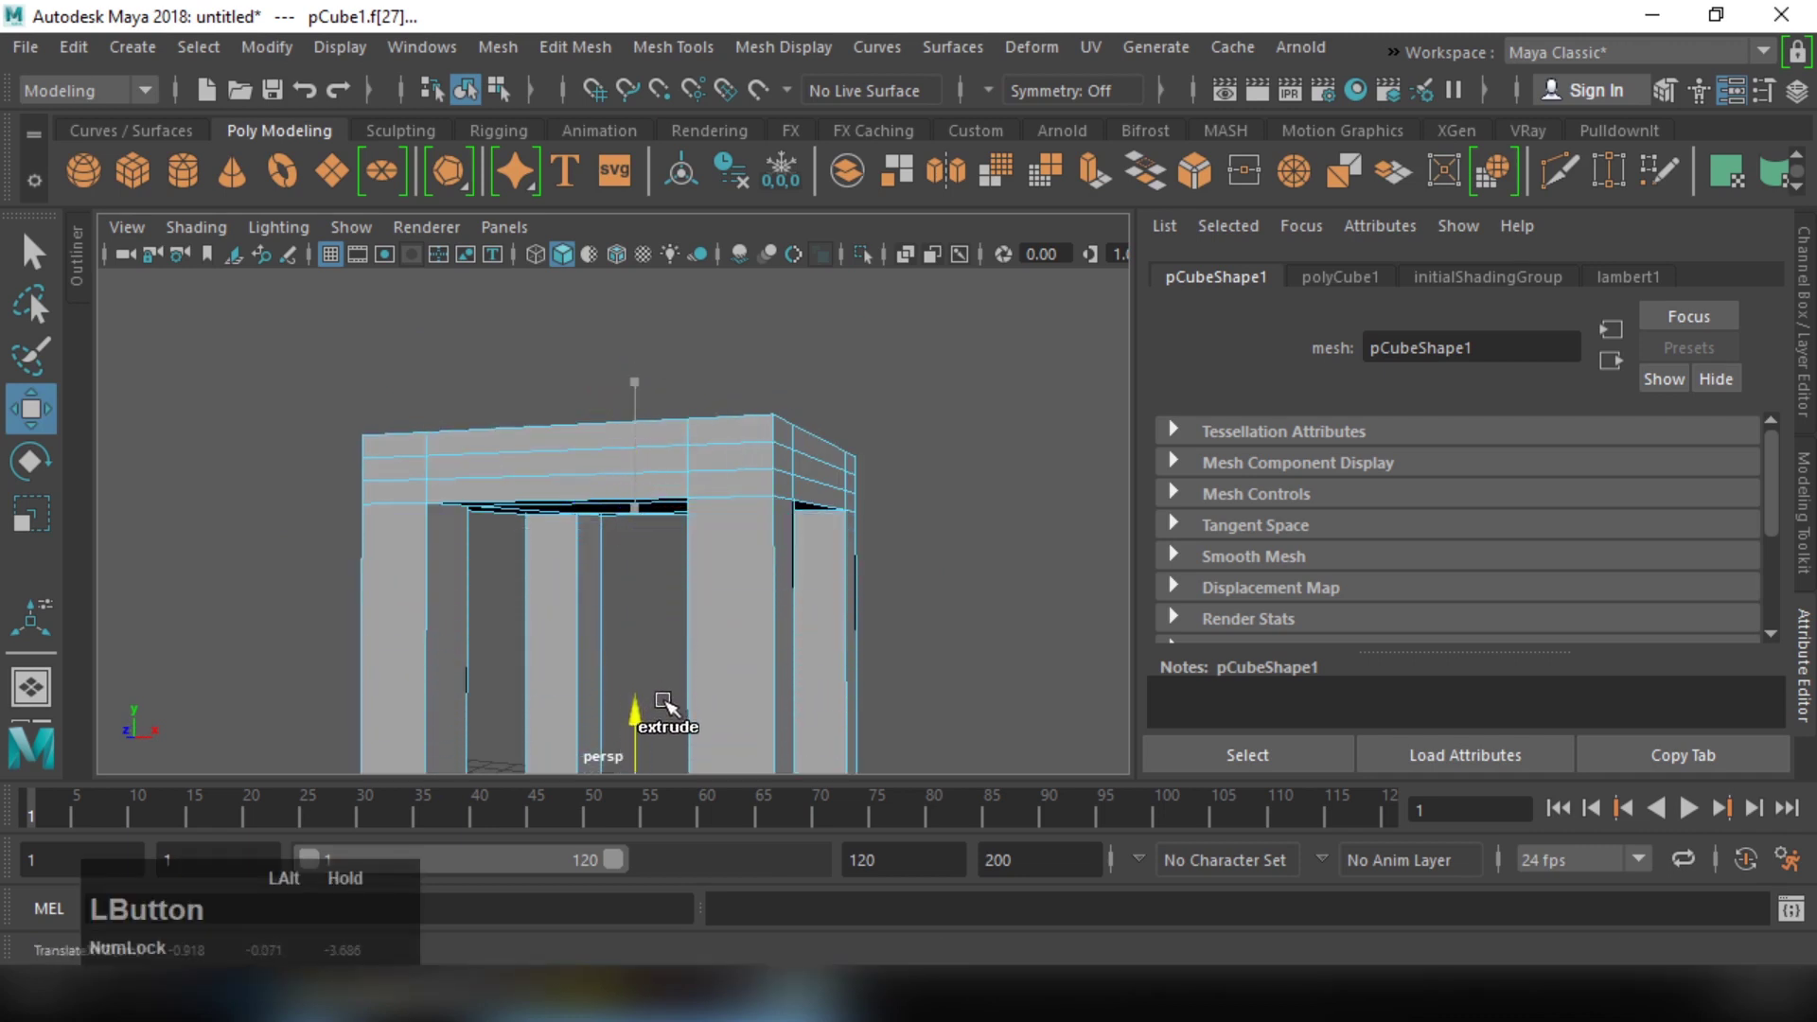
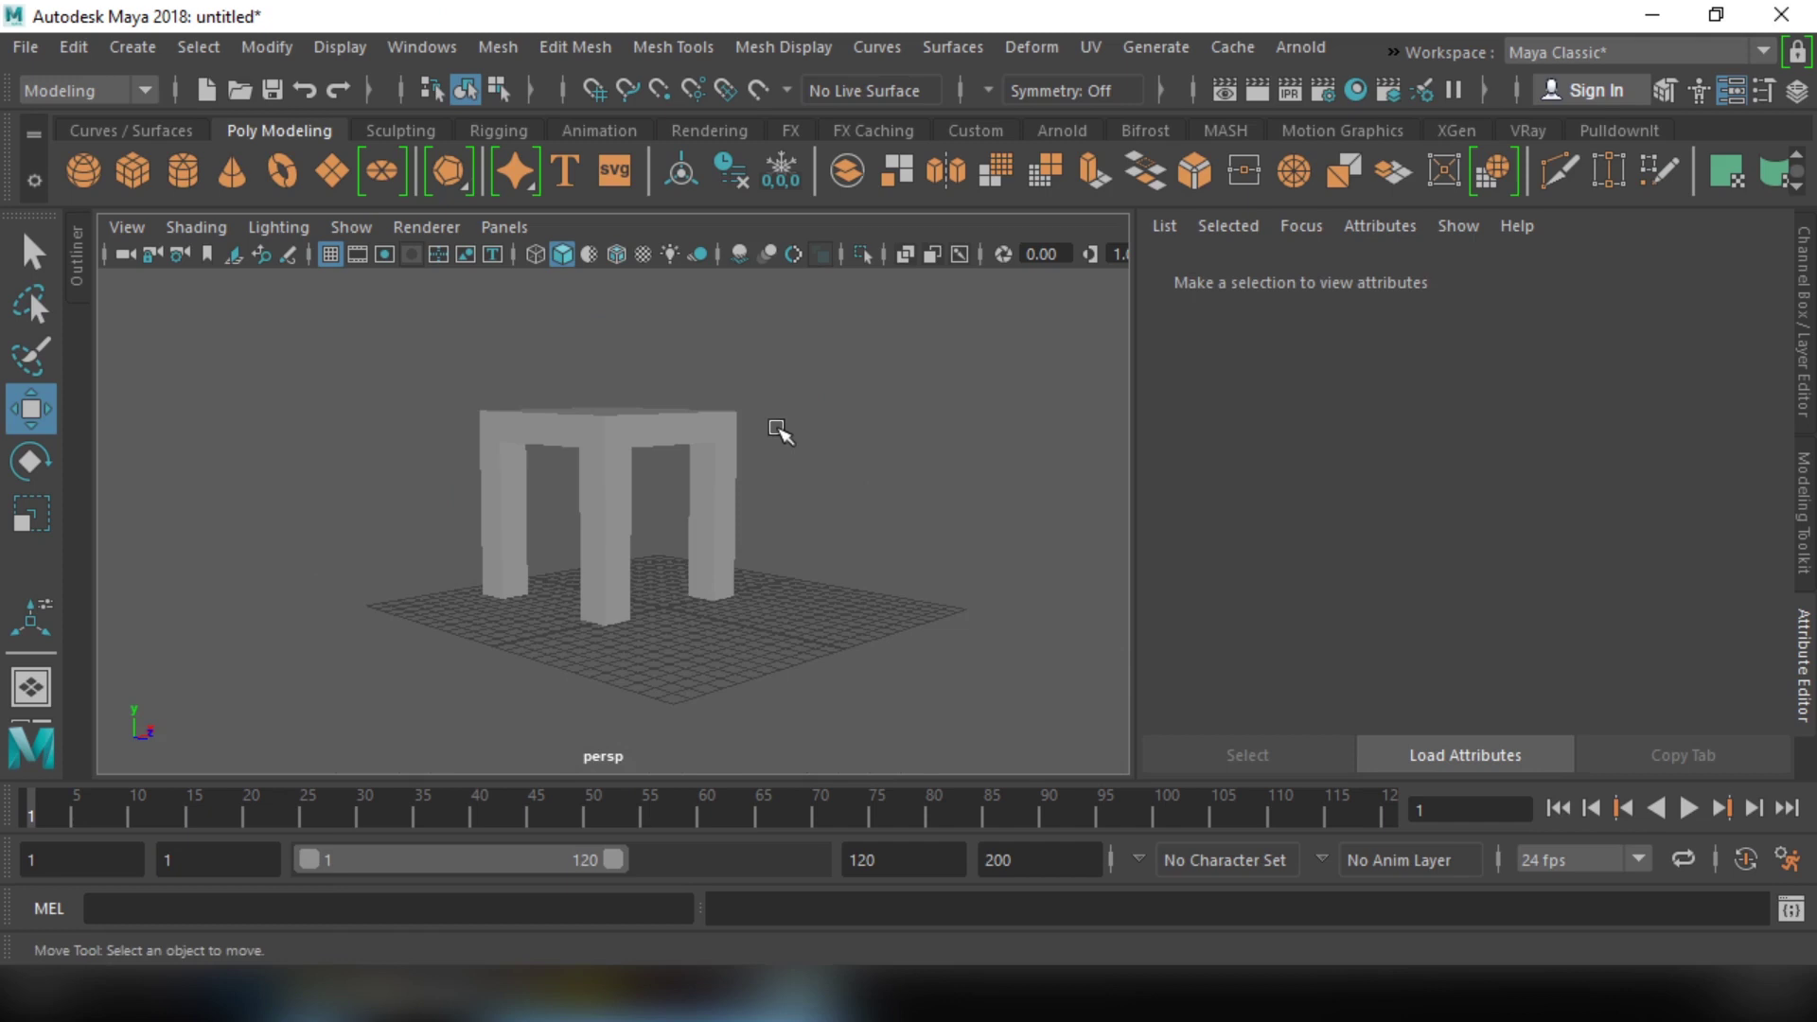
Step: Tumble the view and, in Face mode, select the back corner faces on top of the seat
click(787, 434)
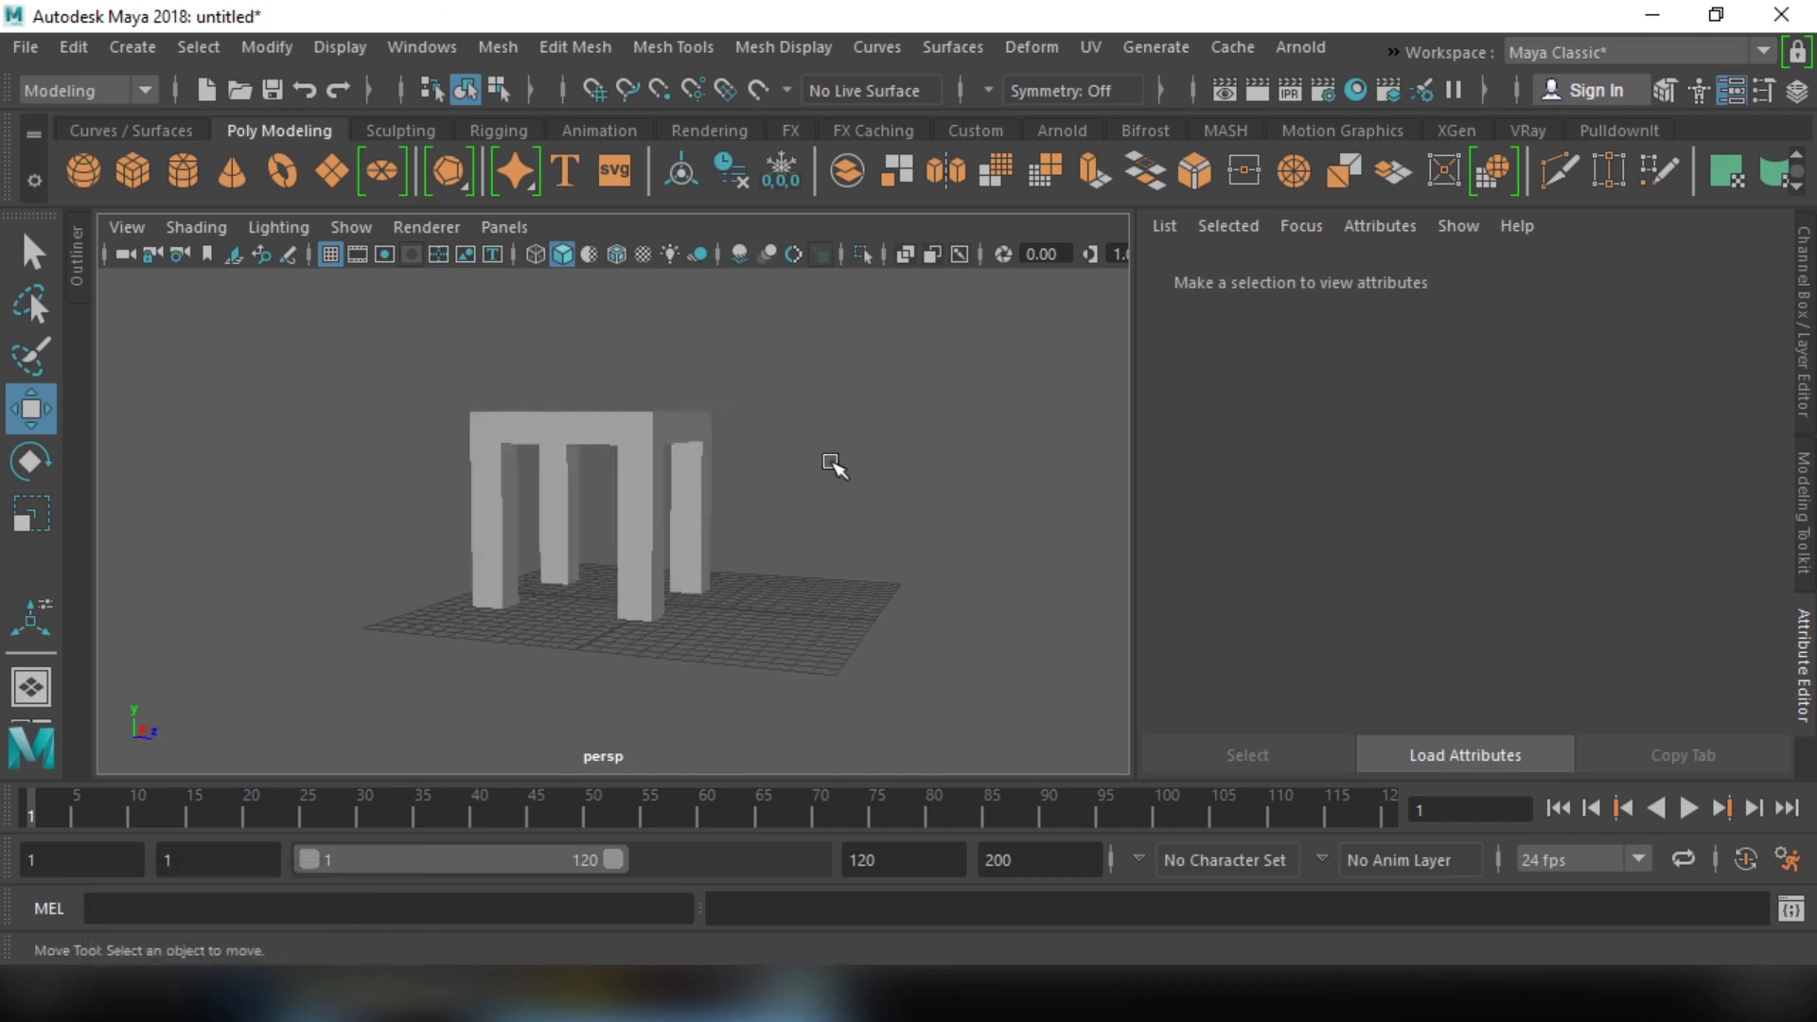
click(841, 465)
right_click(737, 473)
middle_click(782, 510)
click(782, 559)
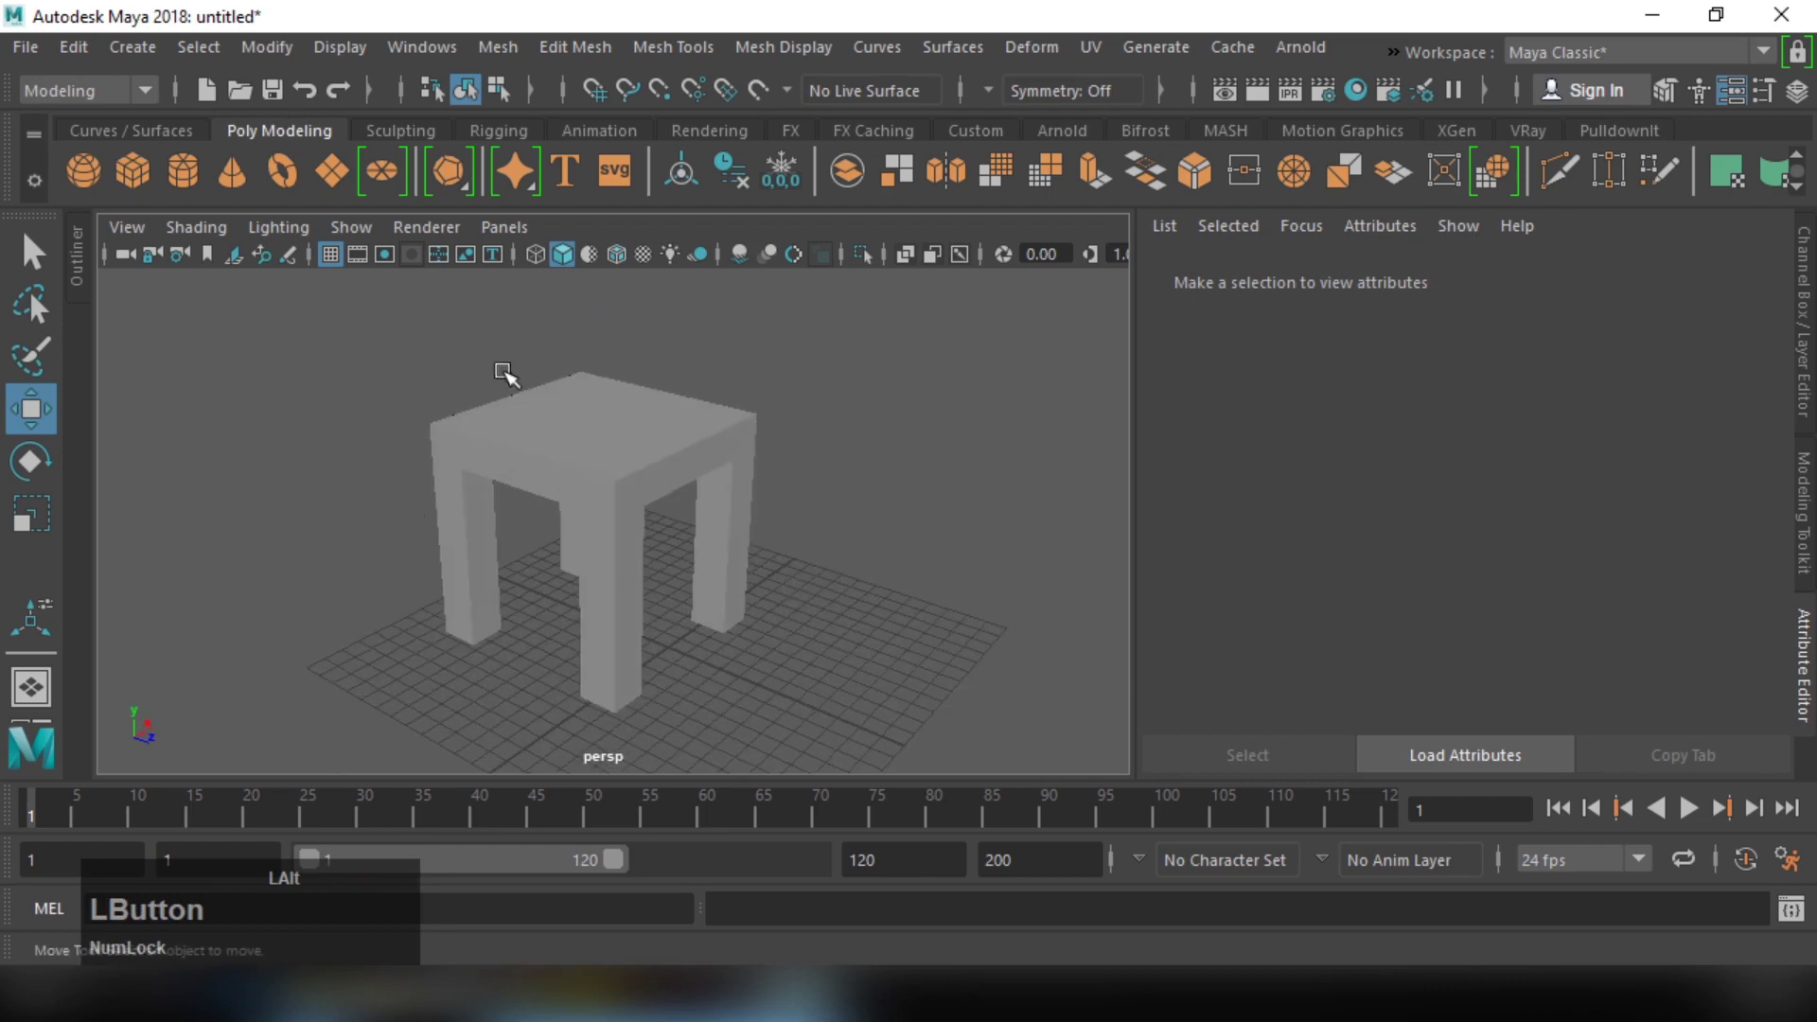
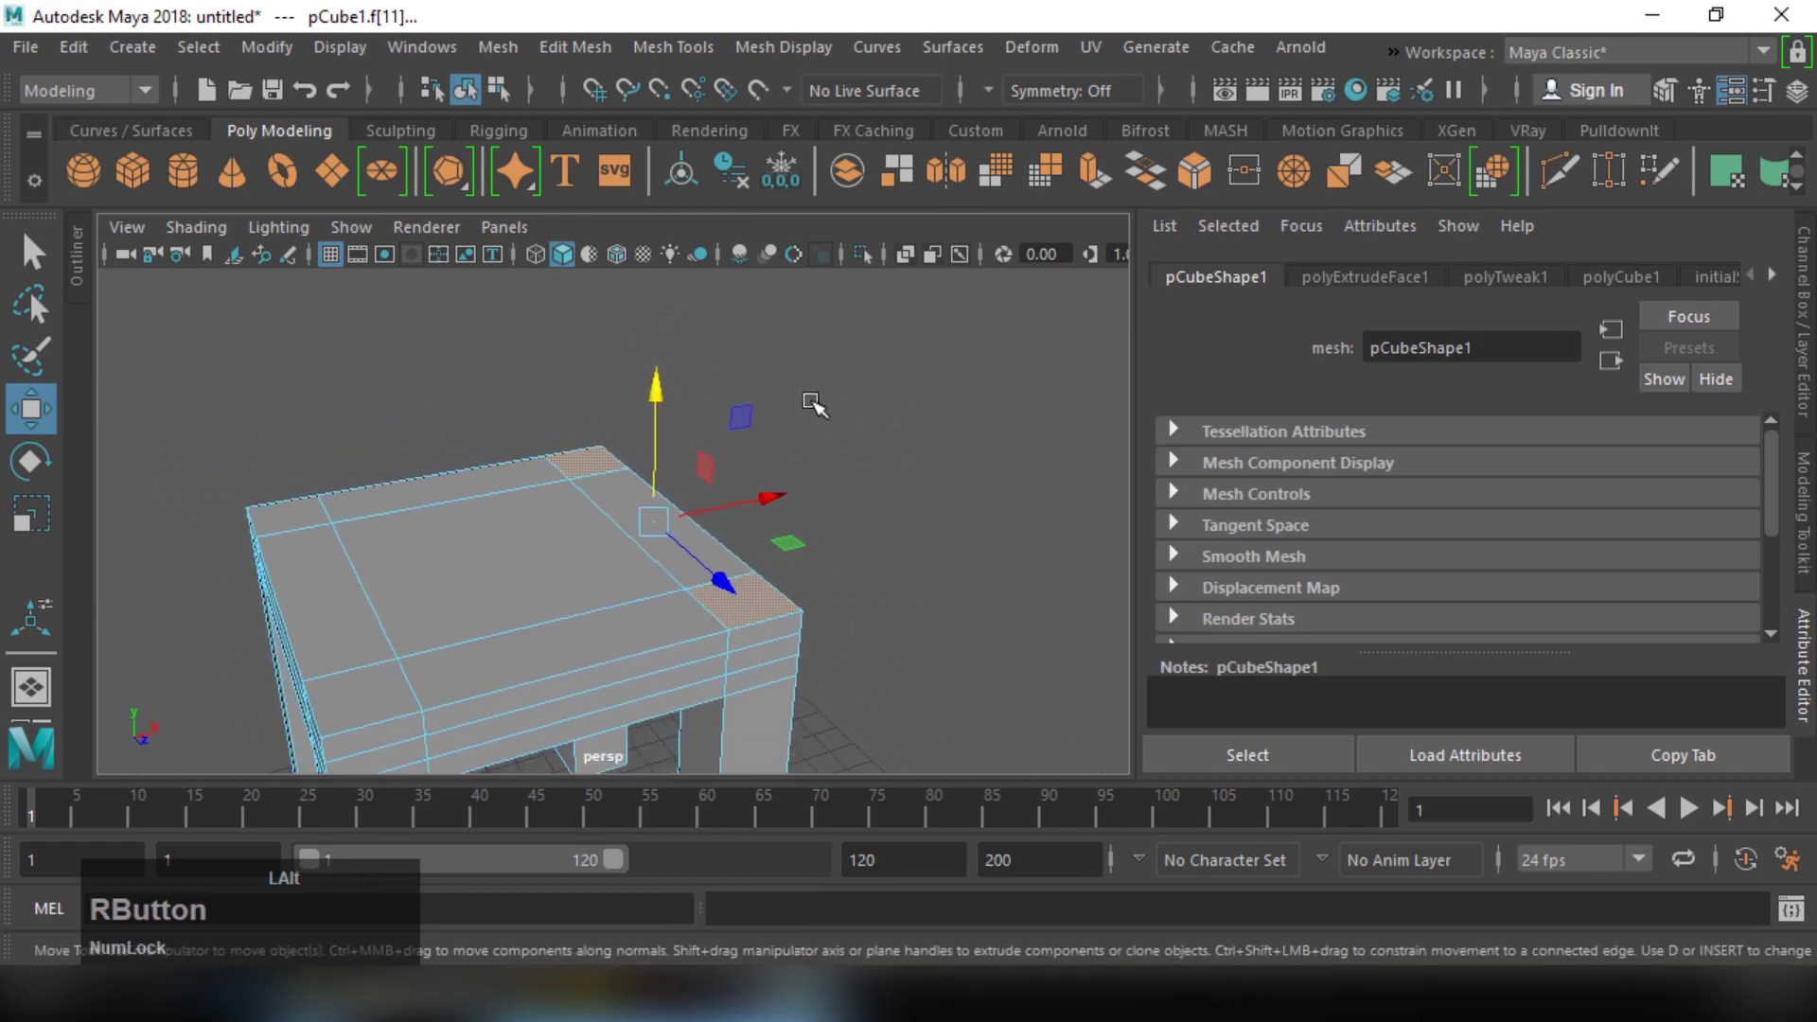
Step: Extrude the back corner faces upward into two posts, undoing the solid-back attempt
click(771, 516)
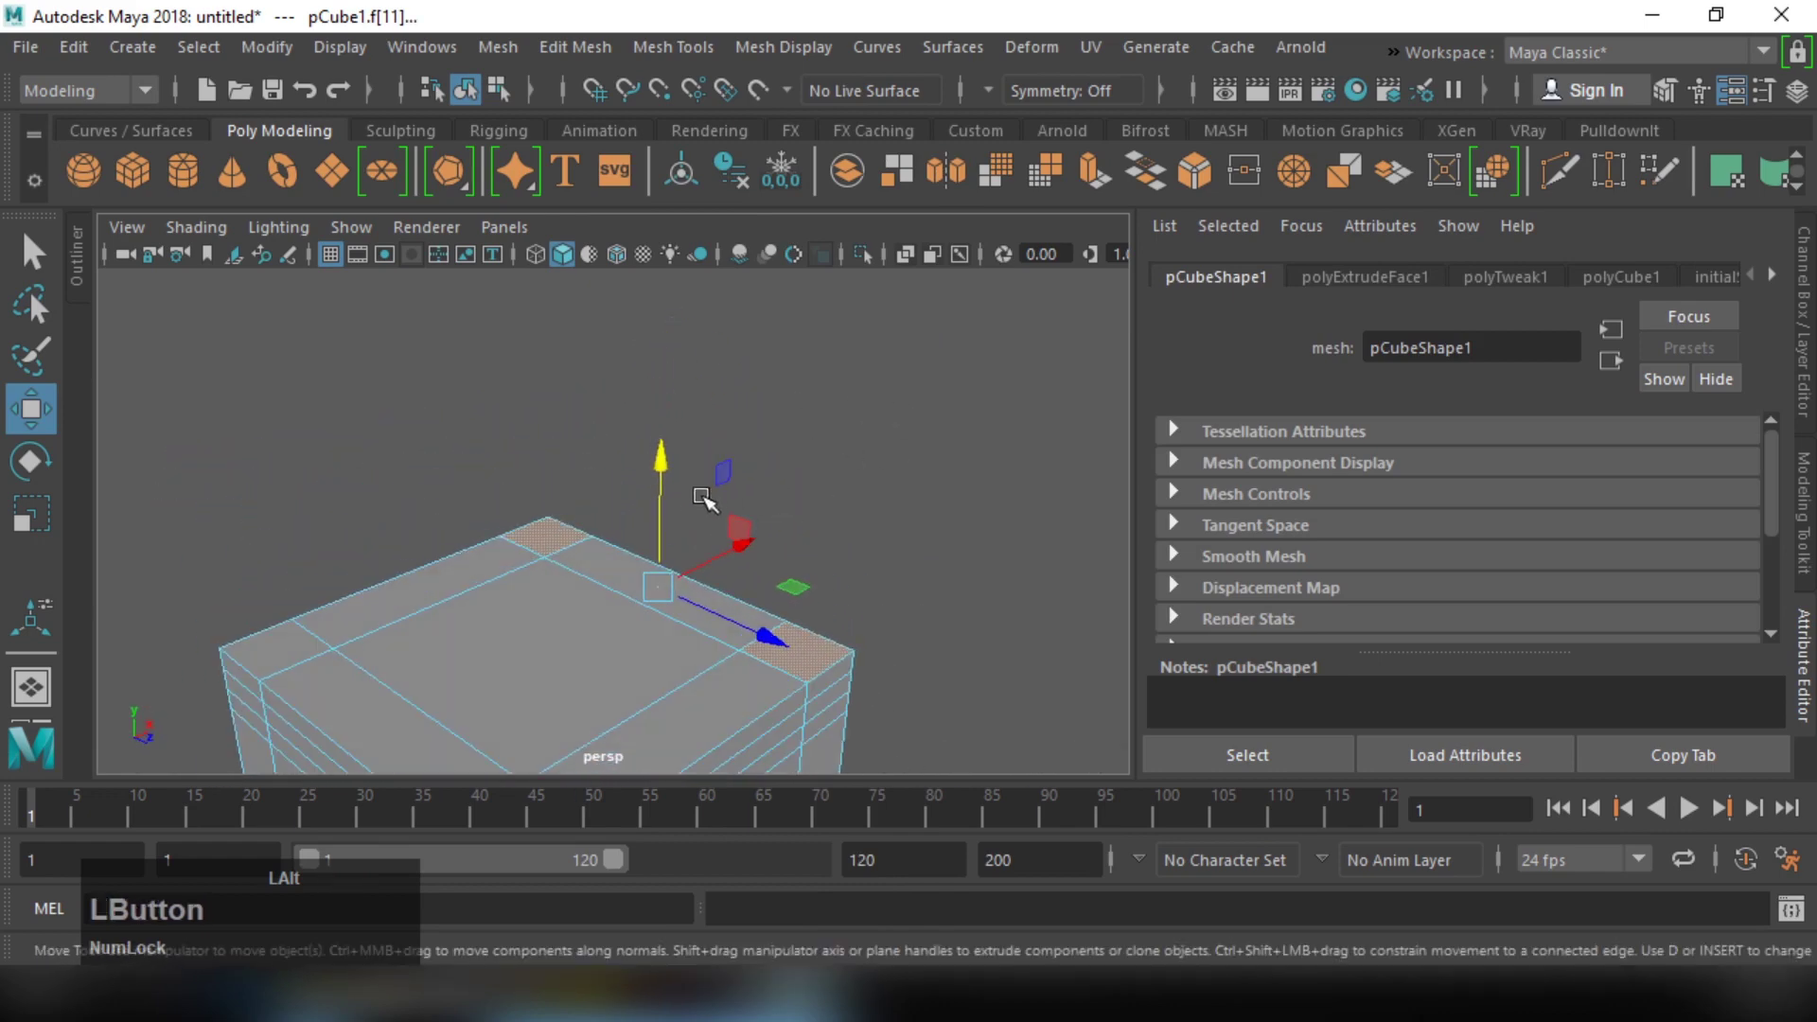
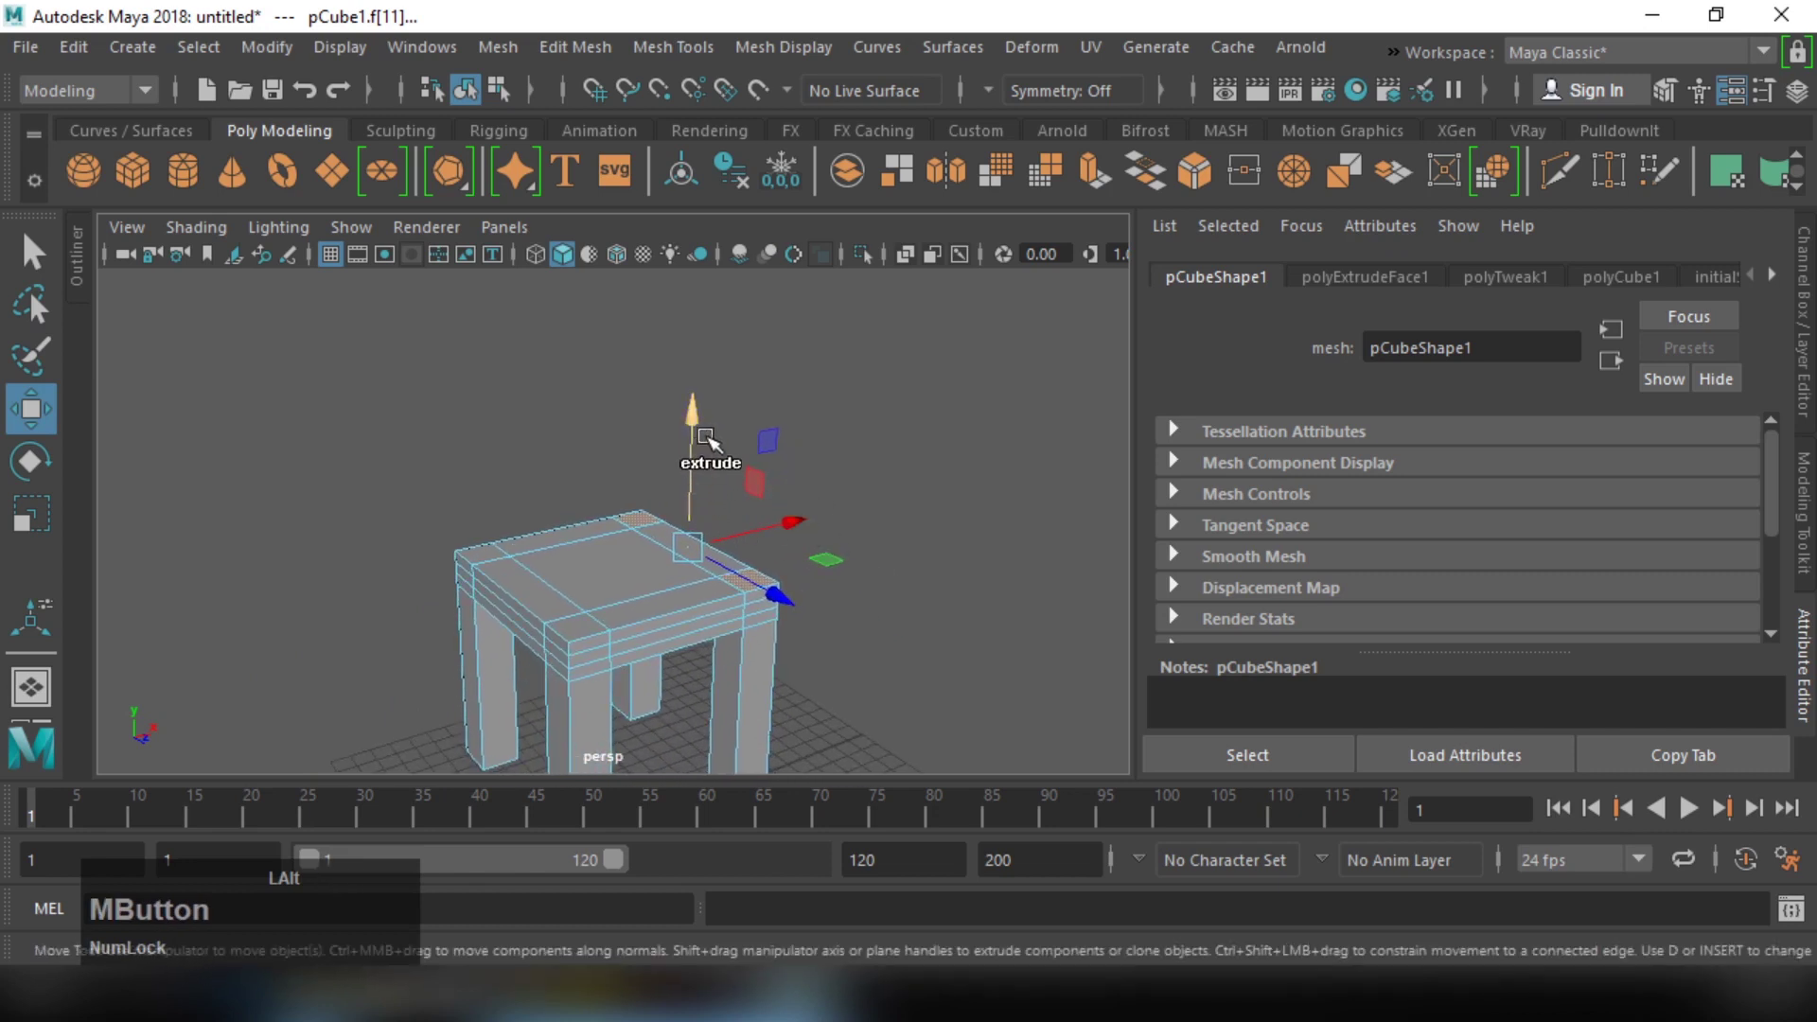
click(711, 433)
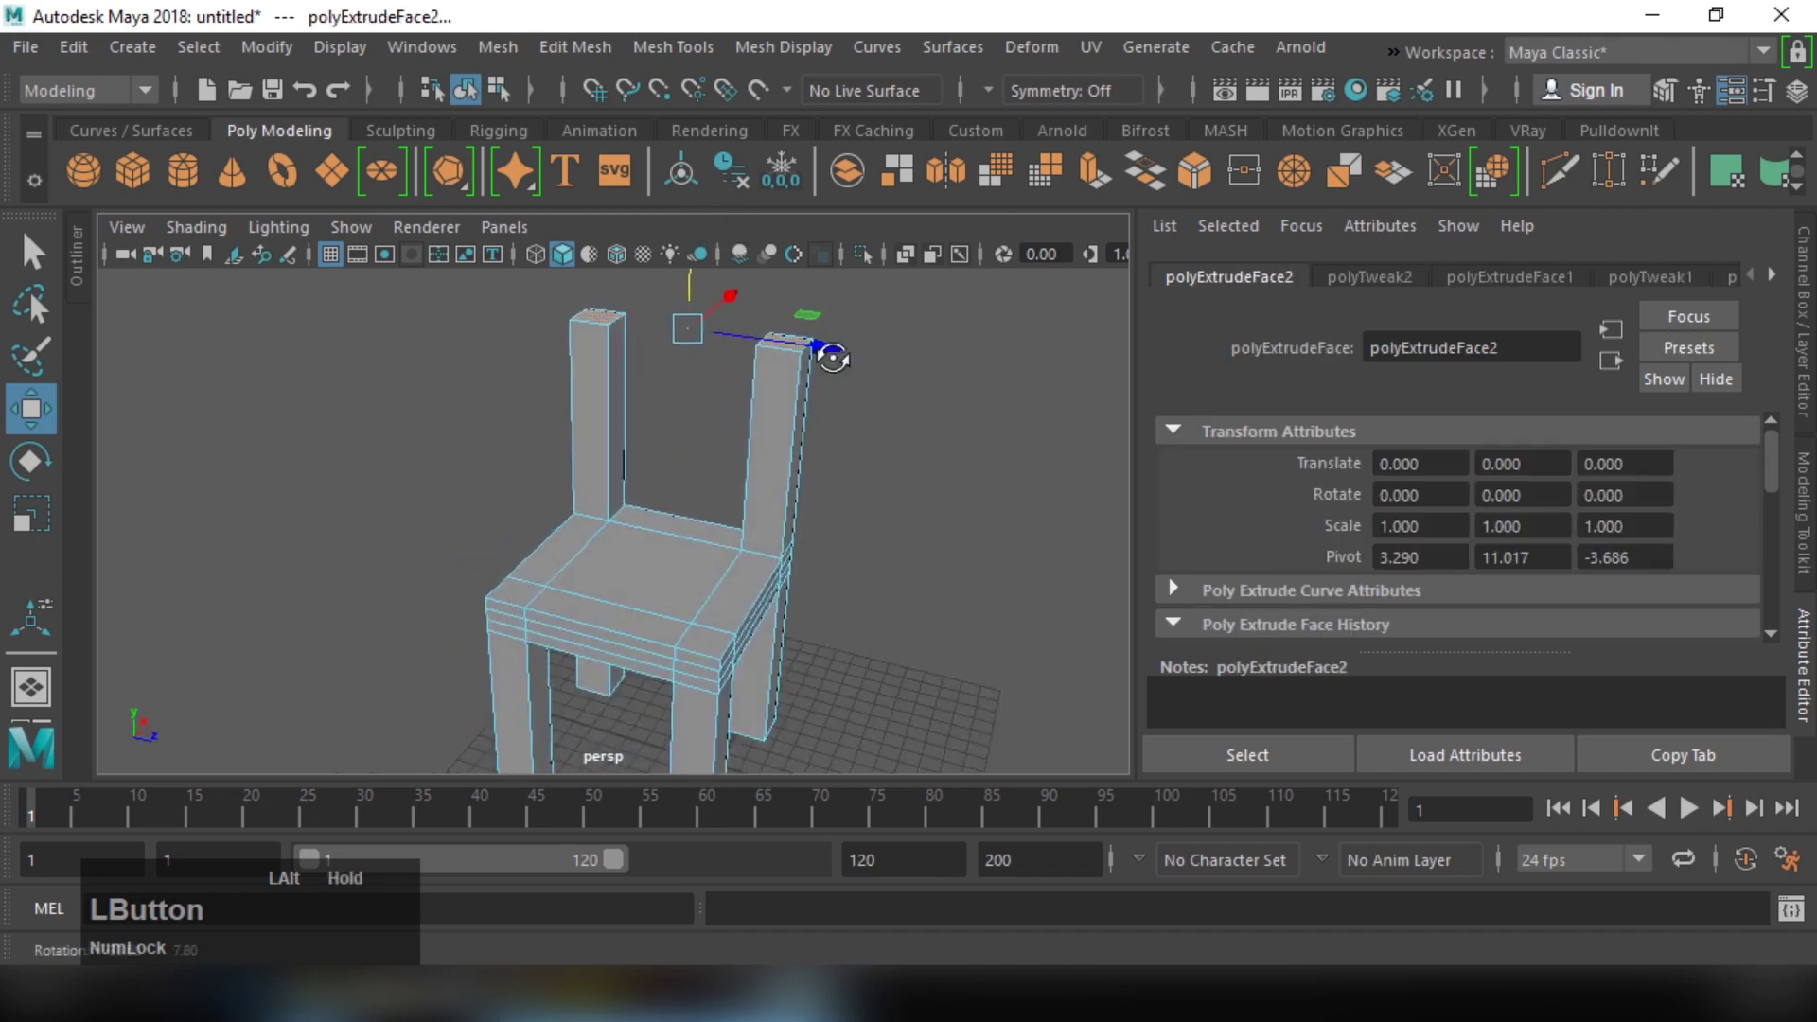
right_click(908, 360)
click(858, 392)
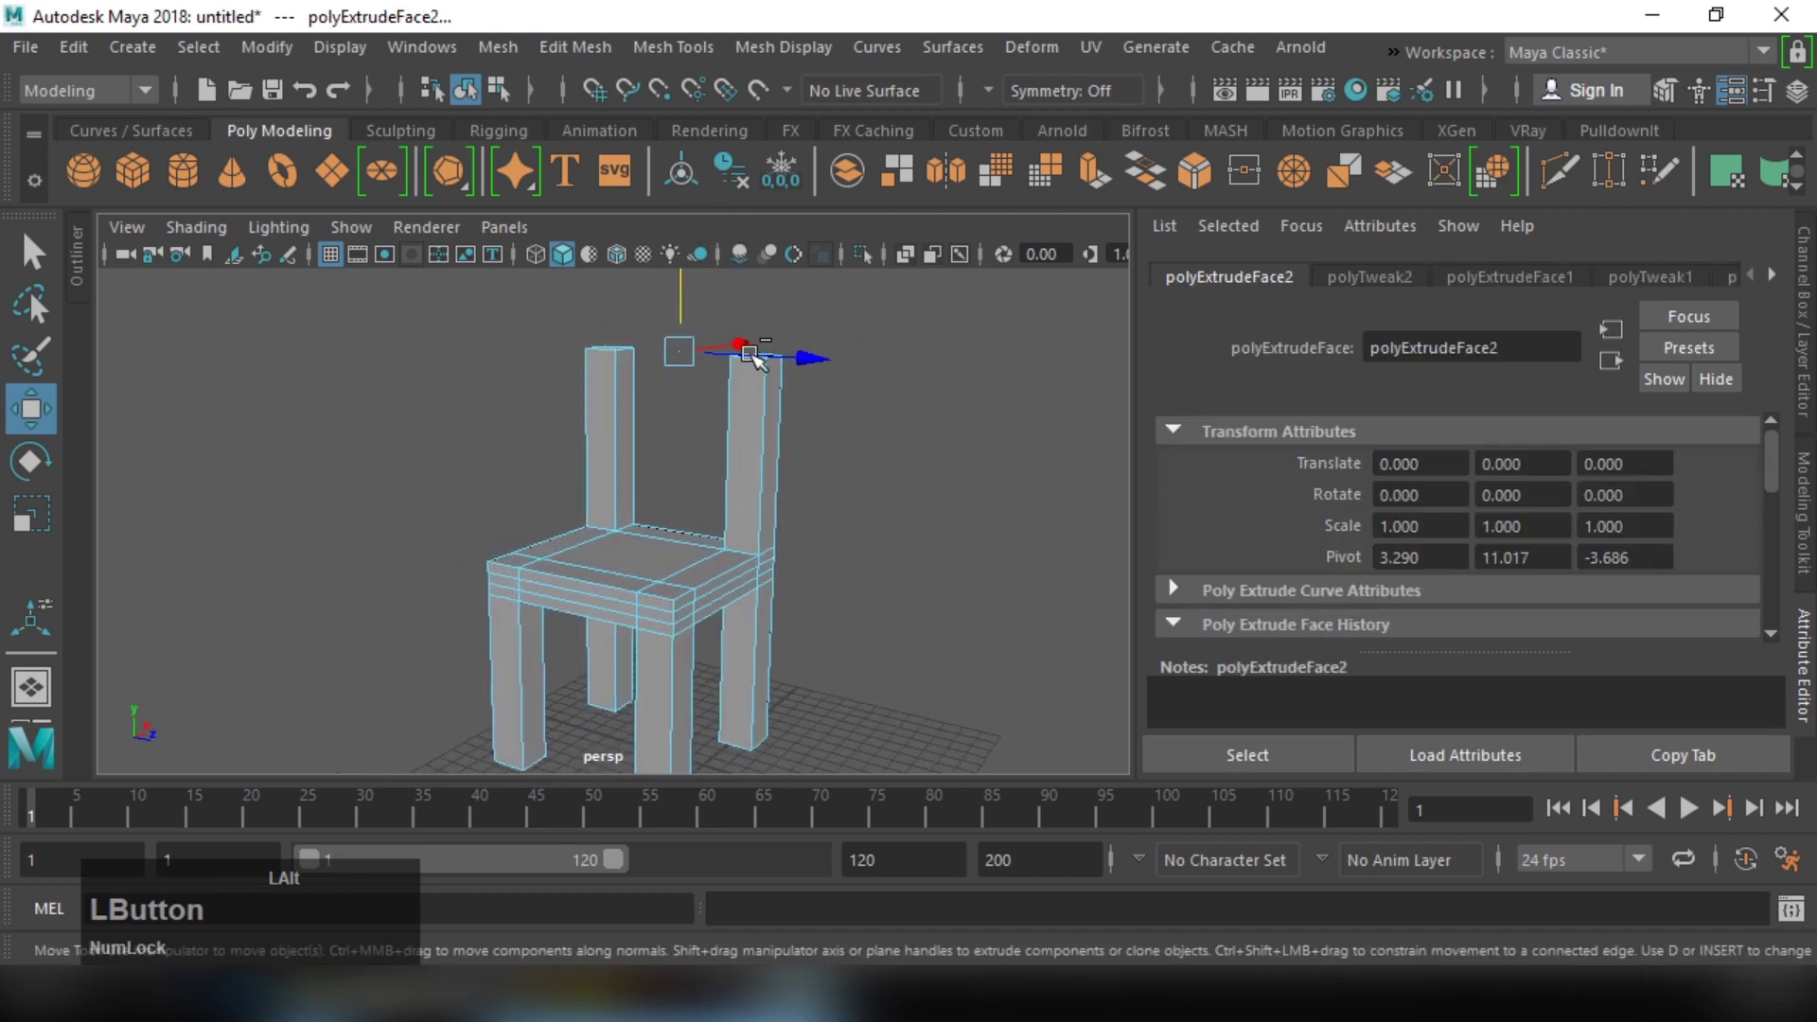
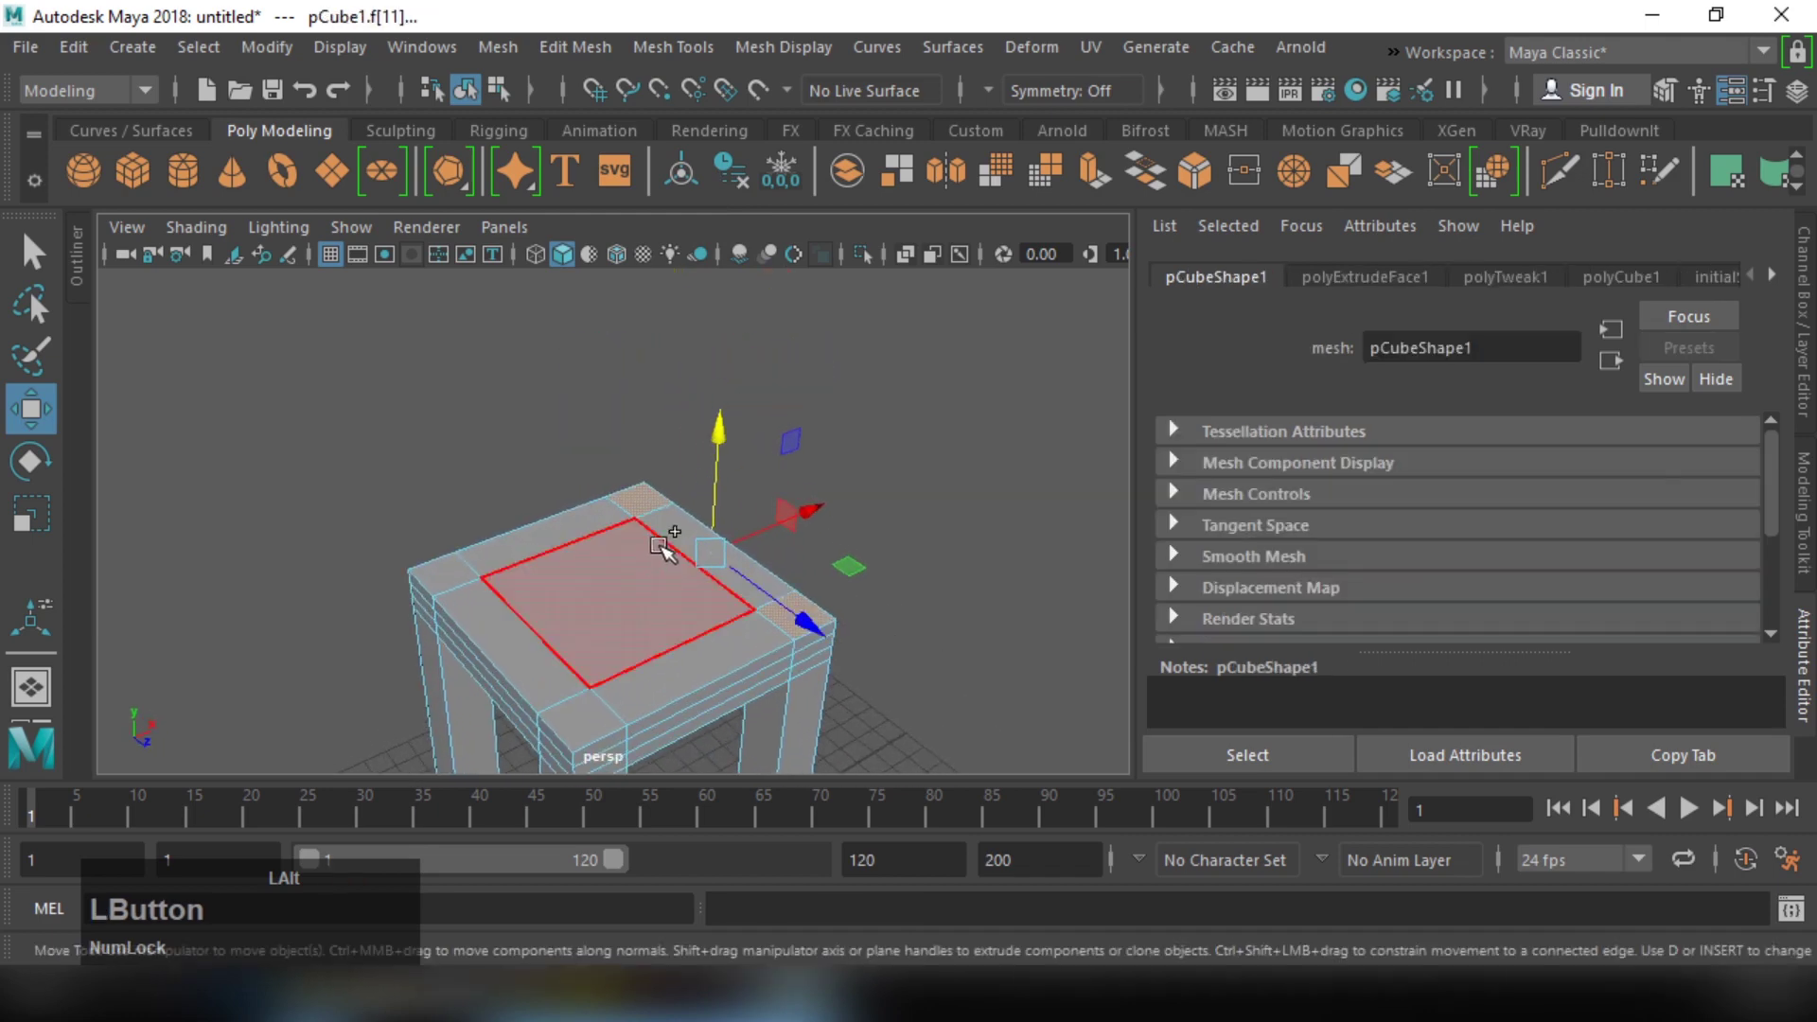
Step: Re-select the seat's back top faces and extrude them up into a tall backrest
right_click(772, 529)
middle_click(674, 510)
click(686, 523)
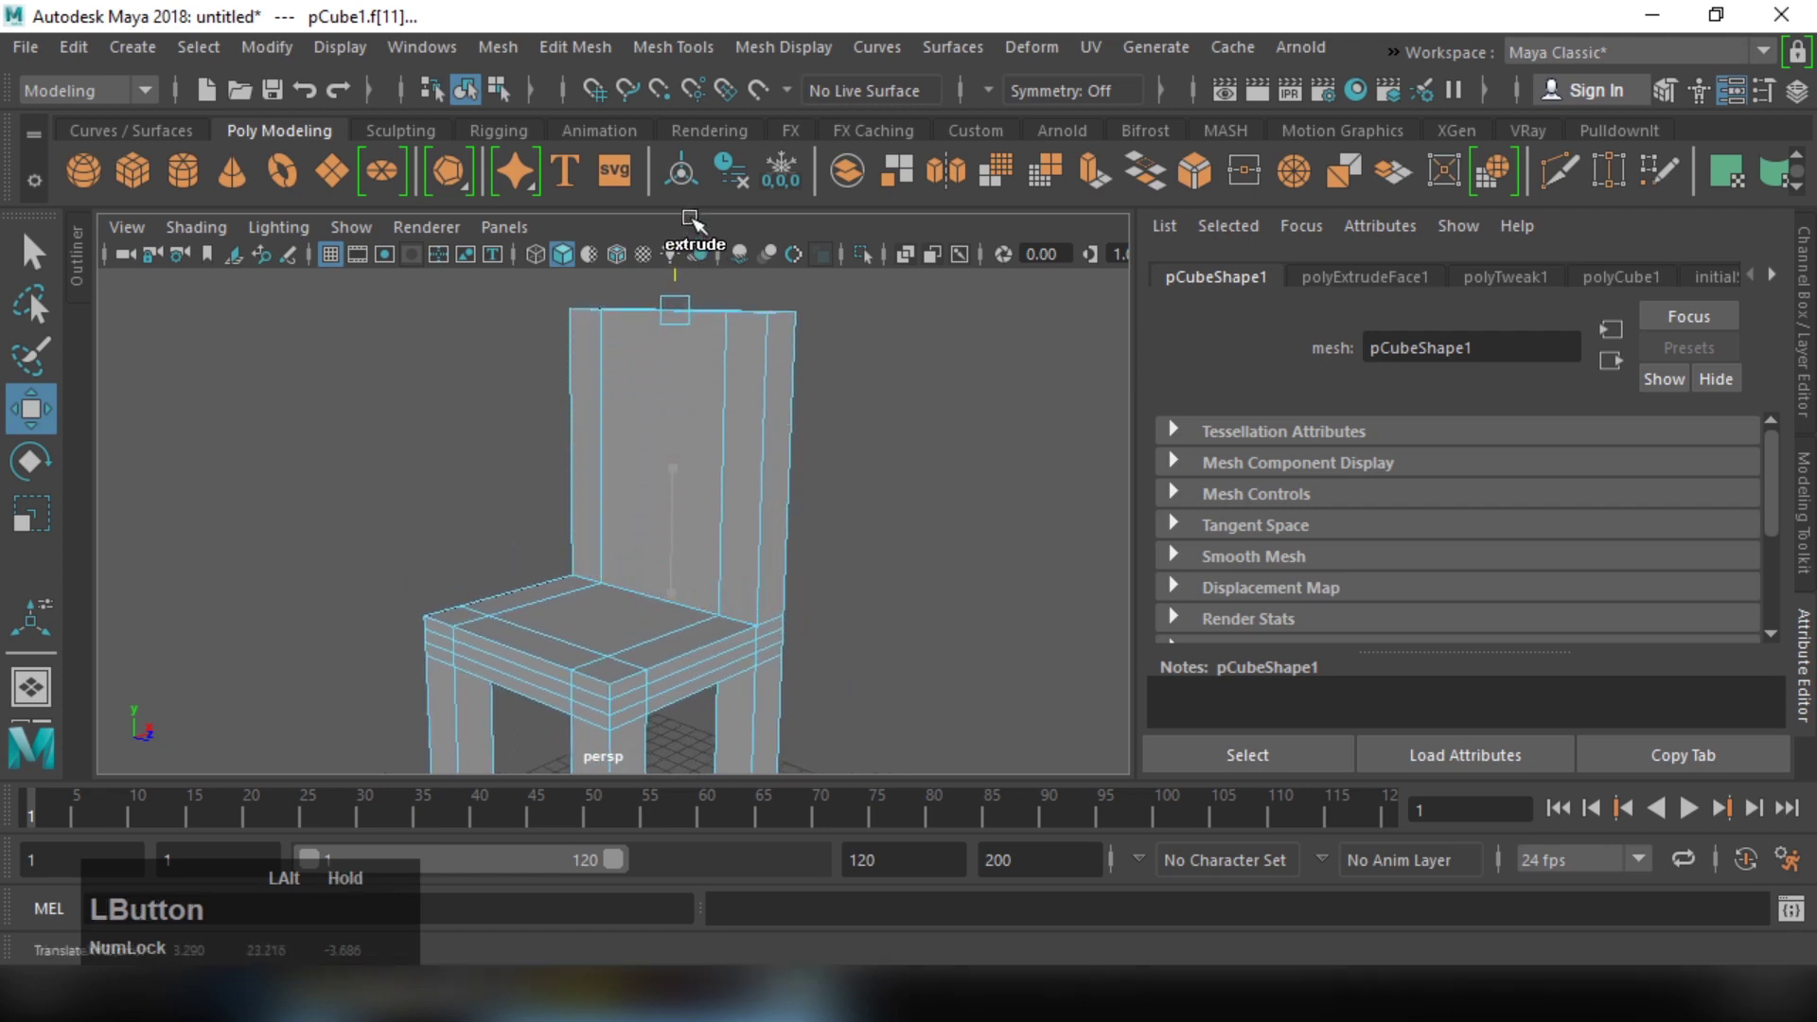
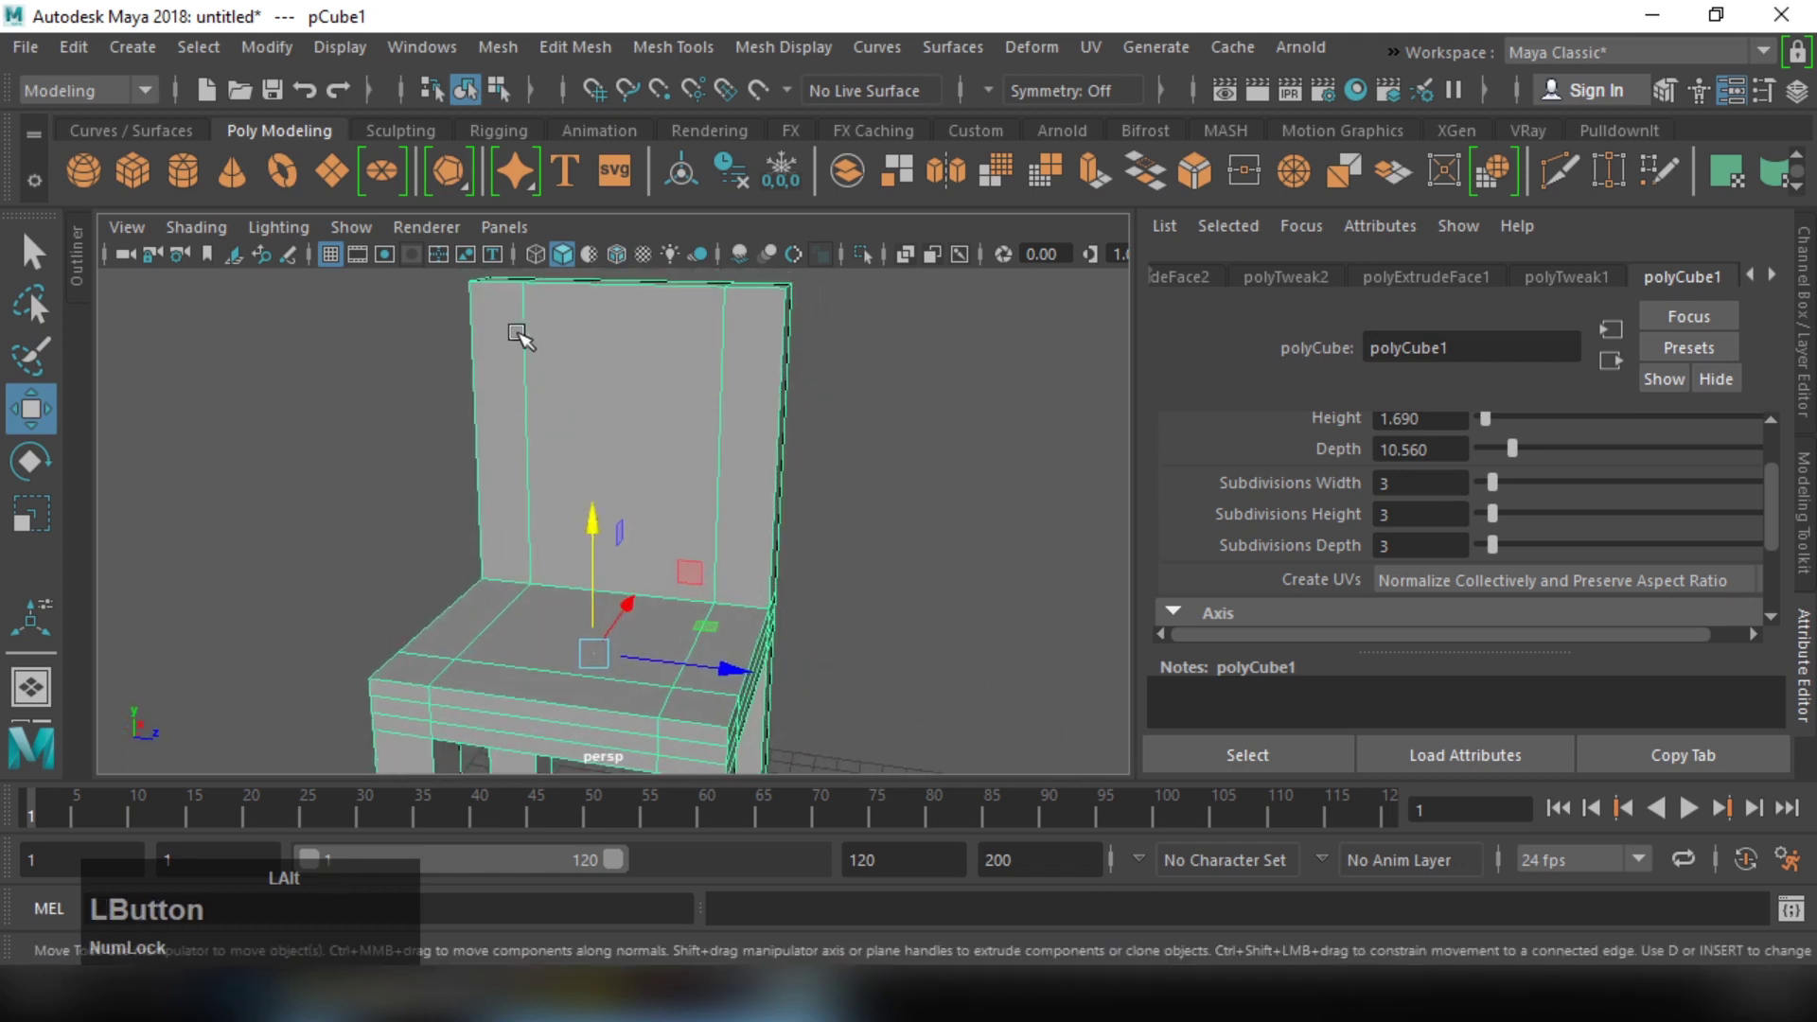
middle_click(532, 345)
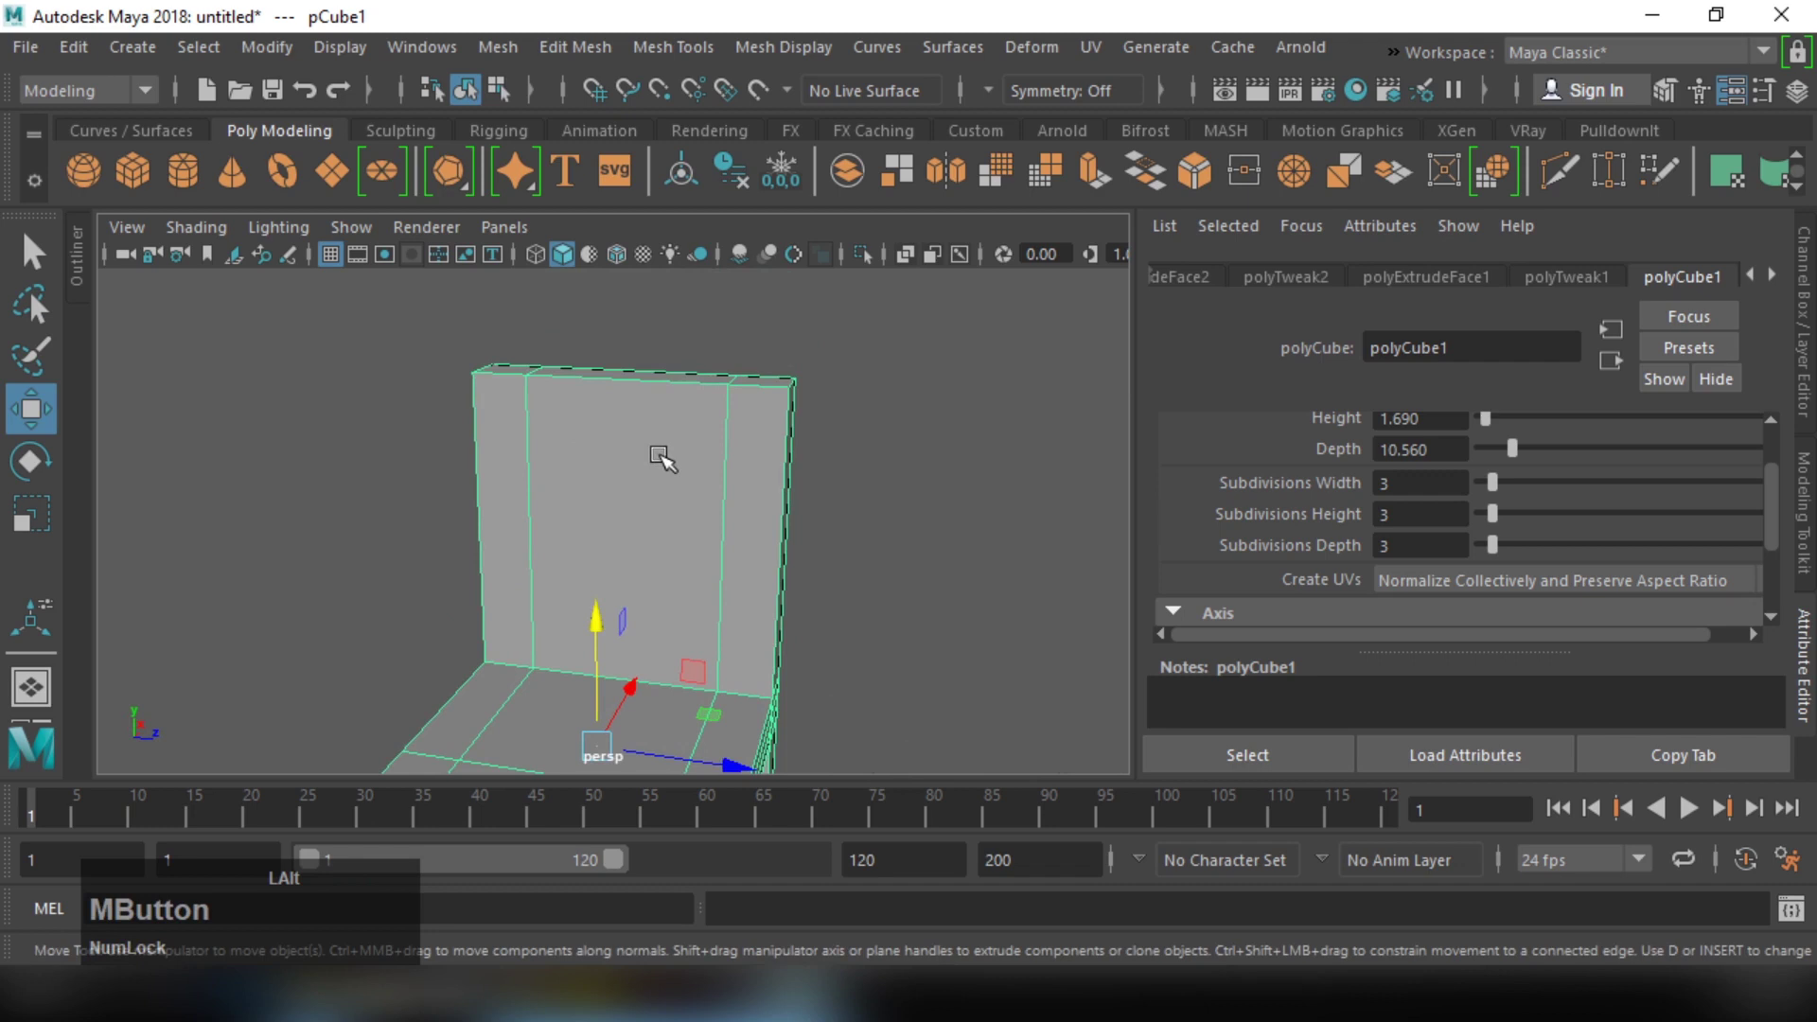
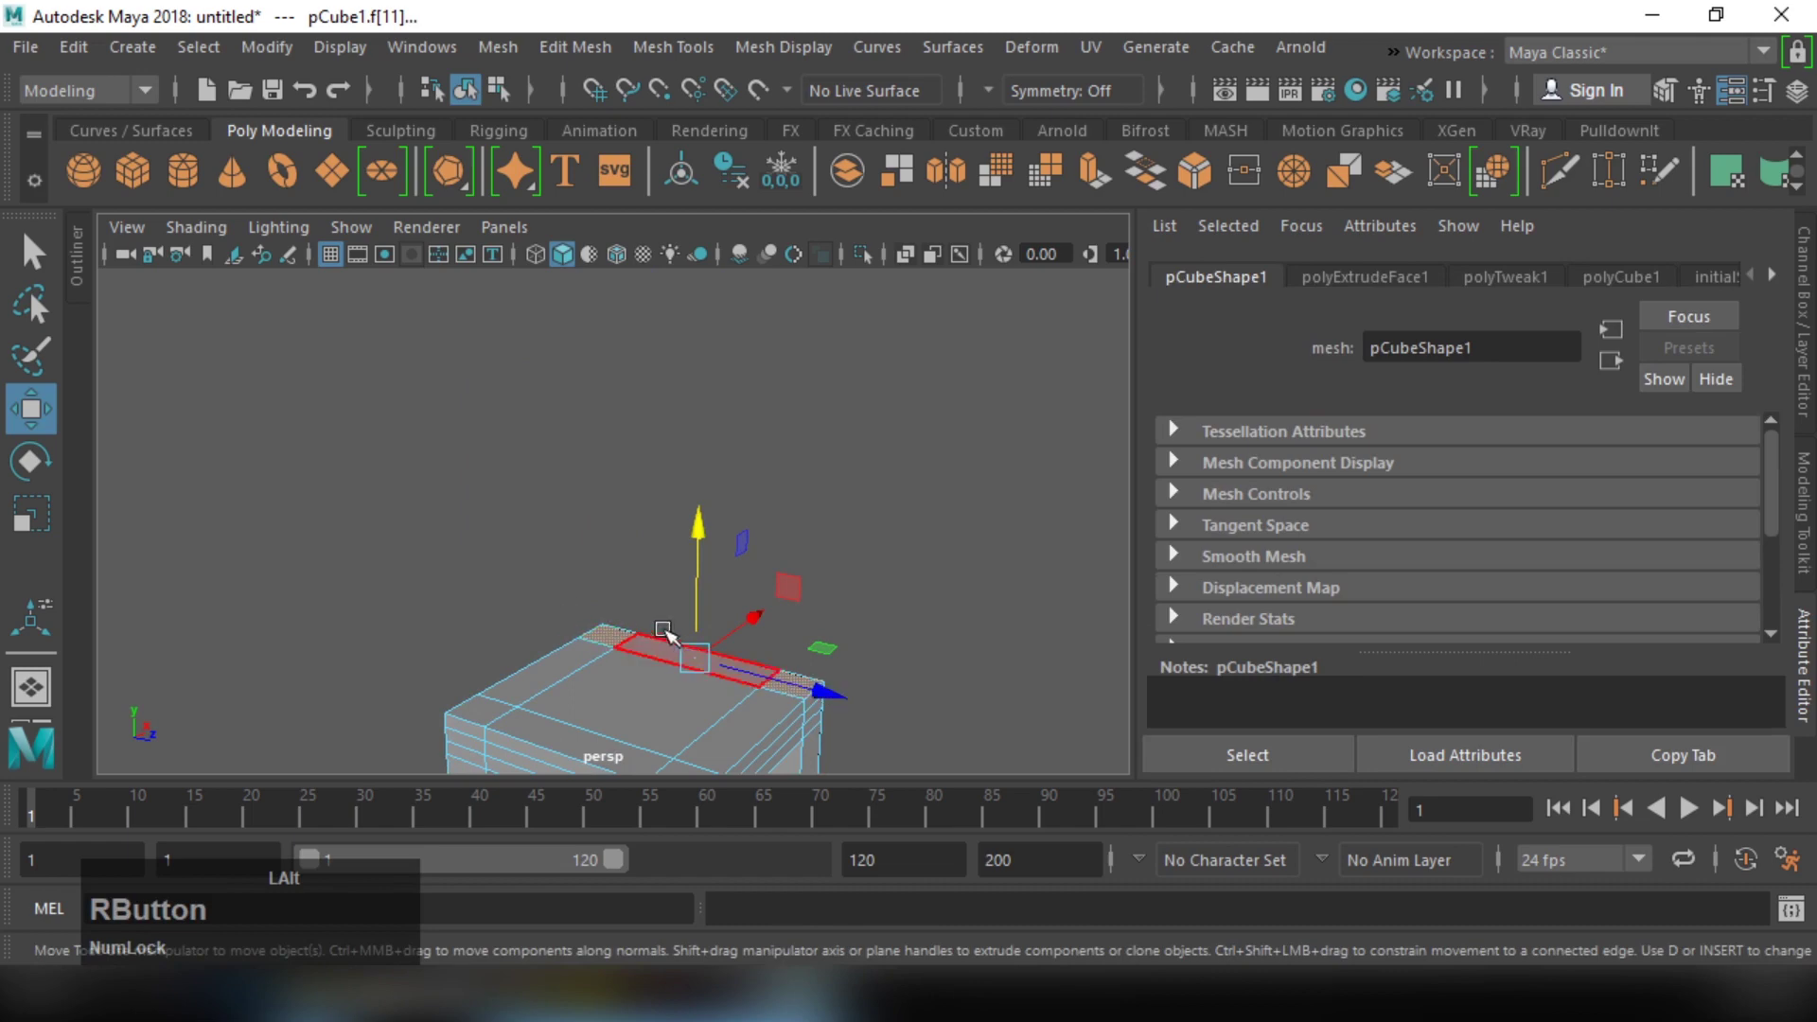
Step: Drag the two backrest posts taller and reselect their top faces
click(717, 588)
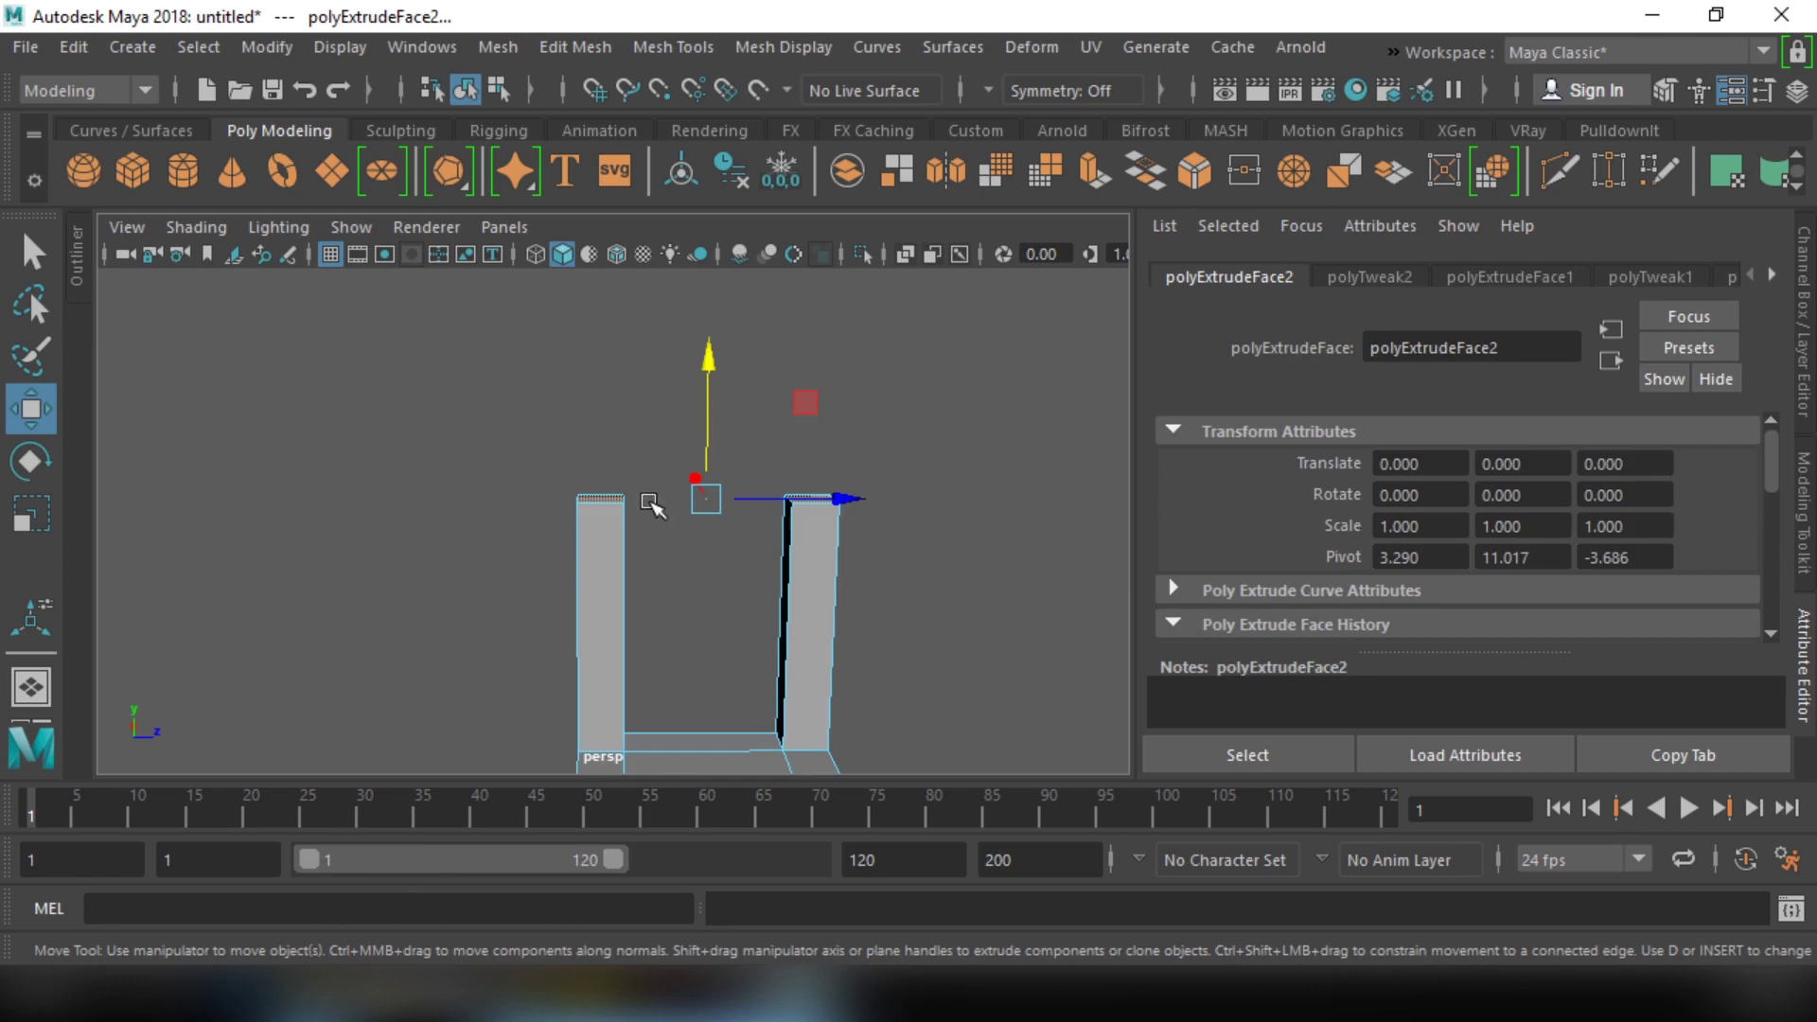
middle_click(809, 611)
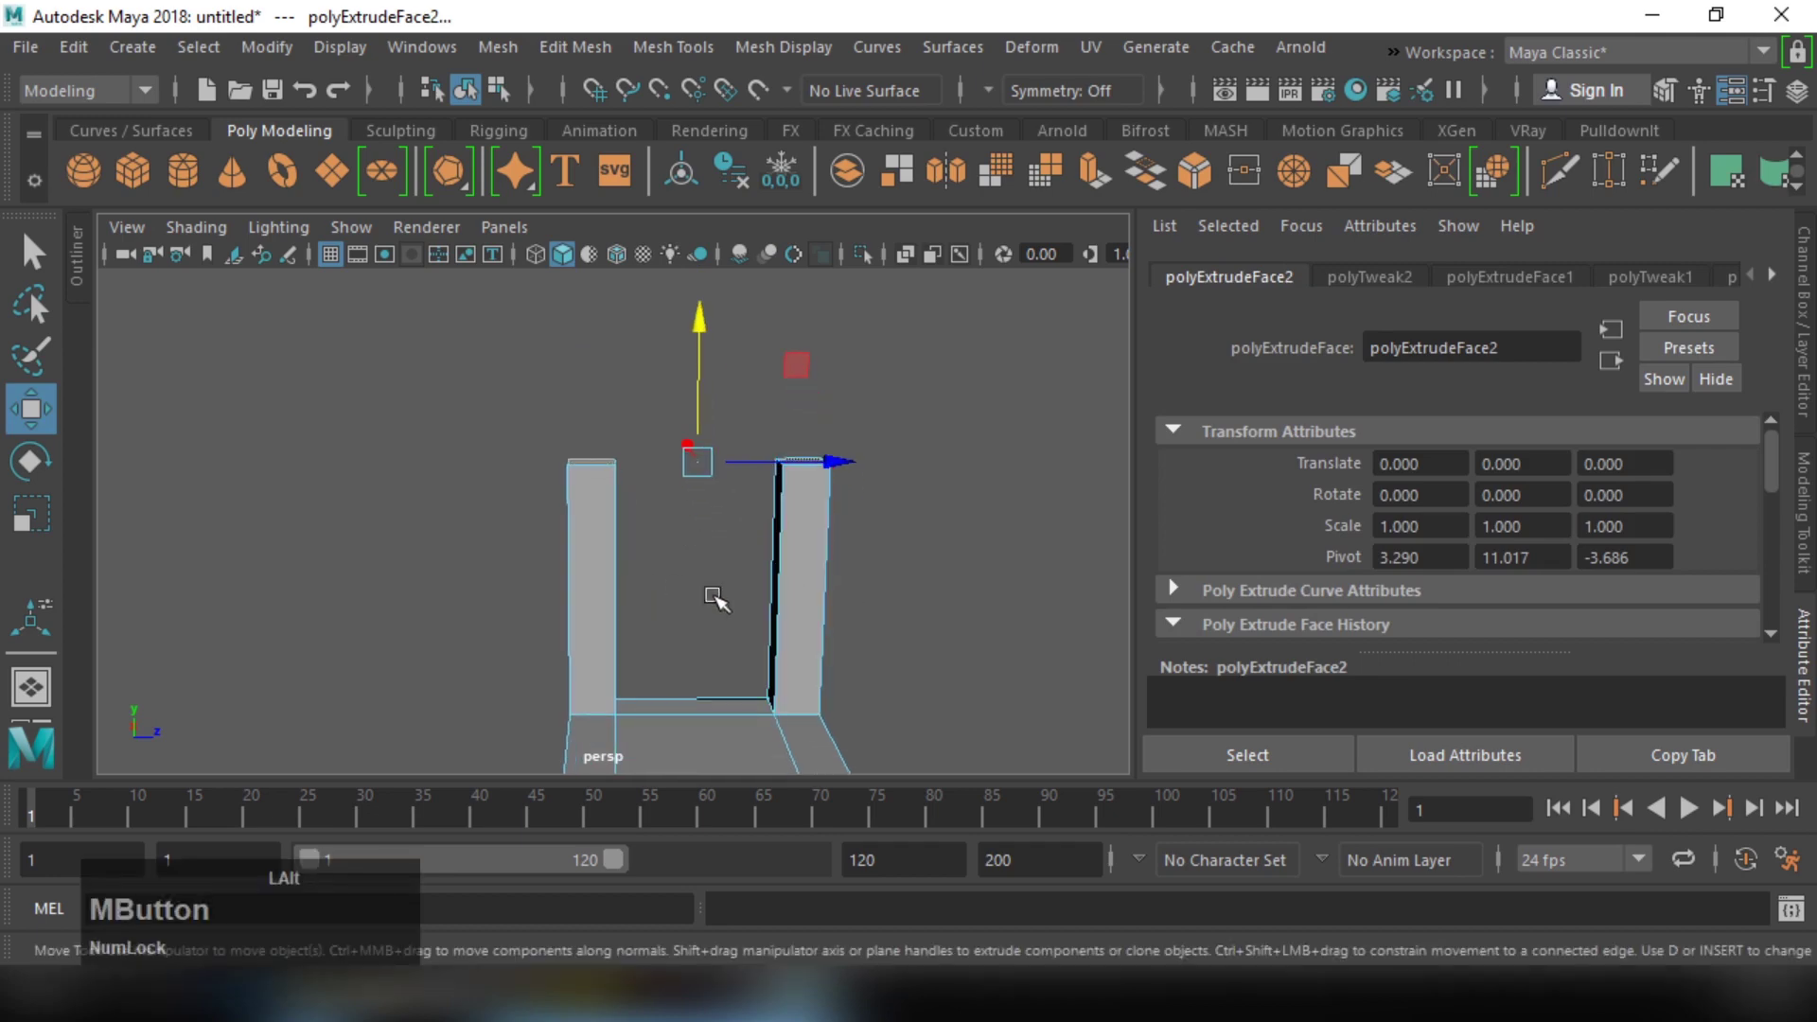
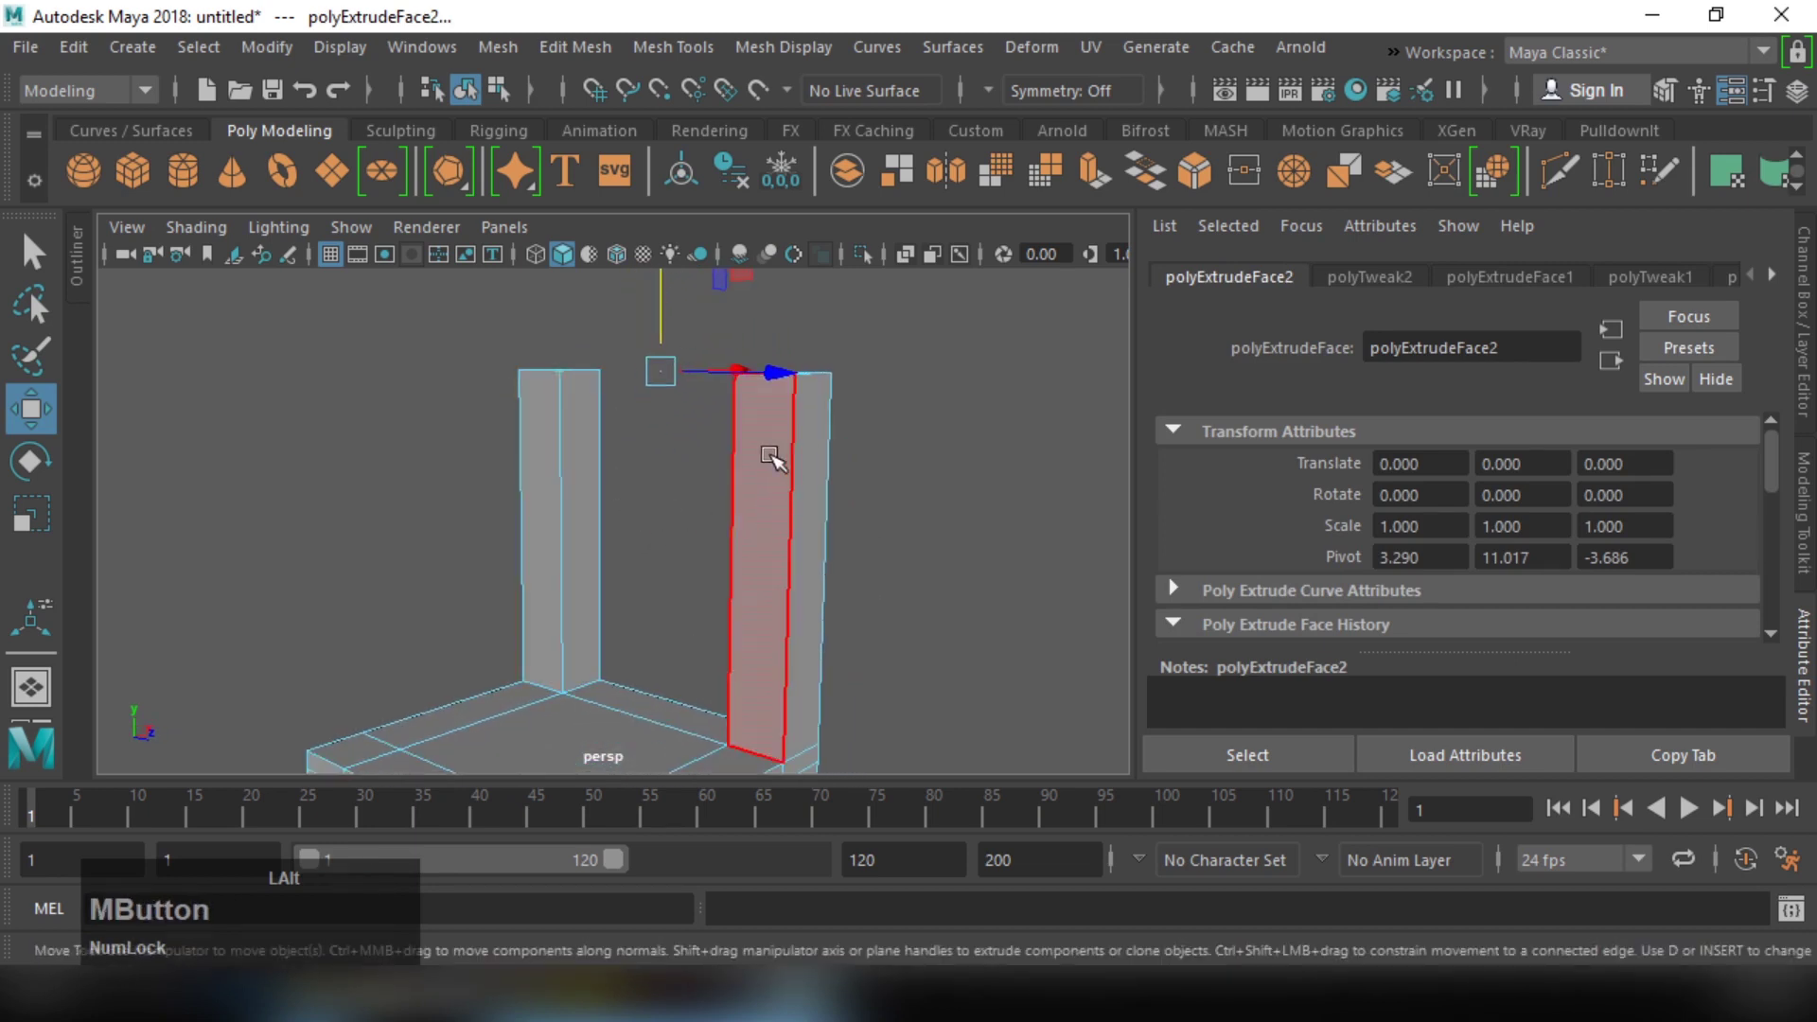
middle_click(692, 467)
click(673, 538)
middle_click(701, 549)
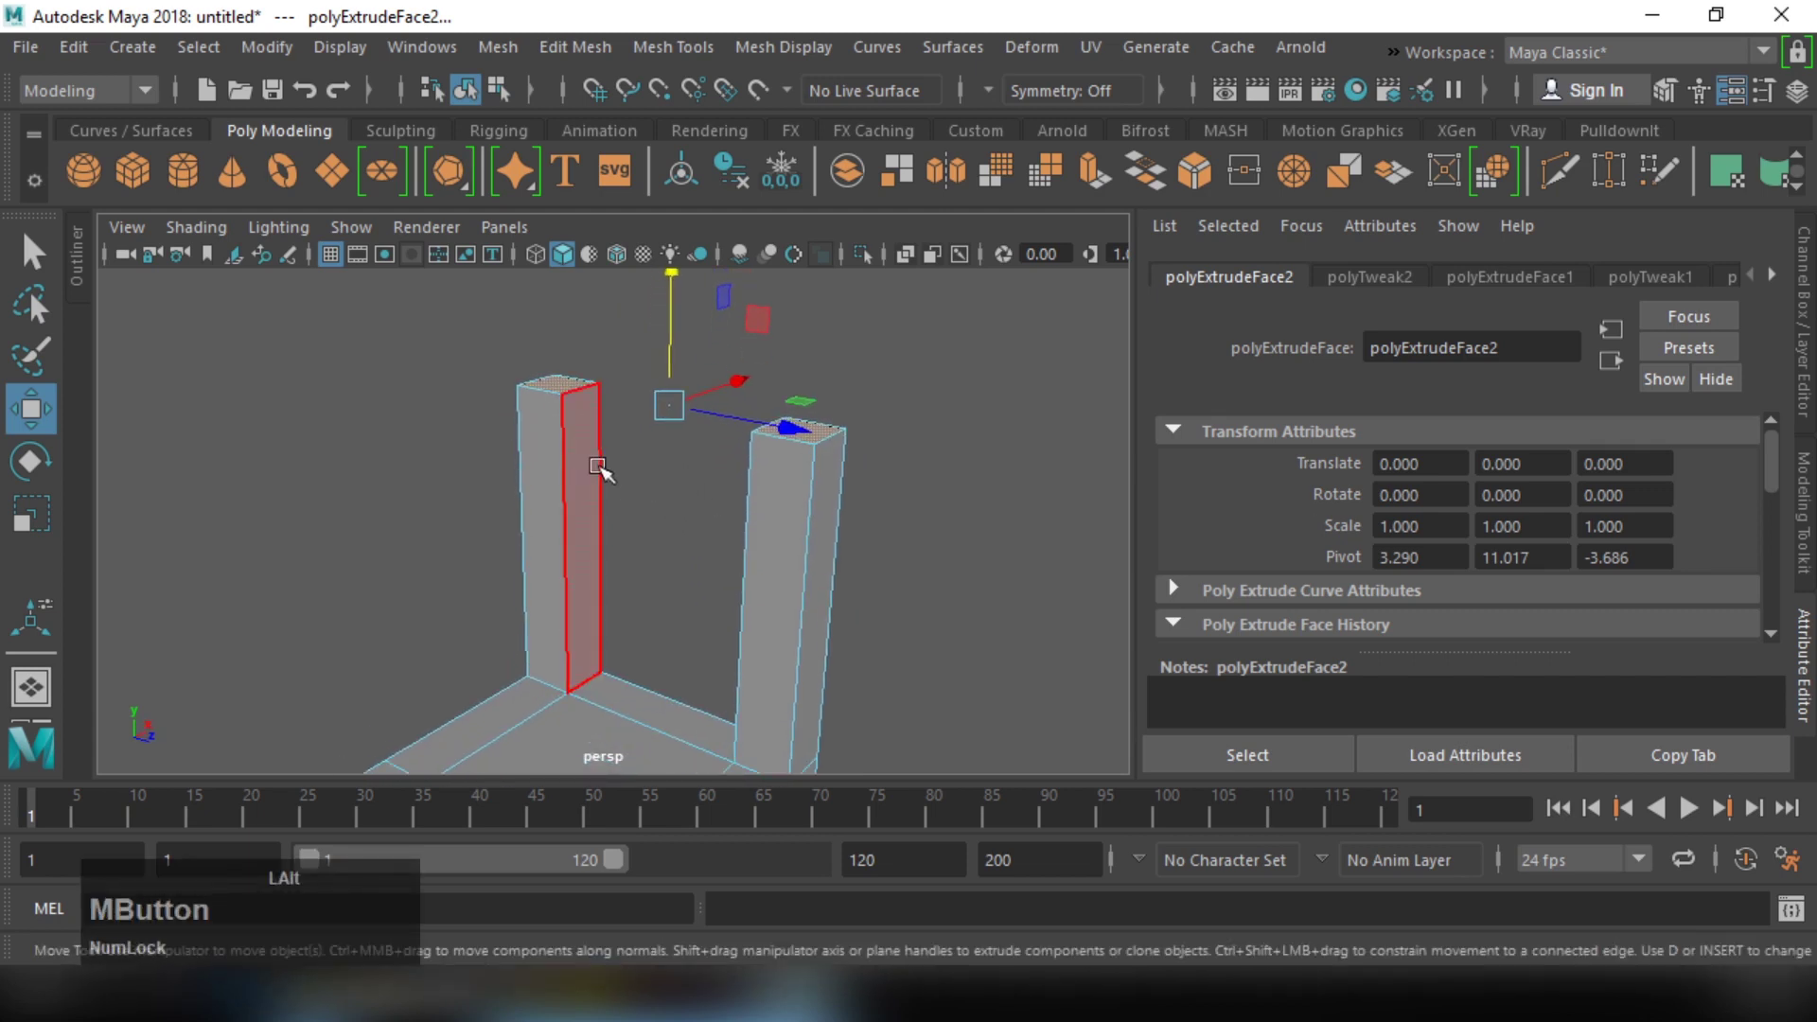
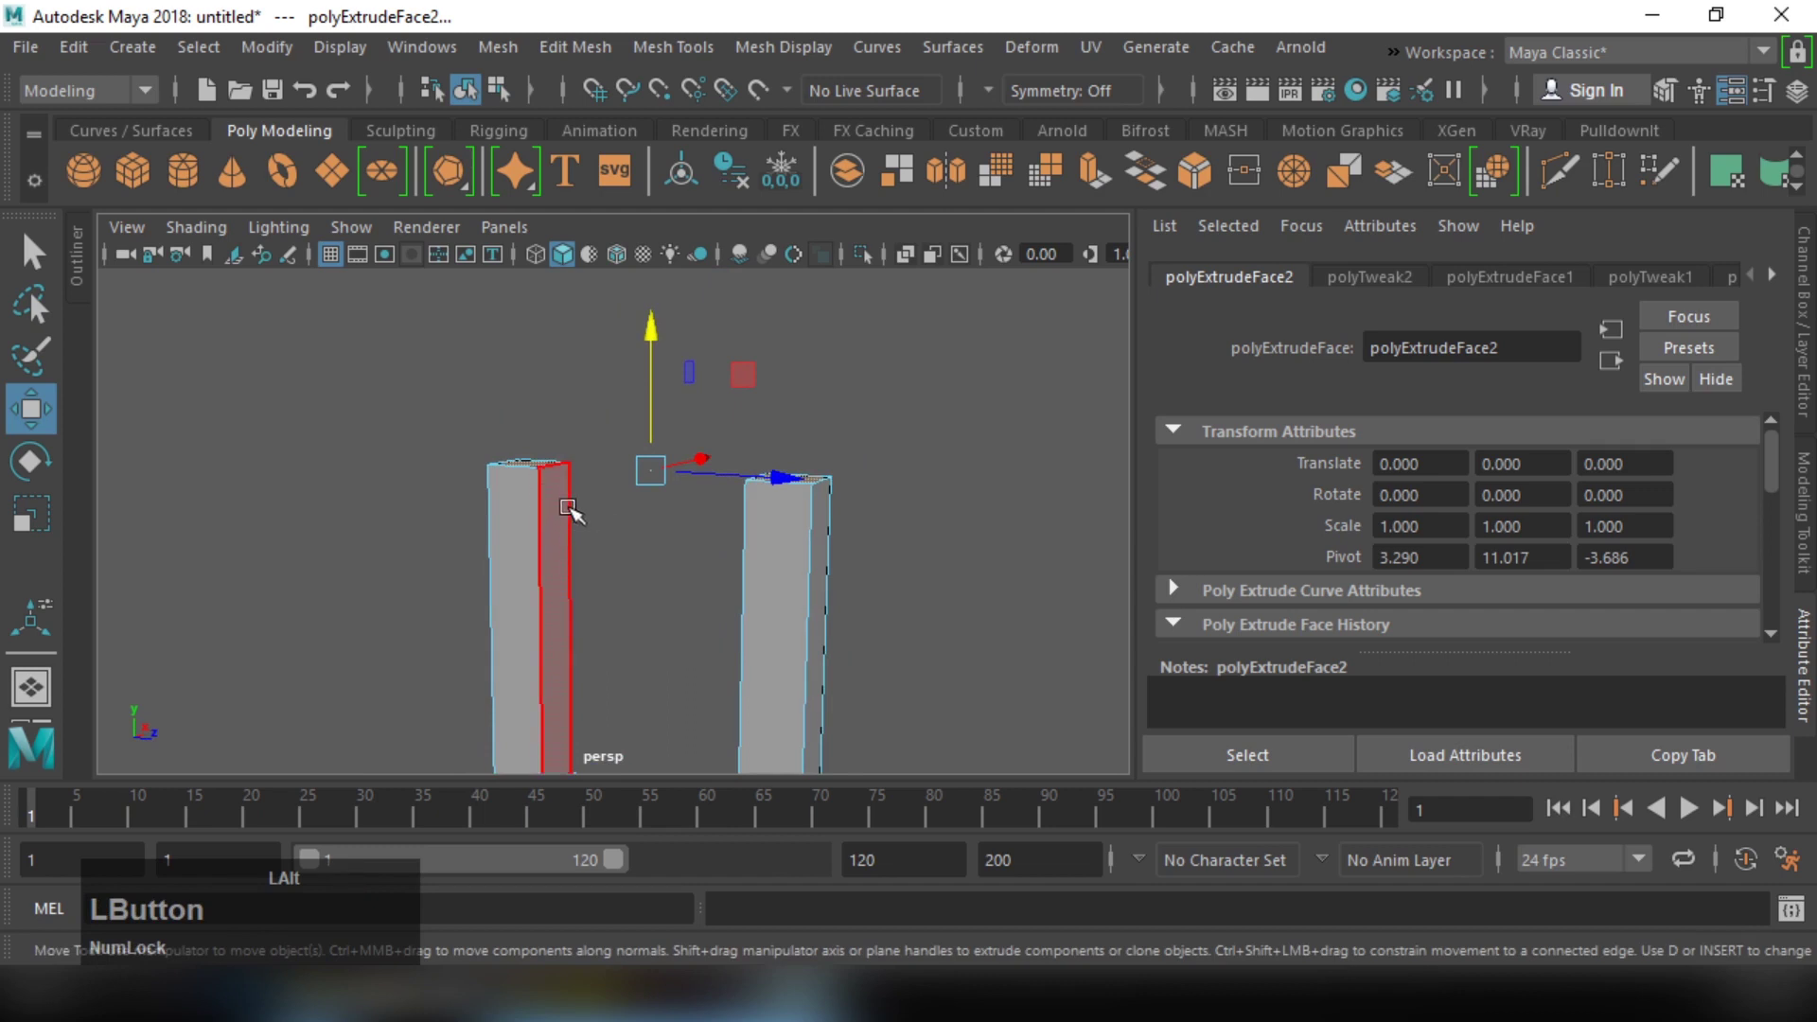
Step: Extrude the post tops twice with Ctrl+E, adding two short sections for the crossbar
click(667, 423)
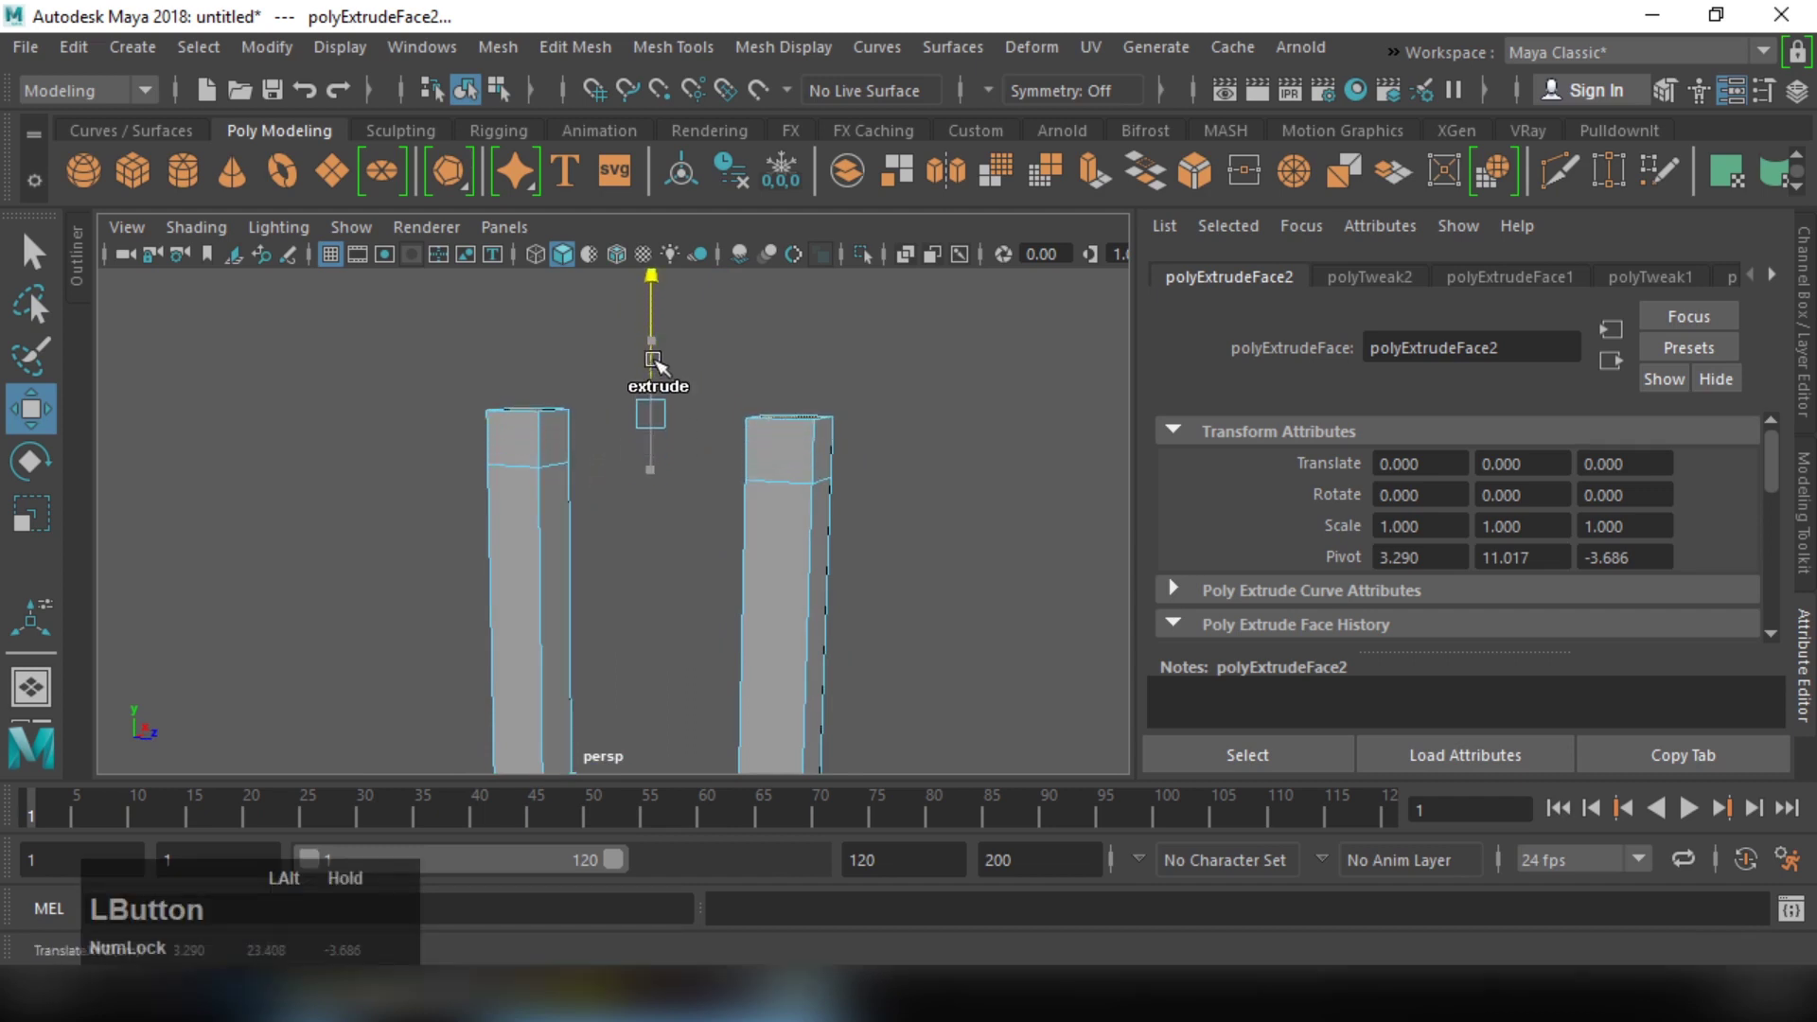
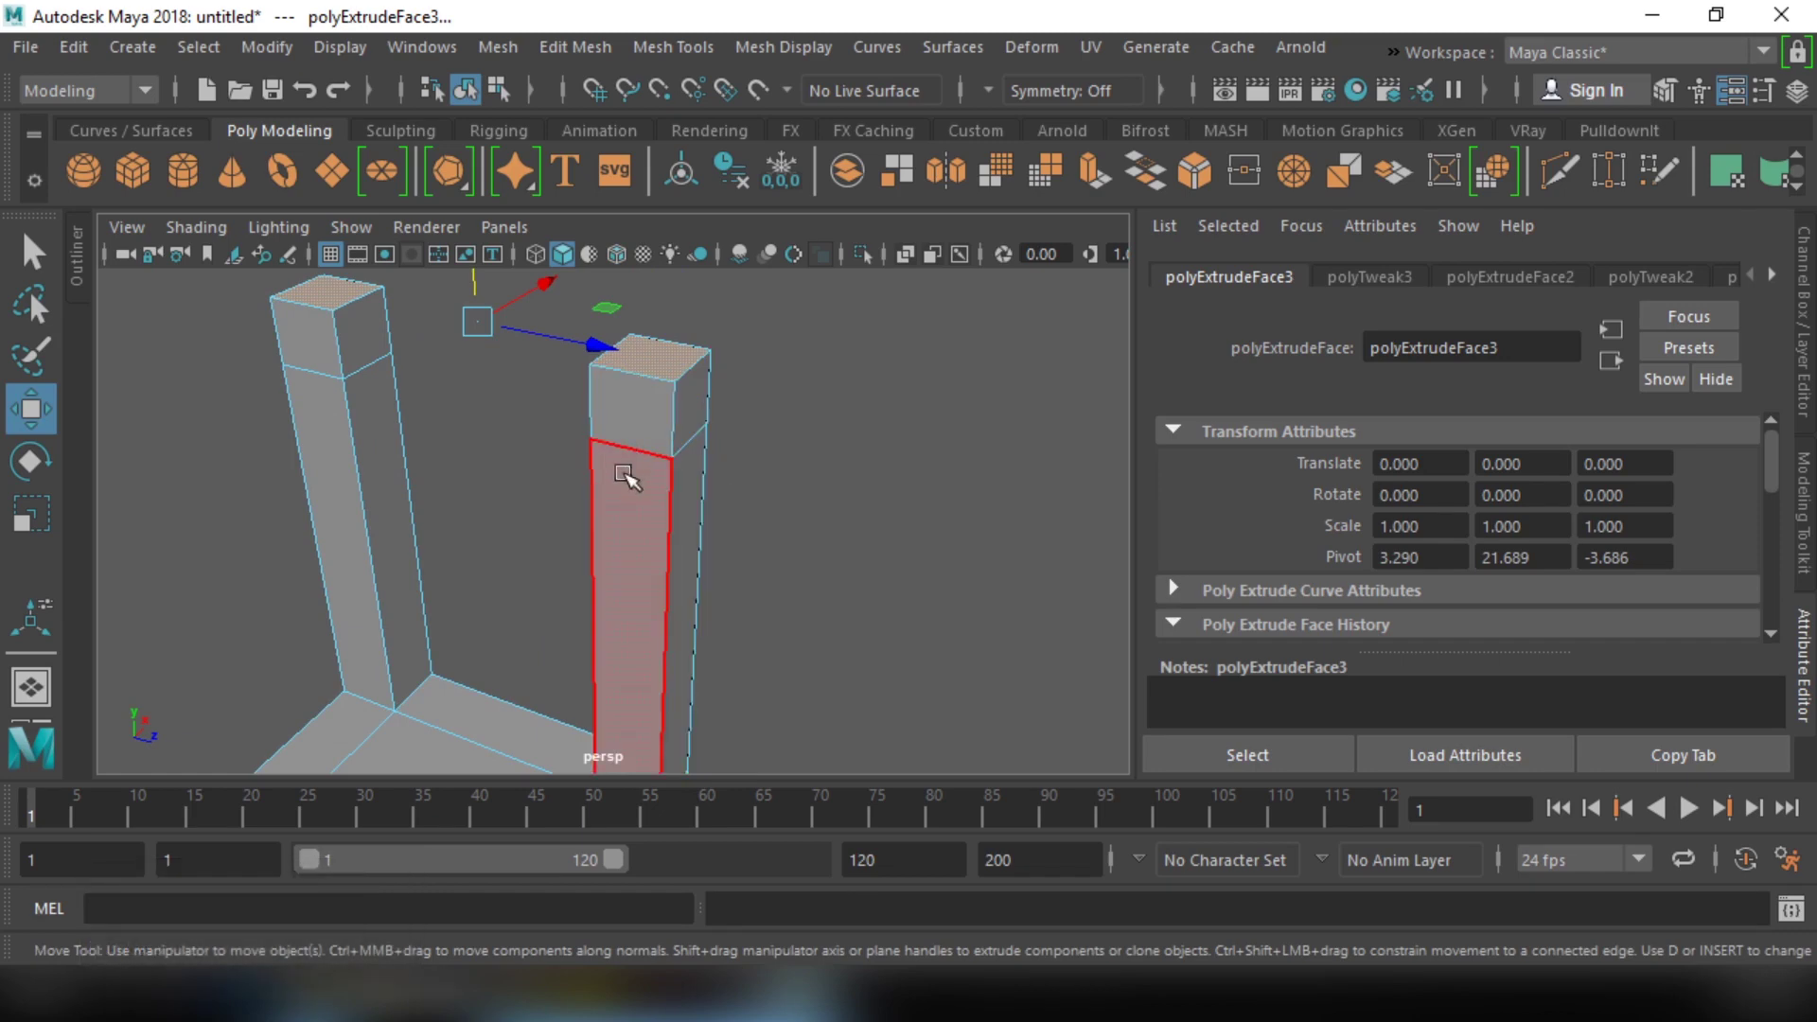
middle_click(595, 421)
click(588, 552)
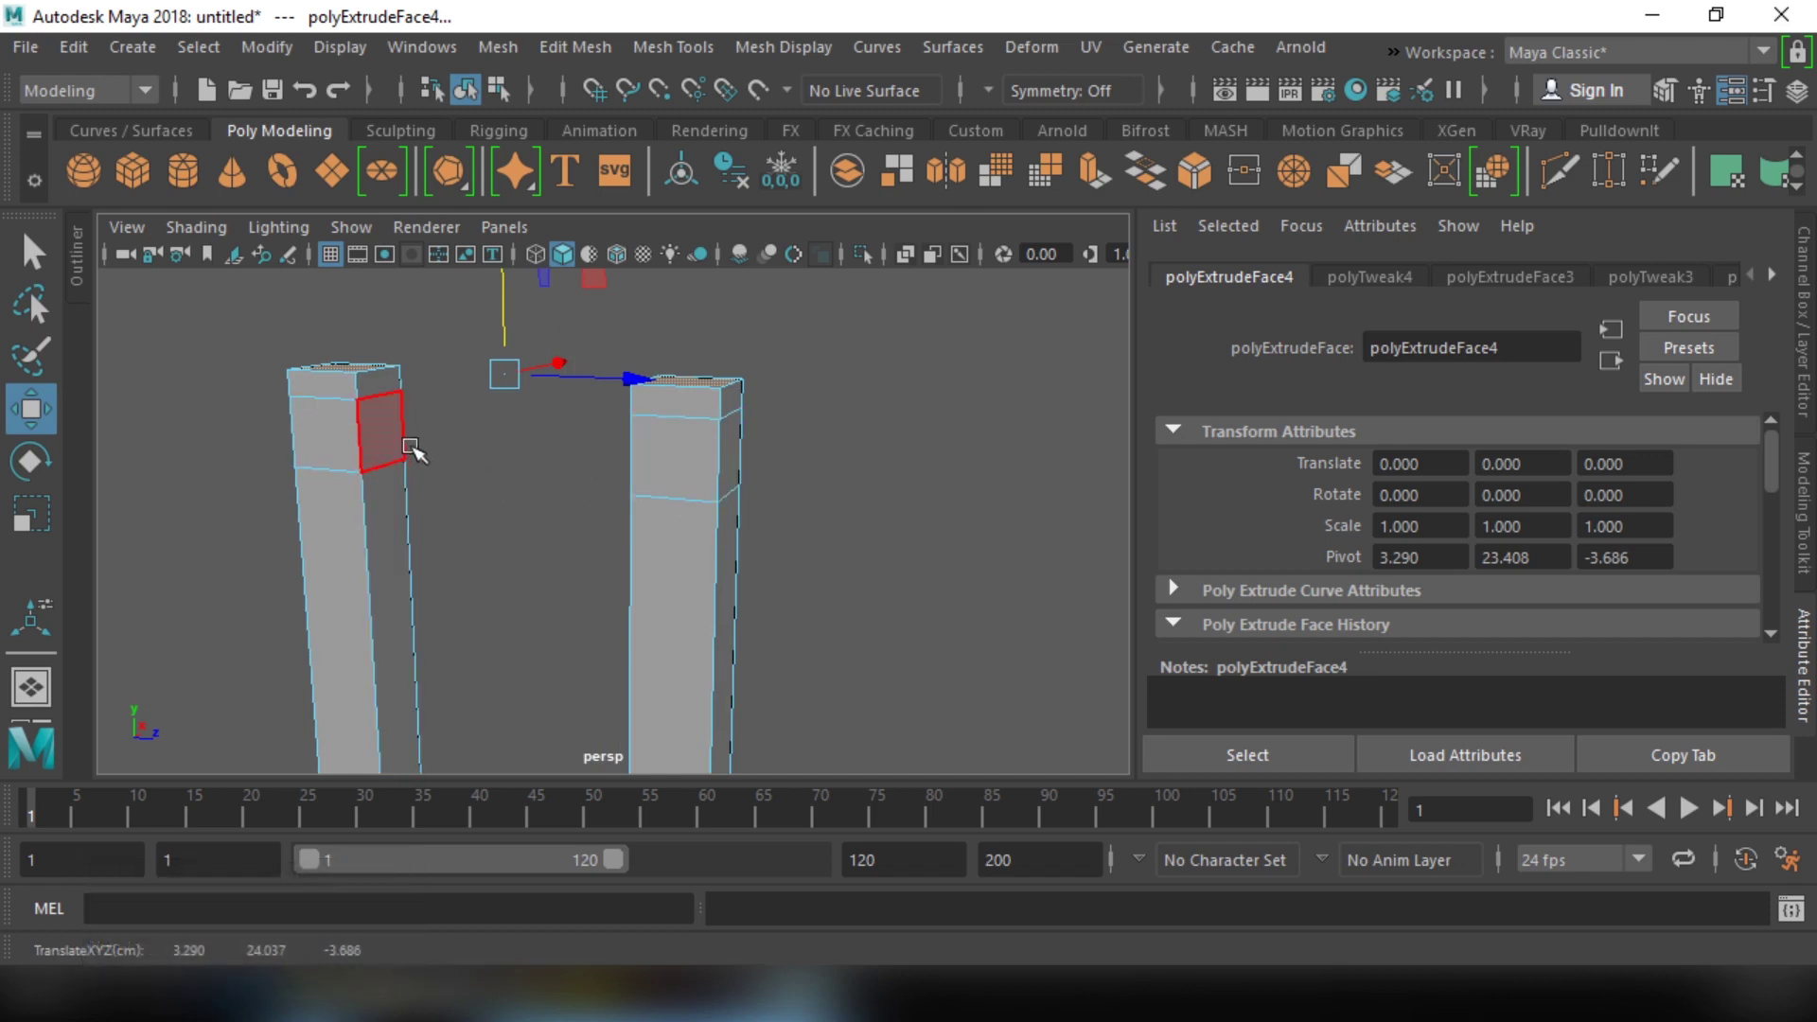
Step: Extrude the facing inner faces at both post tops toward each other to form the backrest crossbar
click(376, 461)
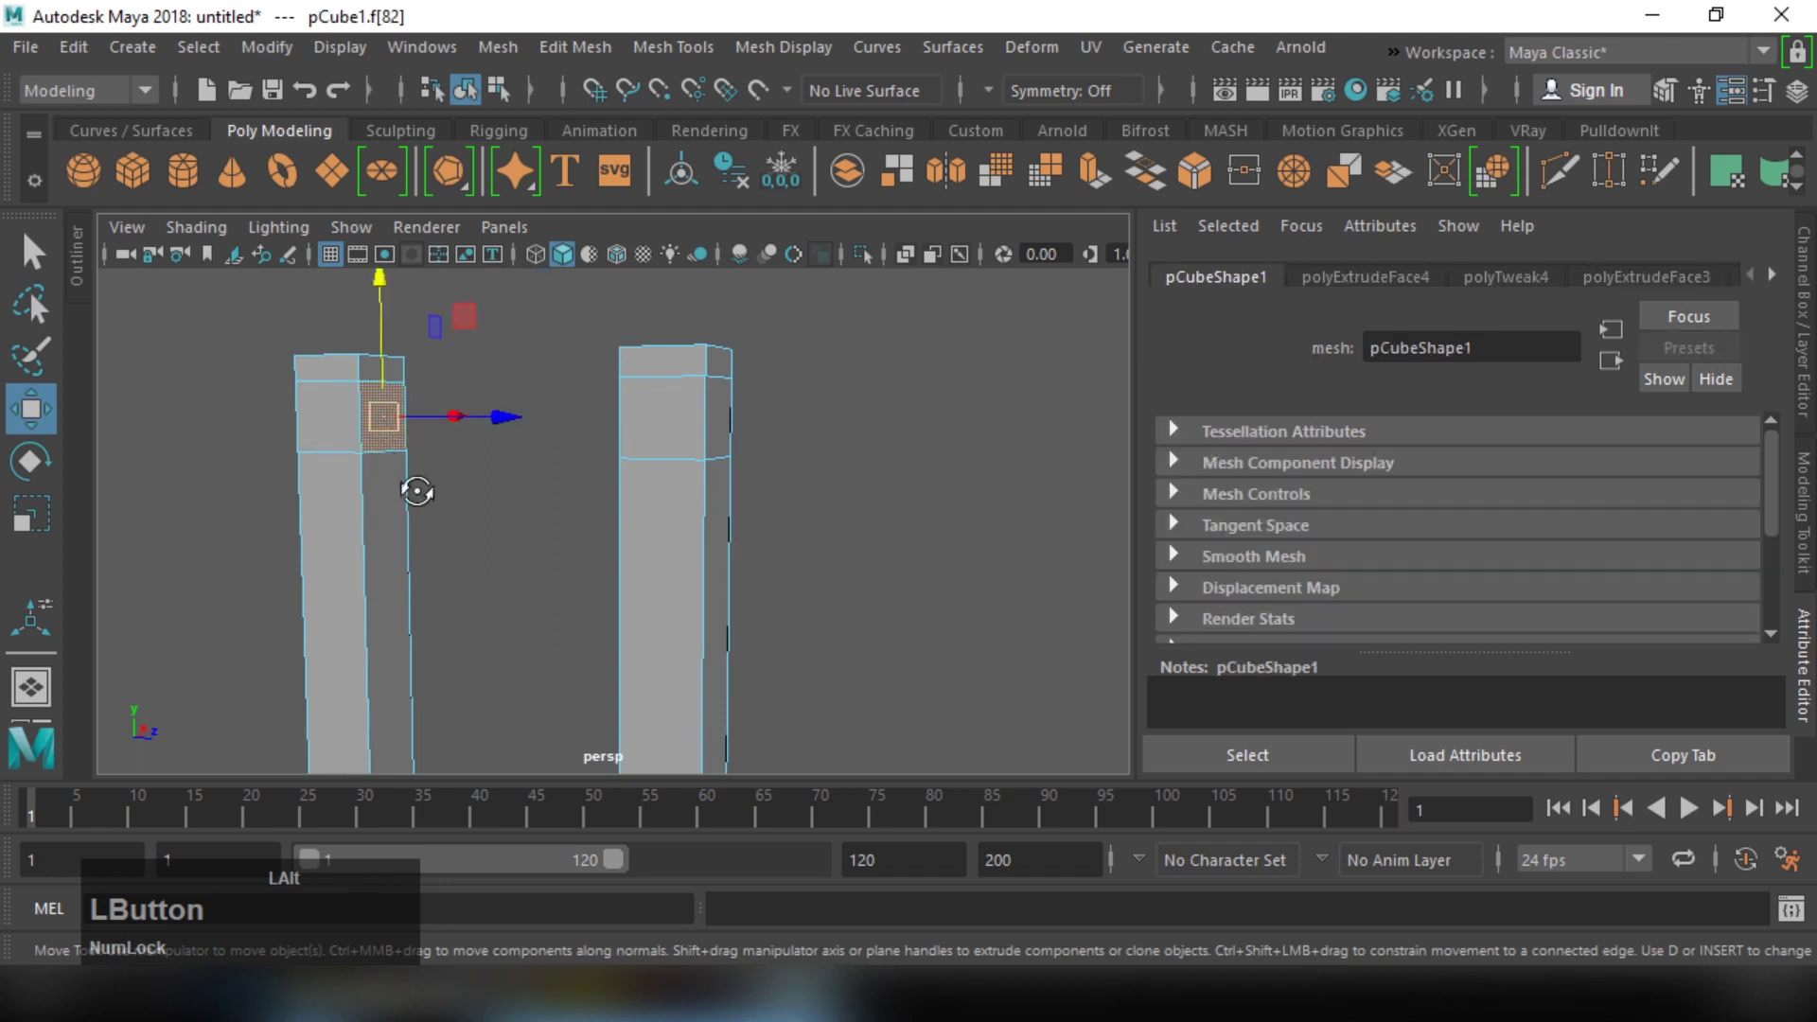
right_click(546, 520)
click(614, 537)
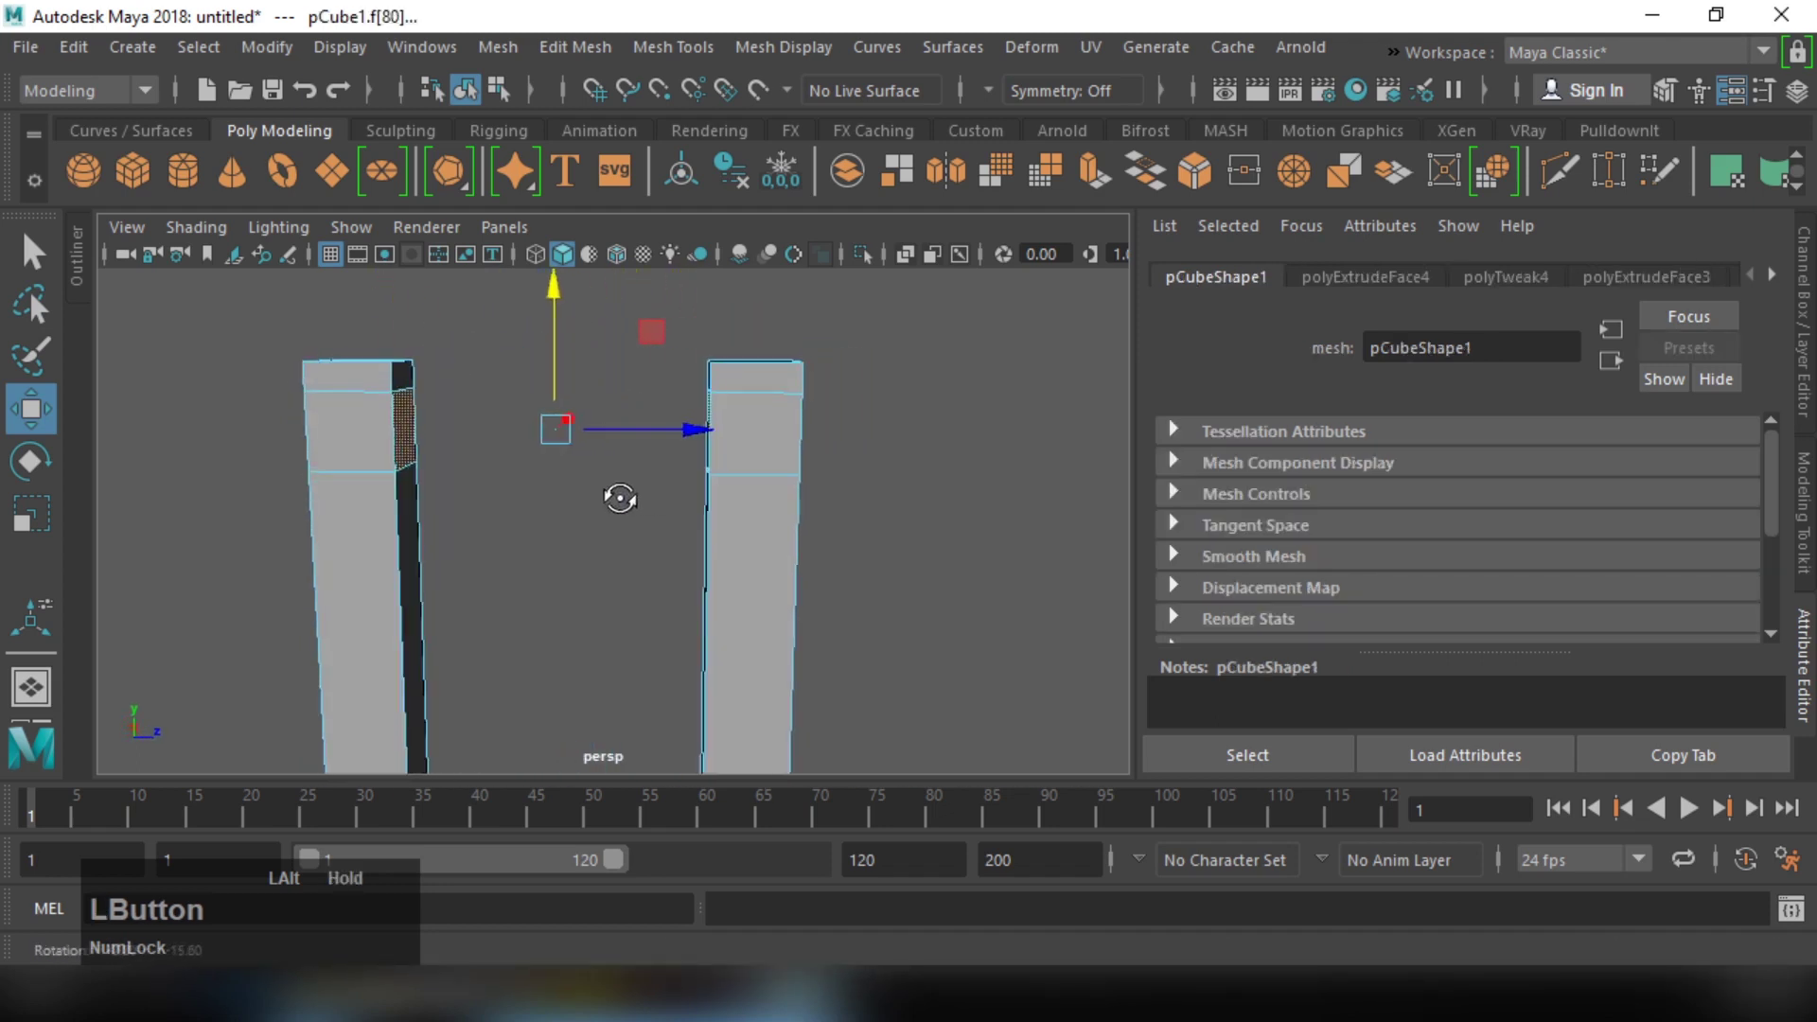
right_click(653, 504)
middle_click(508, 496)
click(544, 530)
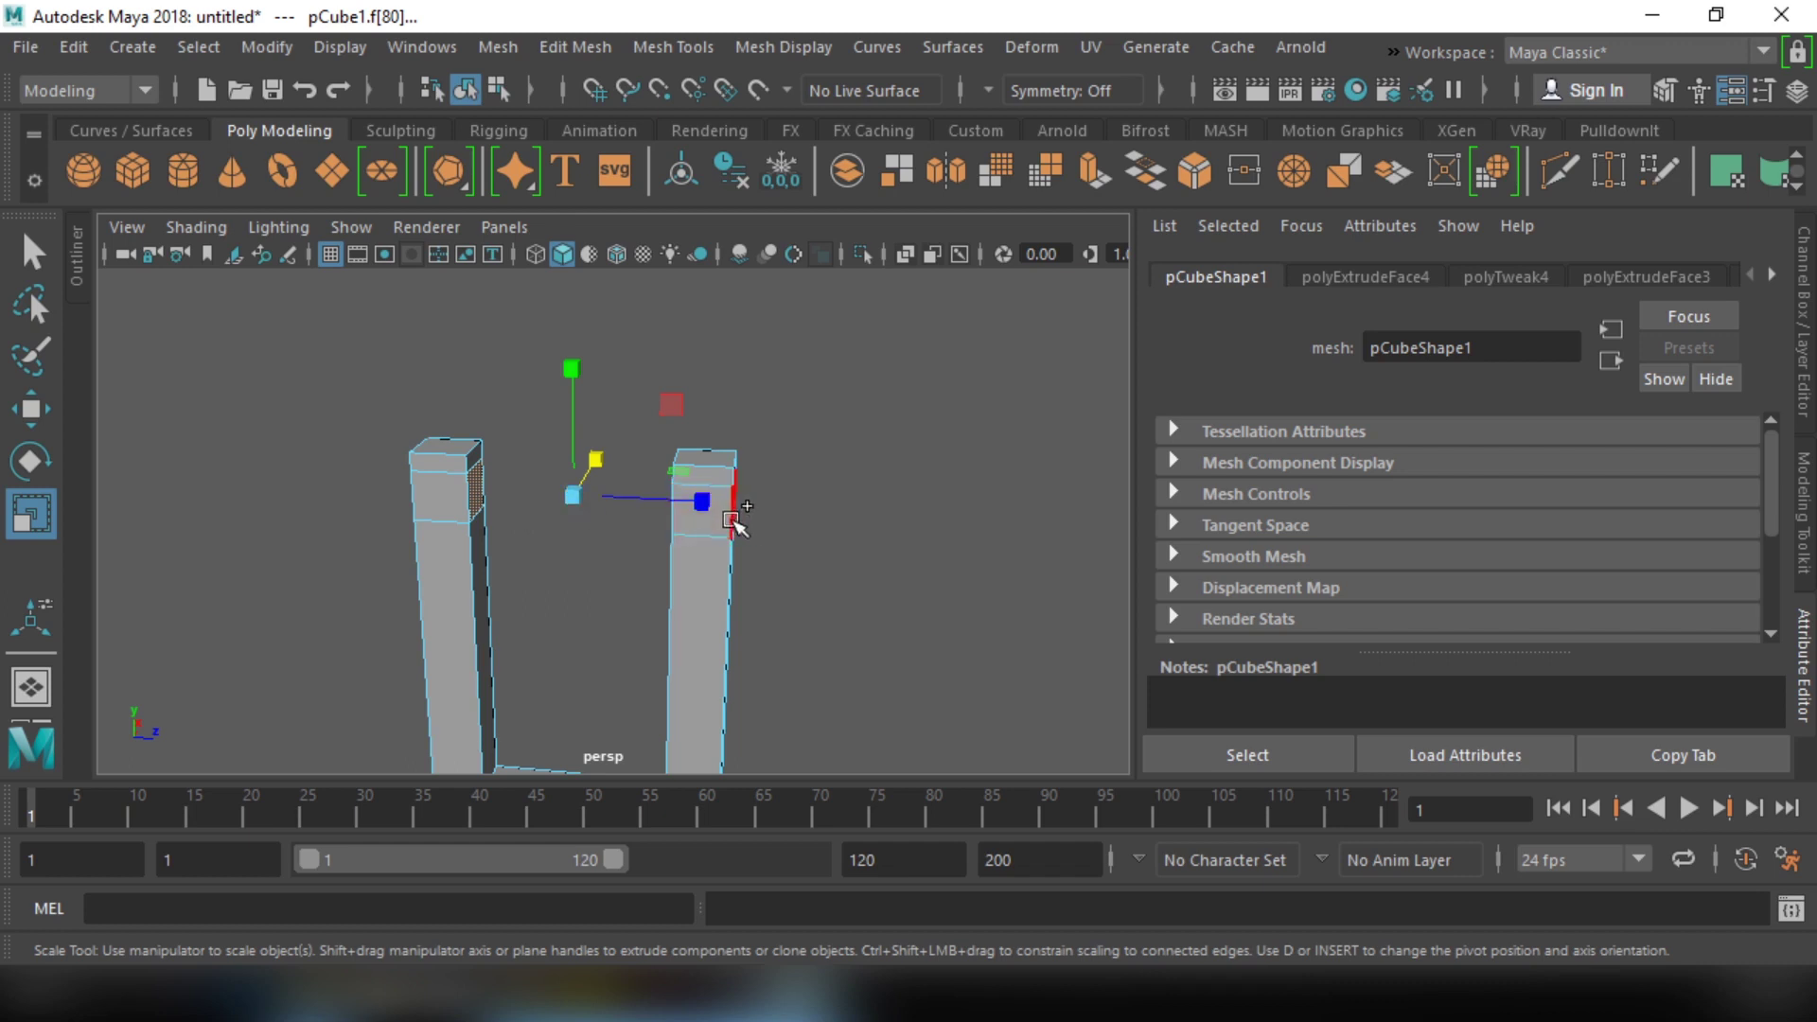
click(713, 516)
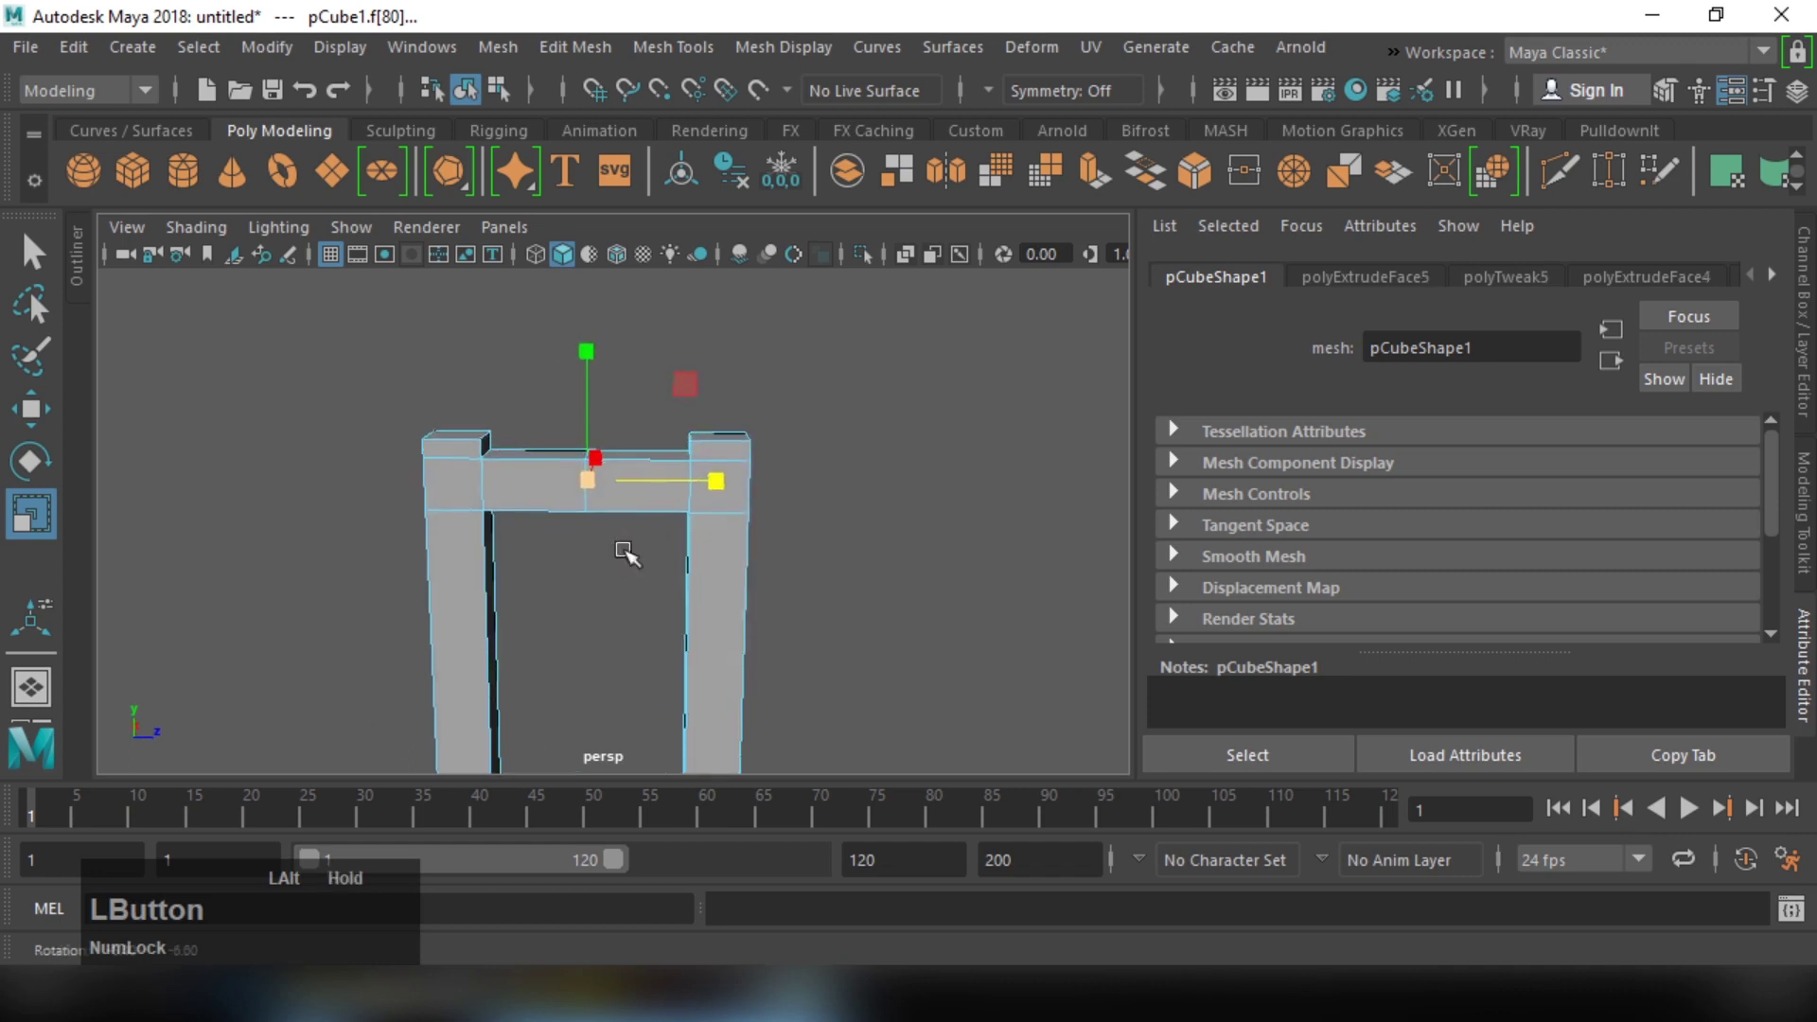
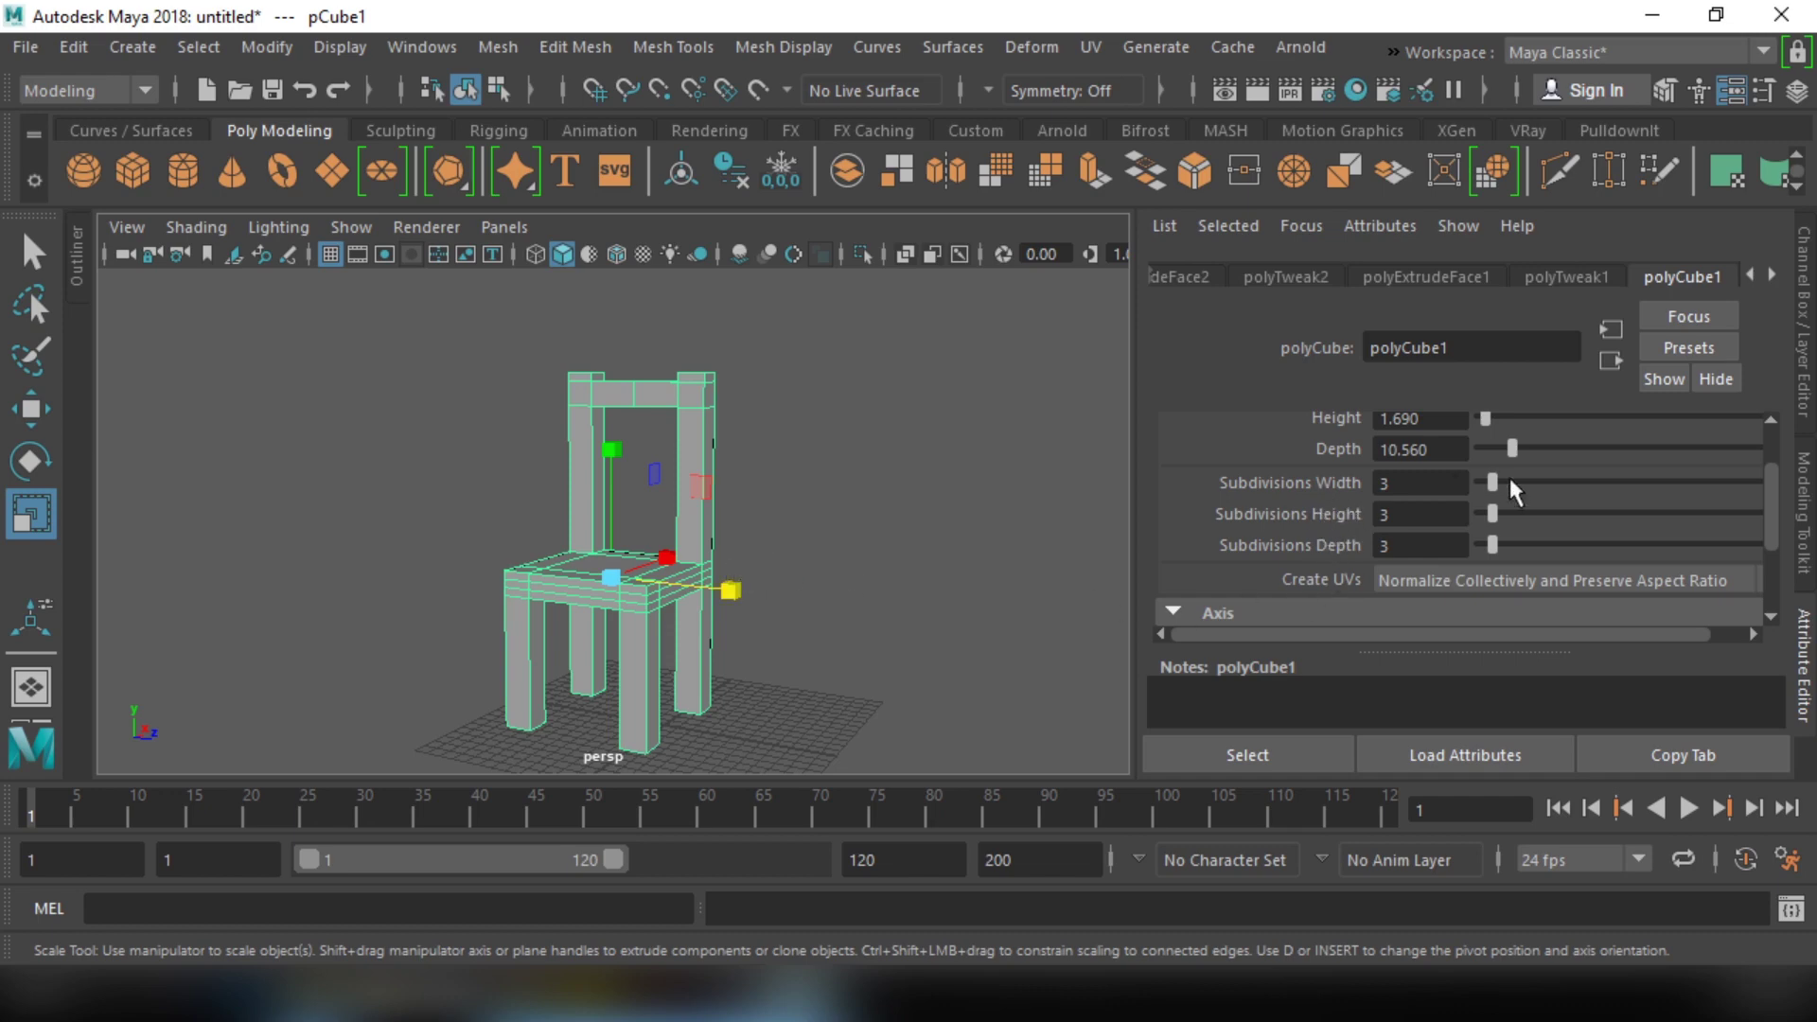
click(1495, 495)
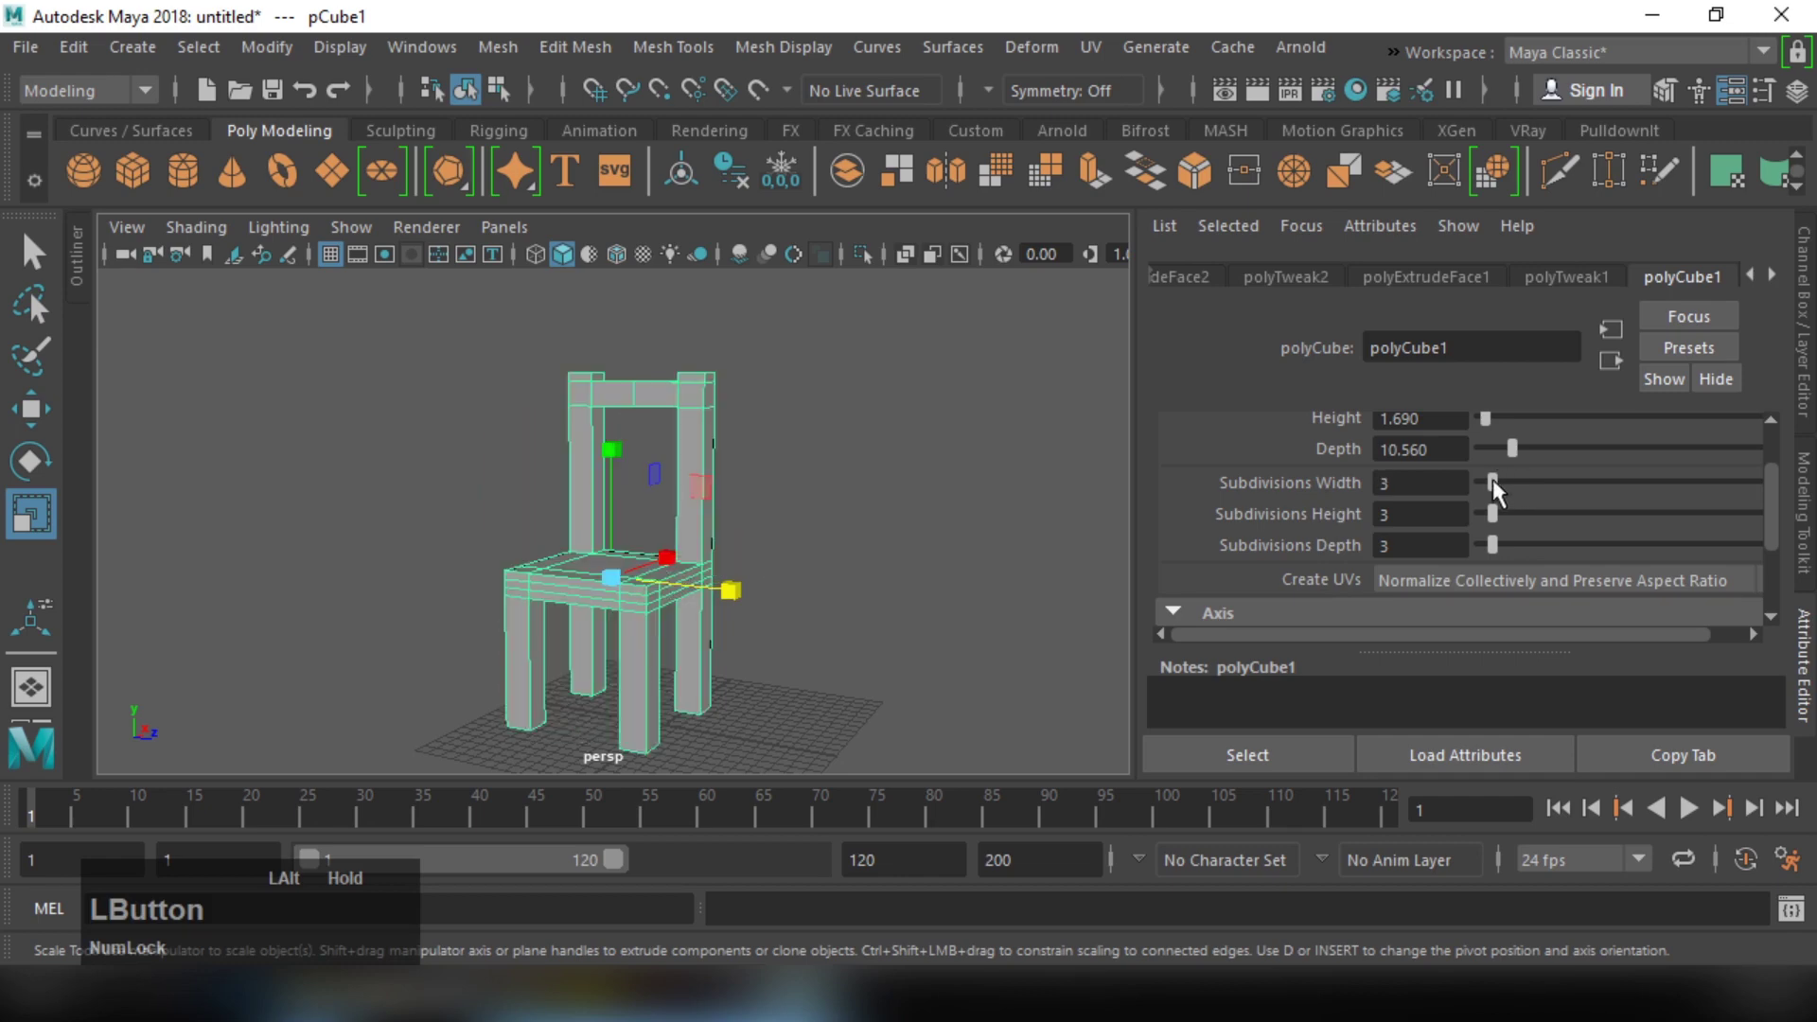
middle_click(952, 536)
click(883, 540)
middle_click(987, 554)
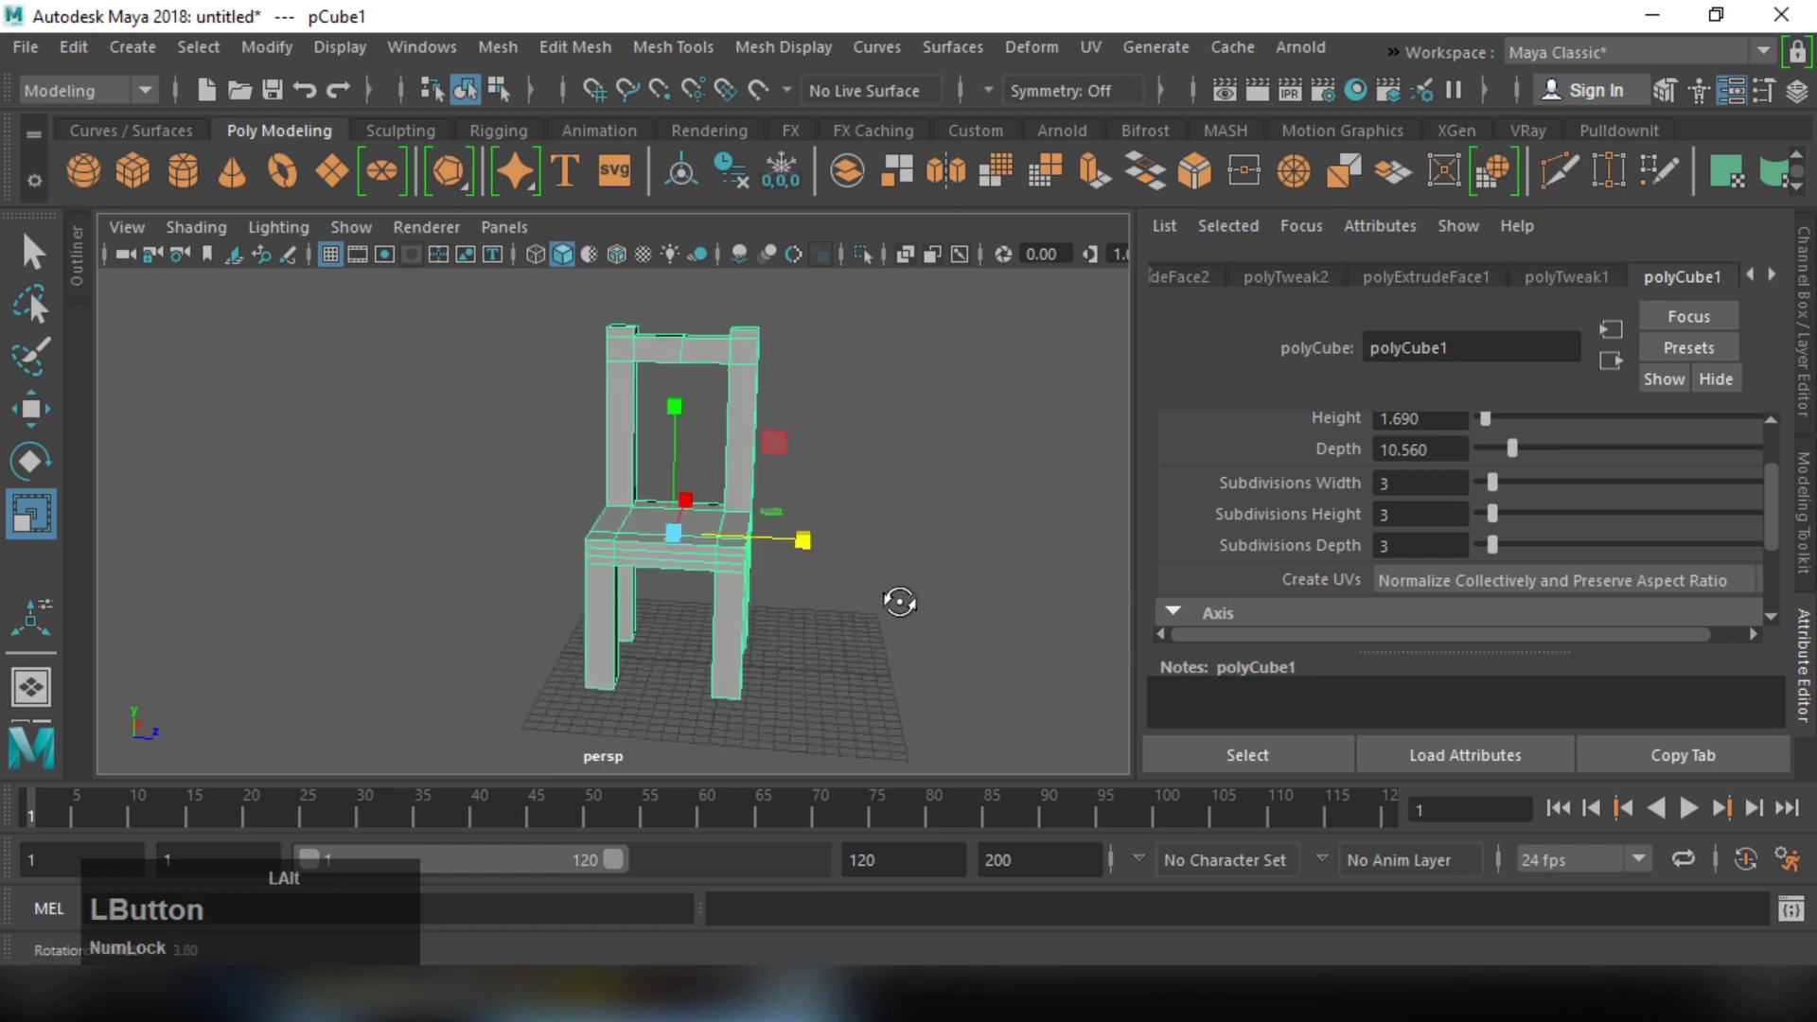